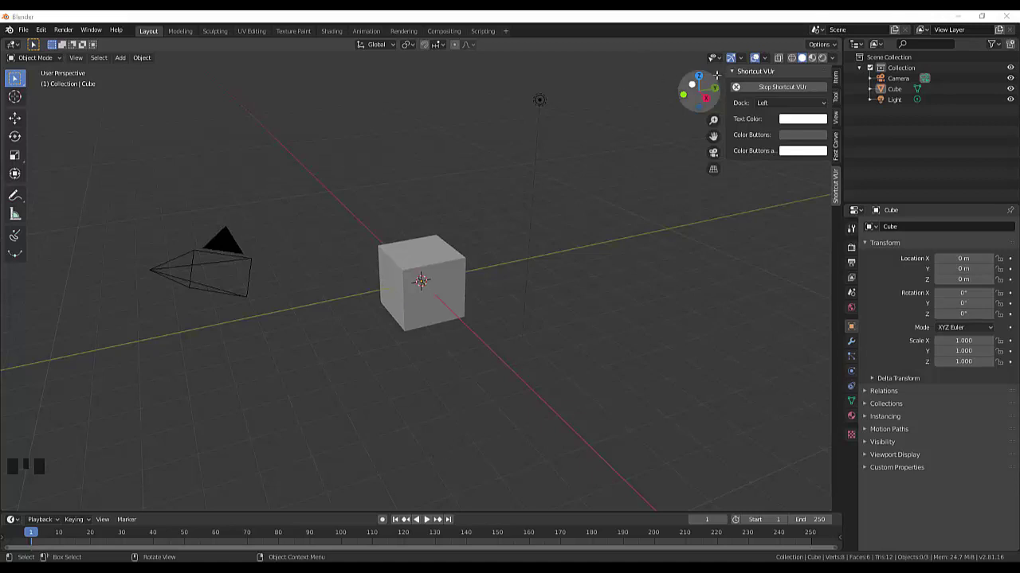
- Orbit around the default scene and pick the cube for editing
left_click_drag(739, 73, 816, 137)
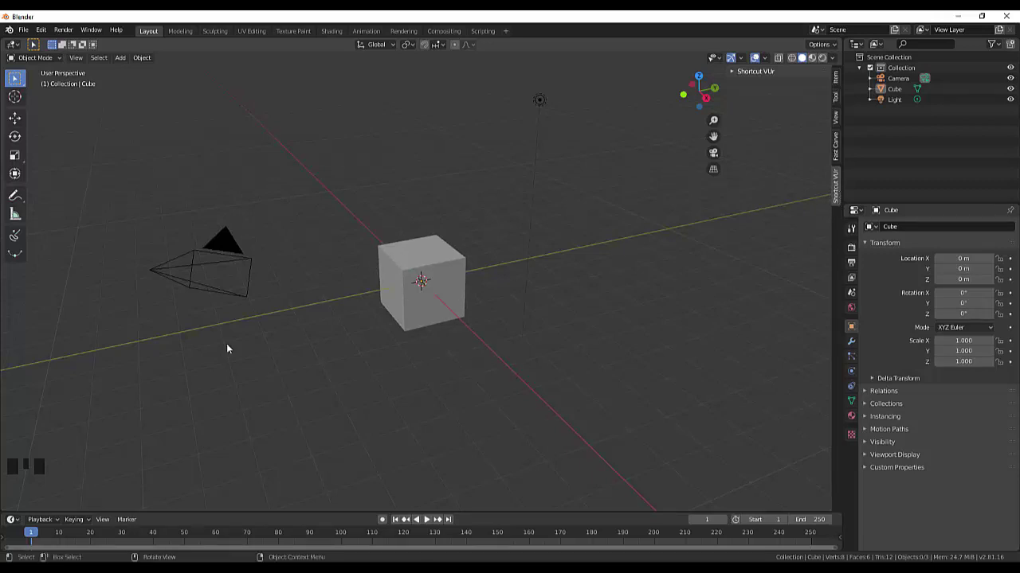
left_click_drag(70, 458, 74, 453)
middle_click(175, 438)
left_click(262, 453)
left_click_drag(261, 453, 116, 426)
left_click(116, 427)
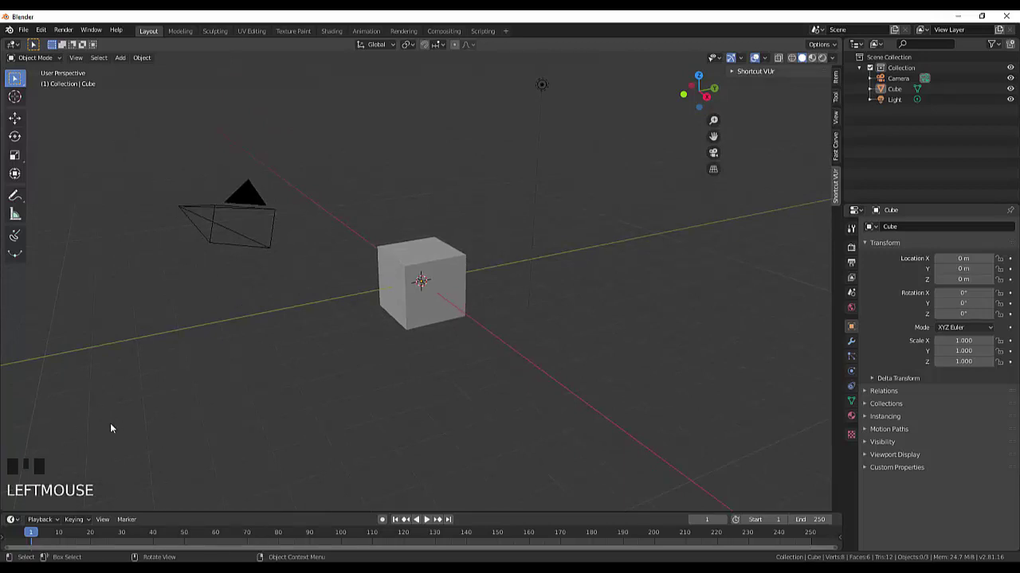
right_click(307, 423)
left_click_drag(308, 422, 315, 427)
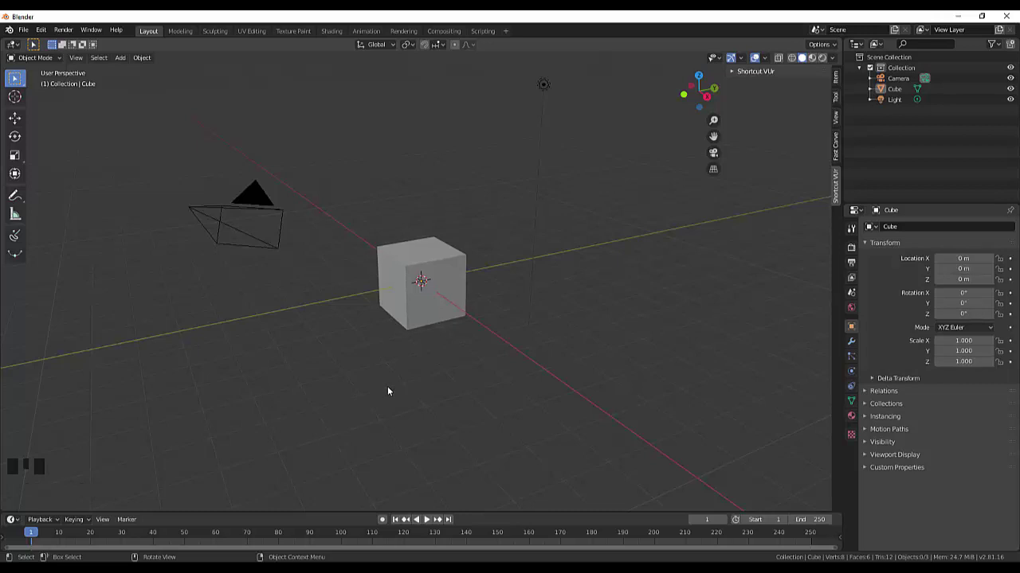
key("s")
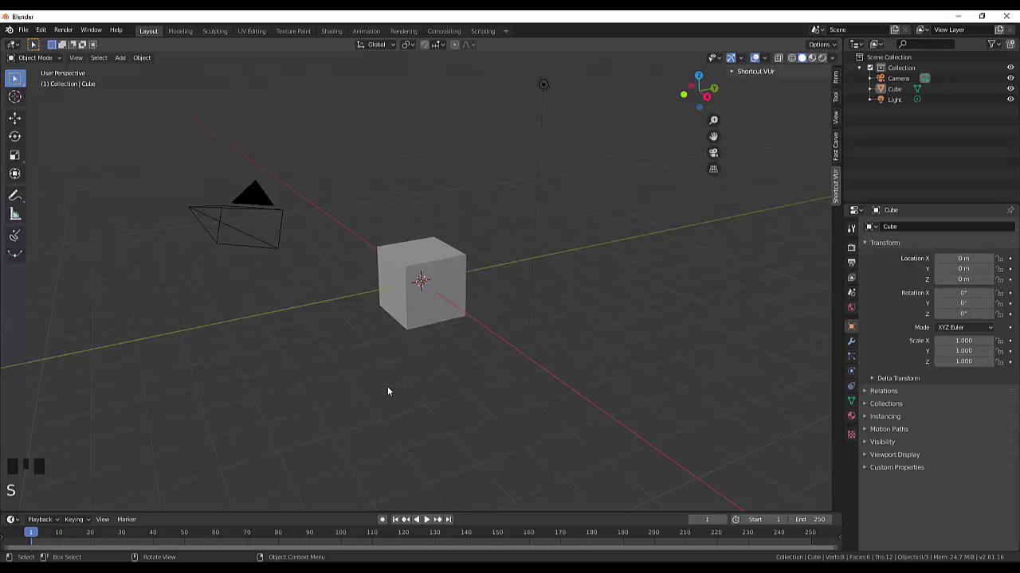
key("s")
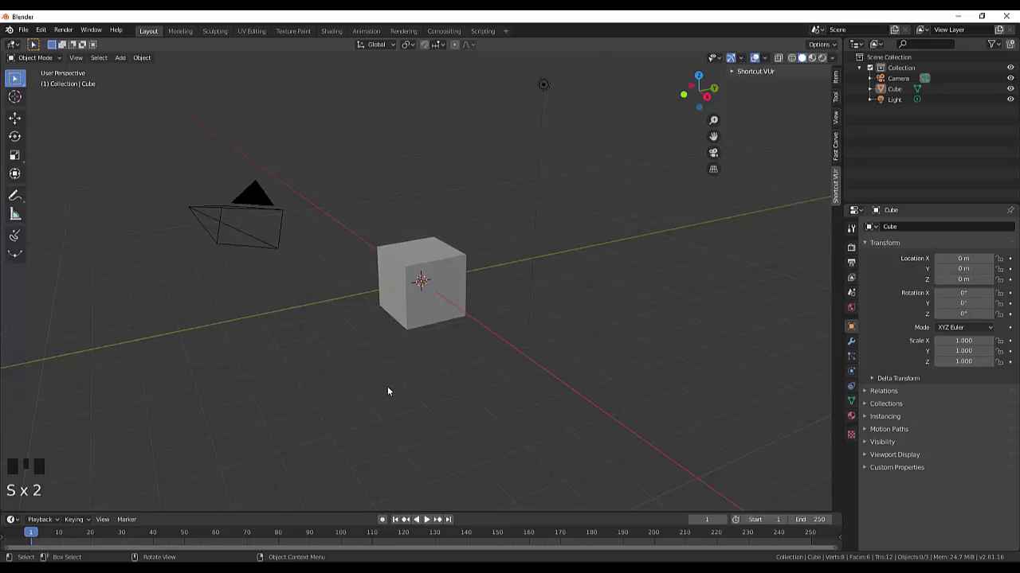
left_click(356, 402)
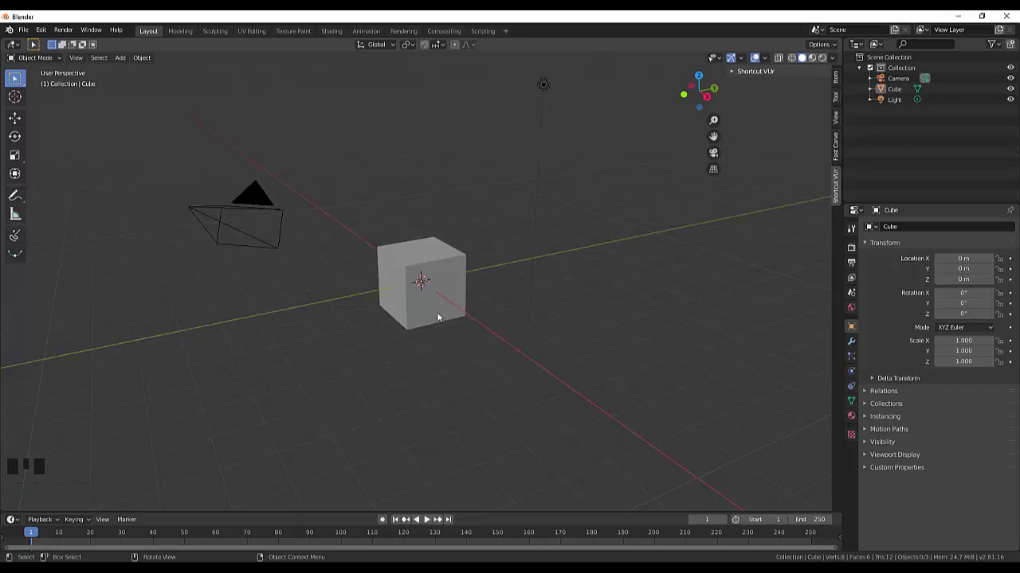
- Scale the selected cube along X to about 0.894 from a top-down view
left_click(442, 315)
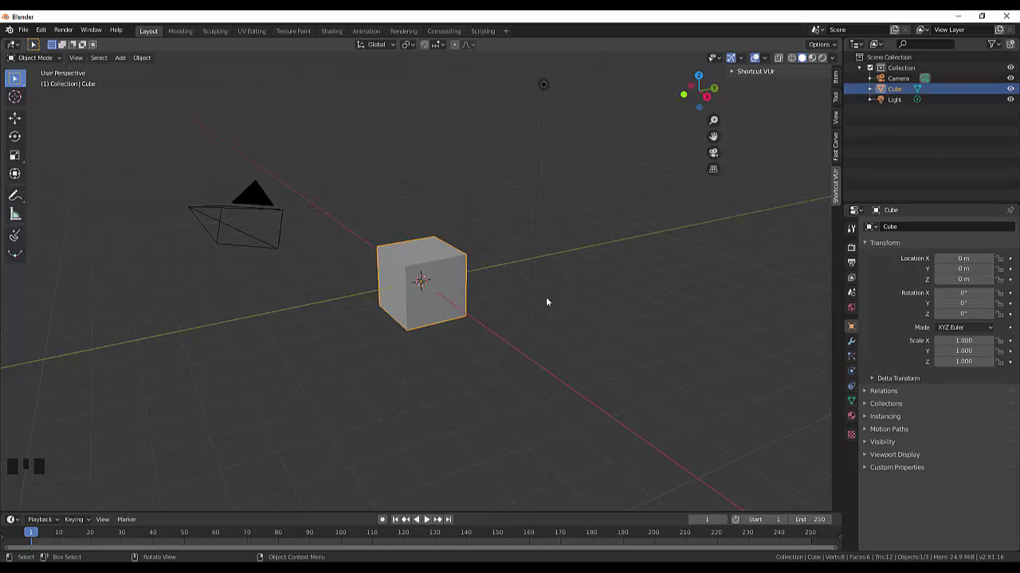
left_click_drag(582, 287, 529, 326)
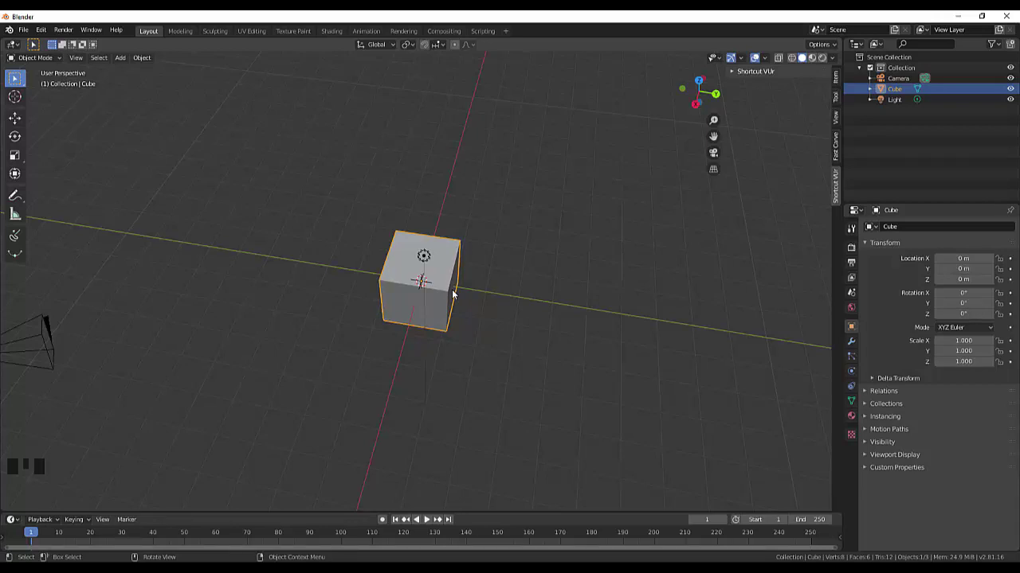
key("s")
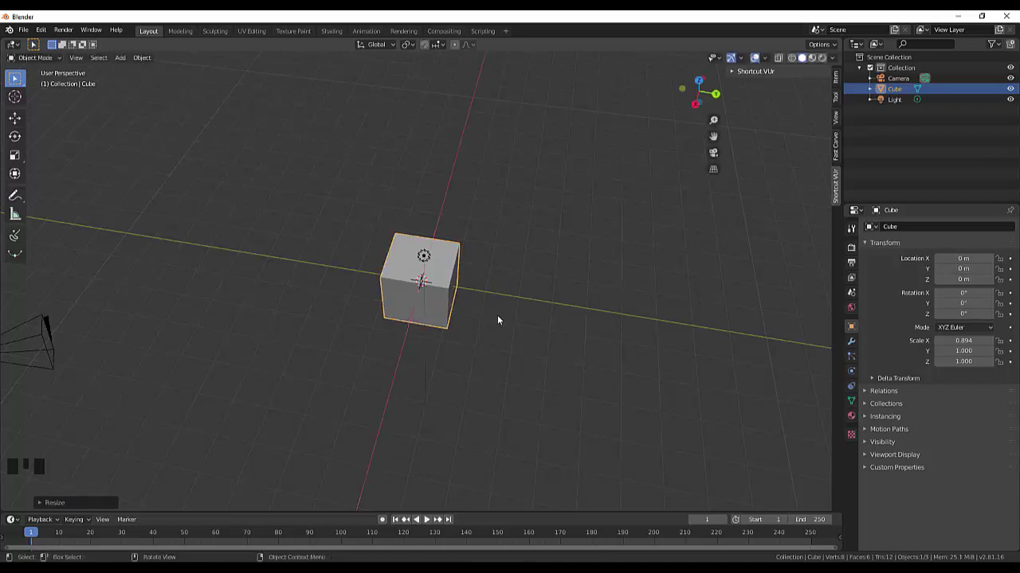
left_click_drag(503, 315, 384, 351)
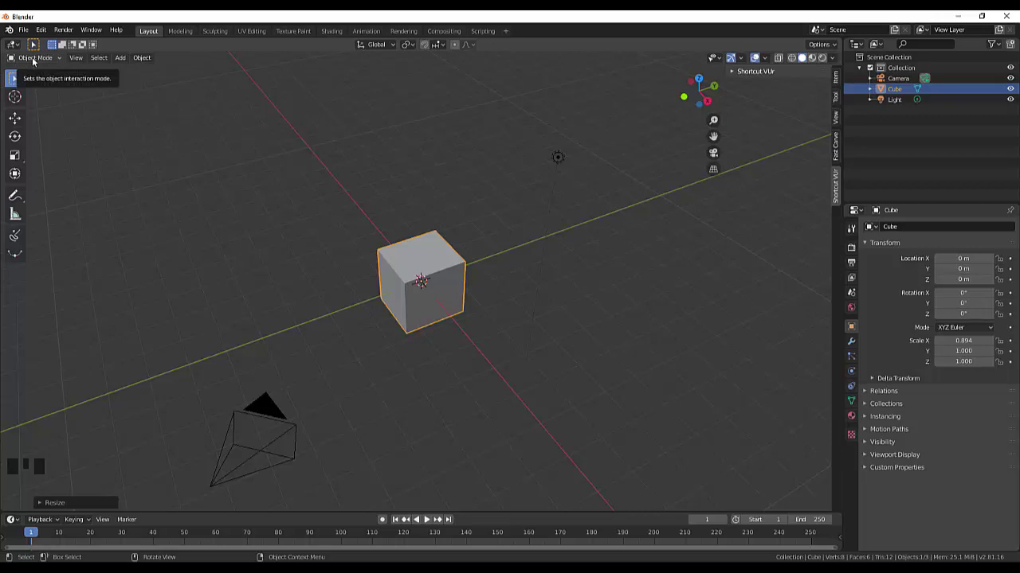
- Enter Edit Mode on the cube and switch to face selection
key("Tab")
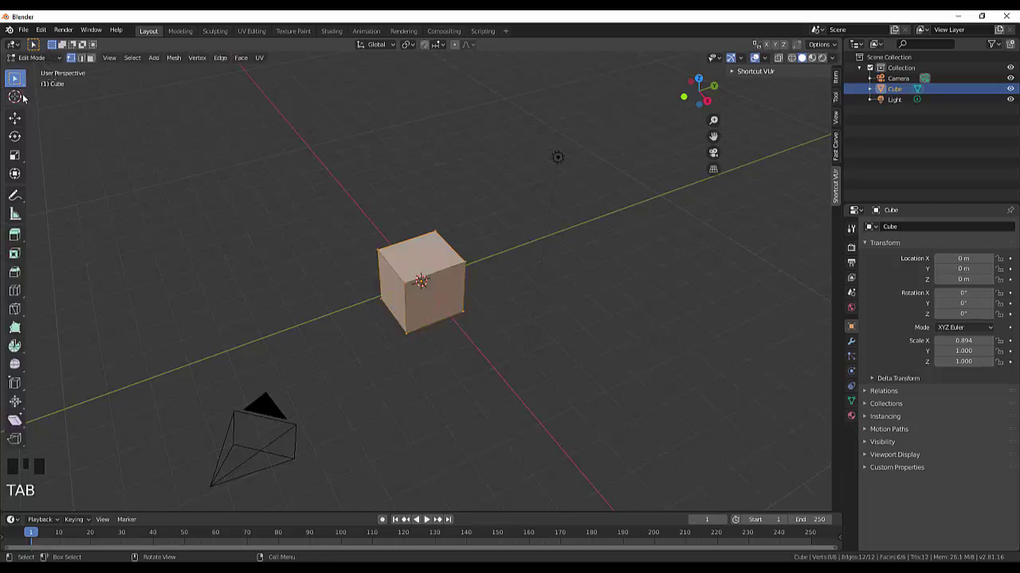
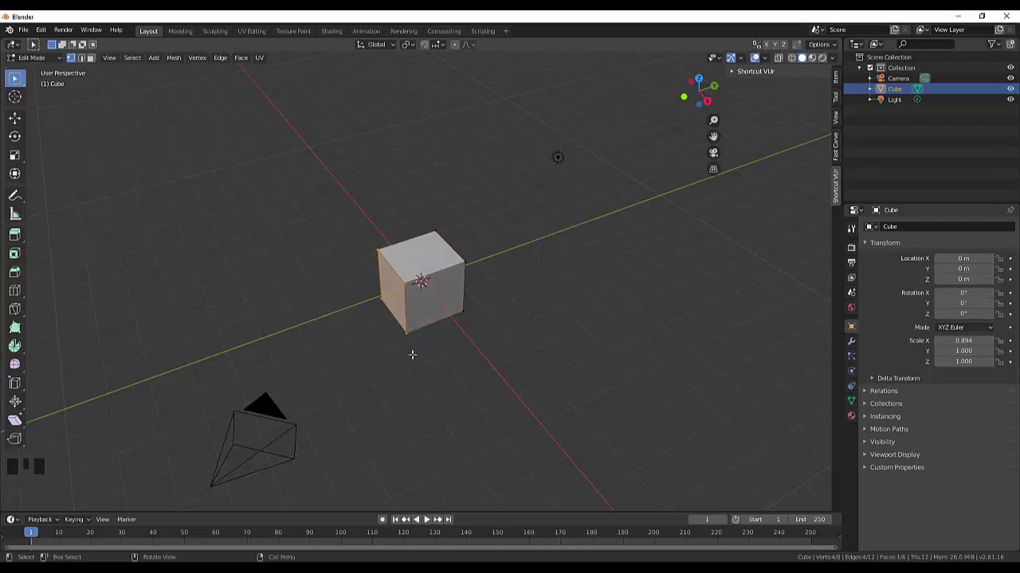
key("s")
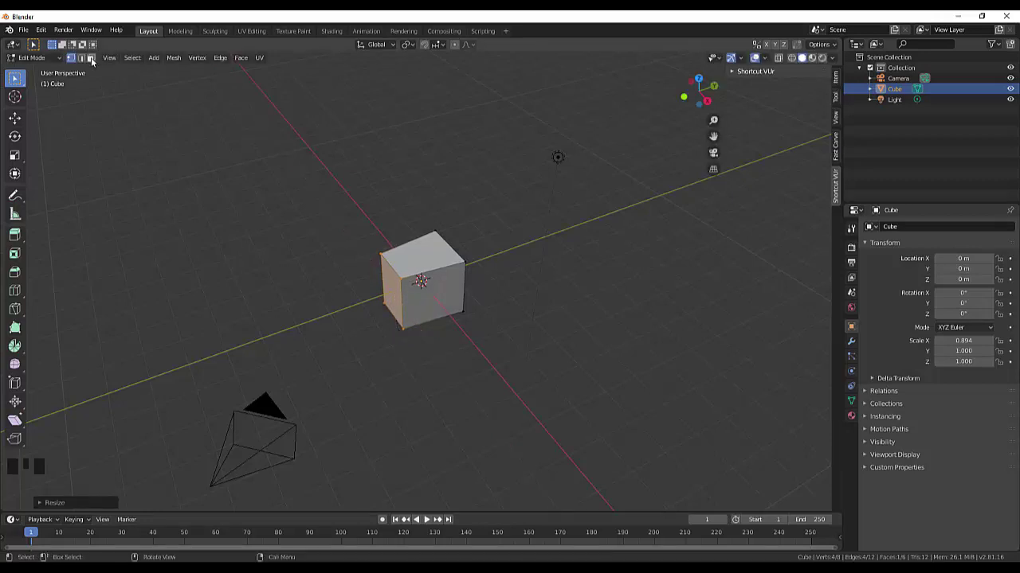
left_click(96, 58)
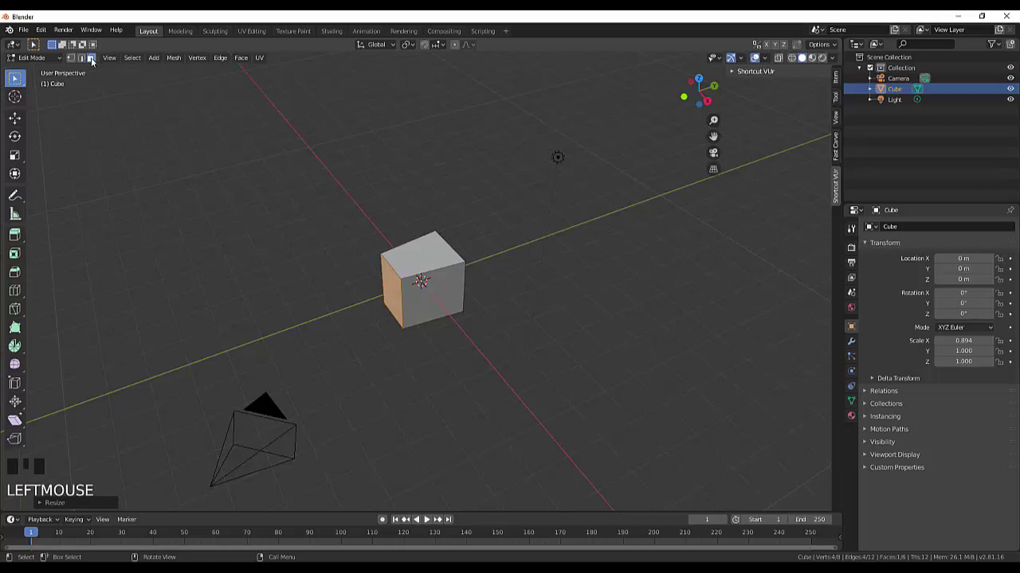
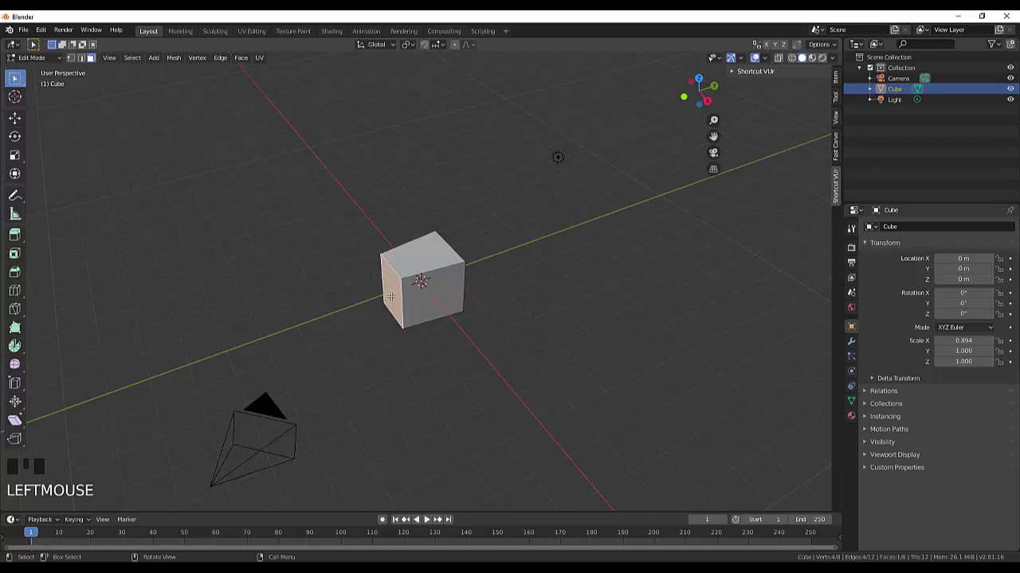
- Extrude a side face outward and scale the front top edge in to slope the snout
key("e")
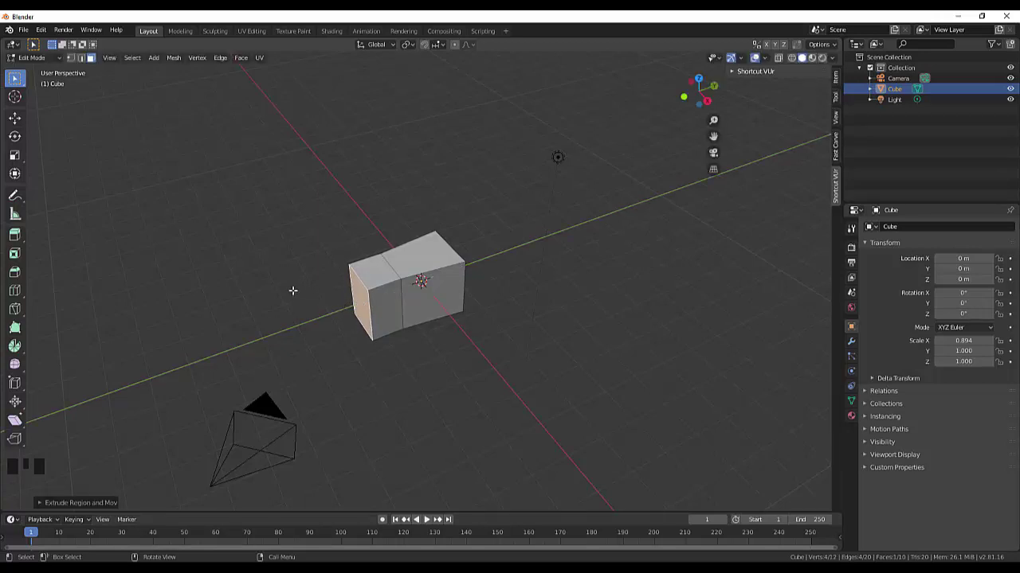
left_click(76, 59)
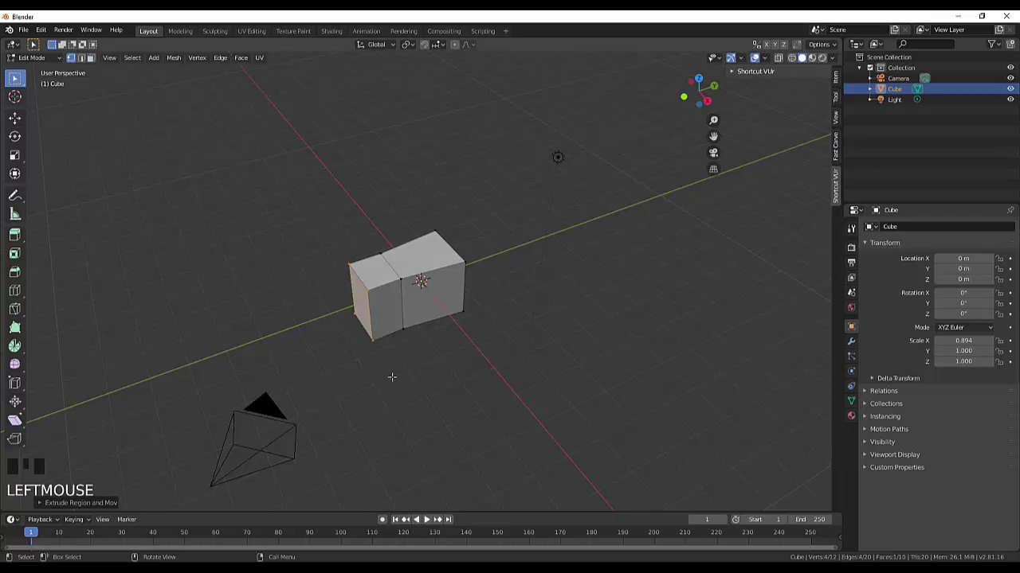
key("s")
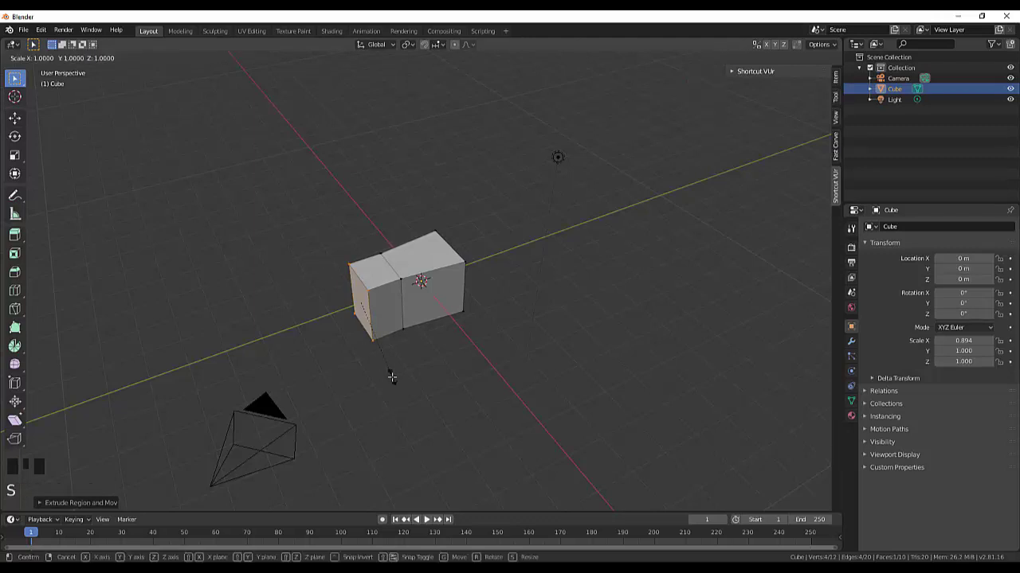
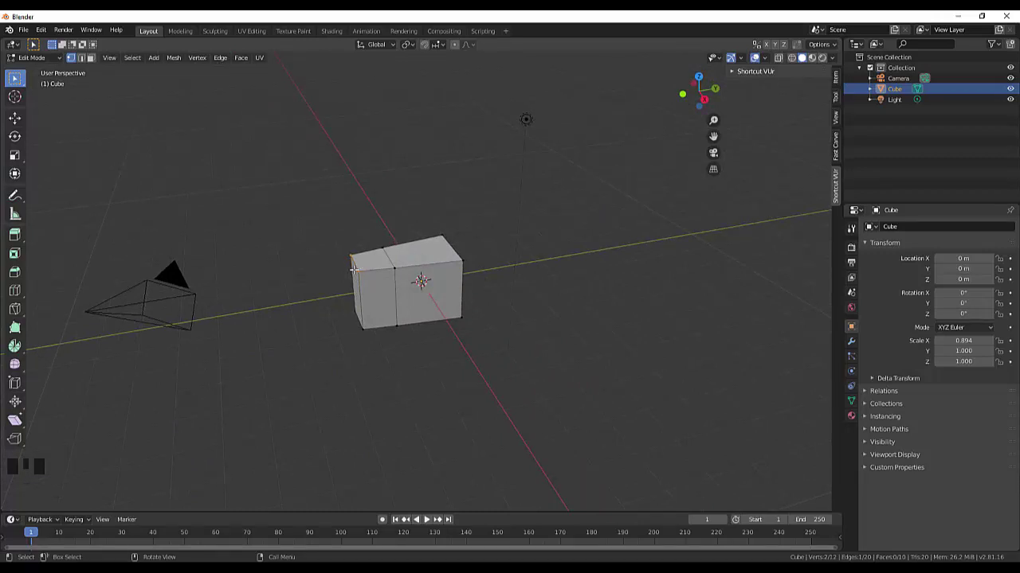
key("s")
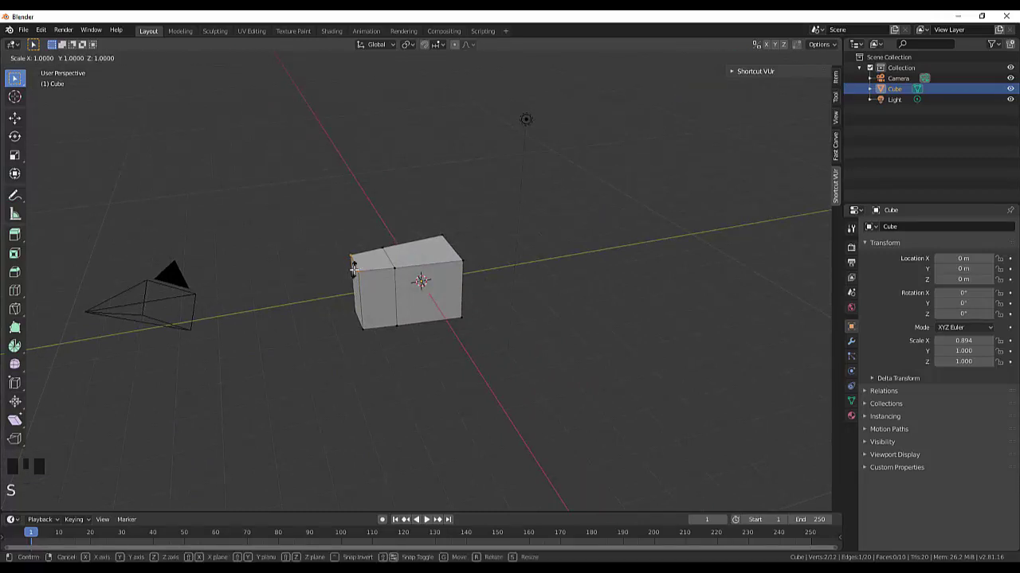
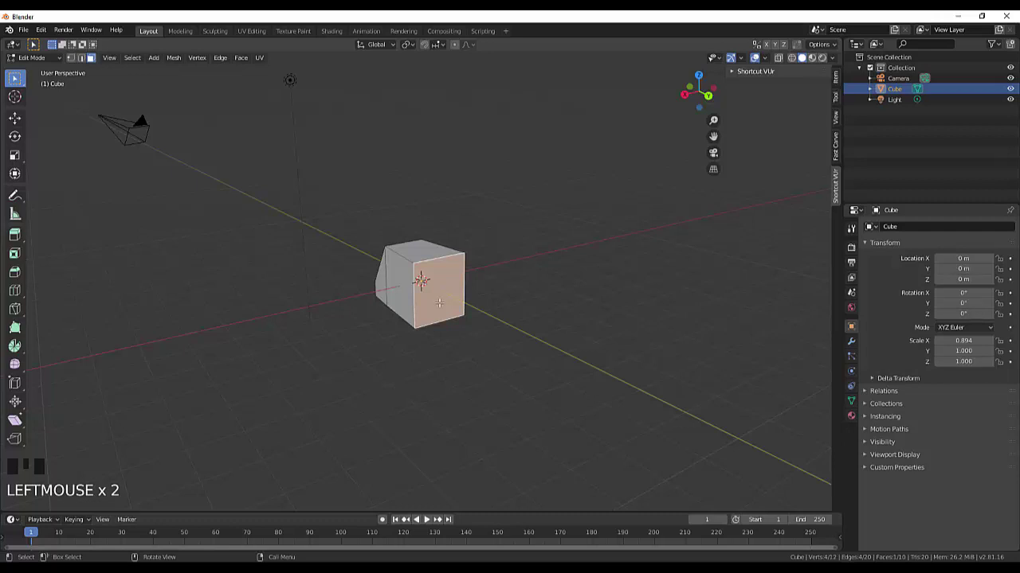
- Extrude the back face into a new section and move its top edge down to slant it
key("e")
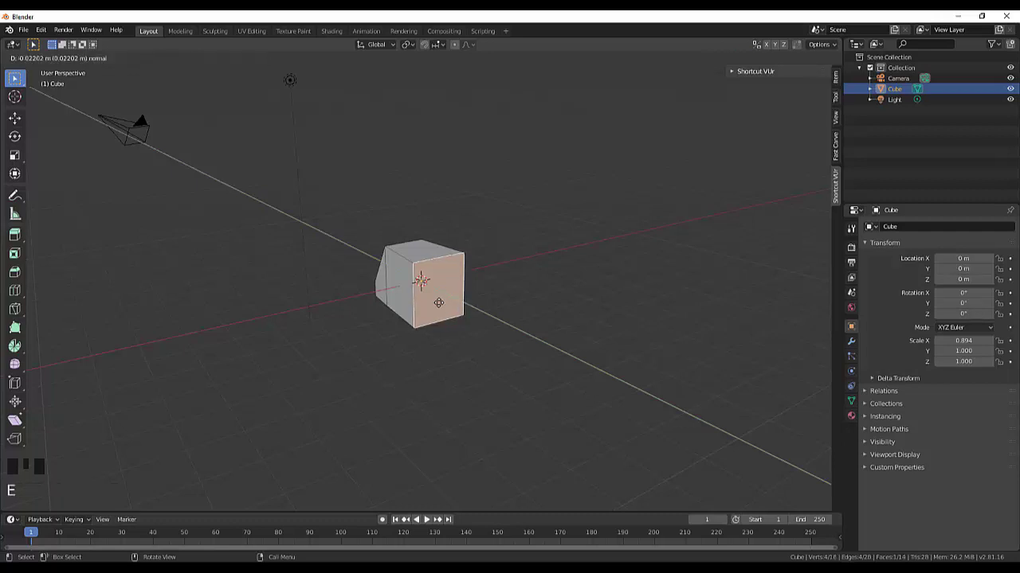
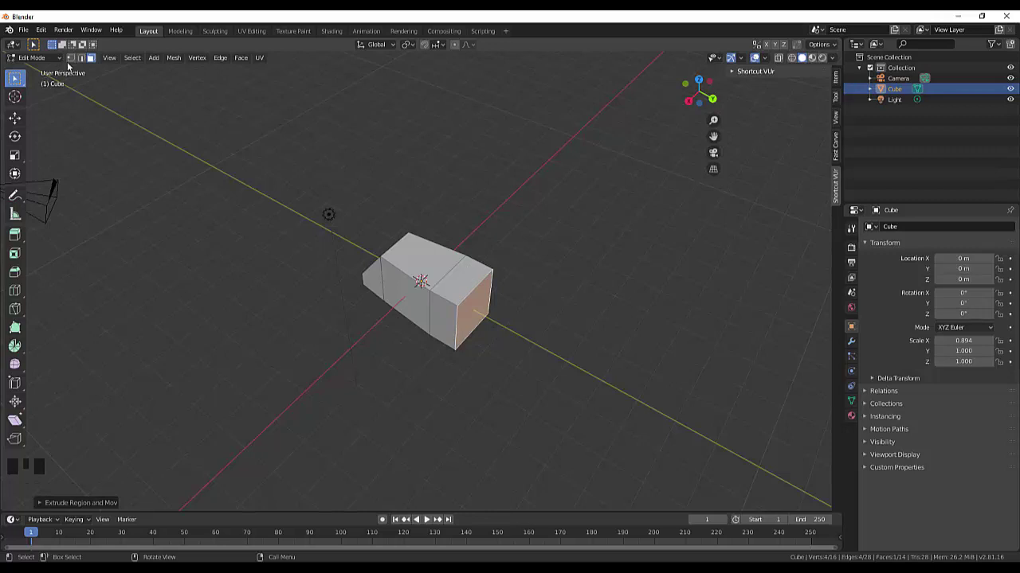
left_click(75, 56)
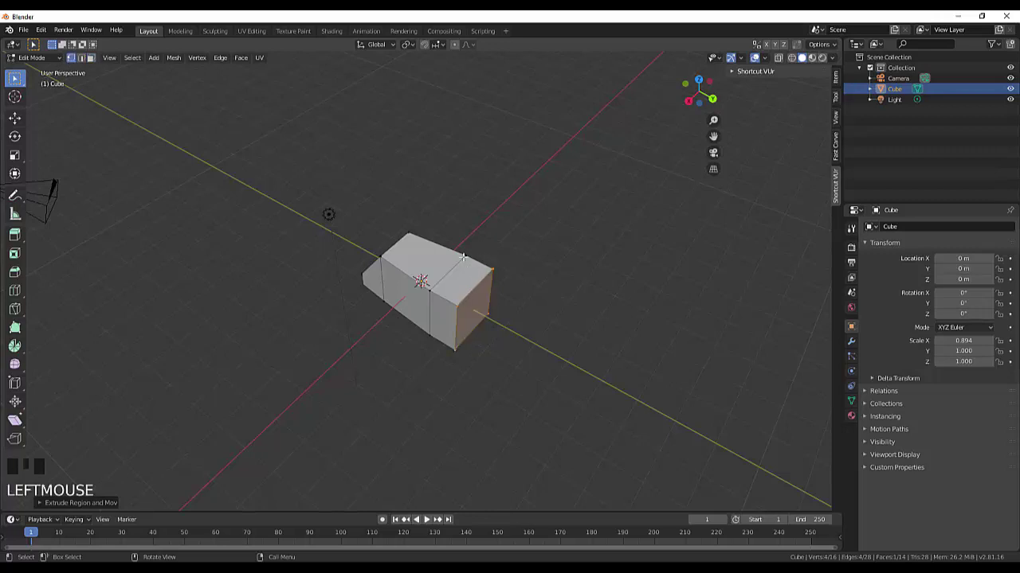
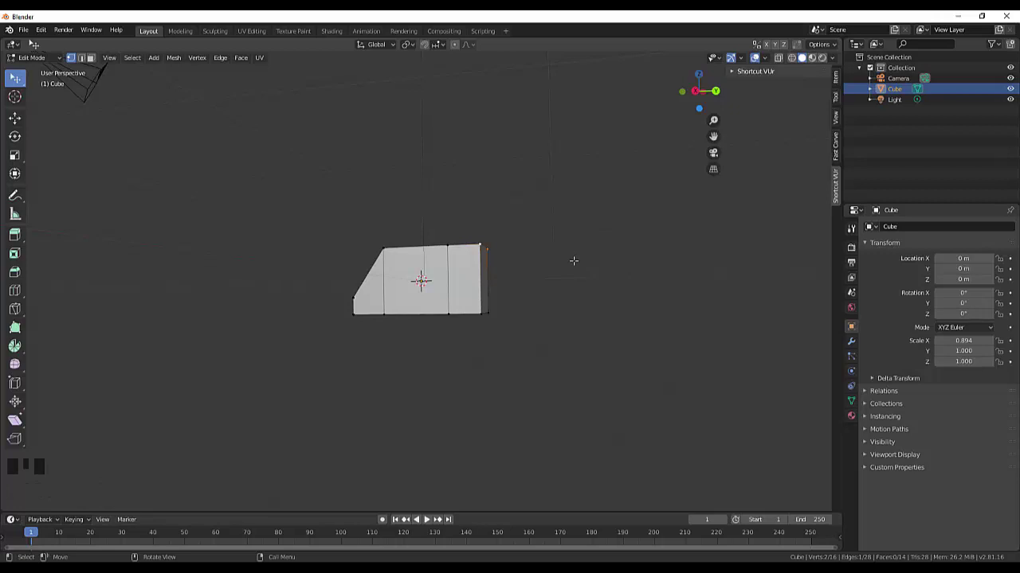
key("g")
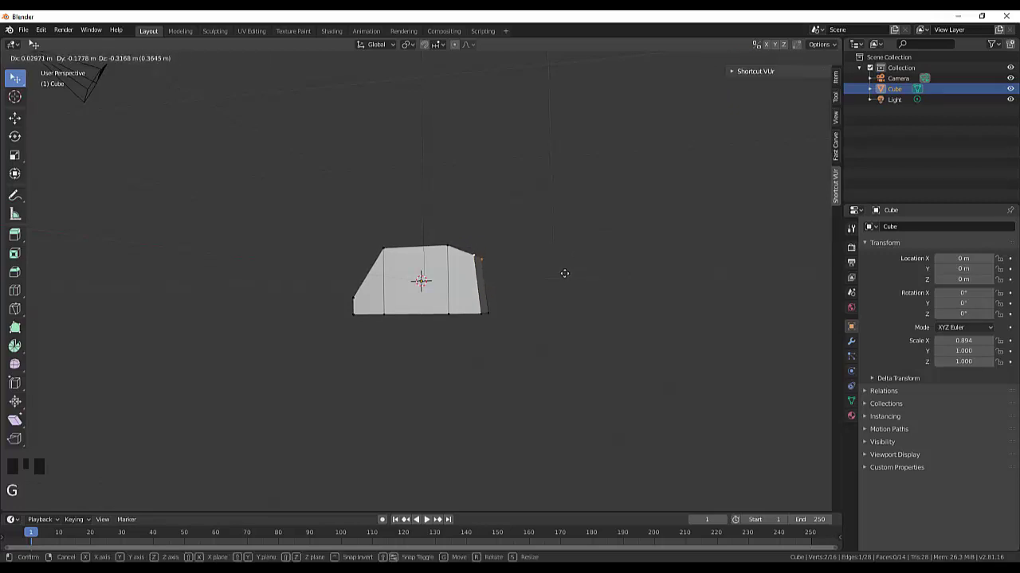
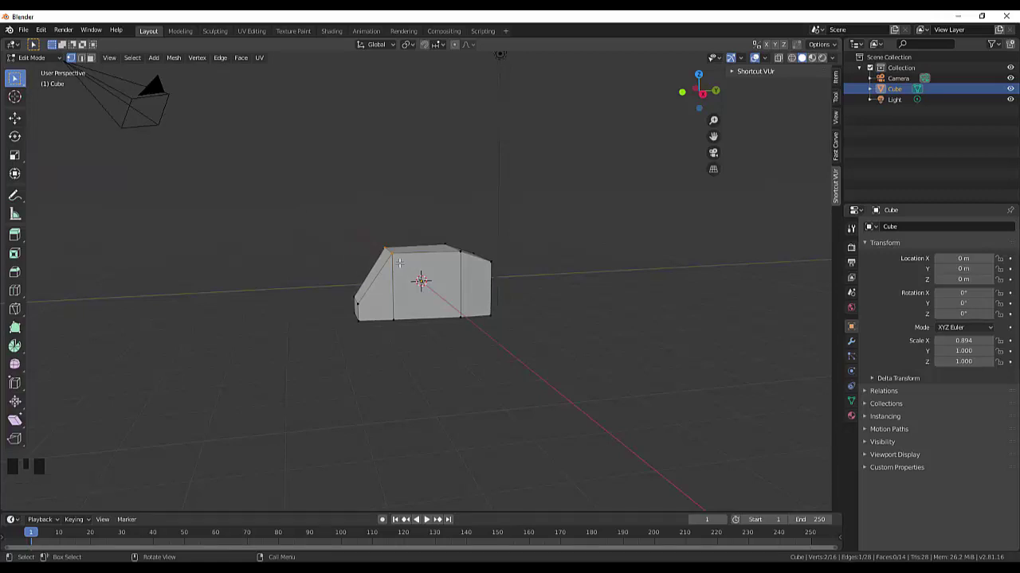
key("g")
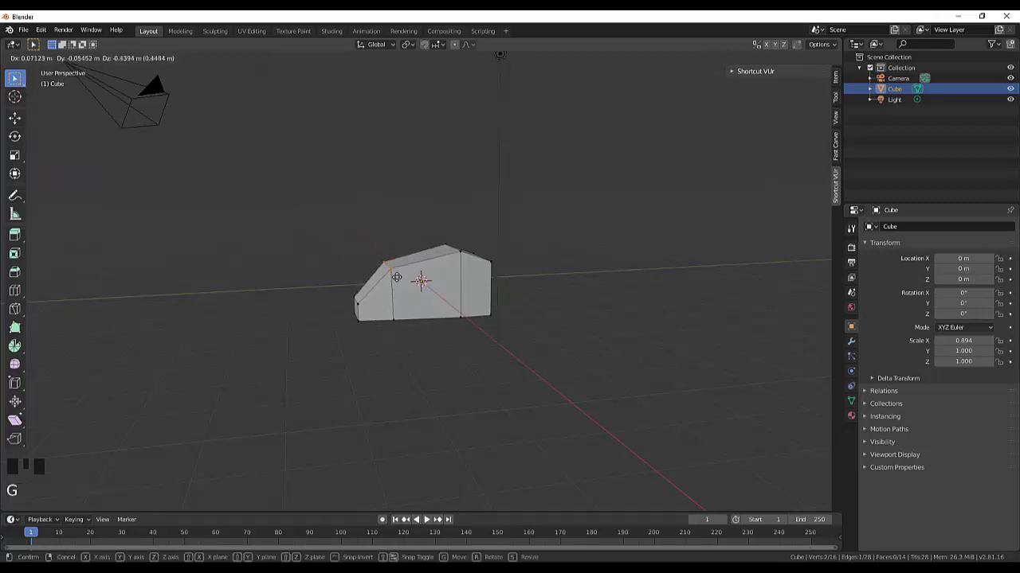
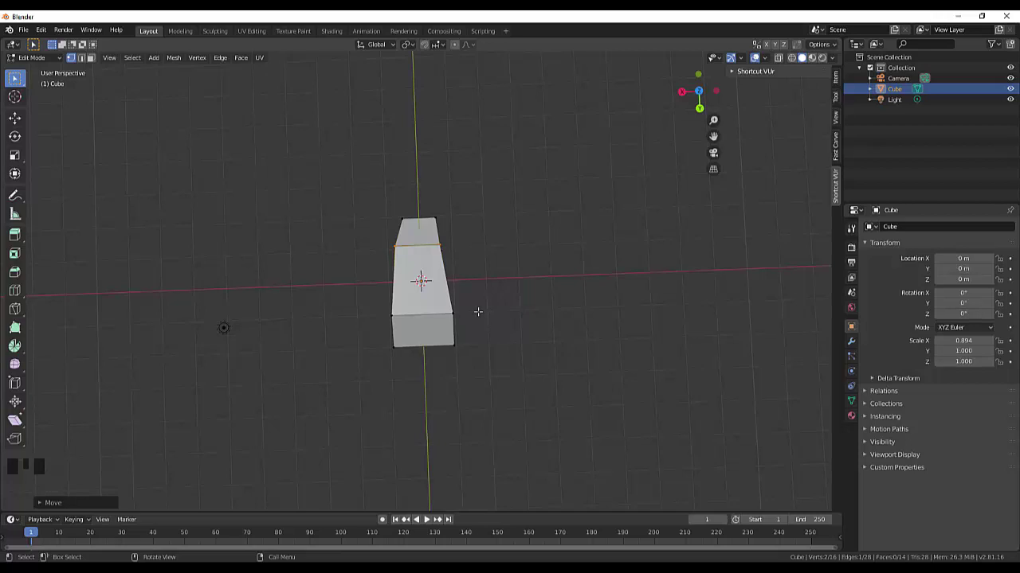
- From top view, slide the head's lower edge loop sideways along X
key("KP_7")
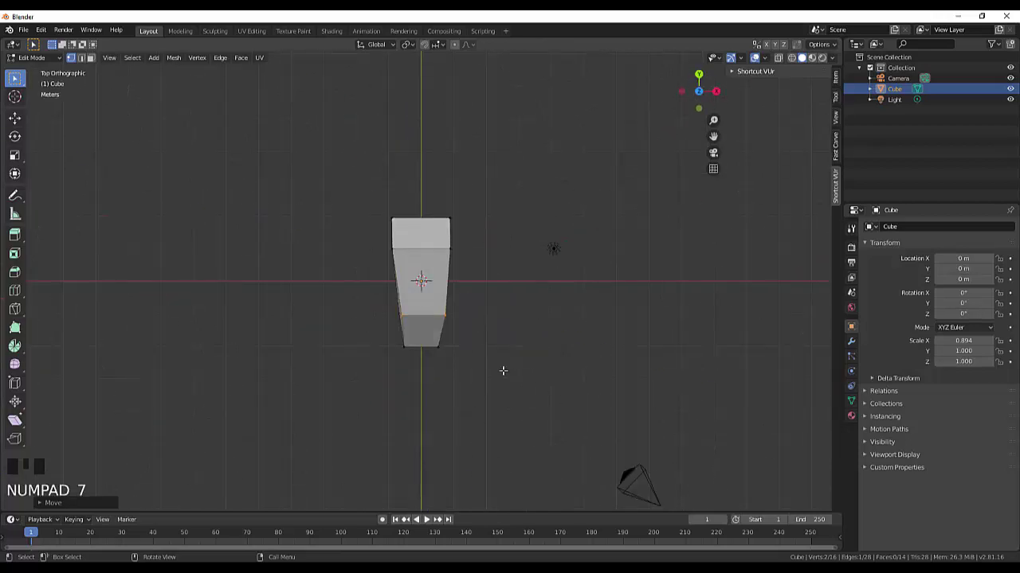
scroll("up", 3)
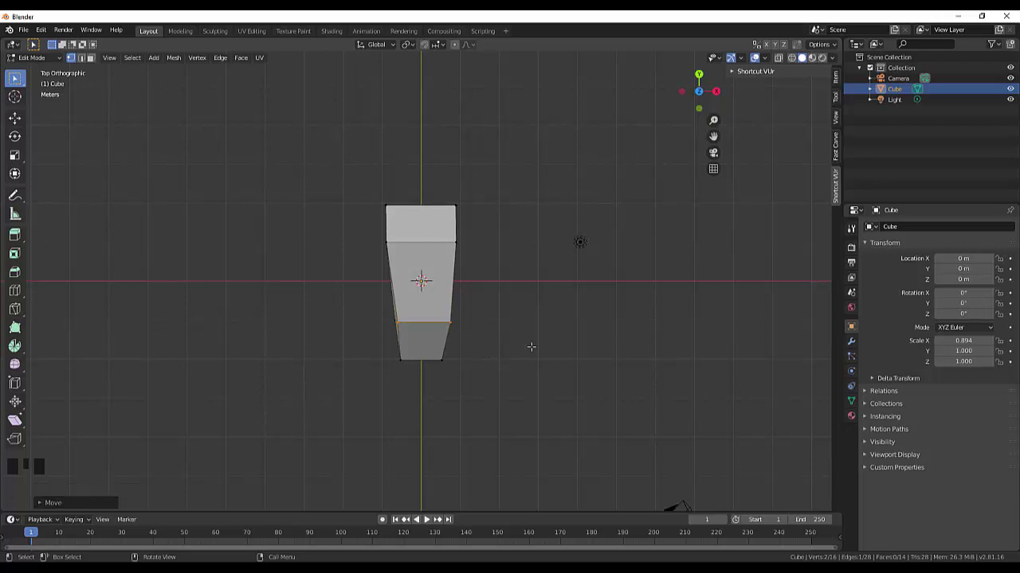
key("g")
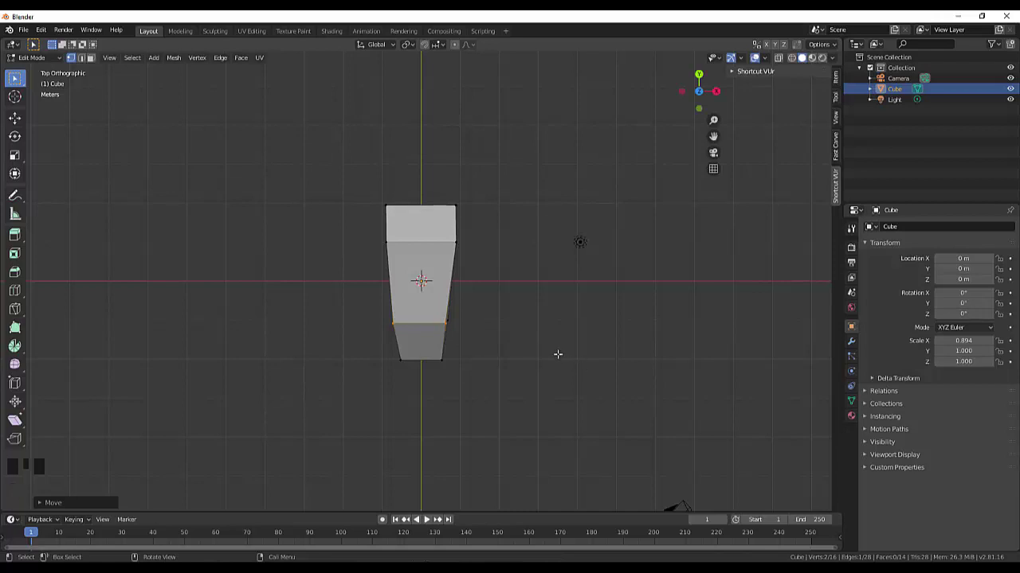
key("g")
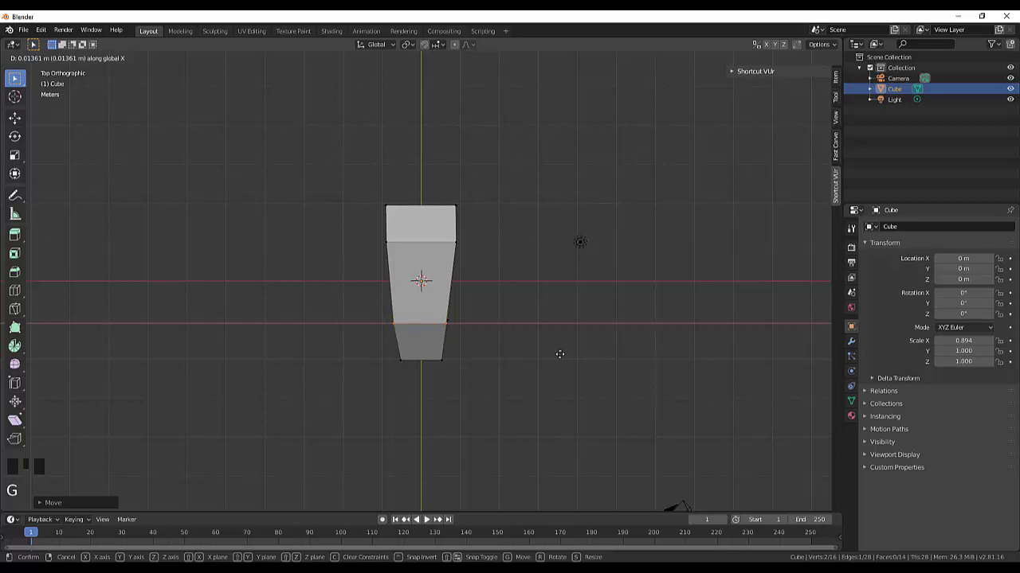
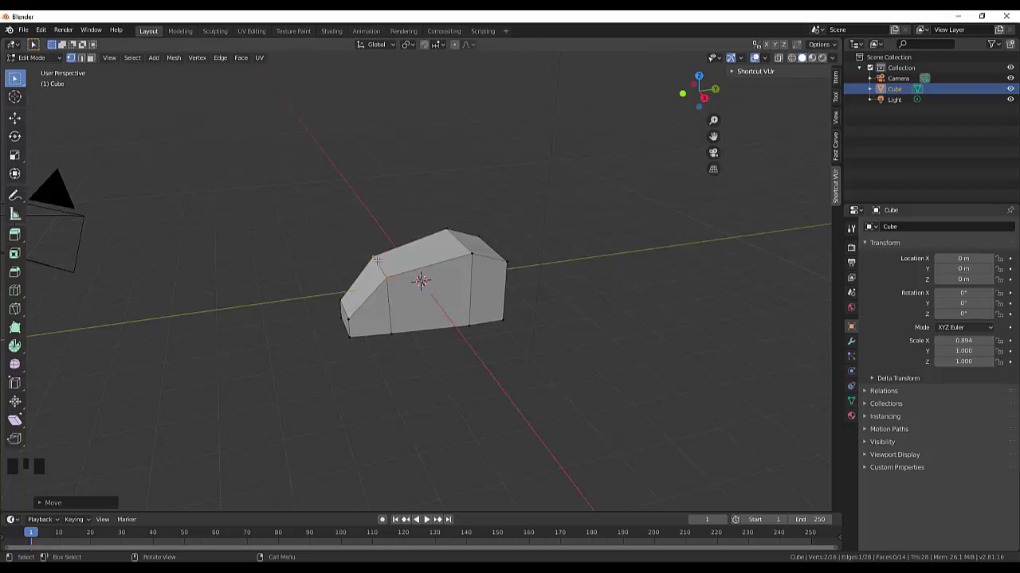
- Add a smaller cube into the mesh, resize it and scale one face along X
key("shift+a")
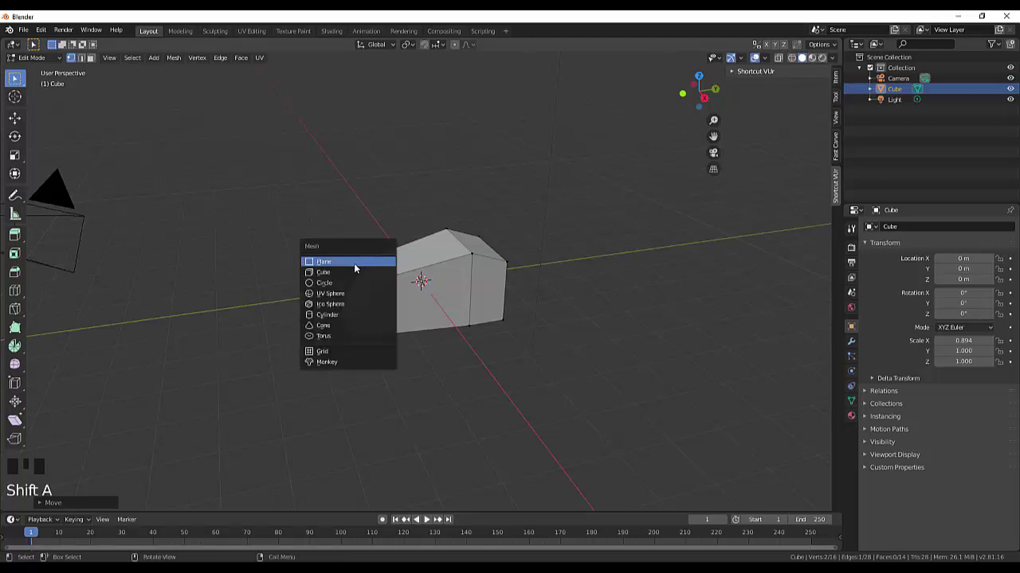
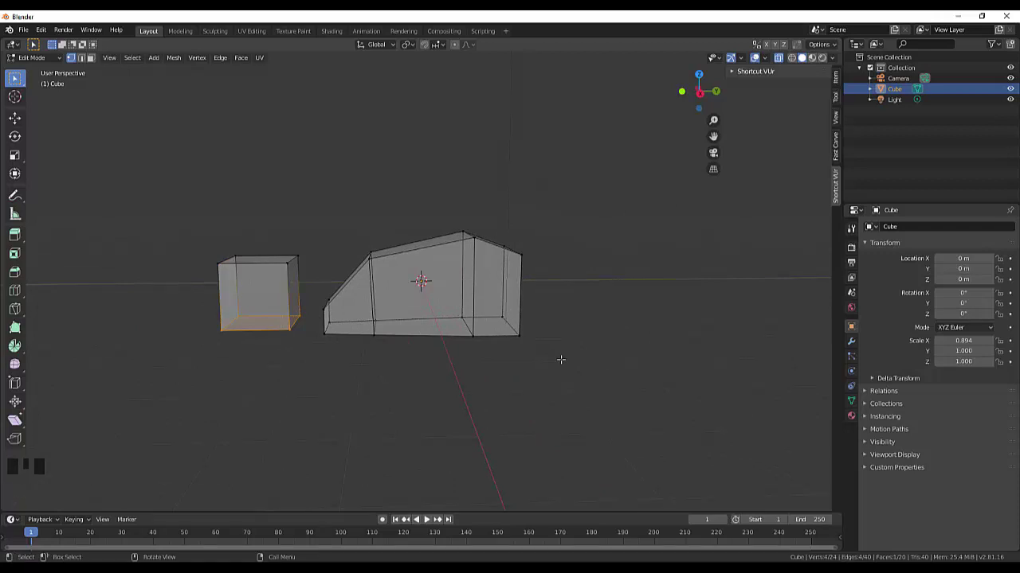
key("s")
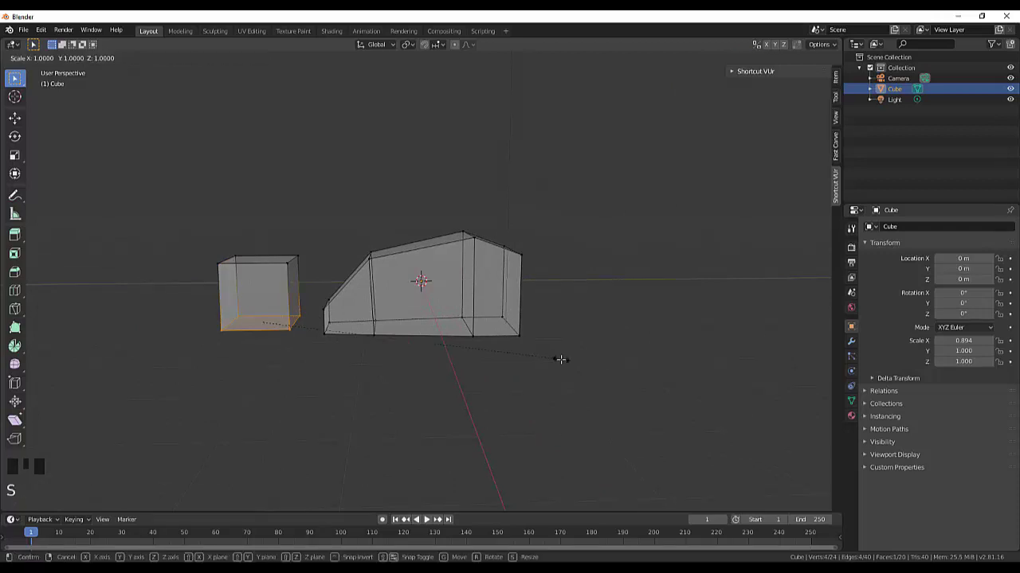
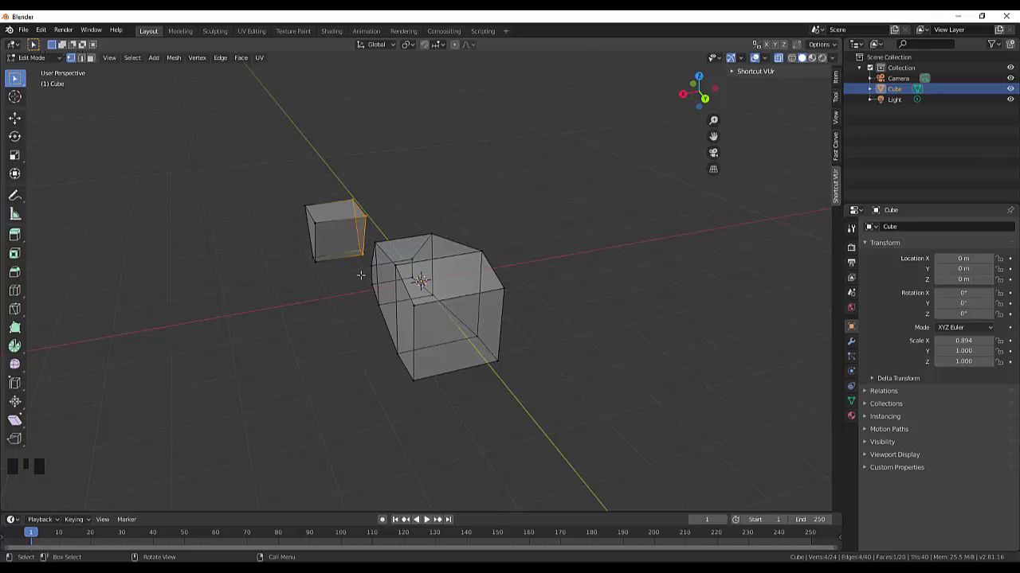
key("x")
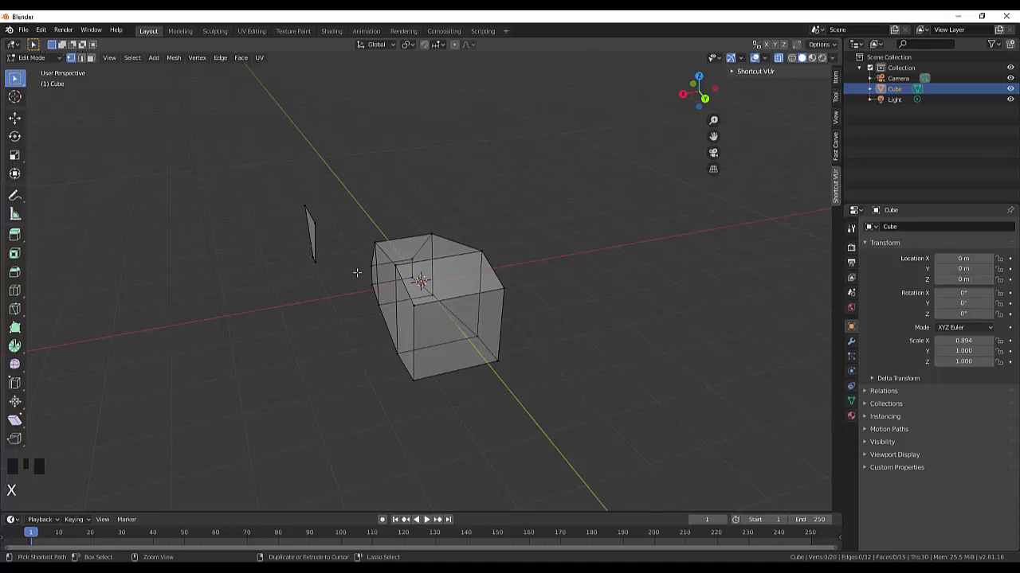
key("ctrl+z")
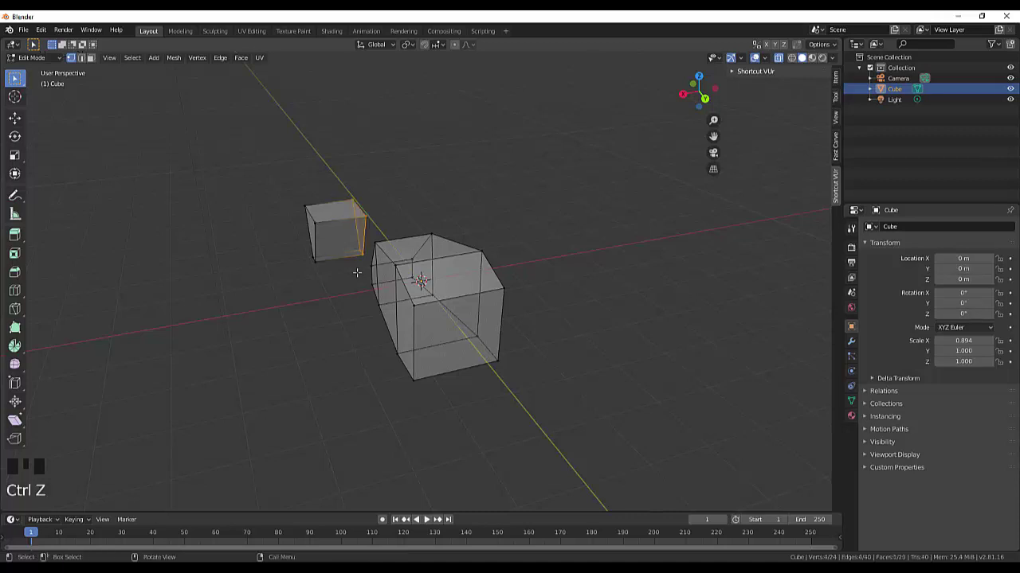
key("s")
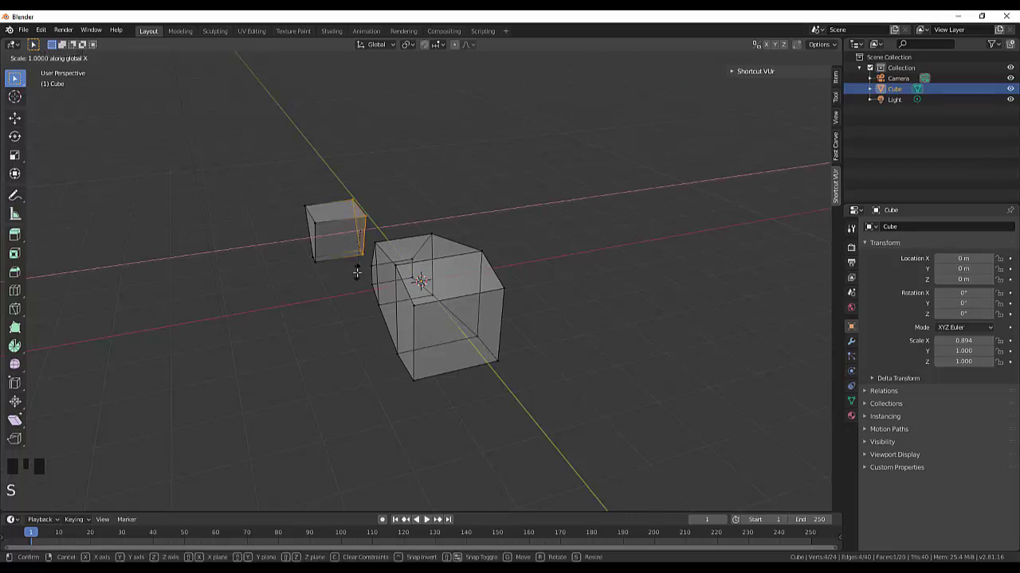
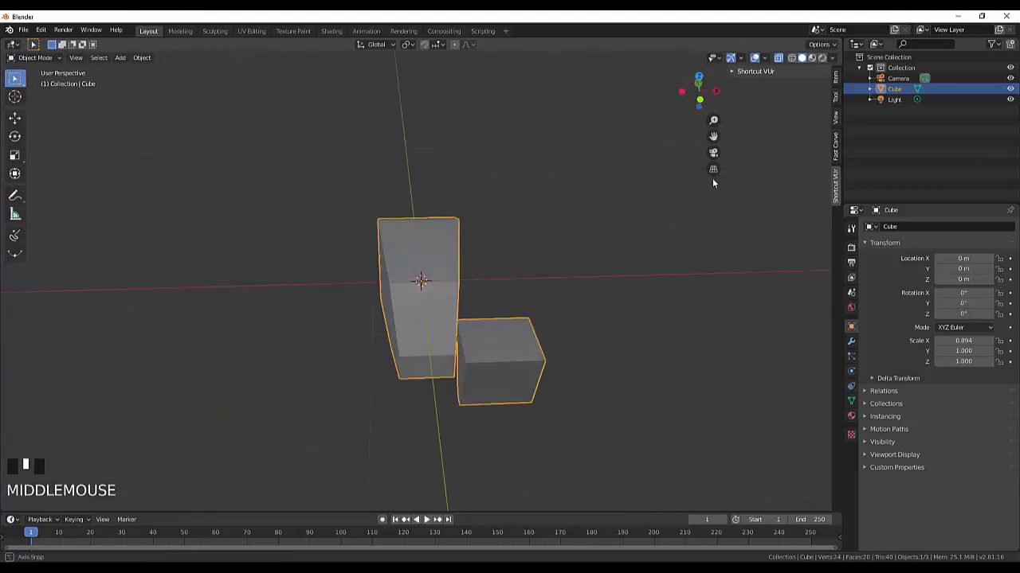
- Scale the object, select Cube in the outliner and attempt to join the small cube piece
left_click_drag(560, 192, 339, 224)
key("s")
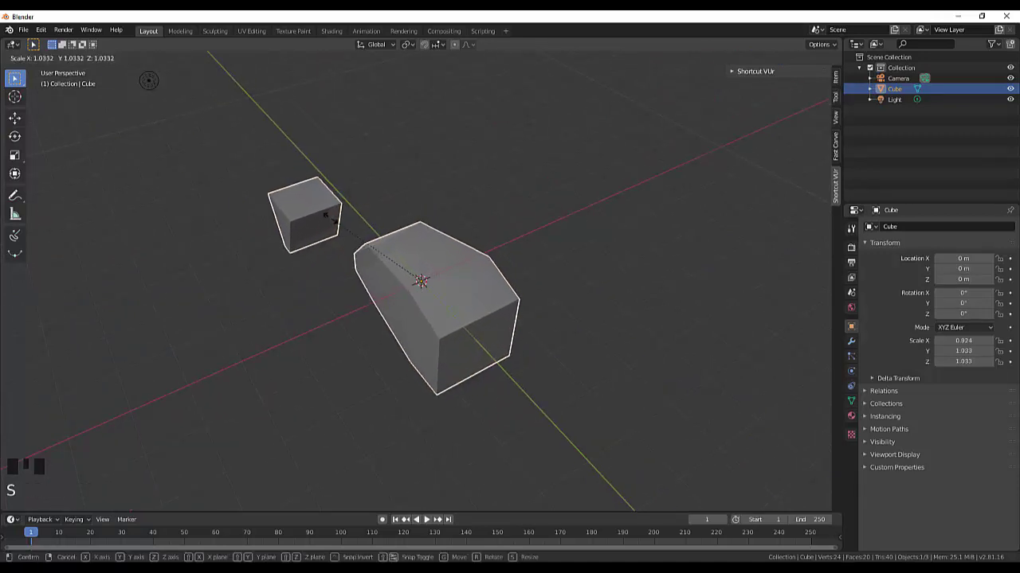
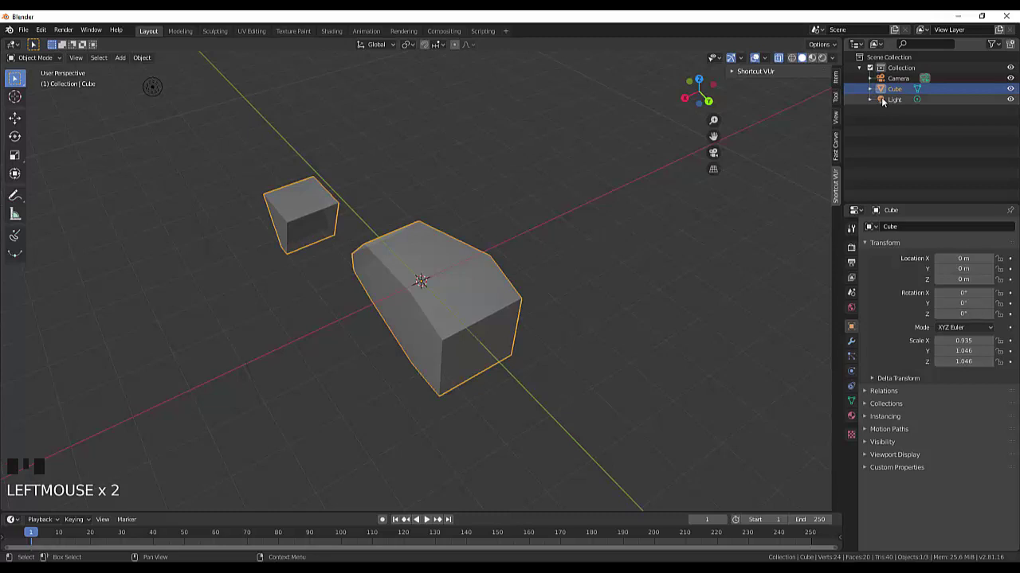
left_click(894, 87)
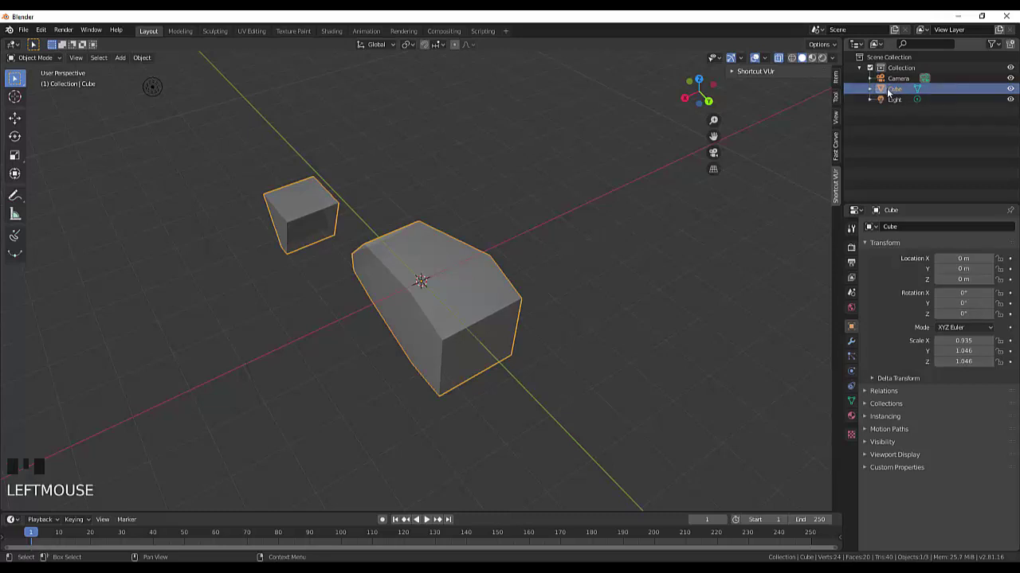
left_click_drag(653, 229, 708, 203)
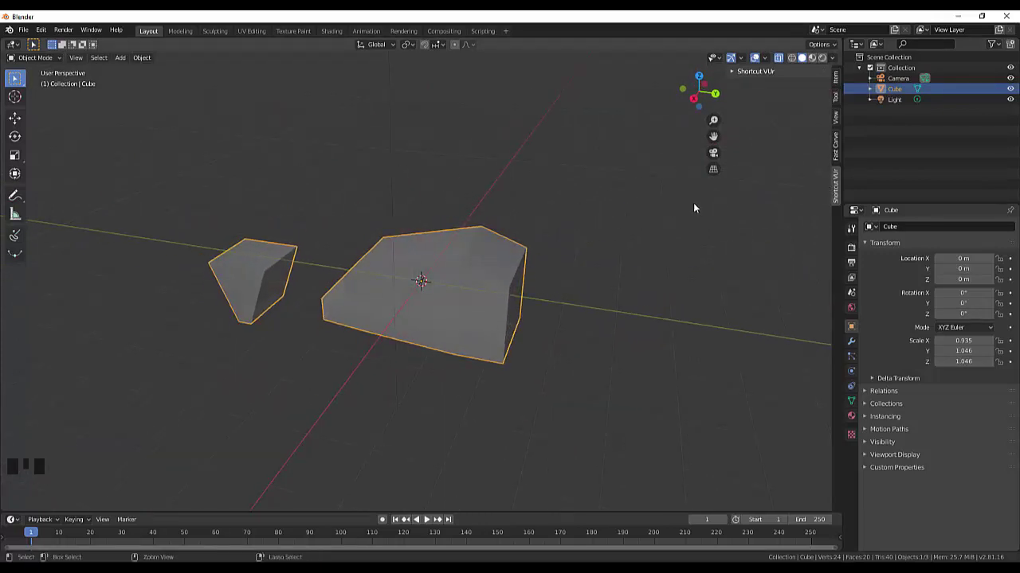
key("ctrl+j")
key("ctrl+j")
left_click(476, 353)
left_click(274, 285)
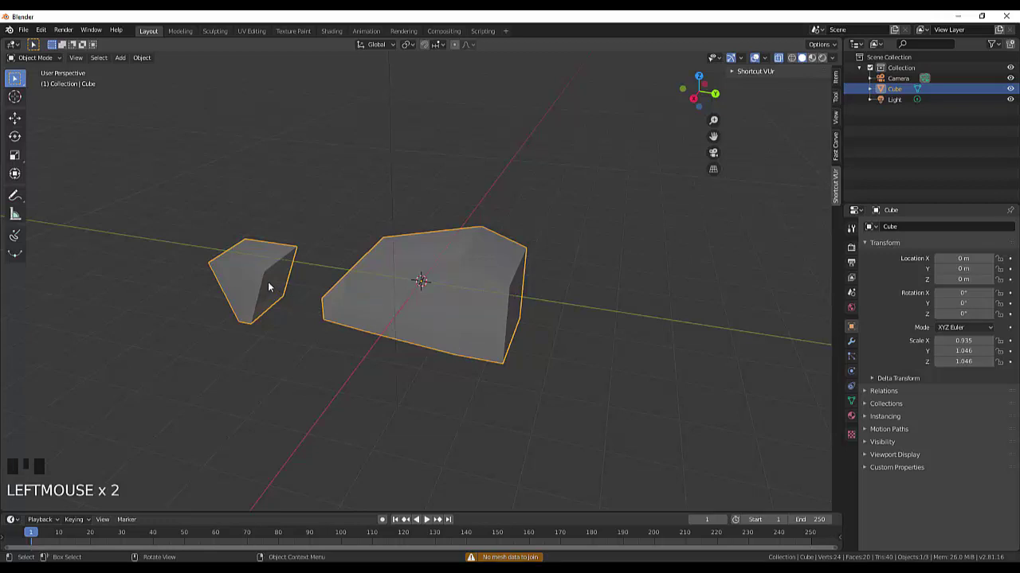
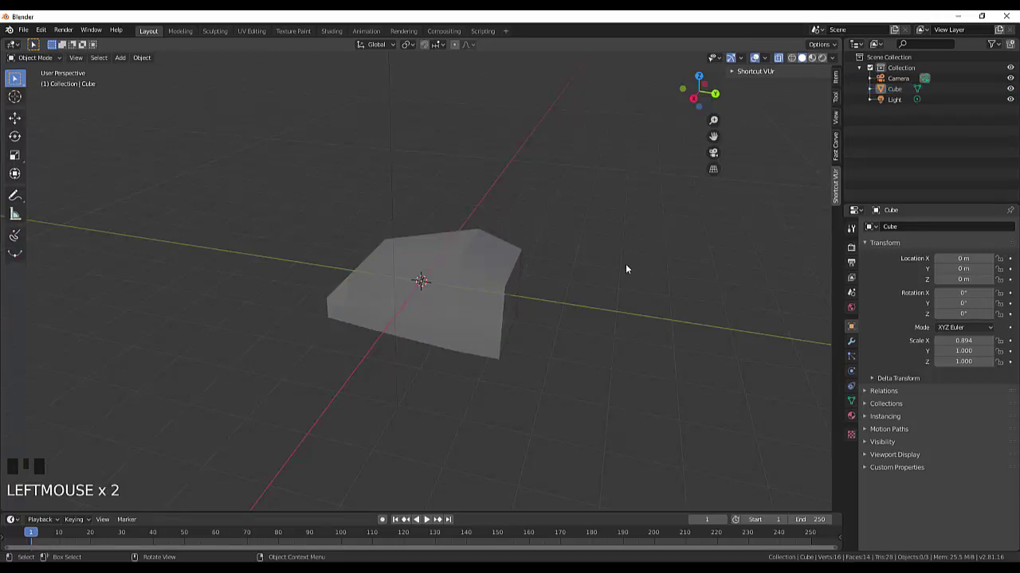
- Add a new cube, flatten it along X and move it to the left of the head
key("shift+a")
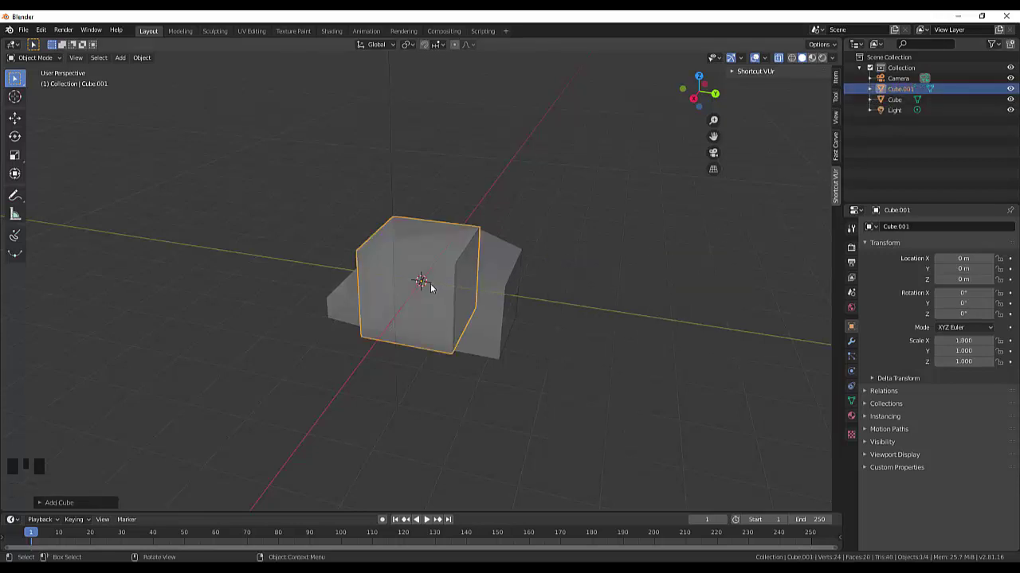
left_click_drag(535, 296, 519, 284)
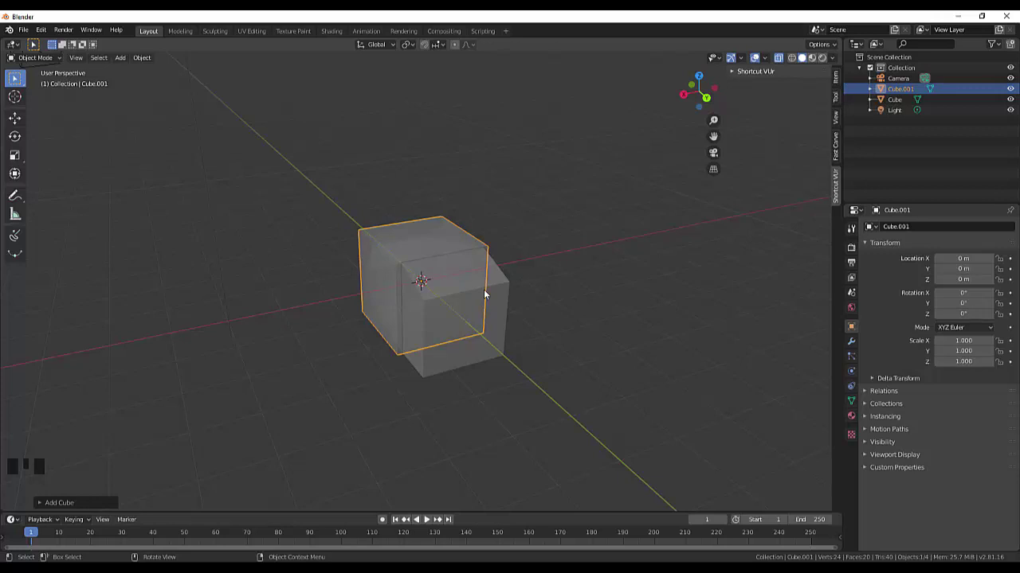
key("s")
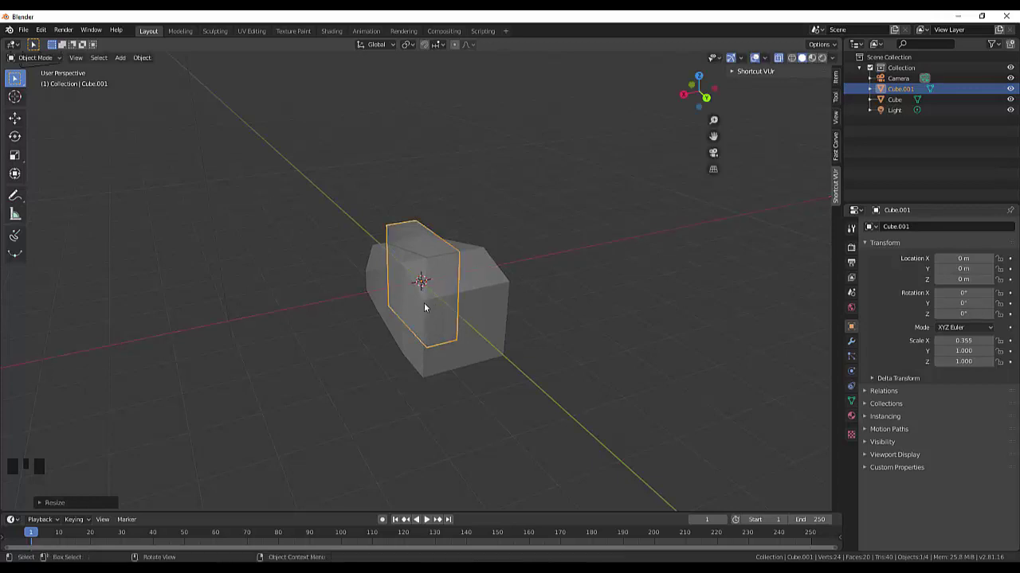
left_click_drag(639, 293, 485, 346)
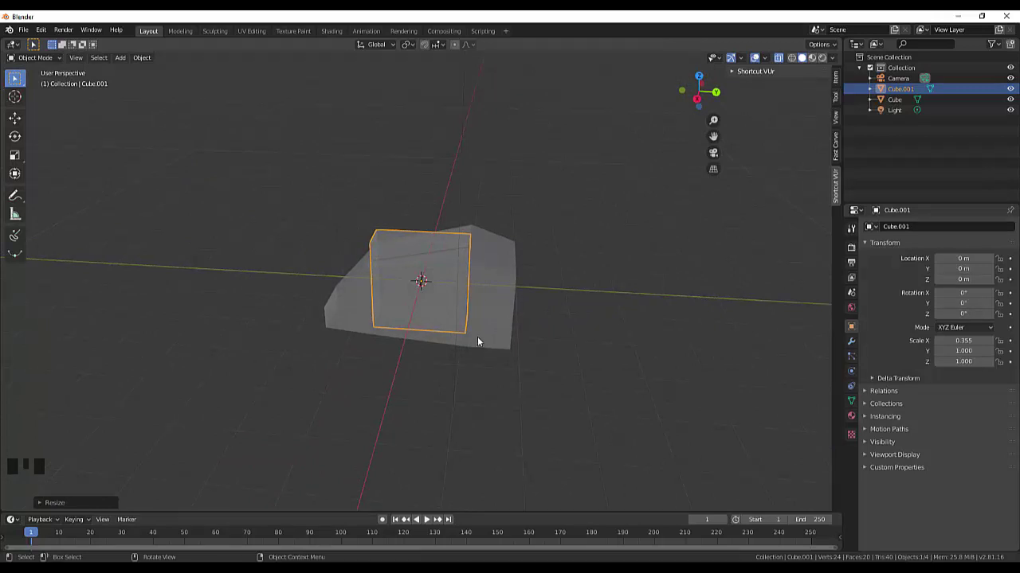
key("g")
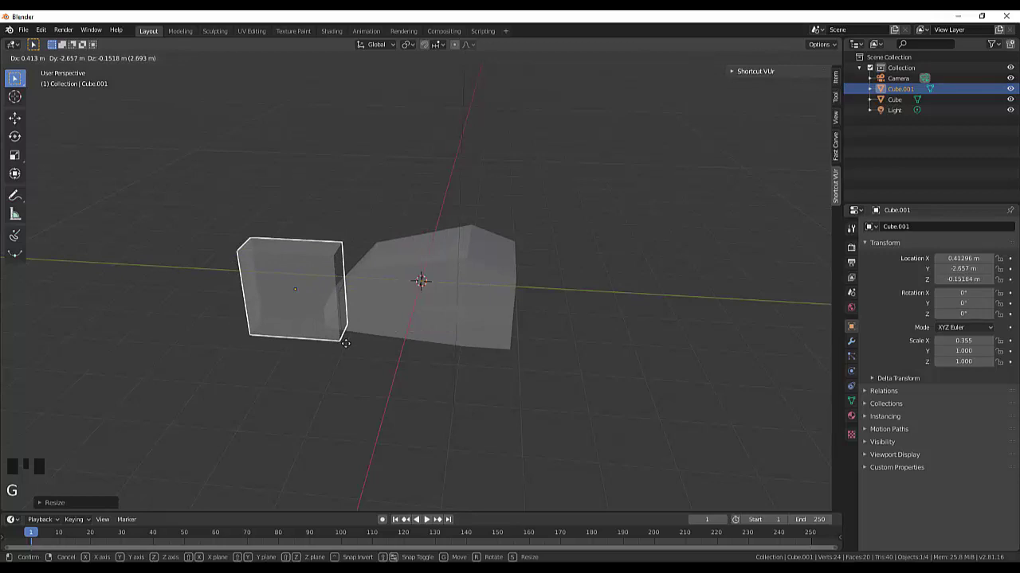
left_click_drag(384, 343, 383, 328)
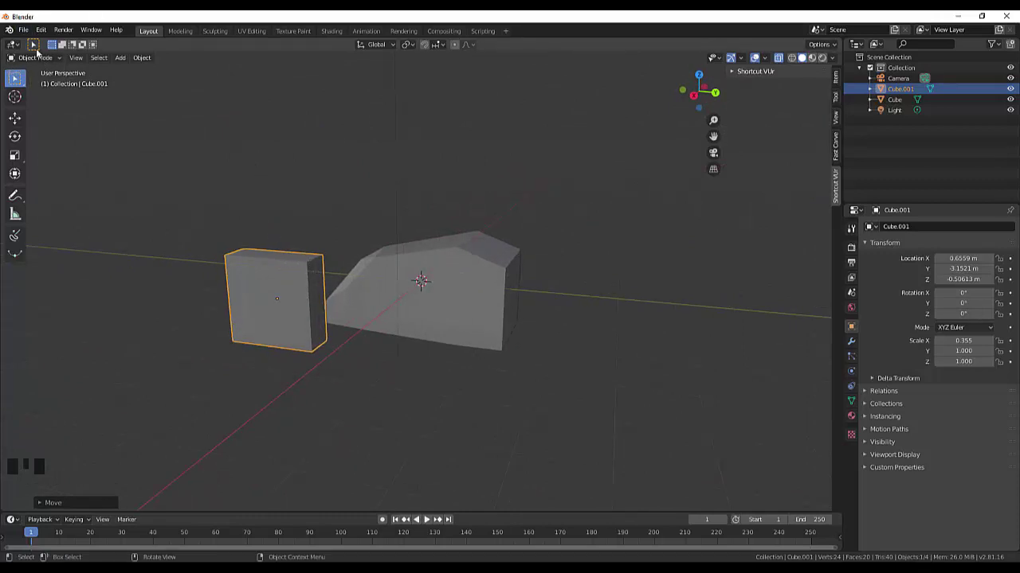
- Narrow Cube.001's bottom face along X and resize its top face along Y into a wedge
key("Tab")
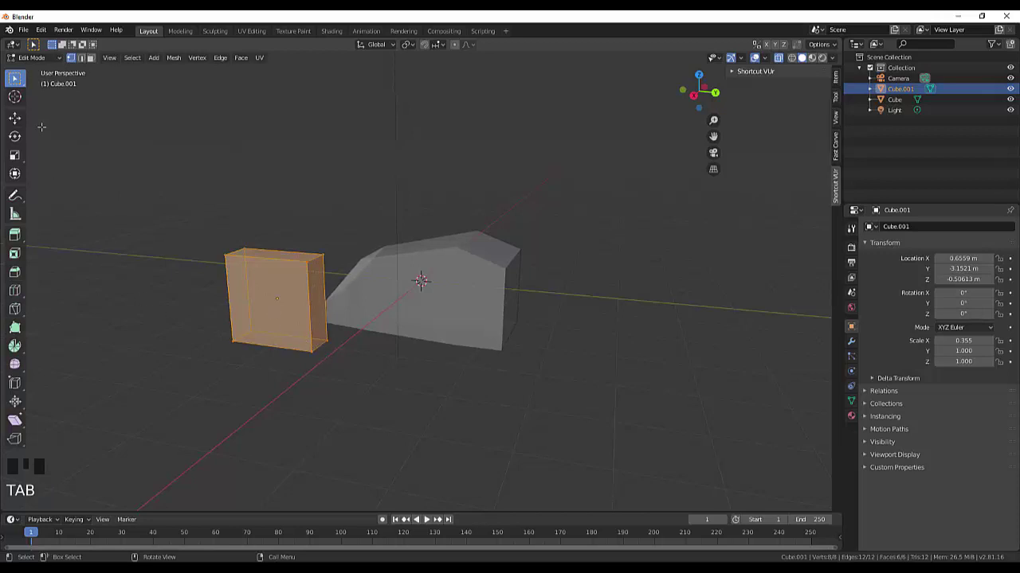
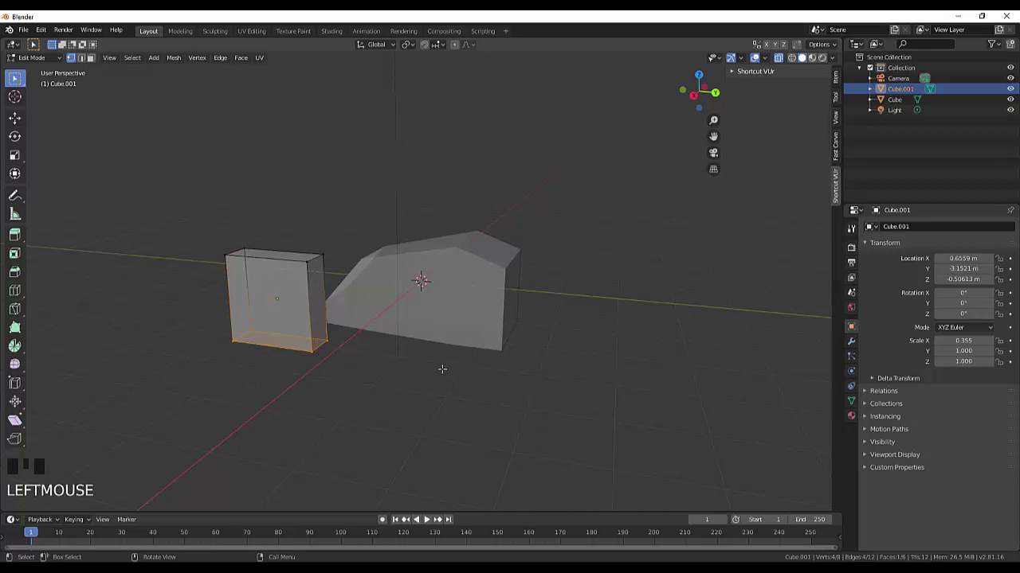
key("s")
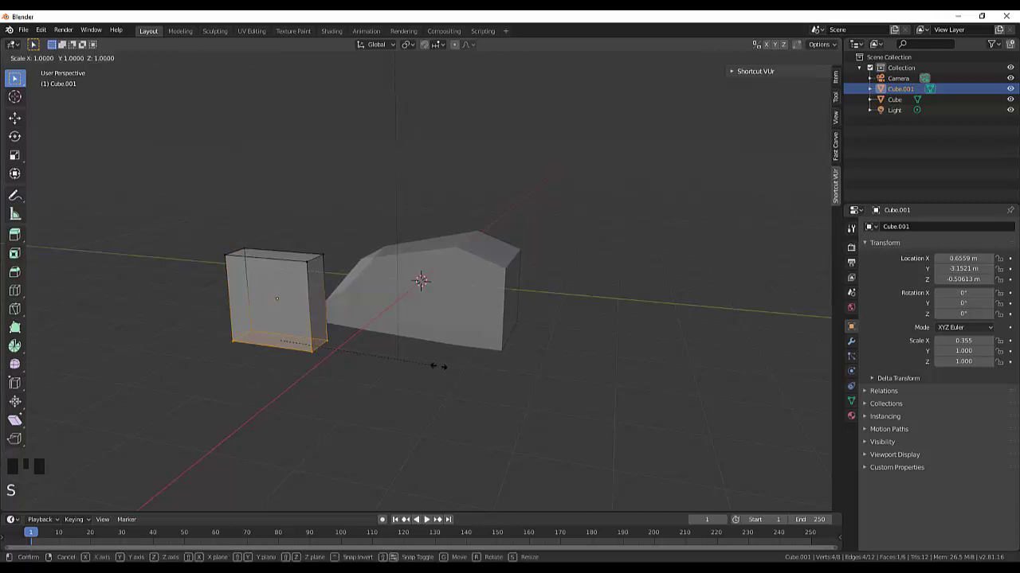
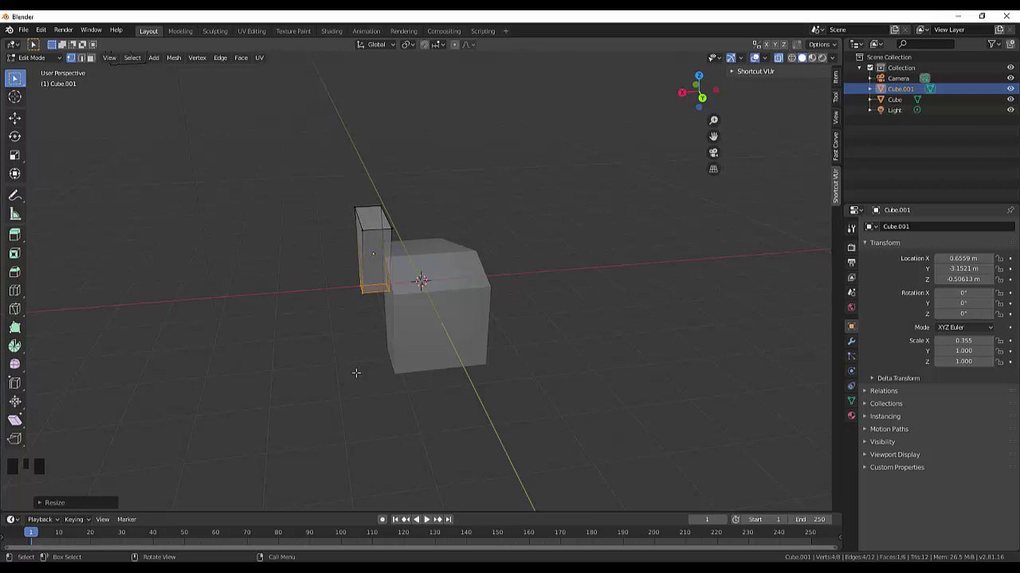
key("x")
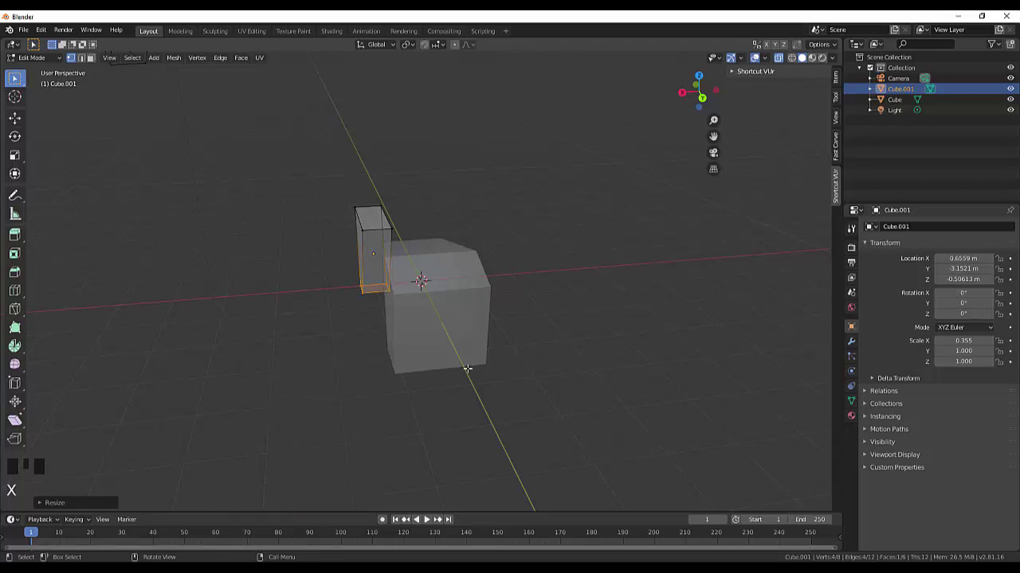
key("s")
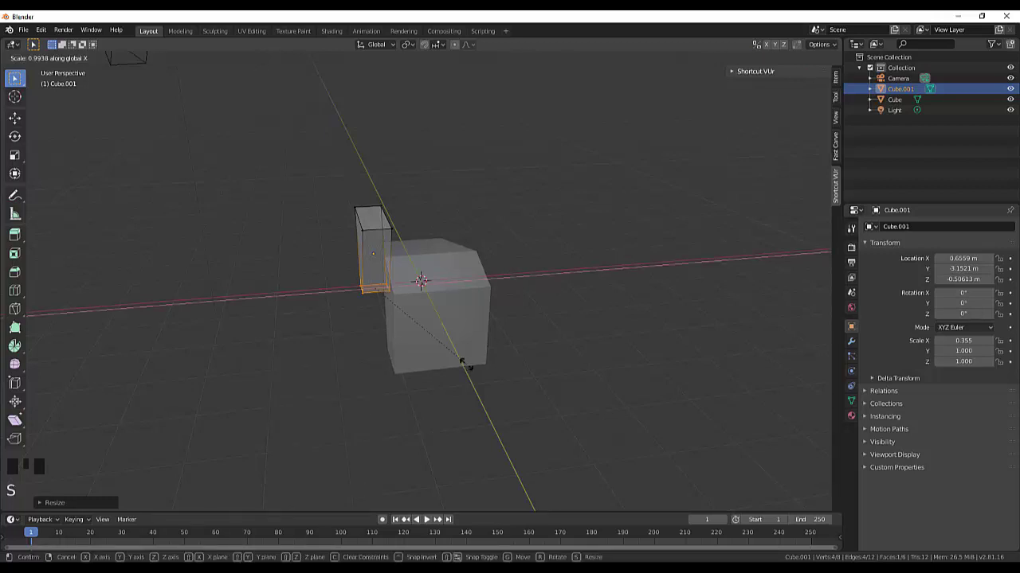
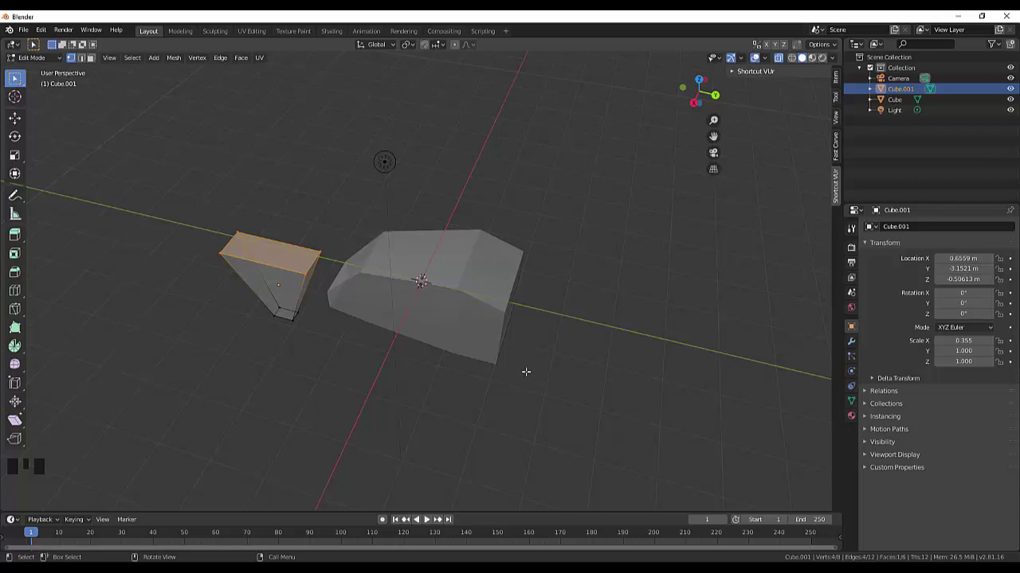
key("s")
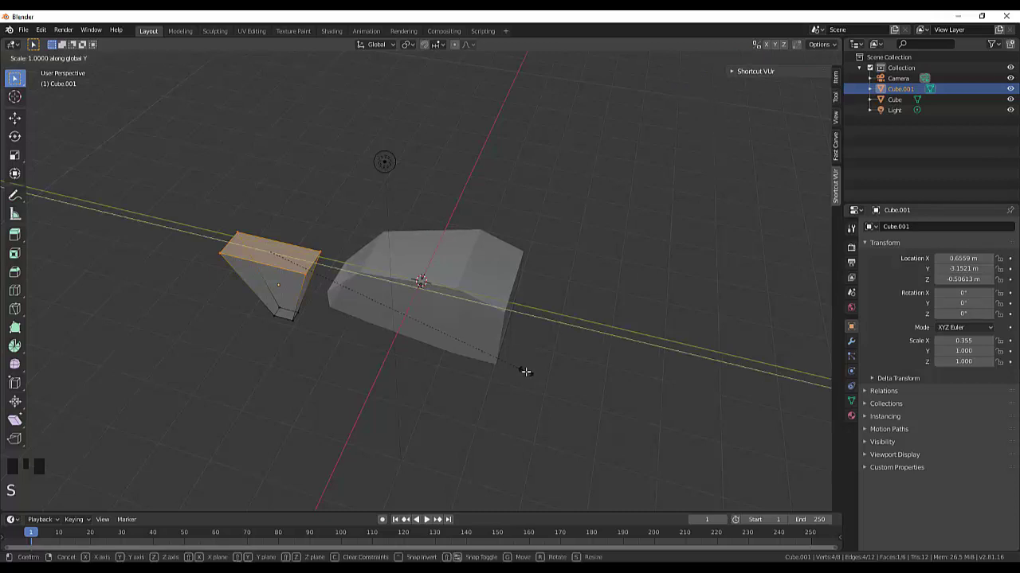
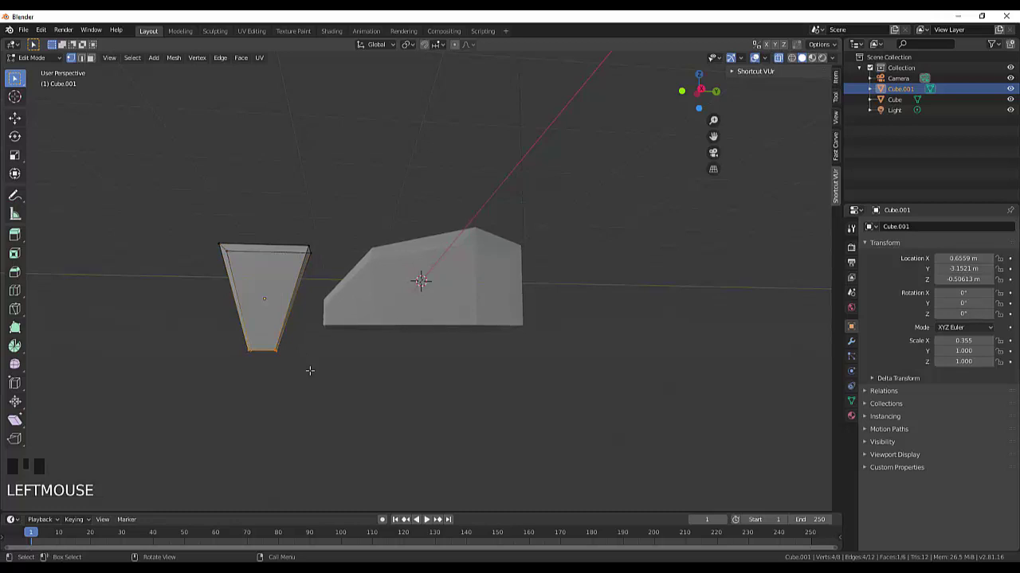
key("g")
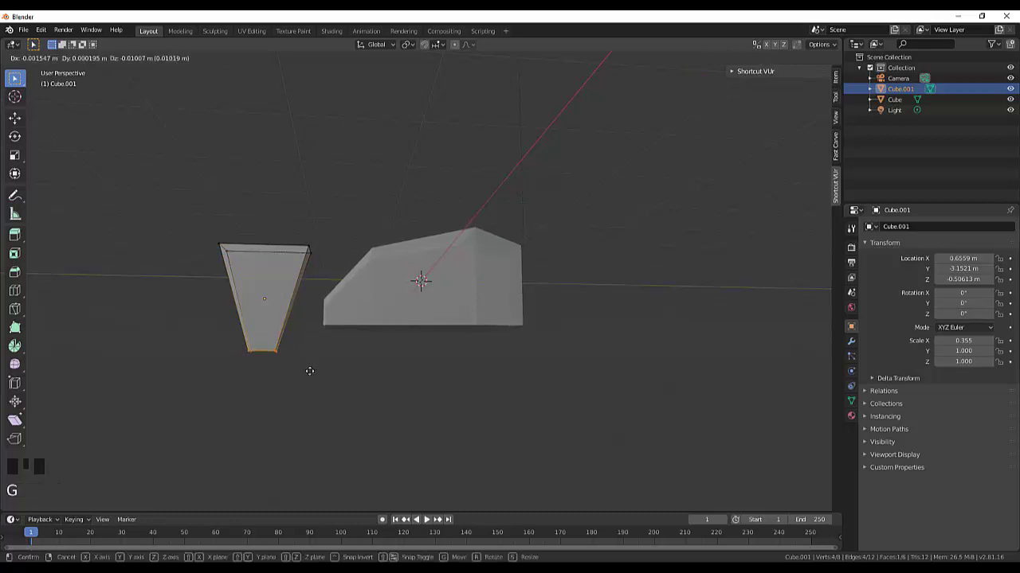
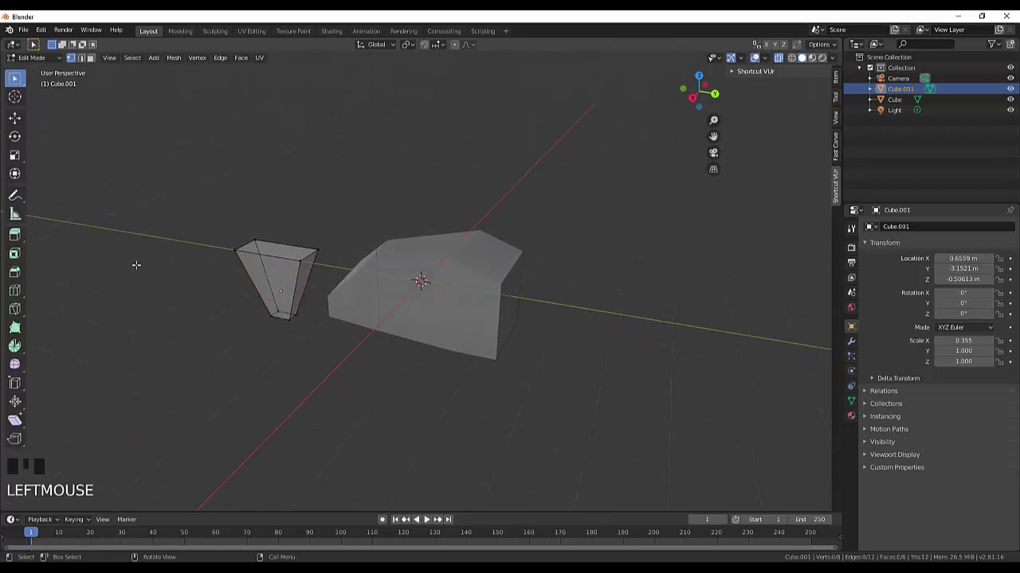
left_click_drag(34, 55, 279, 305)
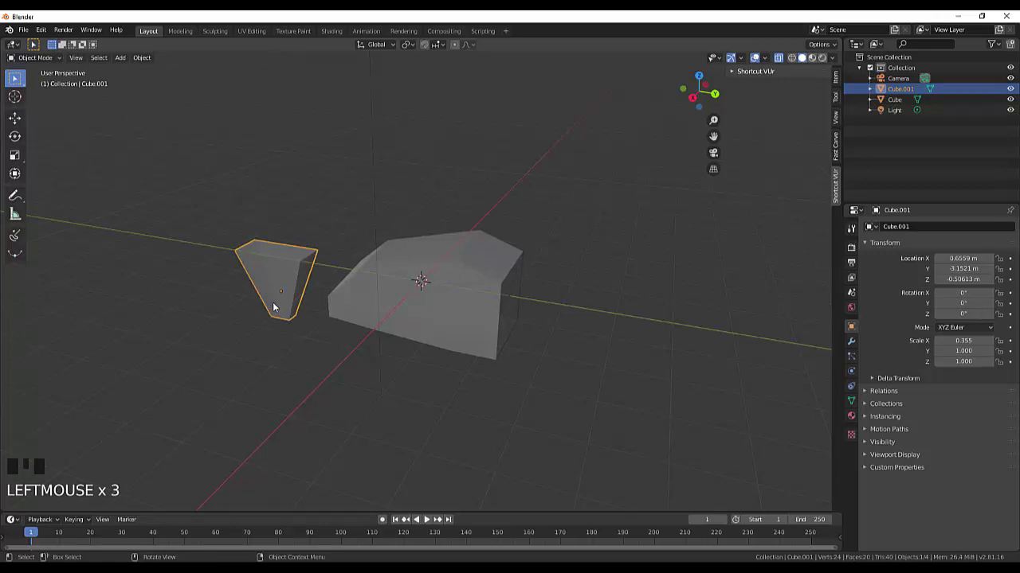
- Duplicate the tapered piece as Cube.002, shrink it and move it under the first piece
key("shift+d")
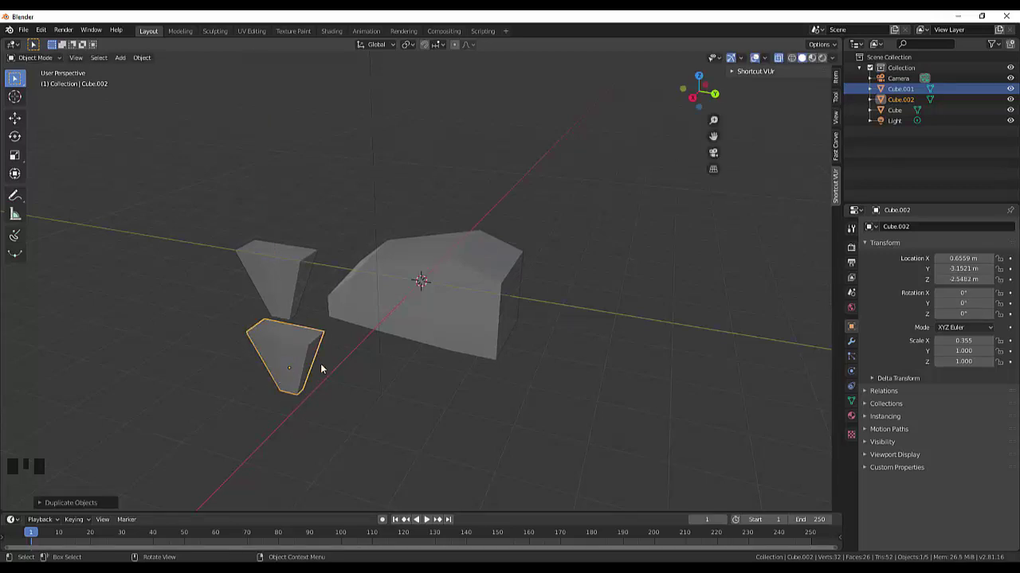
key("s")
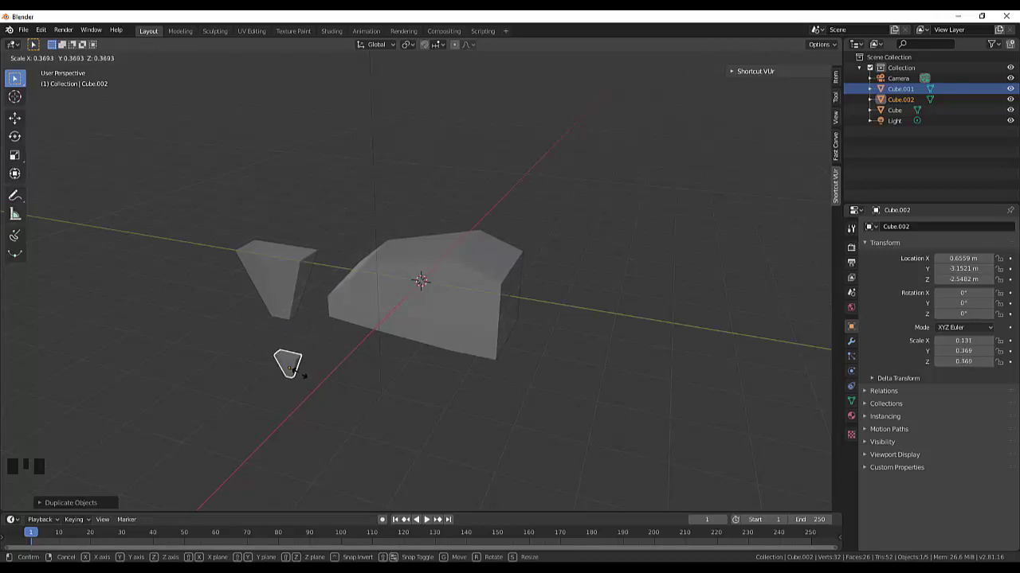
key("g")
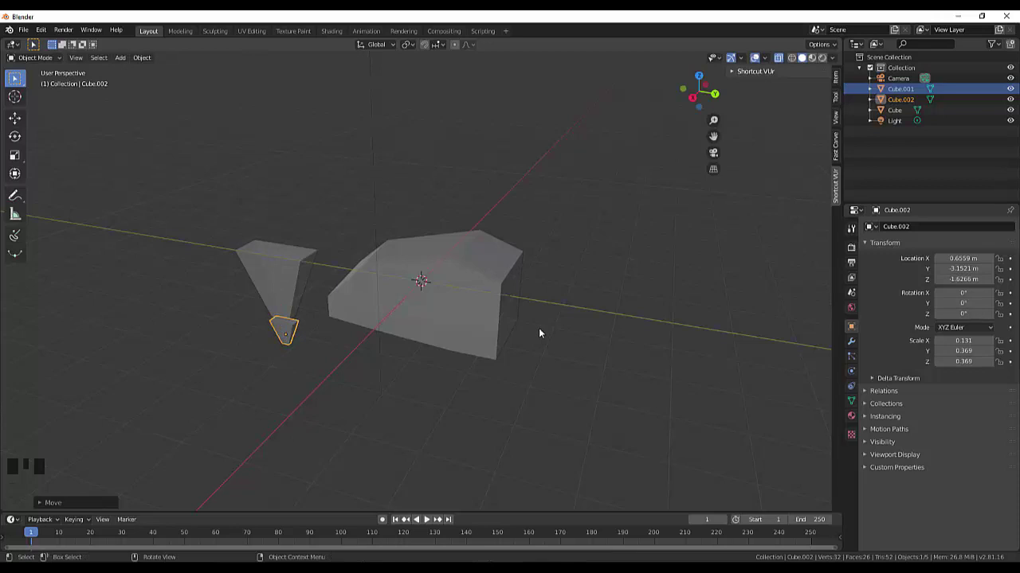
key("KP_1")
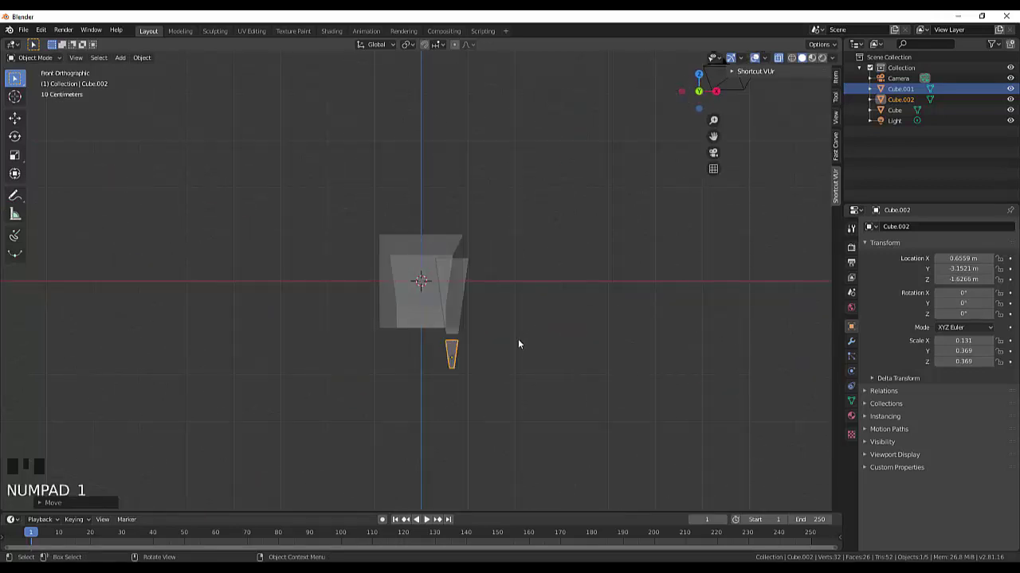
scroll("up", 3)
scroll("up", 3)
key("g")
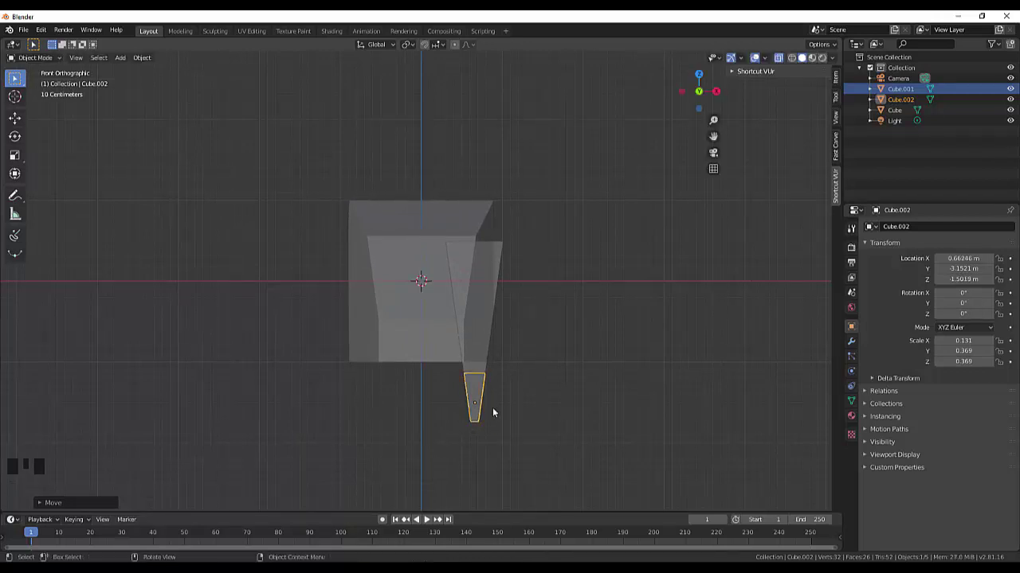
- Check the copy from the side view and shrink it further beneath the wedge's narrow end
key("KP_3")
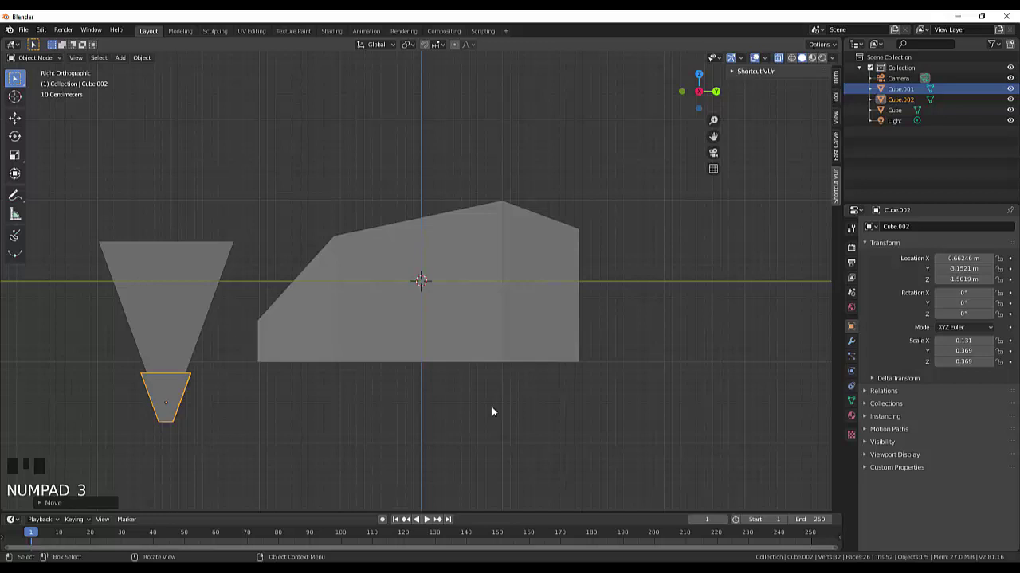
scroll("up", 3)
scroll("down", 3)
left_click_drag(277, 398, 281, 422)
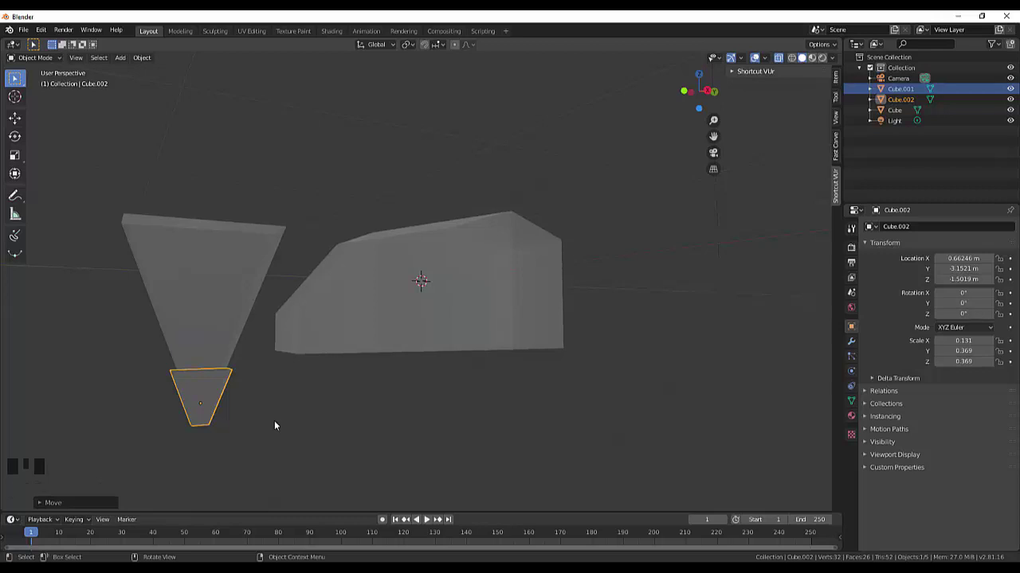
key("s")
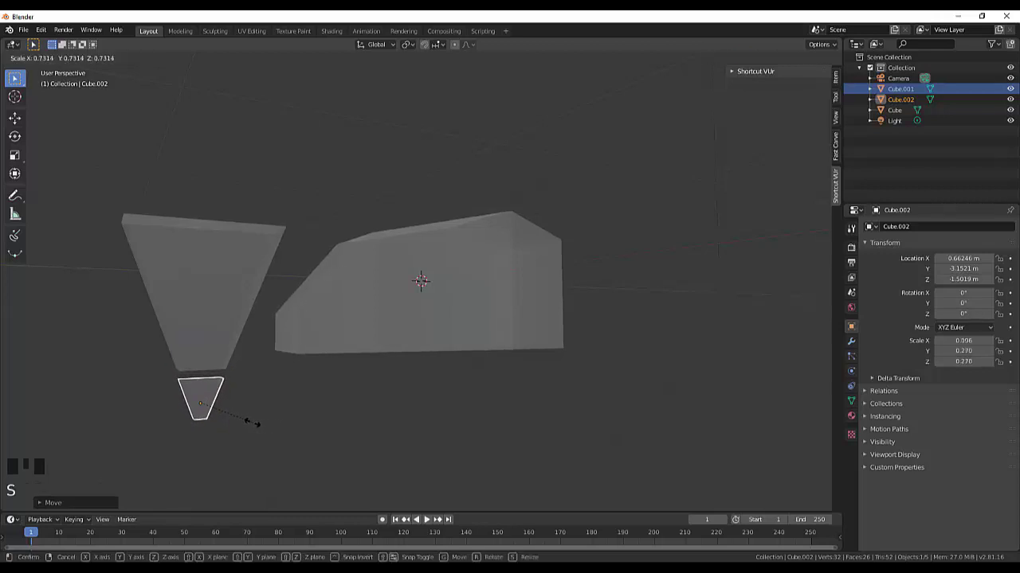
left_click_drag(325, 422, 426, 439)
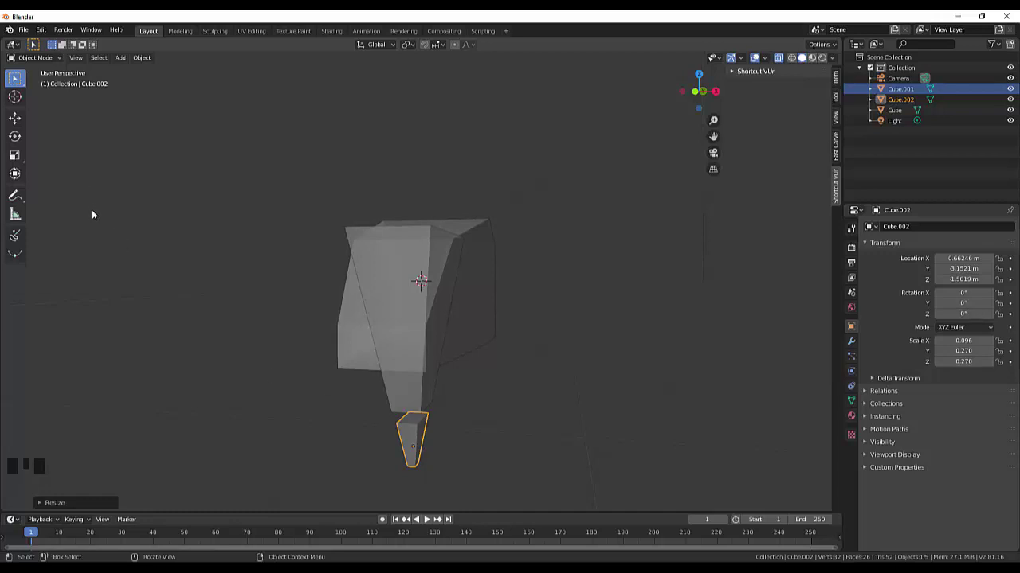
- Edit Cube.002's mesh, stretching its top edge outward then pulling it back in front view
key("Tab")
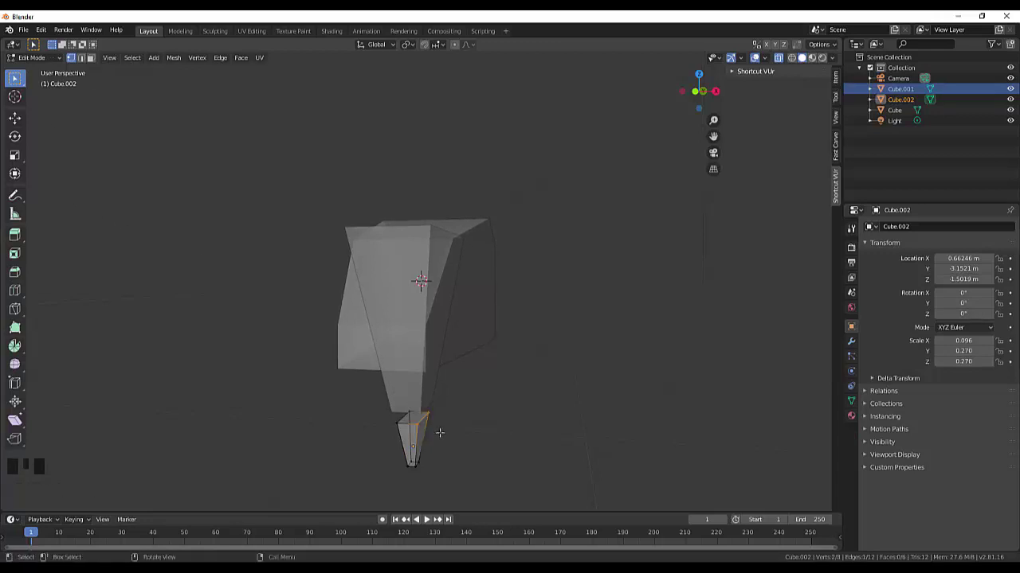
key("g")
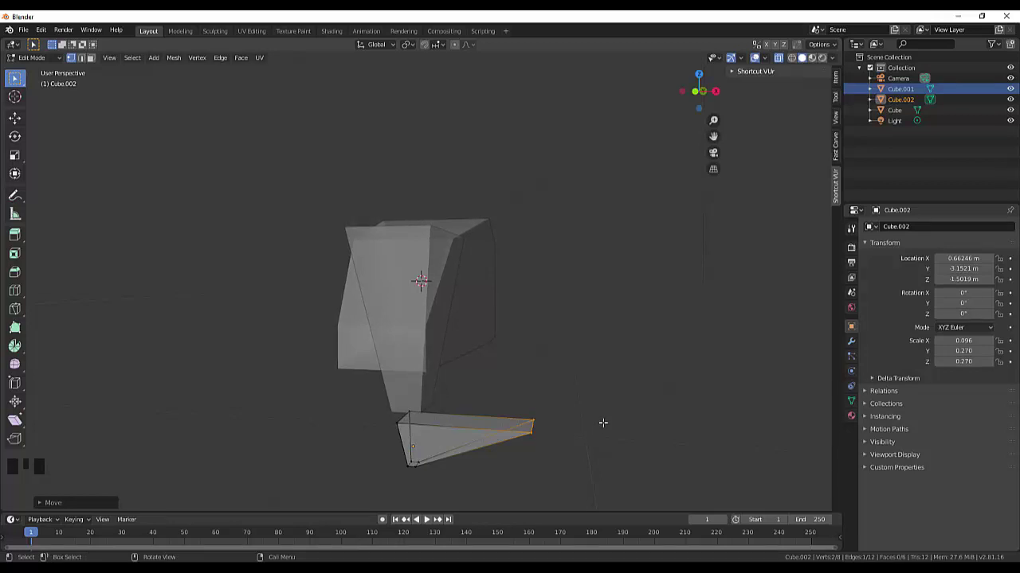
key("KP_1")
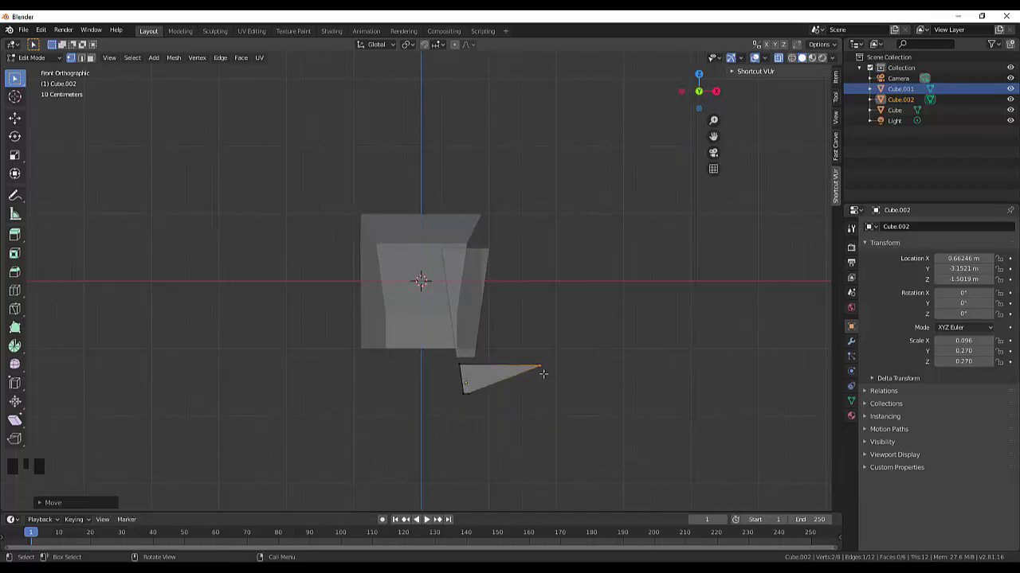
key("g")
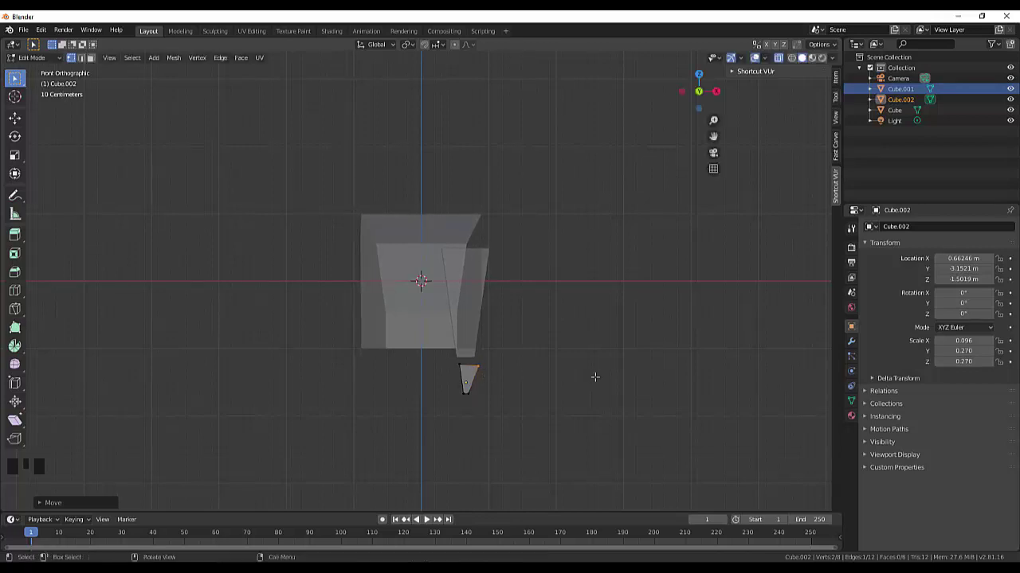
key("KP_1")
- From the side view, nudge the small wedge's top edge slightly along Y
key("KP_3")
scroll("up", 3)
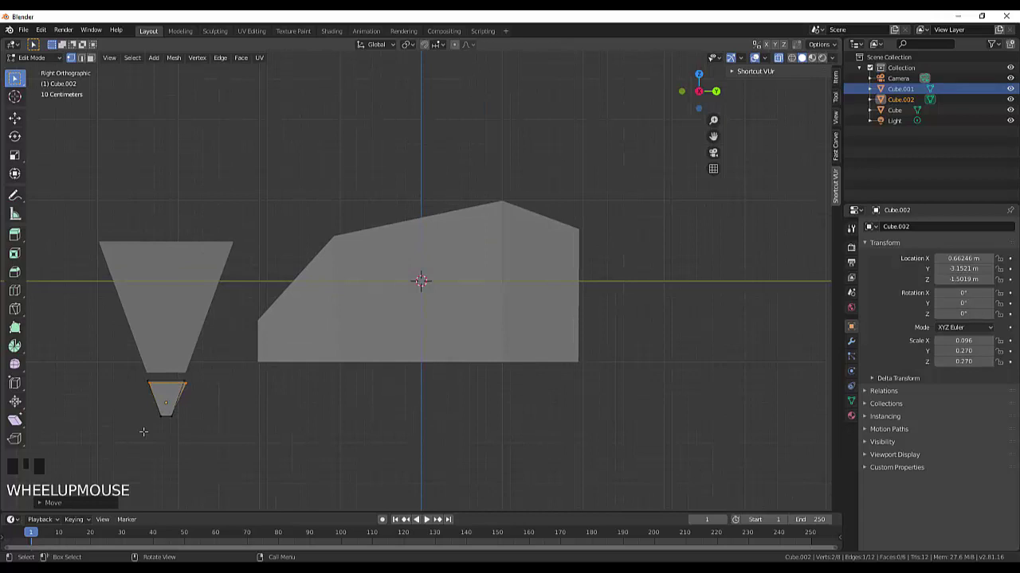
scroll("up", 3)
scroll("down", 3)
key("g")
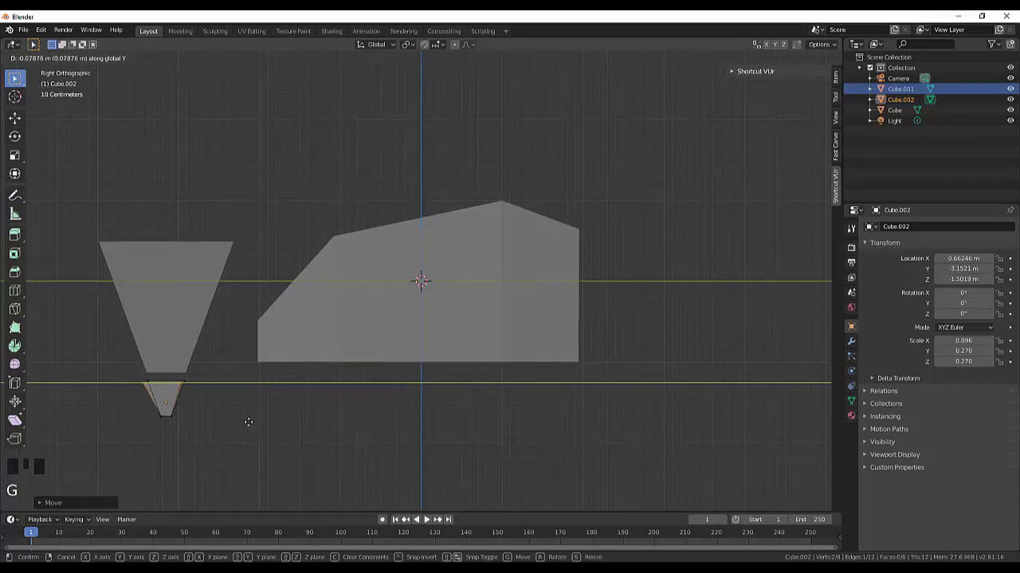
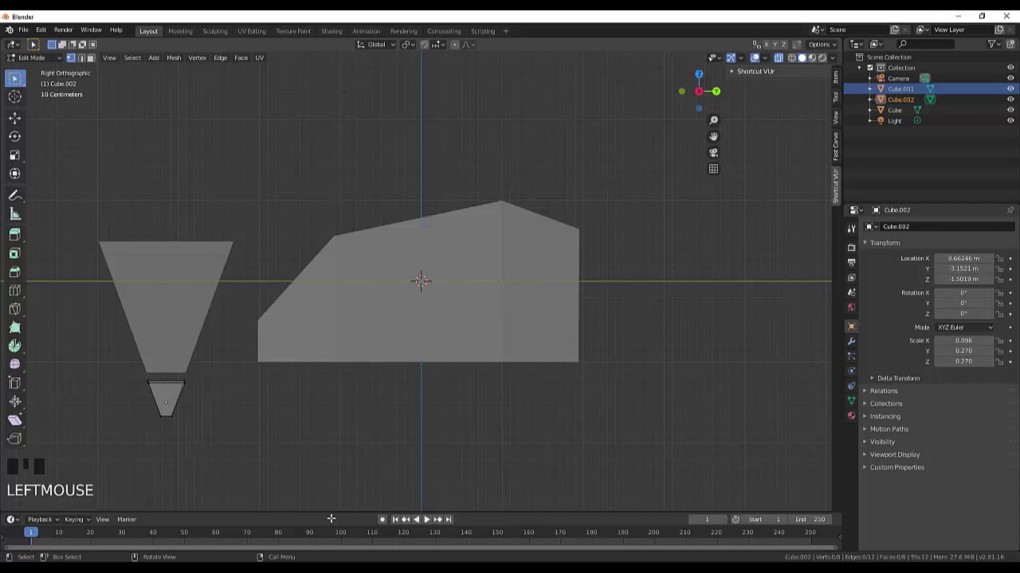
key("g")
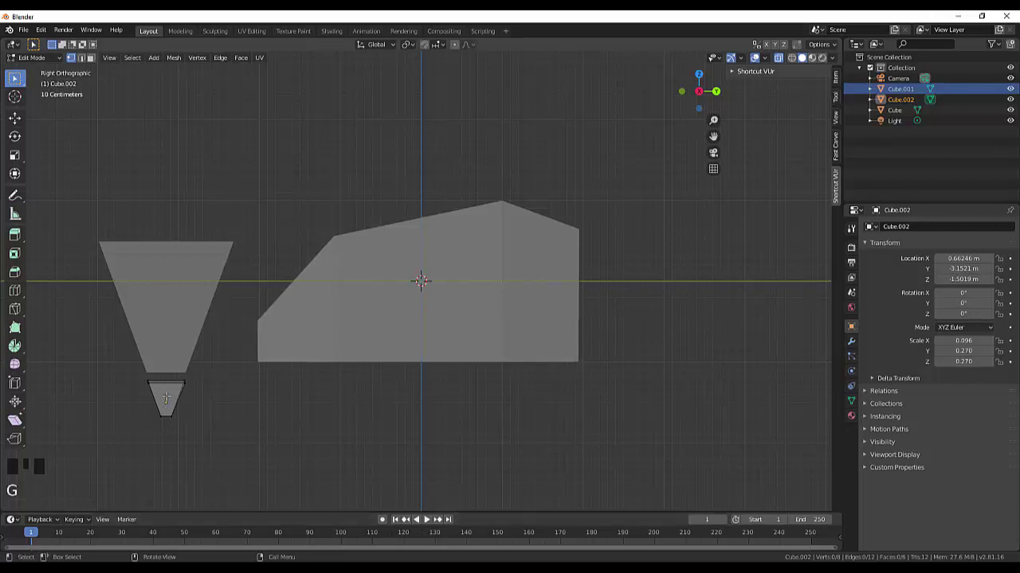
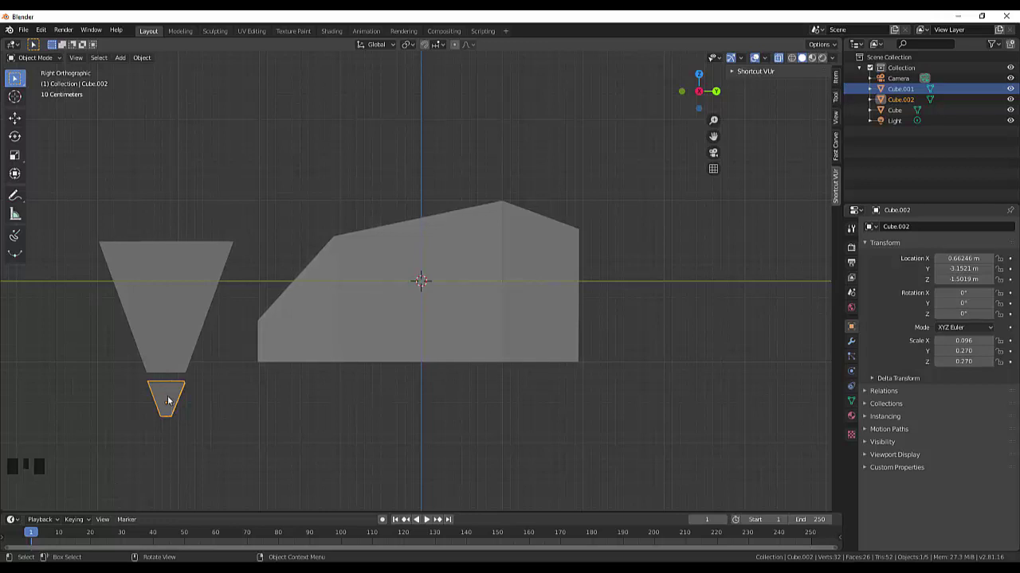
- Raise the small piece, then undo the recent edits back to its earlier vertex state
key("g")
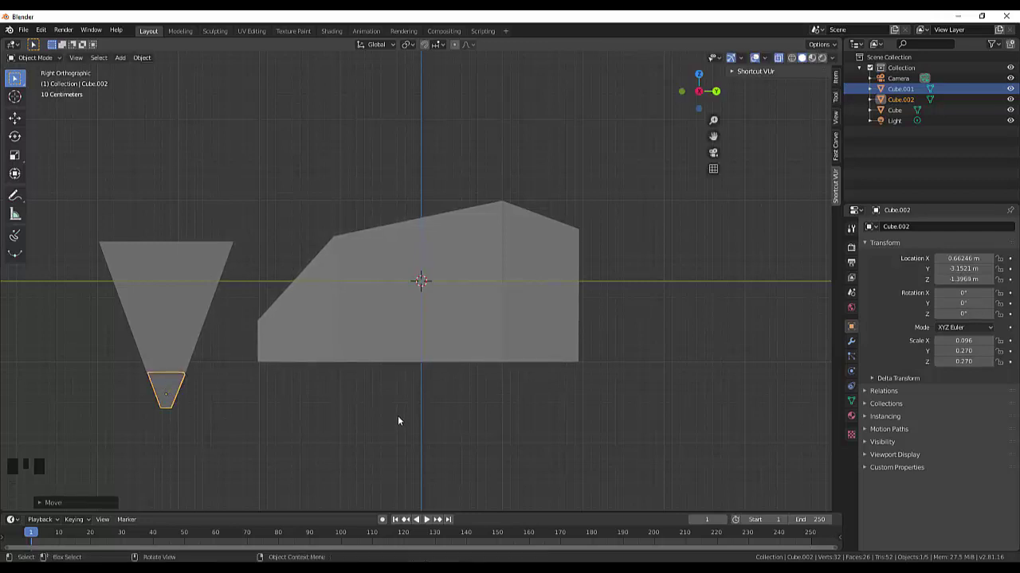
left_click_drag(403, 416, 444, 400)
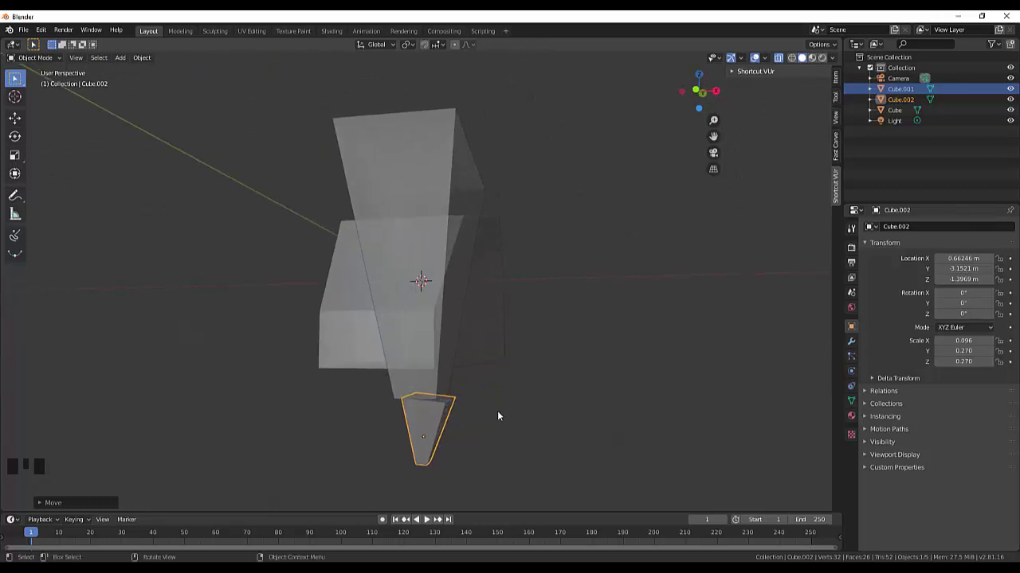
key("ctrl+z")
key("ctrl+z")
key("ctrl+z")
key("ctrl+z")
key("ctrl+z")
key("ctrl+z")
key("ctrl+z")
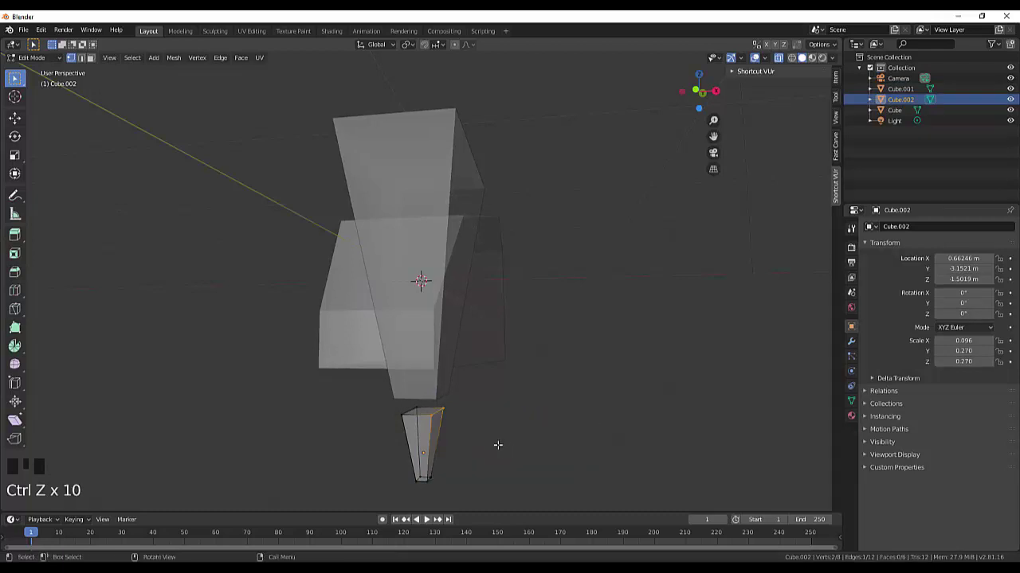
- Move the small piece's bottom corners together into a point and shift its top face up
left_click(406, 464)
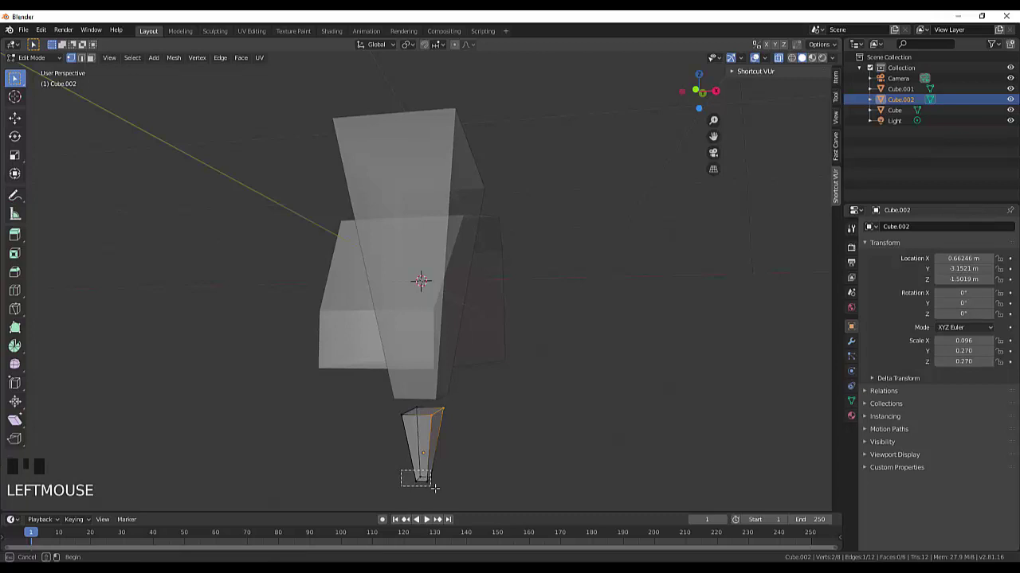
key("g")
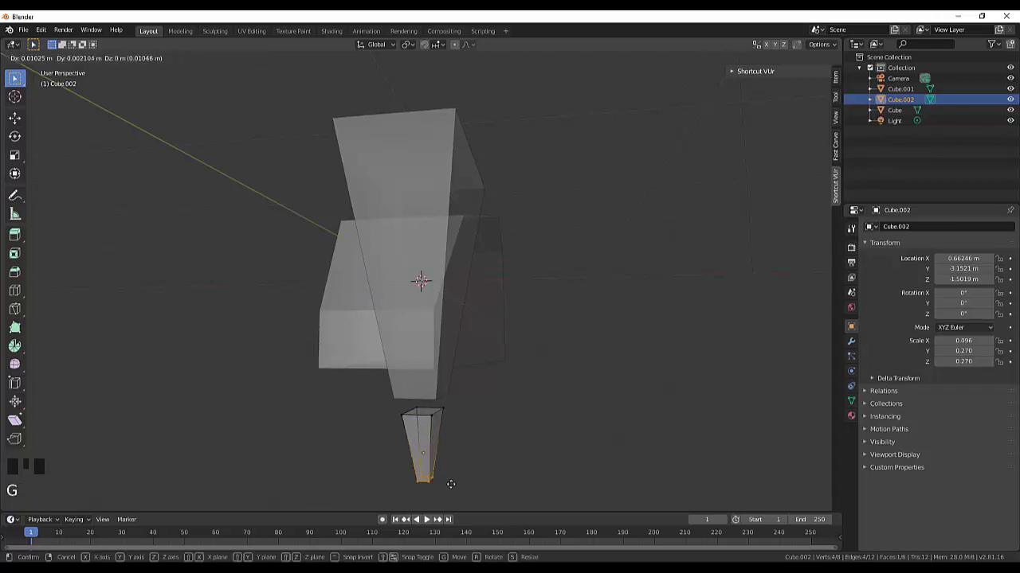
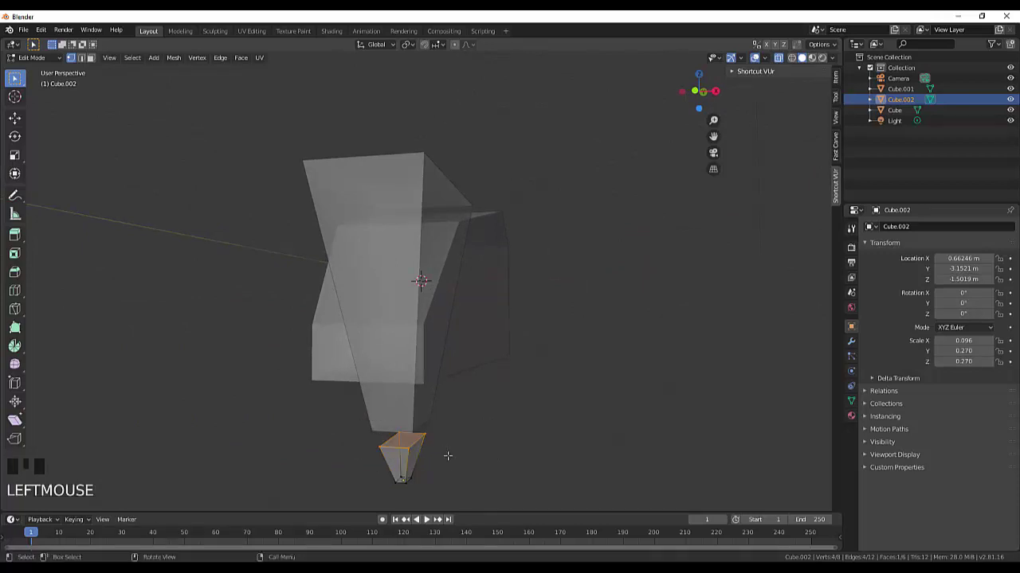
key("g")
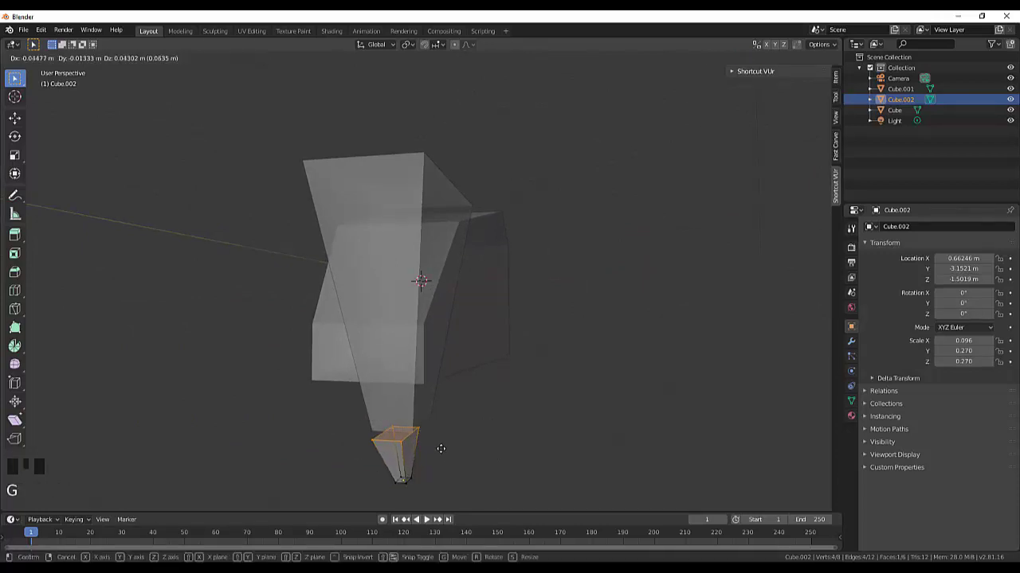
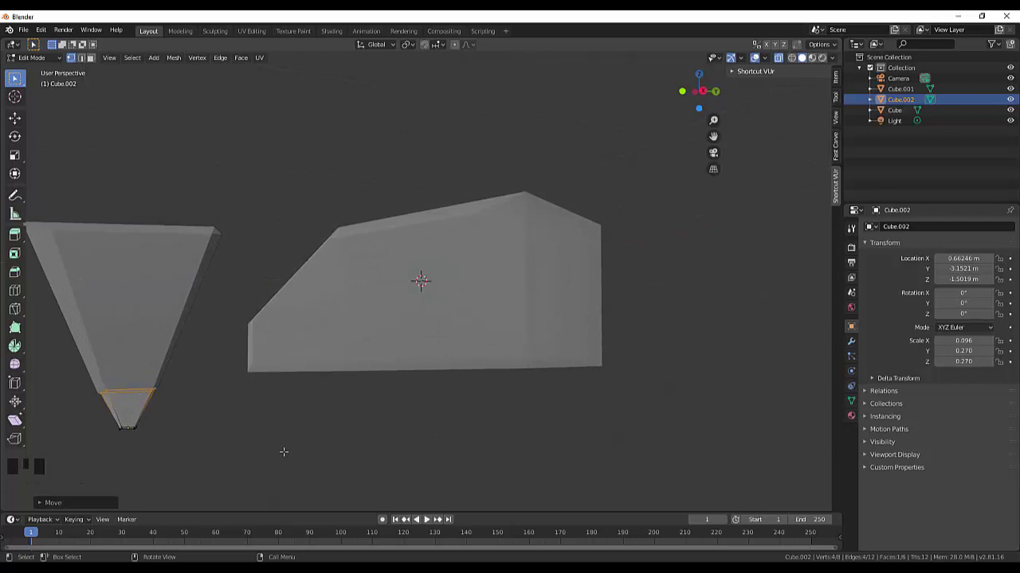
- Scale the tip's top edge along X to the head's width, then return to Object Mode with the cursor snapped to it
key("s")
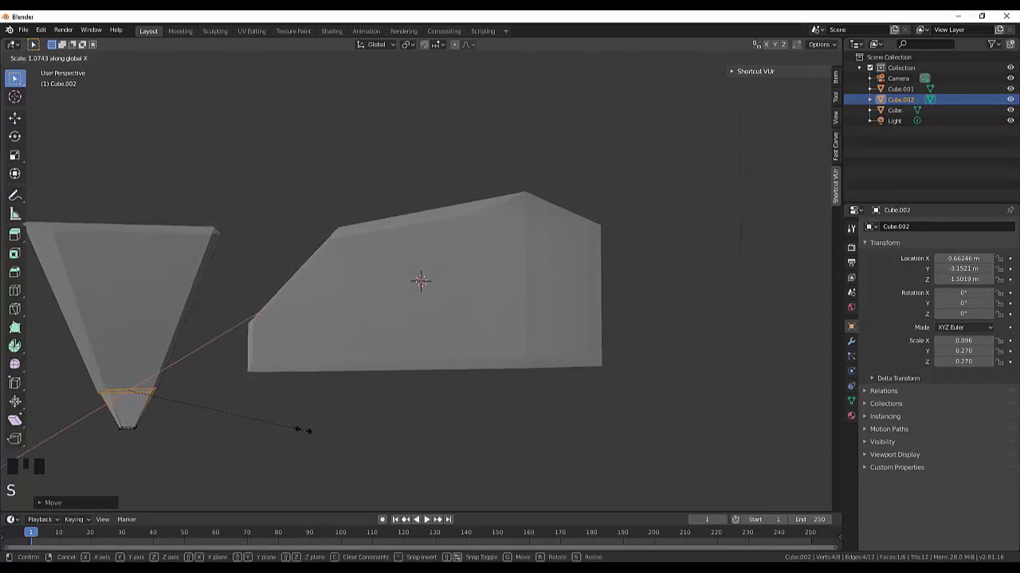
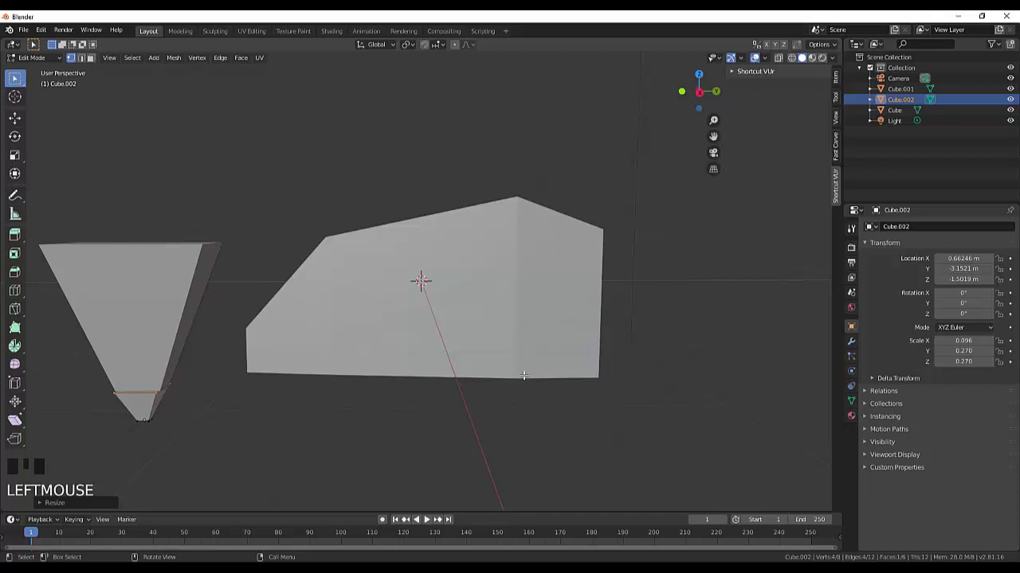
scroll("down", 3)
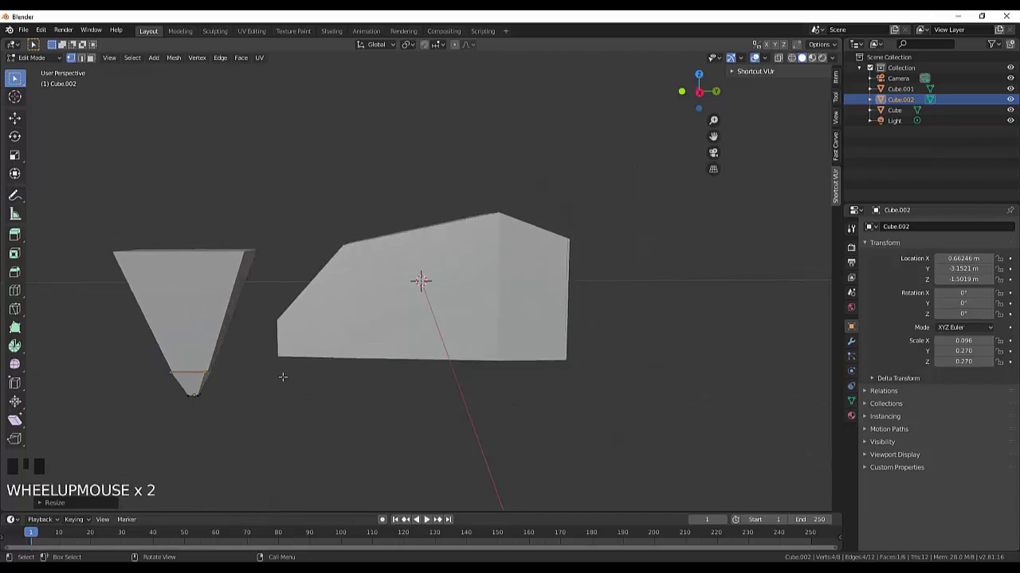
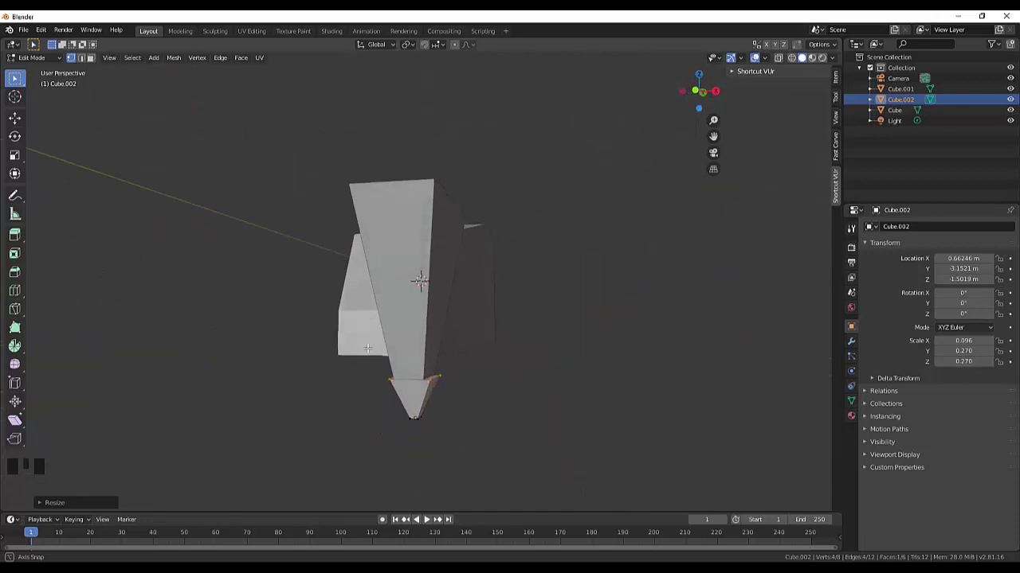
scroll("up", 3)
scroll("down", 3)
key("s")
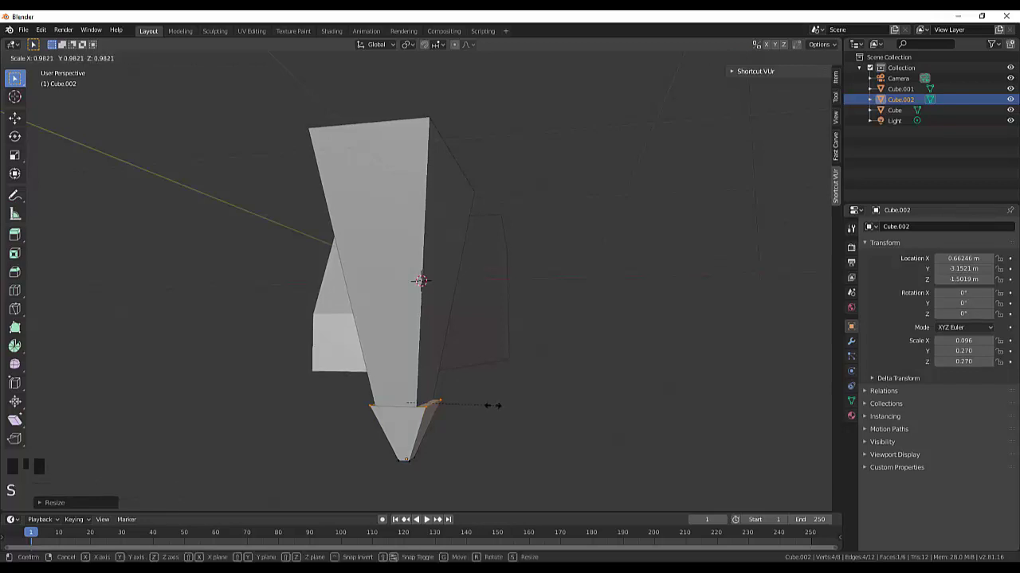
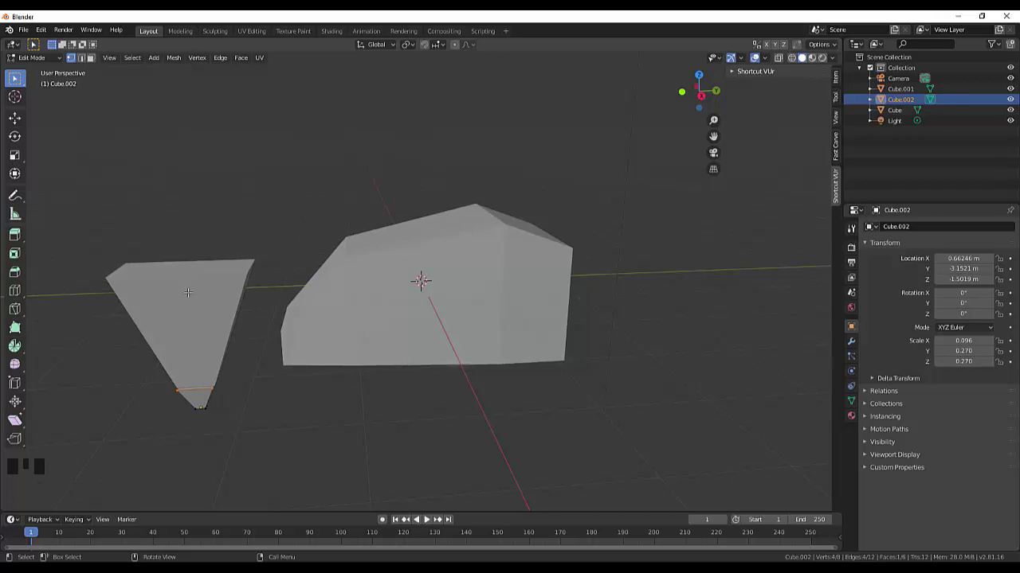
key("Tab")
key("shift+s")
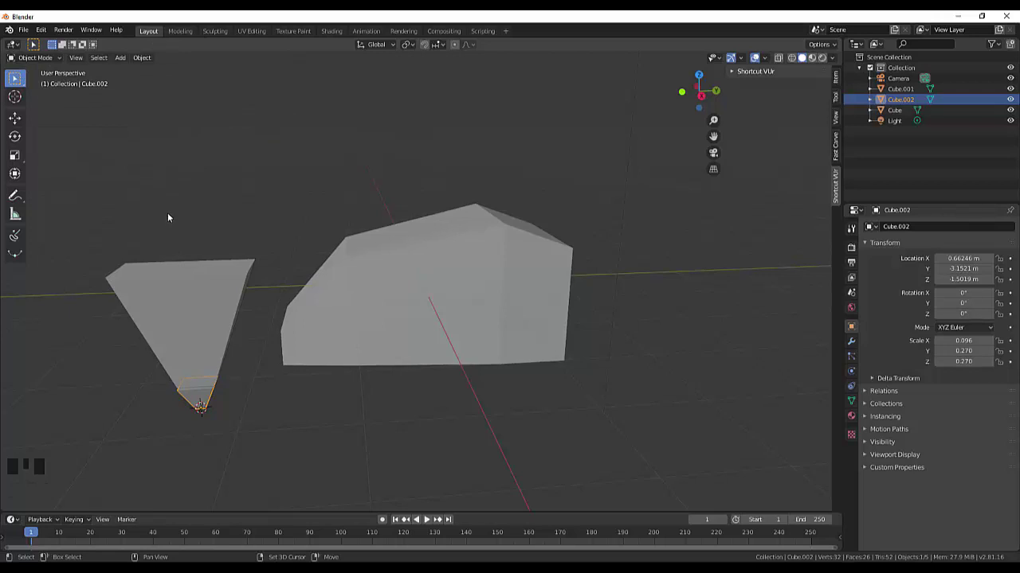
- Add a mesh cylinder turned 90° on Y and shrink it to about 0.25
key("shift+a")
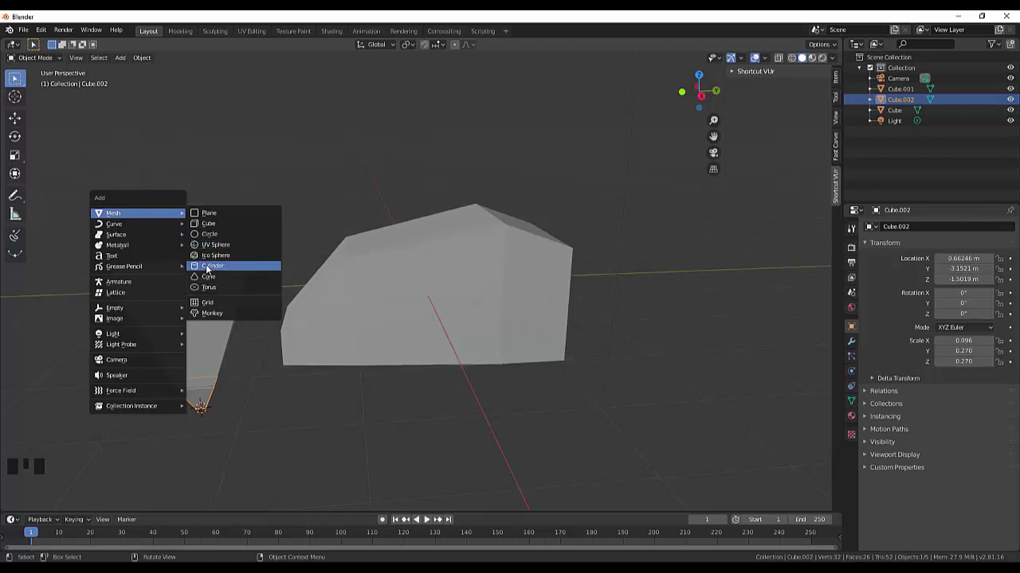
scroll("down", 3)
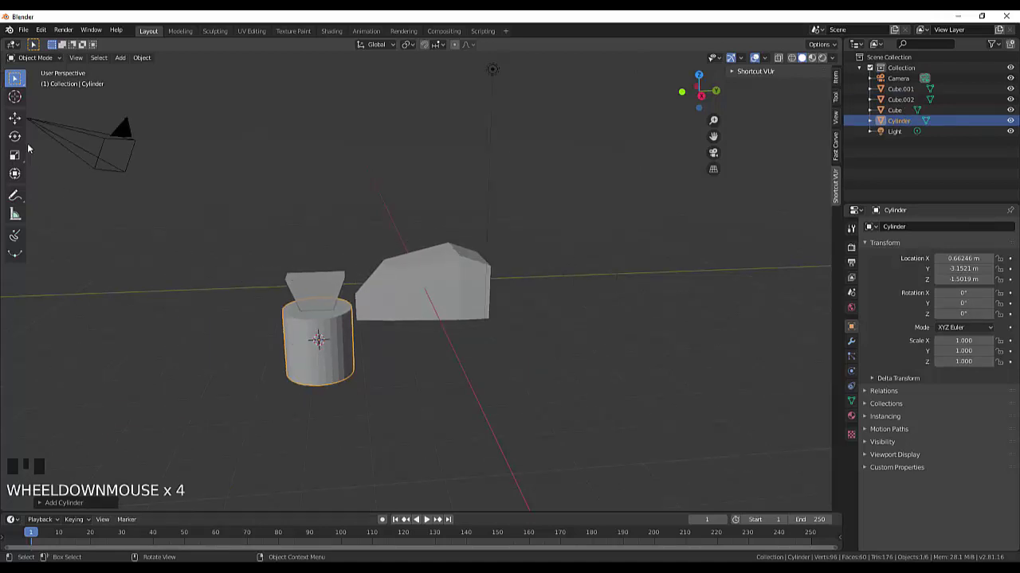
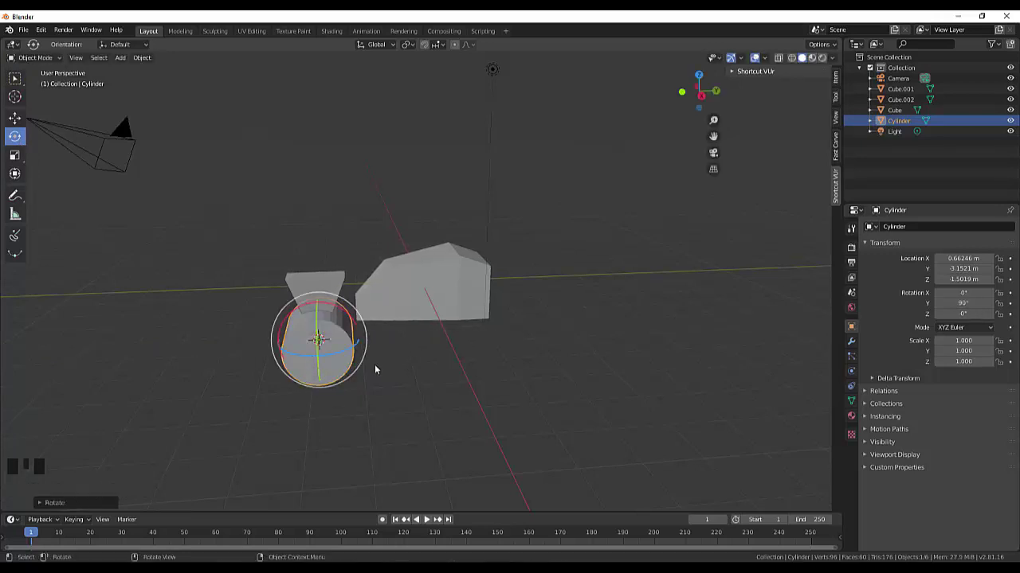
scroll("up", 3)
scroll("down", 3)
key("s")
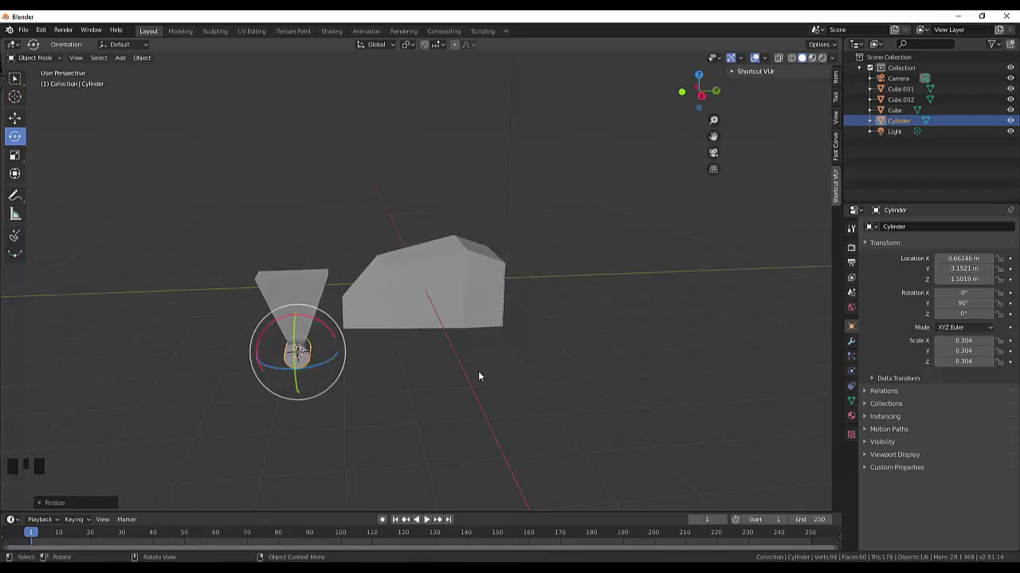
key("KP_1")
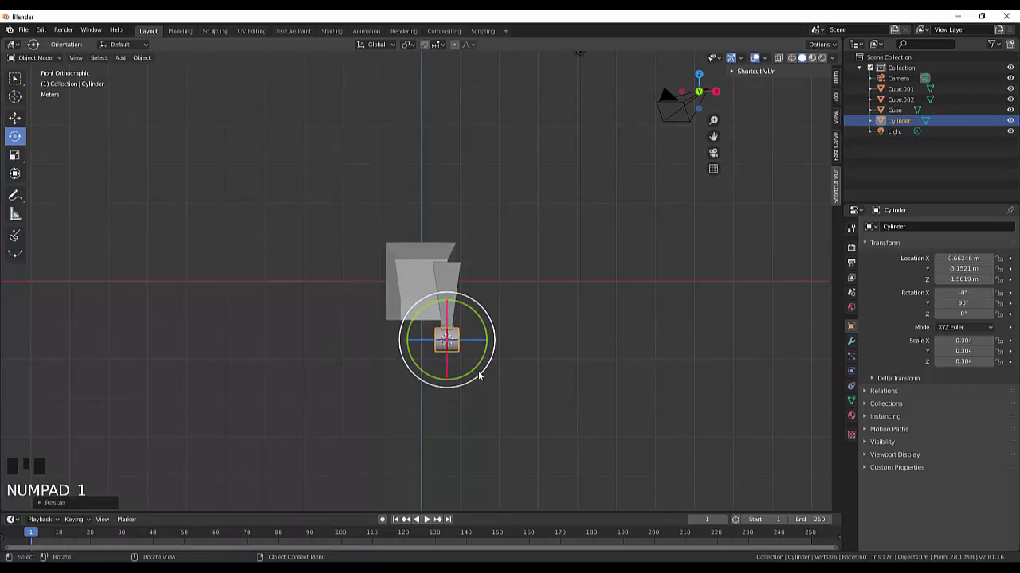
key("KP_3")
scroll("up", 3)
scroll("up", 3)
scroll("up", 3)
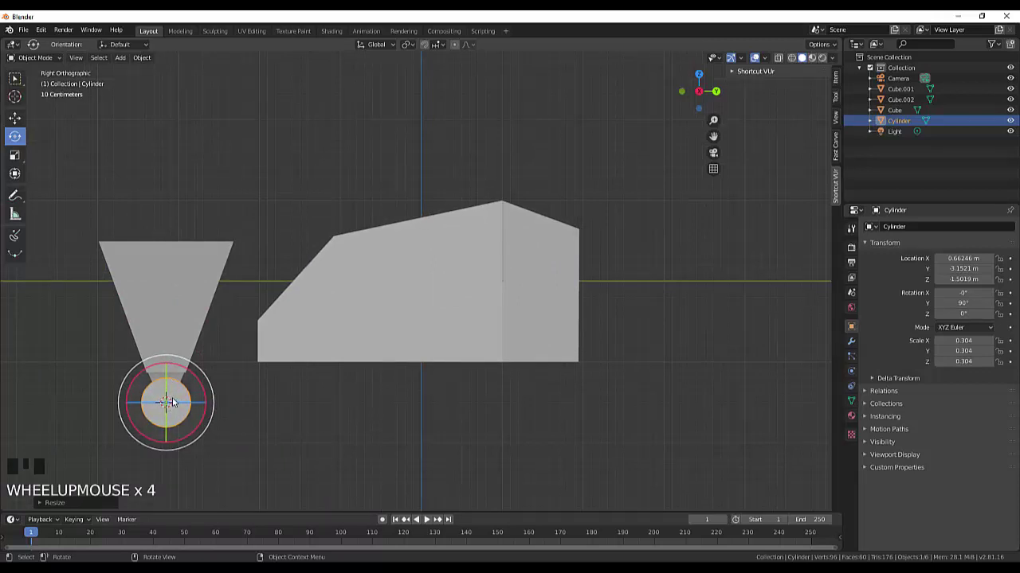
- Move the small cylinder up, back and out along X to sit beside the head's upper side
key("g")
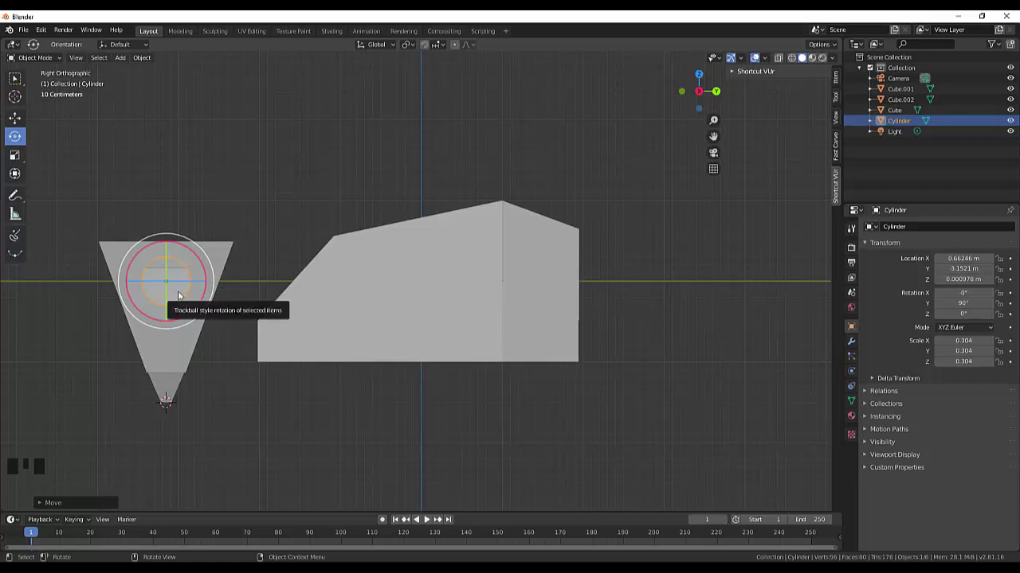
key("s")
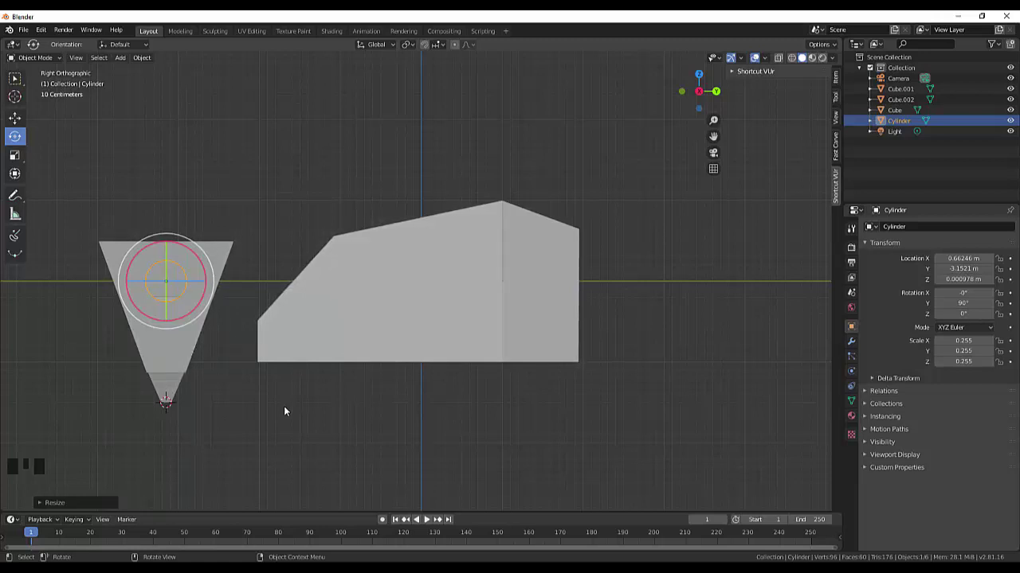
key("g")
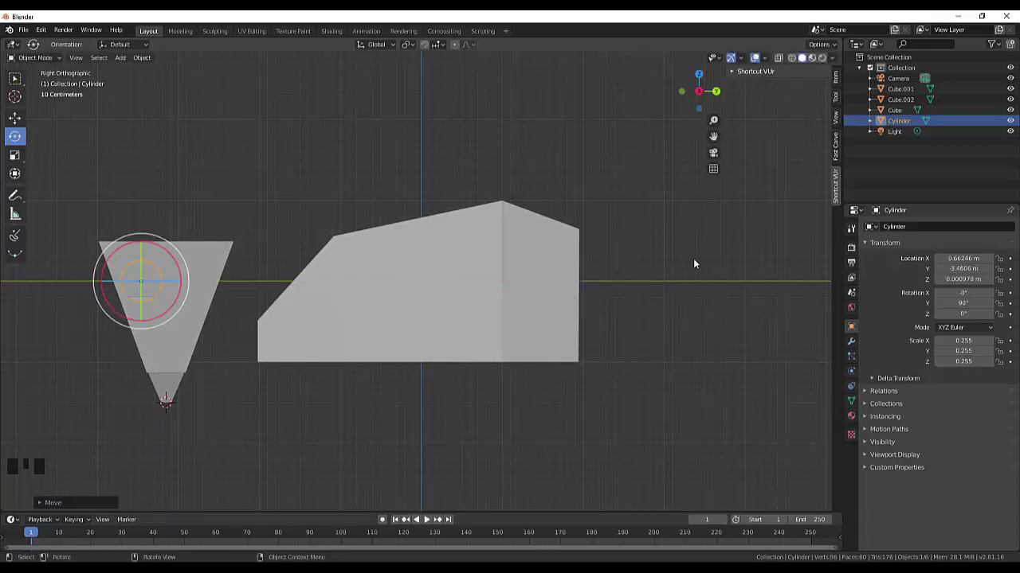
key("KP_1")
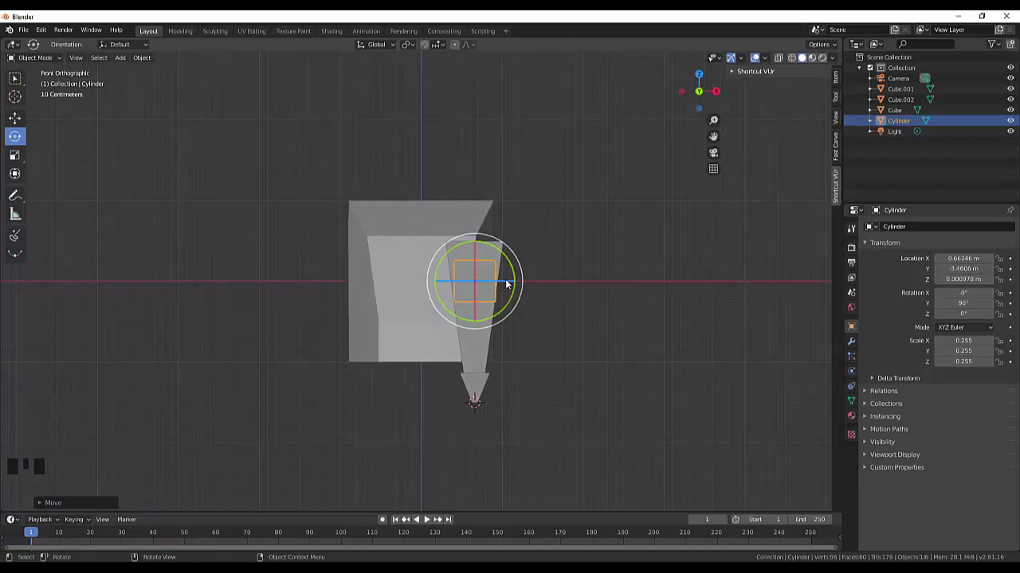
key("g")
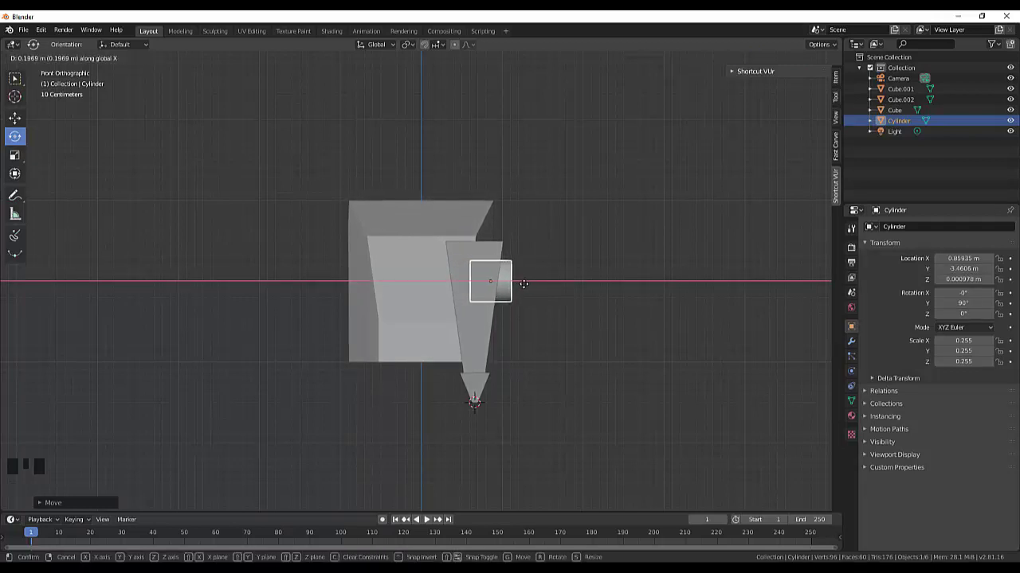
left_click_drag(628, 318, 212, 356)
scroll("up", 3)
scroll("down", 3)
- Extrude and inset the cylinder's front cap so a rim surrounds a recessed centre
key("Tab")
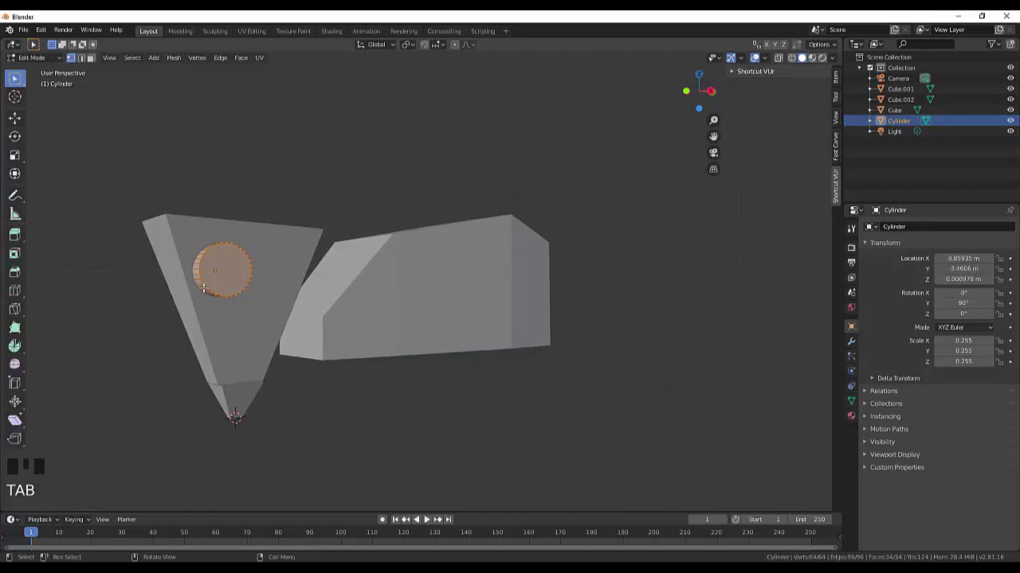
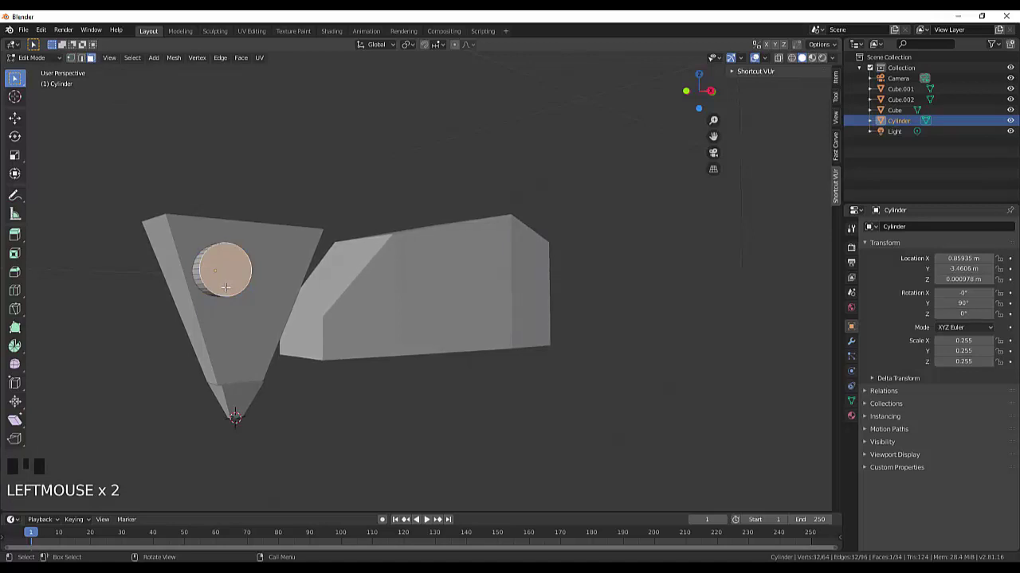
key("e")
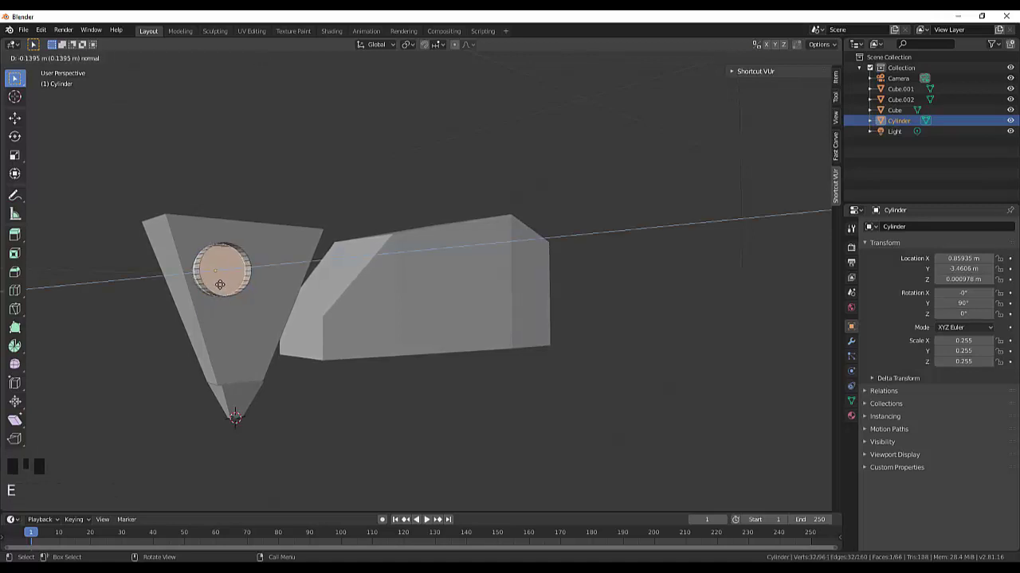
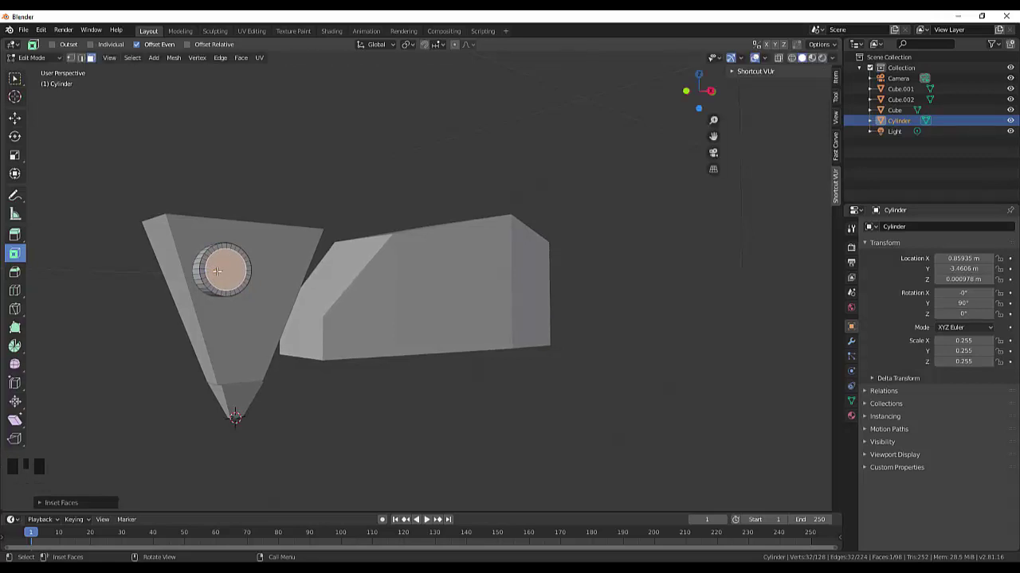
key("e")
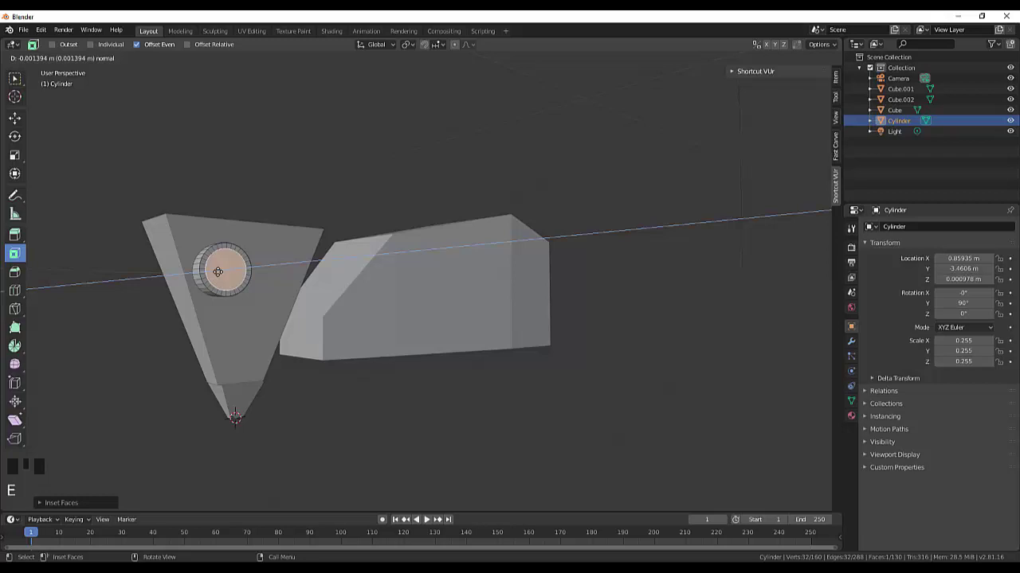
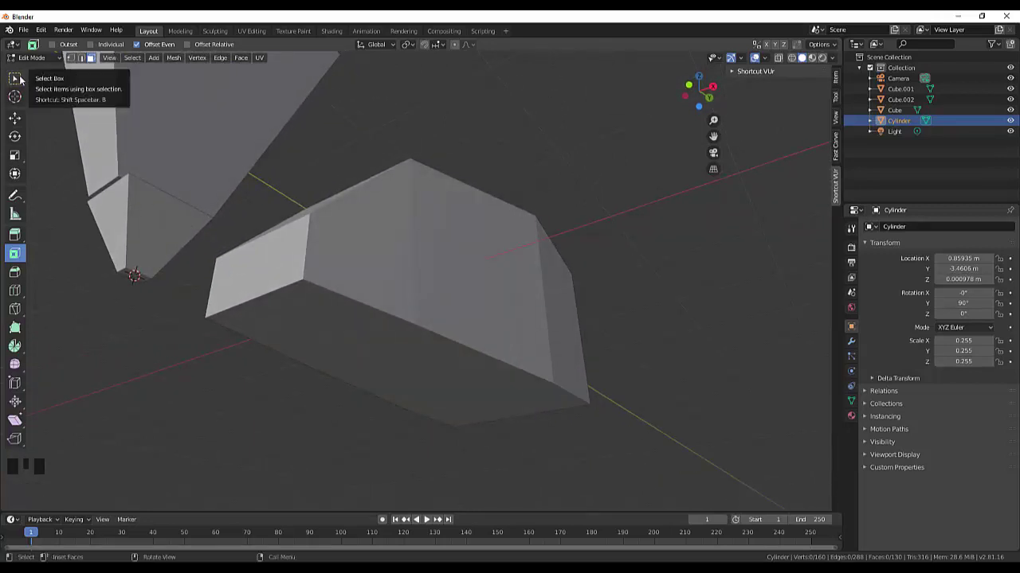
- Back in Object Mode, scale Cube.002 along Y to 0.313 and view the head from the side
left_click_drag(34, 57, 151, 245)
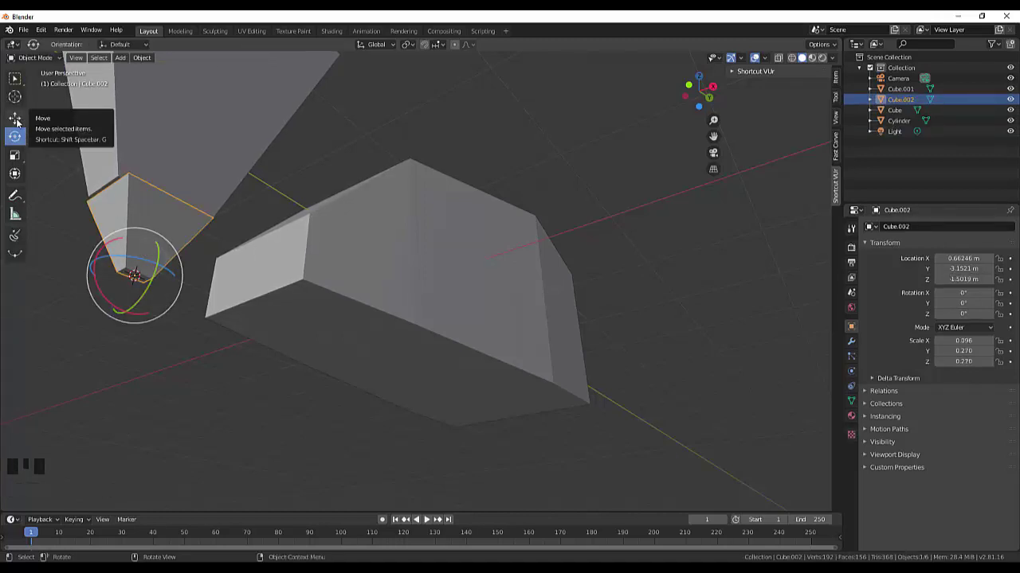
left_click(17, 155)
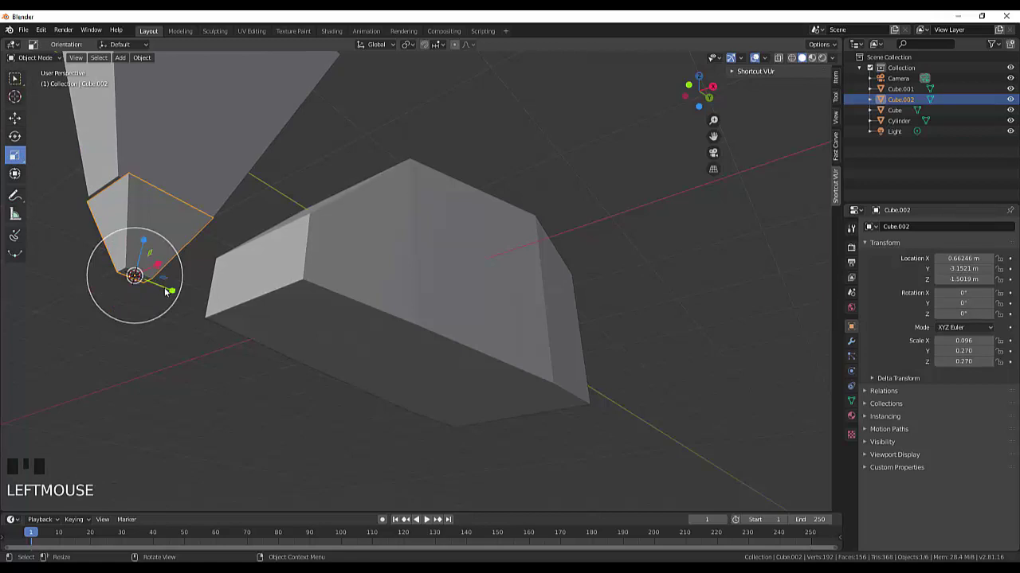
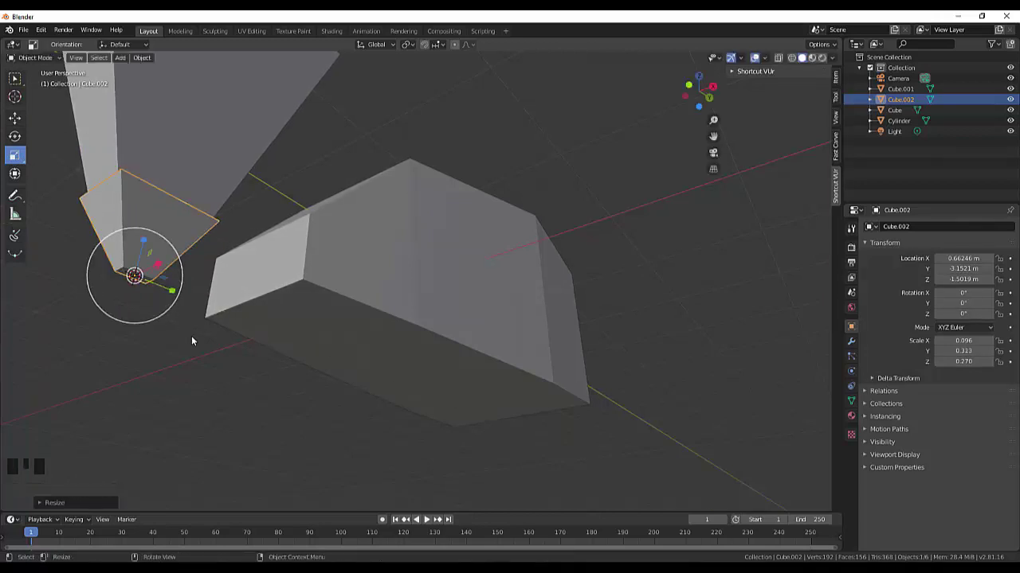
left_click(198, 338)
left_click_drag(285, 353, 276, 377)
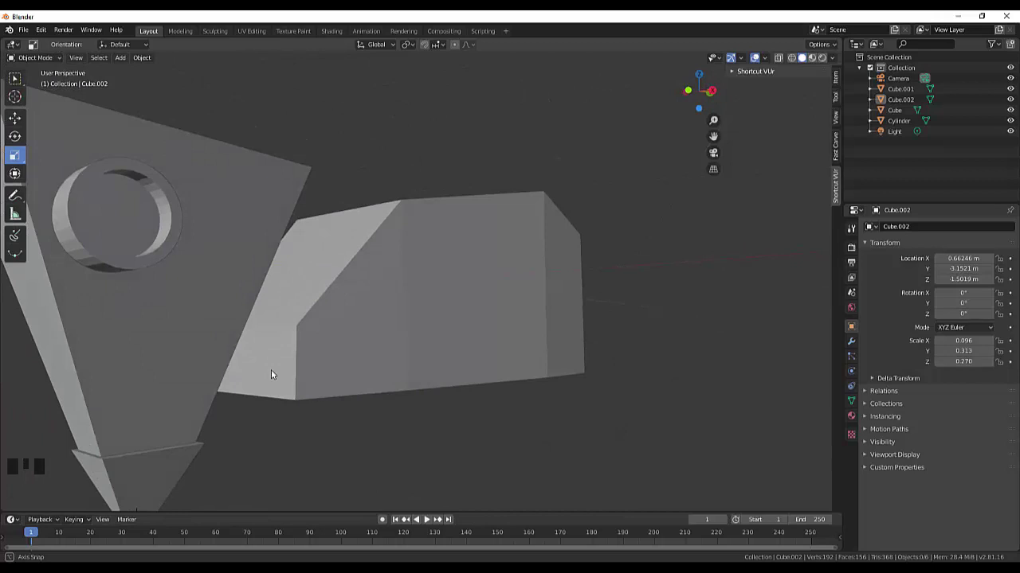
scroll("down", 3)
left_click_drag(439, 330, 264, 334)
scroll("up", 3)
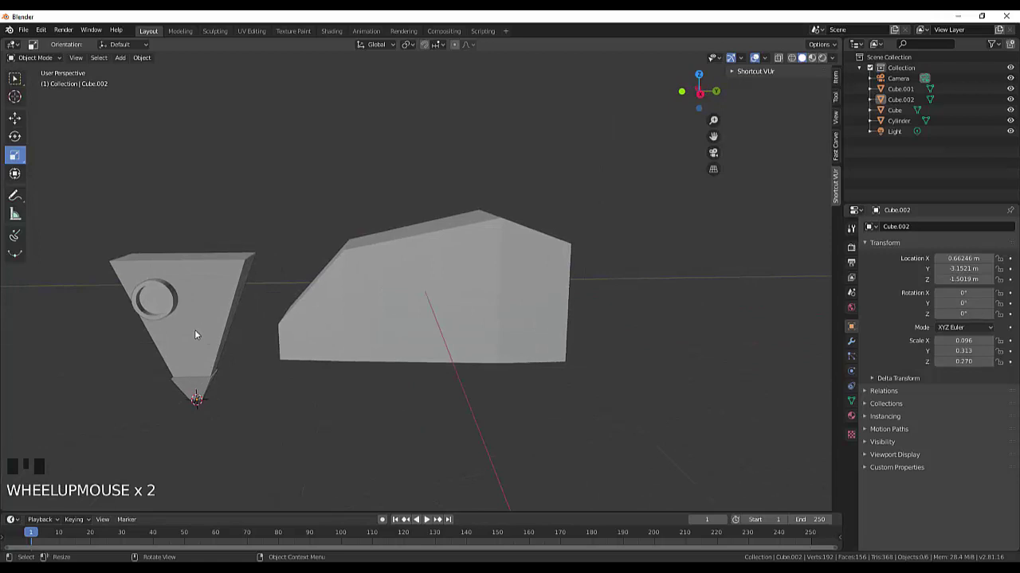
- Select the eye cylinder, try an Object-menu change, undo it and return to side view
left_click(176, 312)
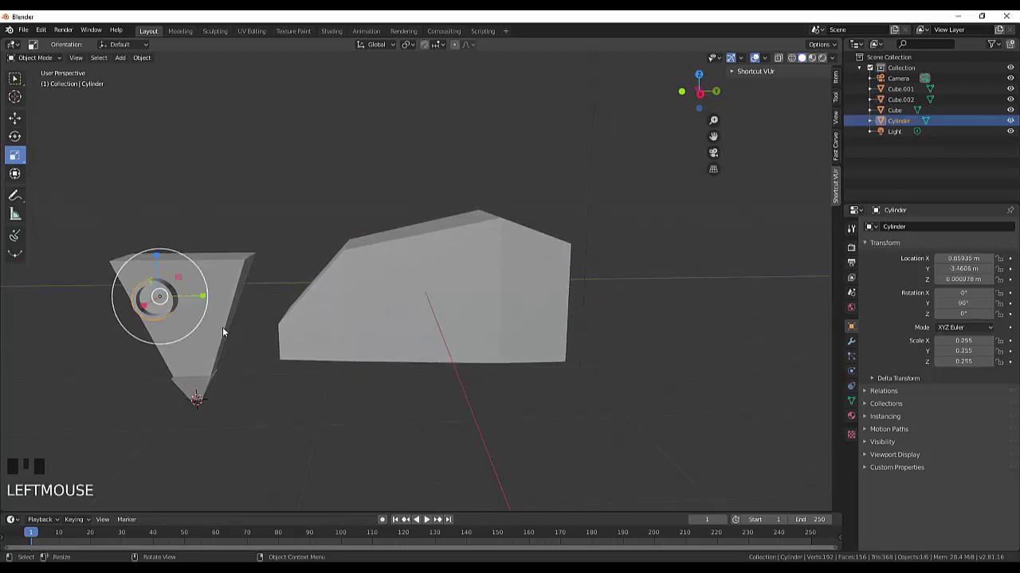
left_click_drag(154, 59, 214, 91)
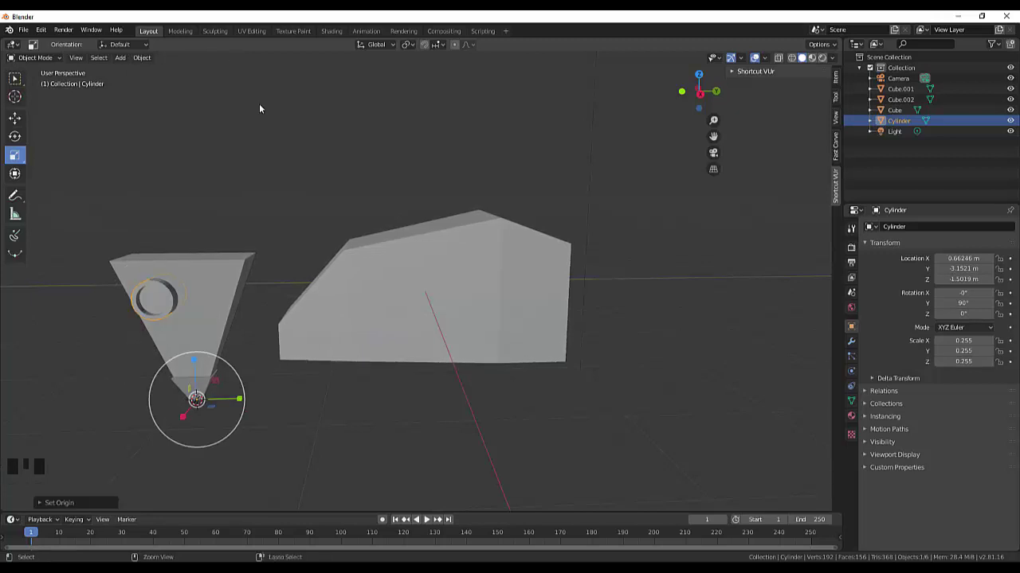
key("ctrl+z")
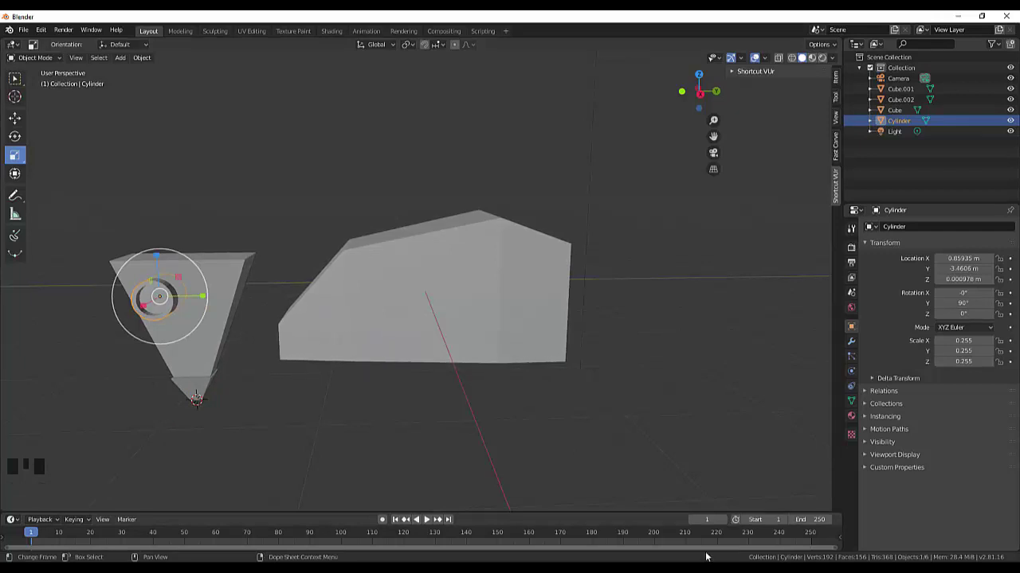
key("KP_3")
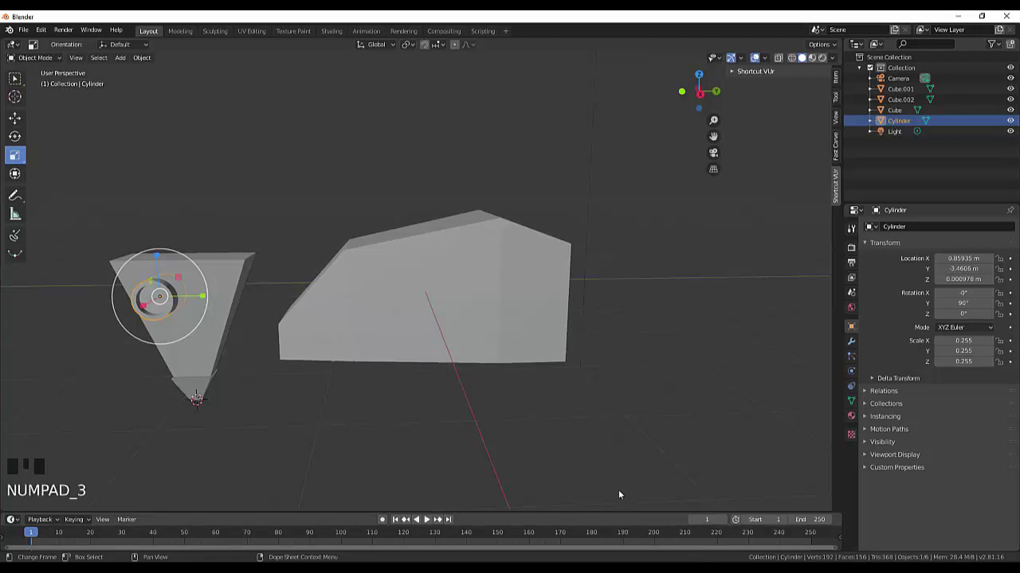
left_click(536, 466)
- In side view, place the 3D cursor on the eye cylinder using the cursor tool
key("KP_3")
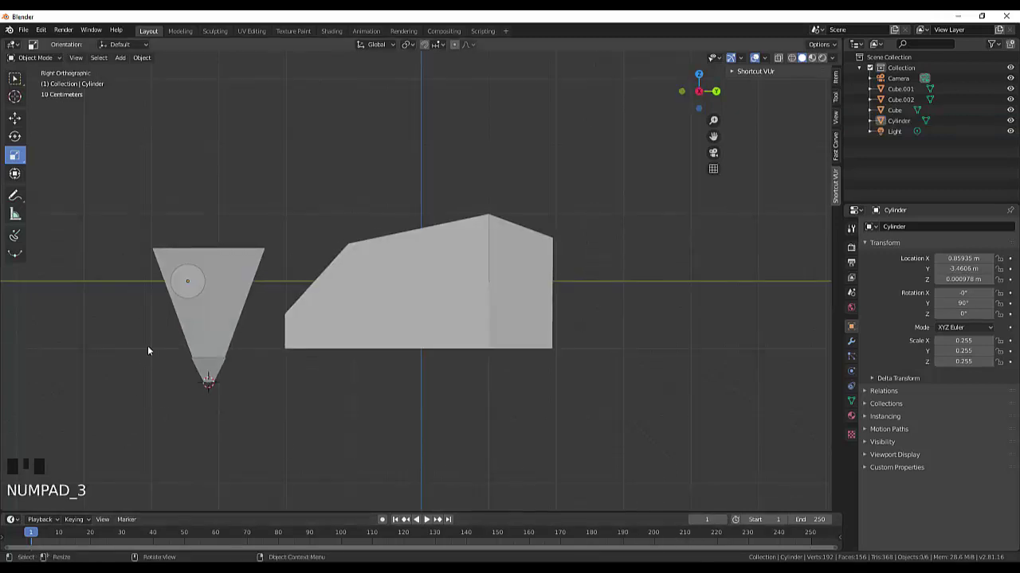
scroll("up", 3)
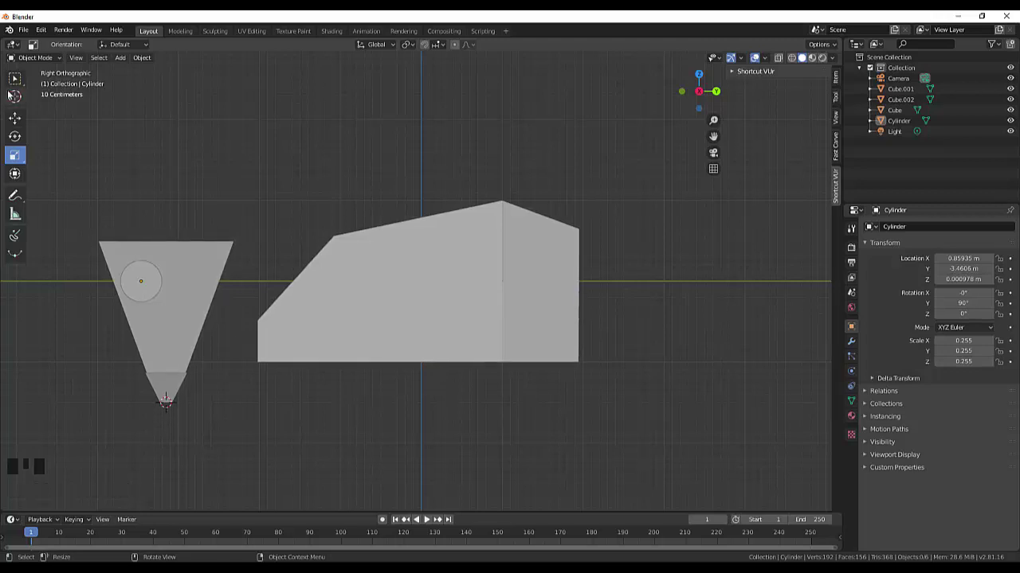
left_click_drag(16, 93, 173, 287)
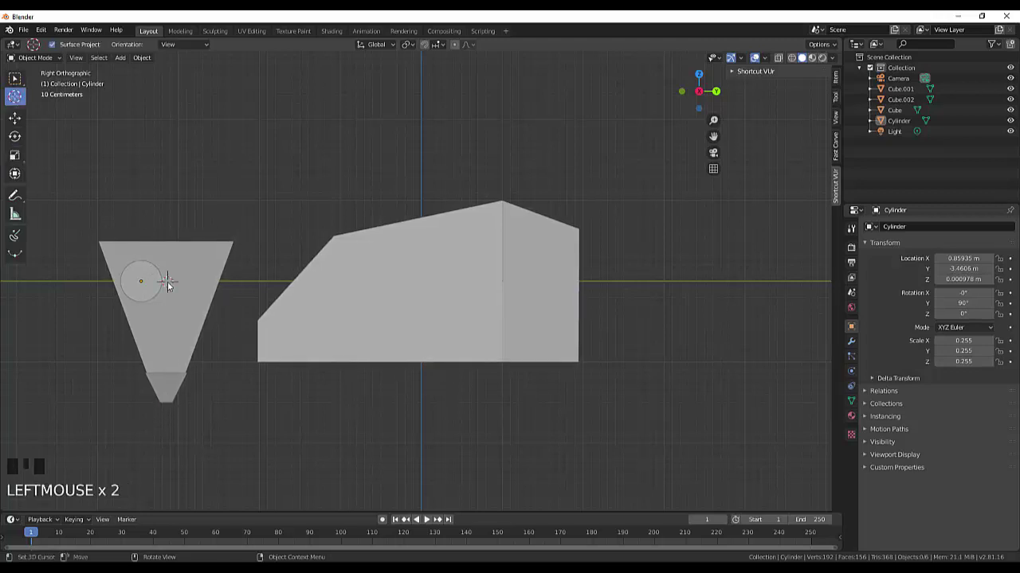
left_click(177, 284)
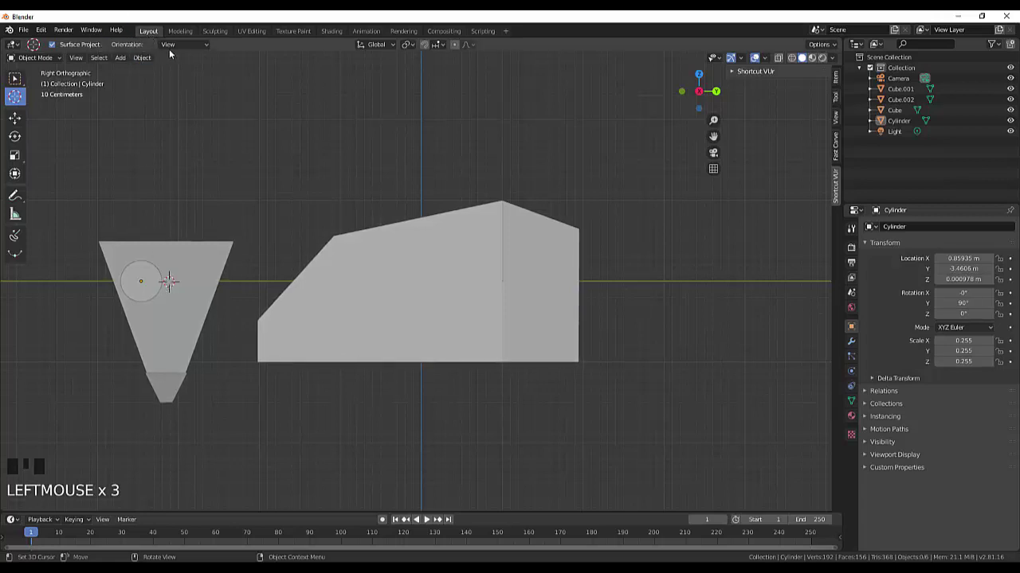
left_click_drag(146, 60, 161, 114)
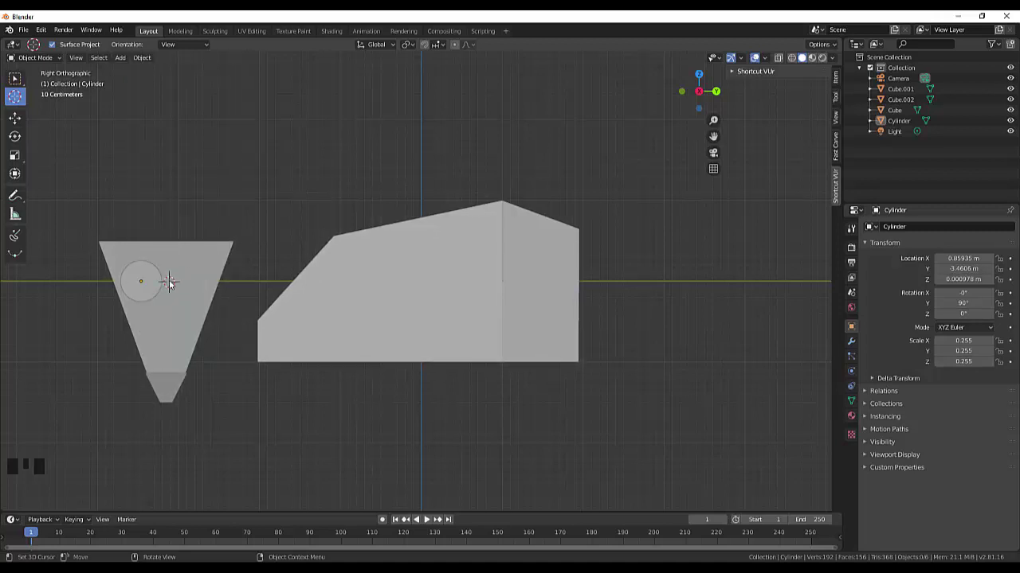
left_click(174, 286)
left_click(150, 291)
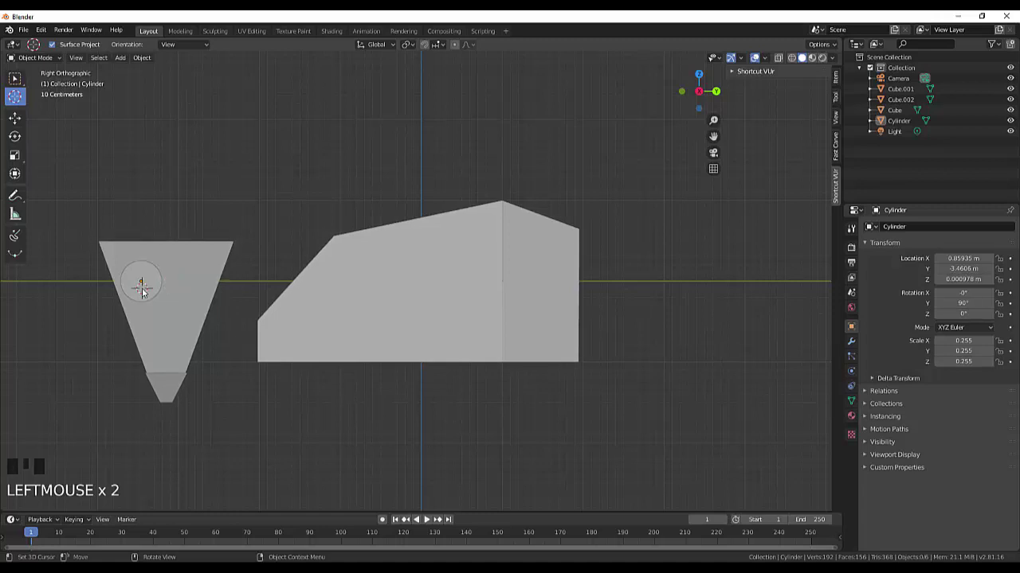
left_click(176, 286)
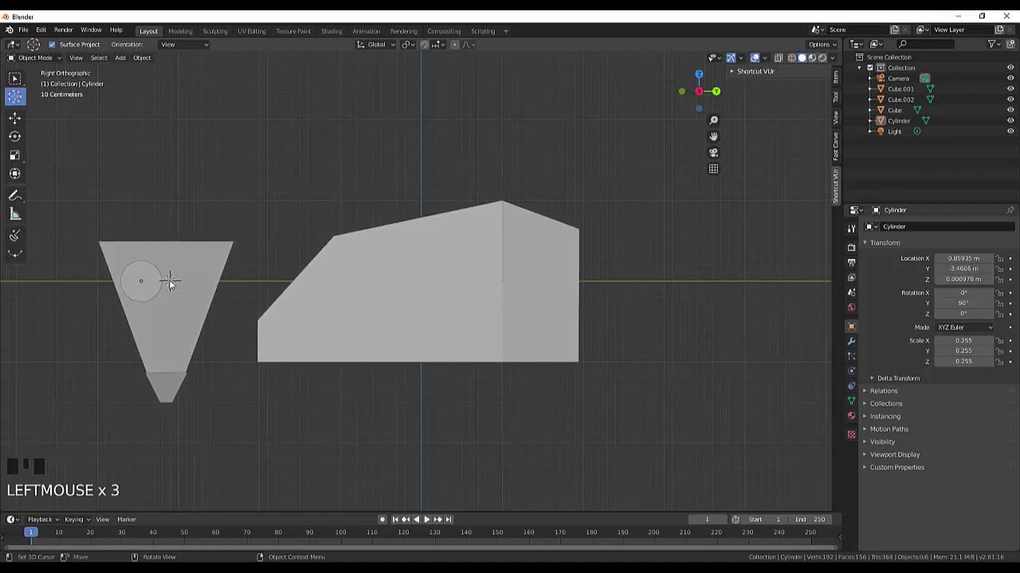
left_click(175, 285)
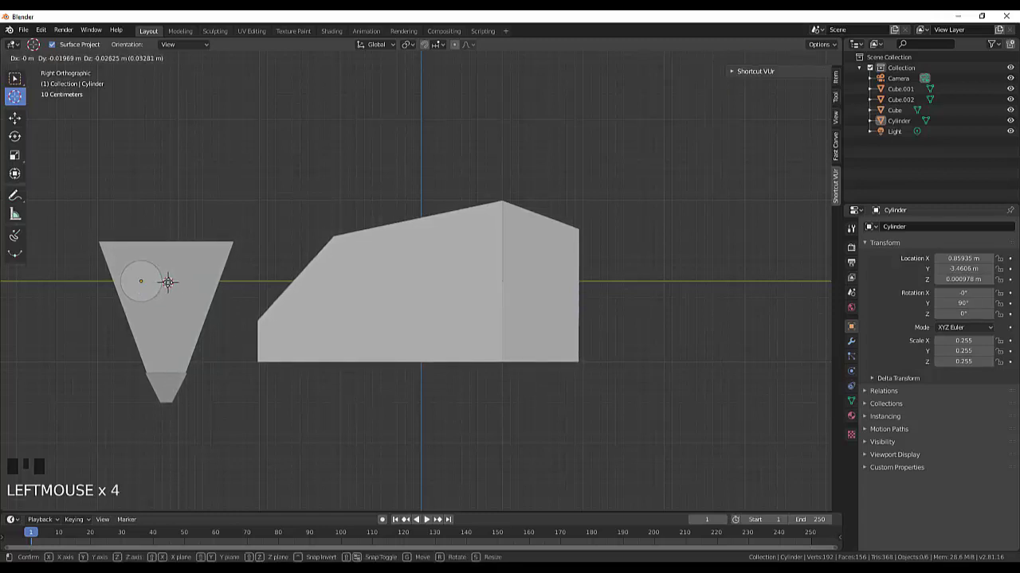
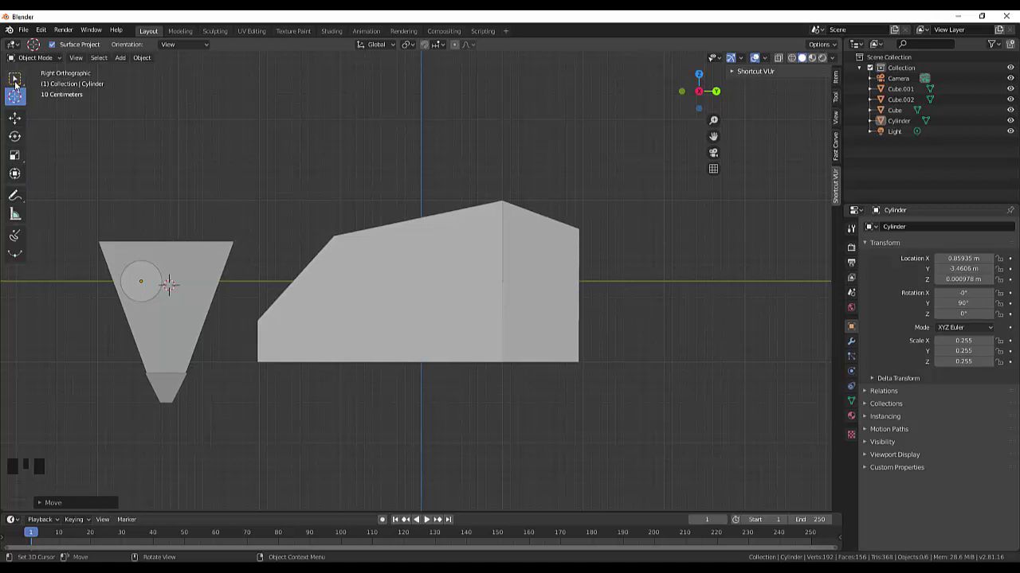
- Reselect the cylinder and set its origin to its geometry centre near 0.936, -3.114, 0.023
left_click_drag(19, 78, 133, 188)
left_click(140, 287)
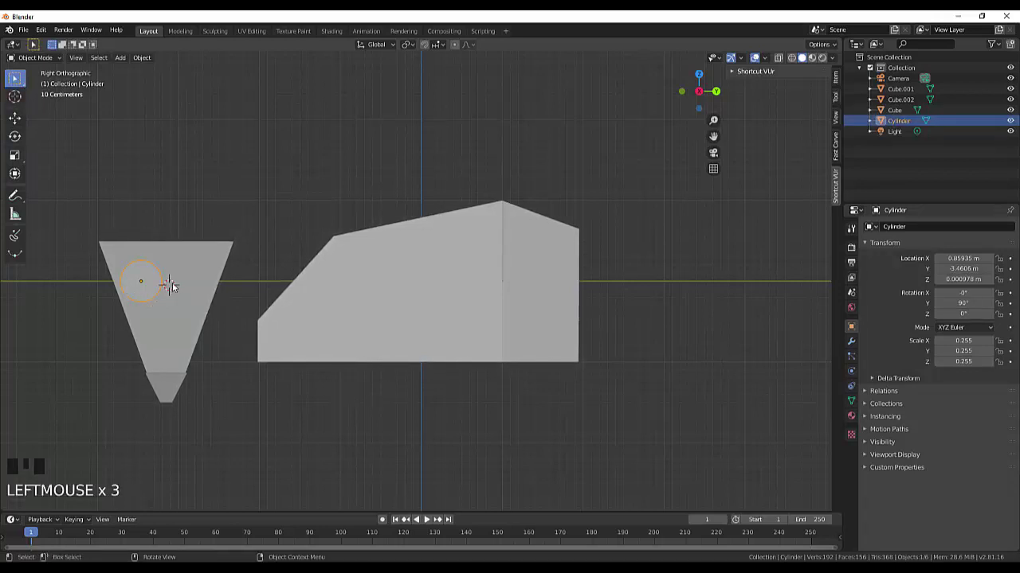
left_click(177, 286)
left_click(173, 286)
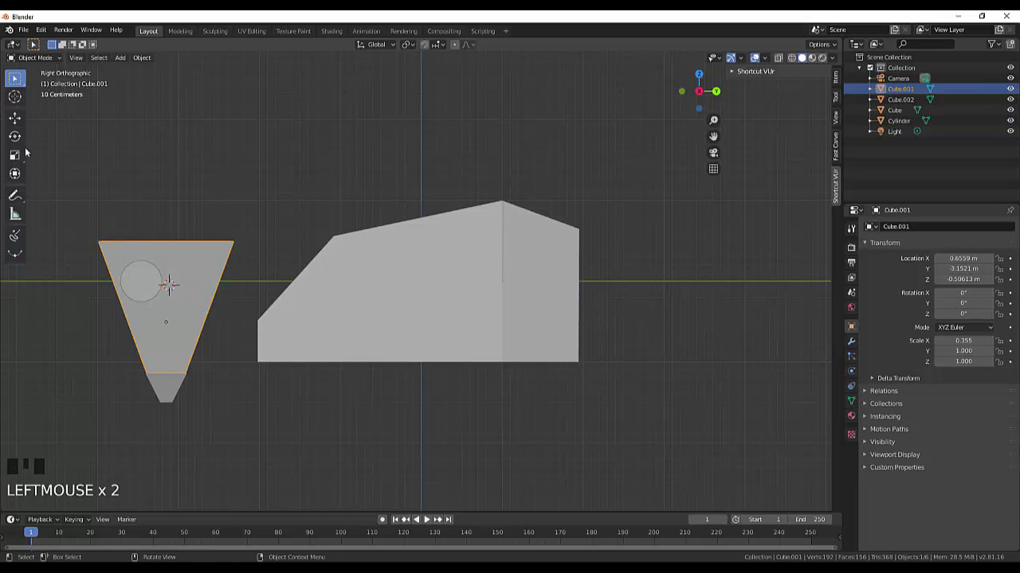
left_click(18, 93)
left_click(174, 291)
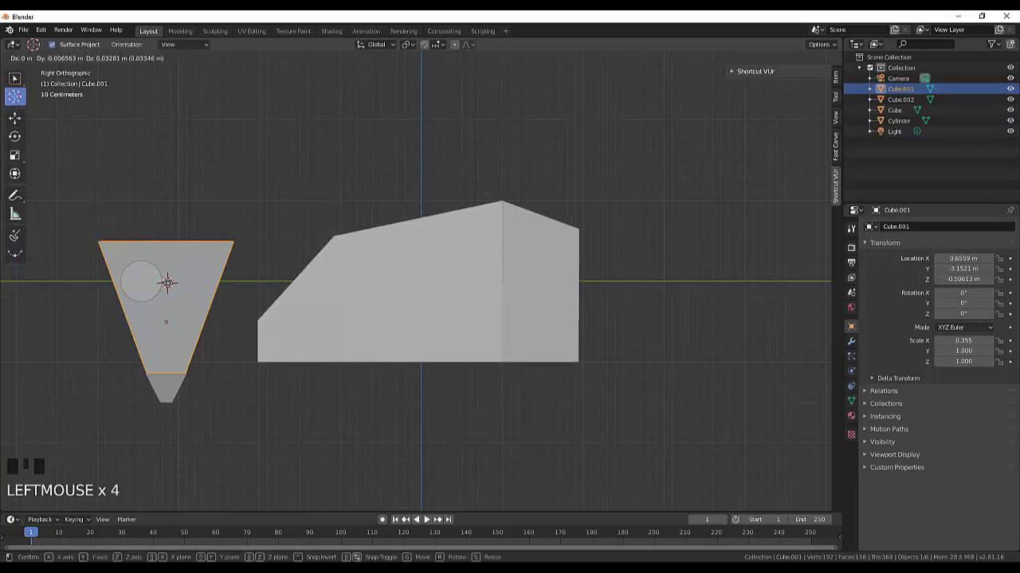
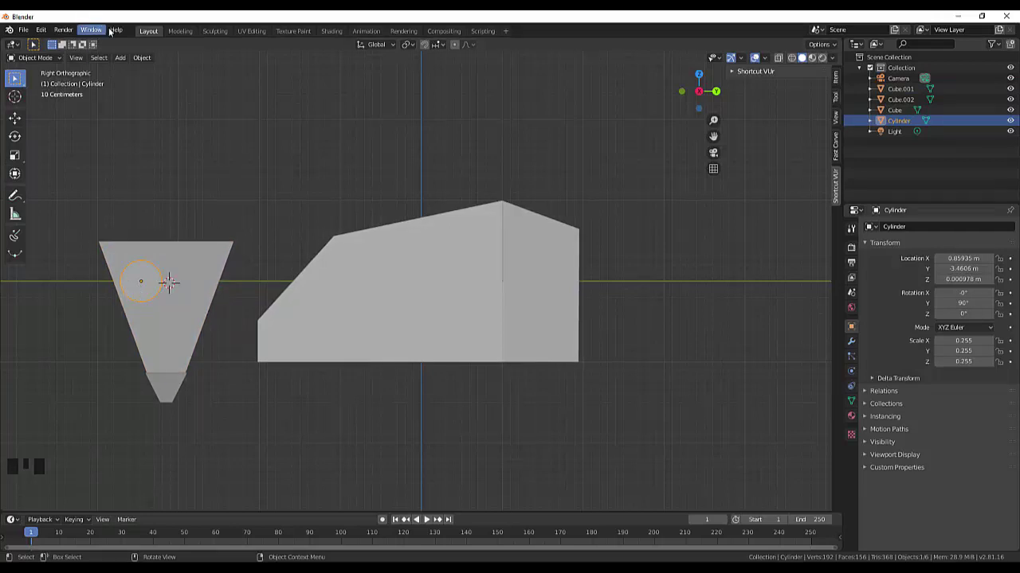
left_click_drag(146, 59, 290, 106)
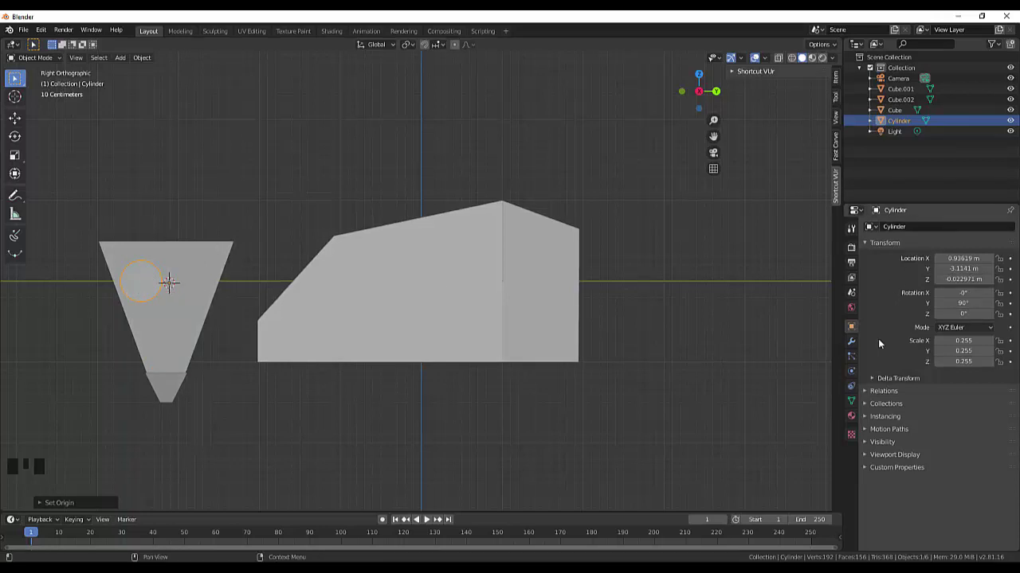
- Add a Mirror modifier to the cylinder mirroring across Y instead of X
left_click(854, 345)
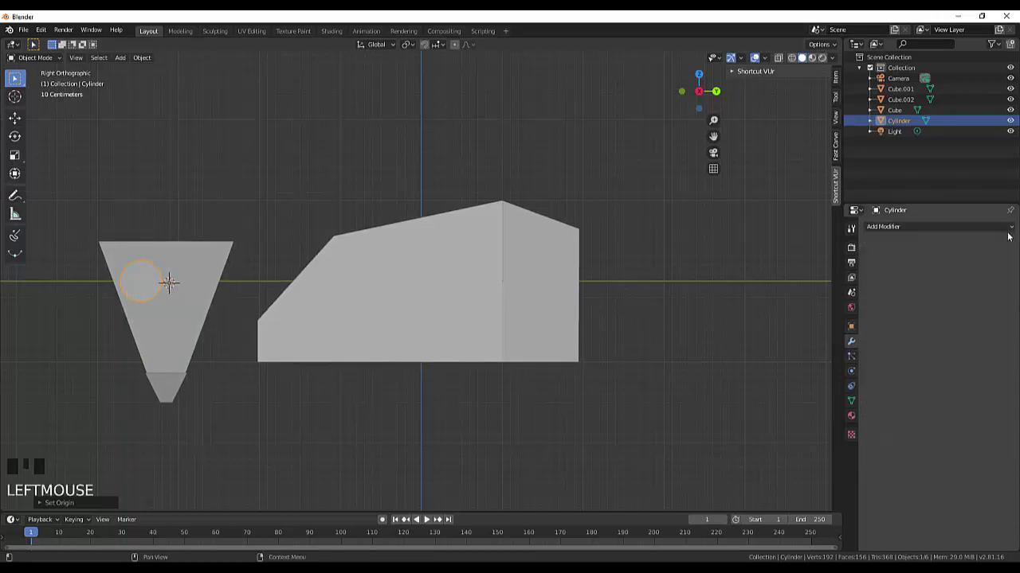
left_click_drag(1017, 225, 824, 332)
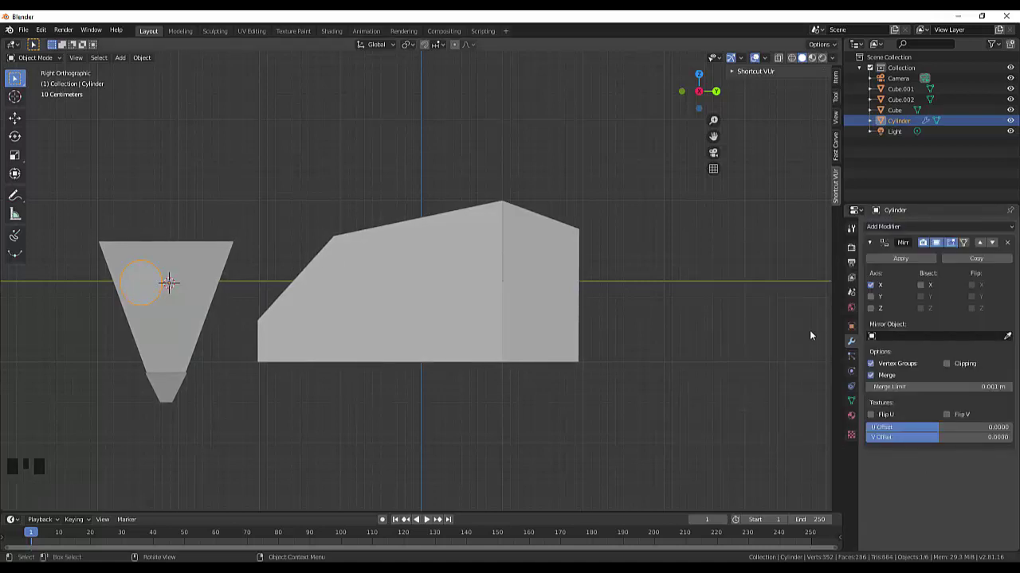
left_click(876, 297)
left_click(874, 287)
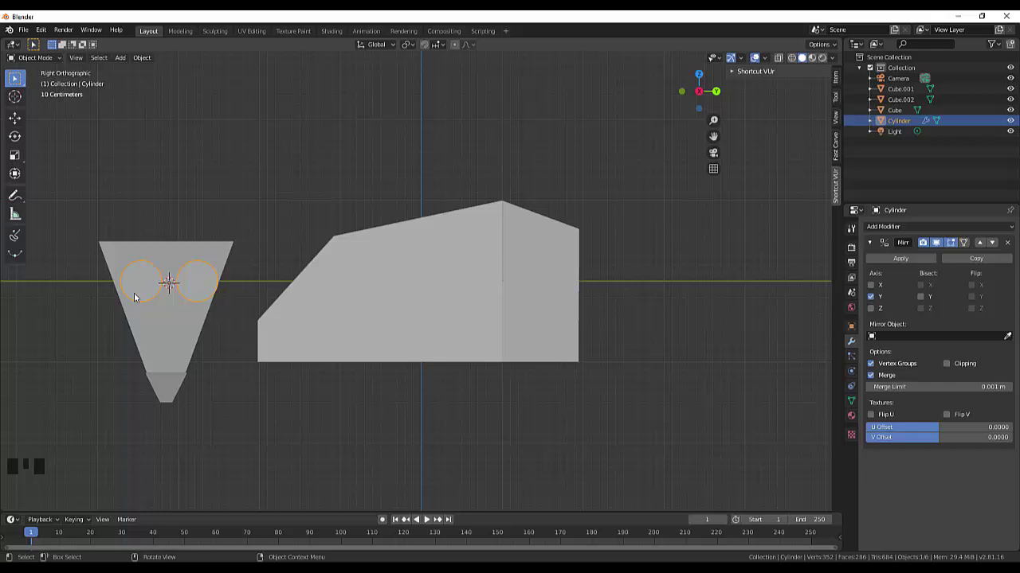
- Confirm the mirrored discs' position and orbit around the head's side
key("g")
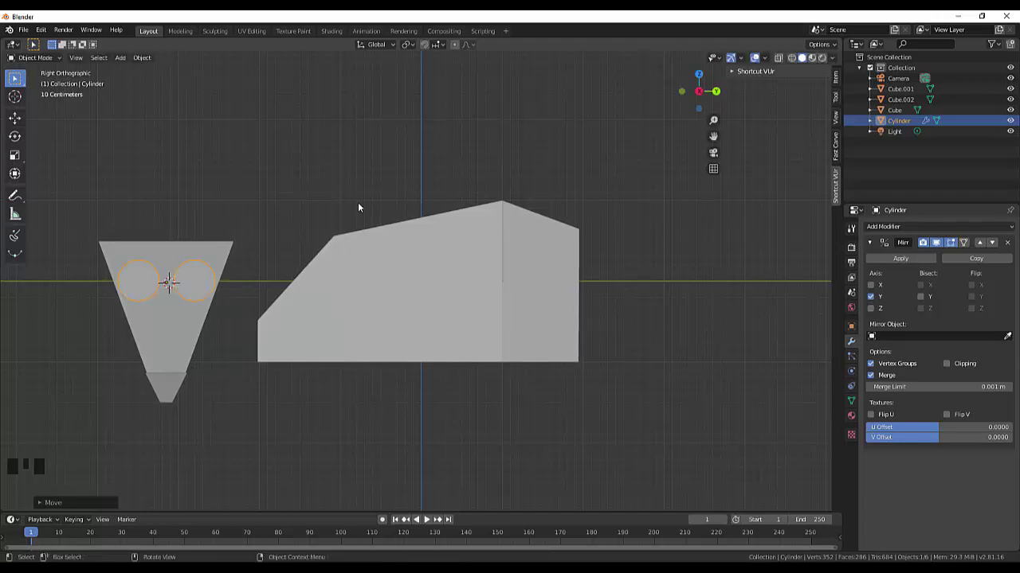
left_click_drag(364, 205, 402, 257)
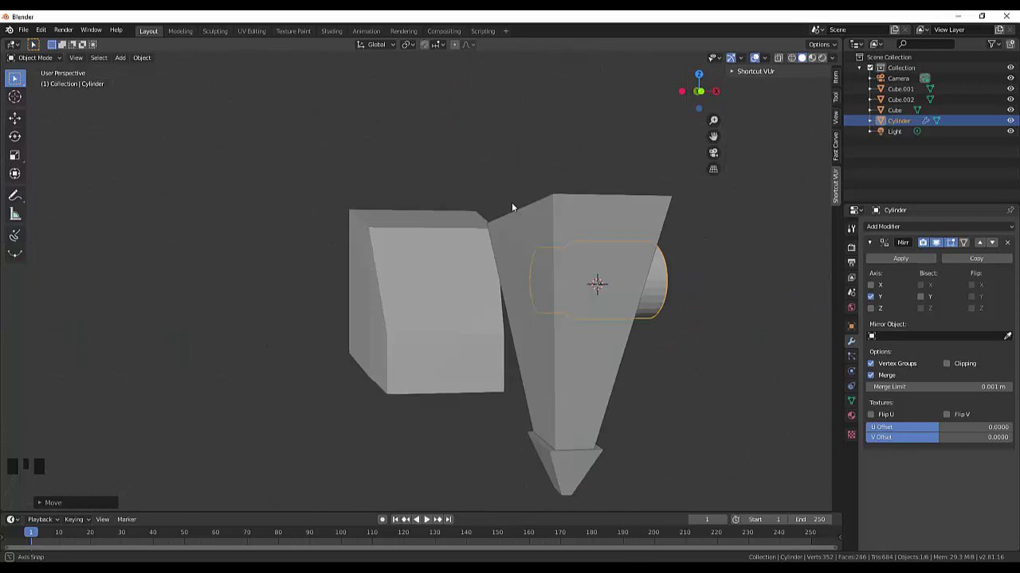
scroll("down", 3)
scroll("up", 3)
left_click_drag(254, 296, 220, 288)
scroll("down", 3)
scroll("up", 3)
- Zoom in and orbit toward the front and back to inspect the head and snout
scroll("up", 3)
scroll("up", 3)
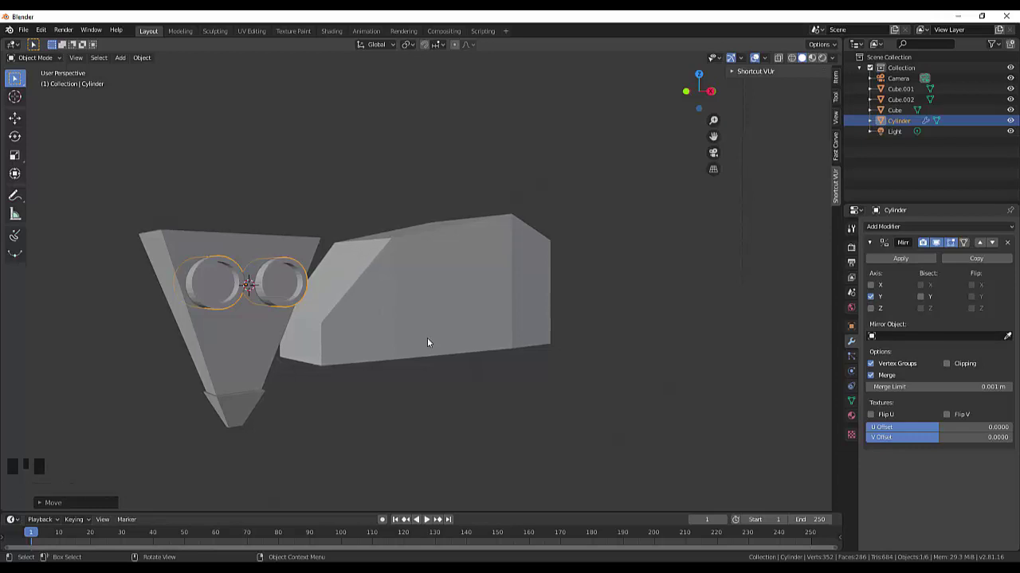
left_click_drag(458, 357, 318, 249)
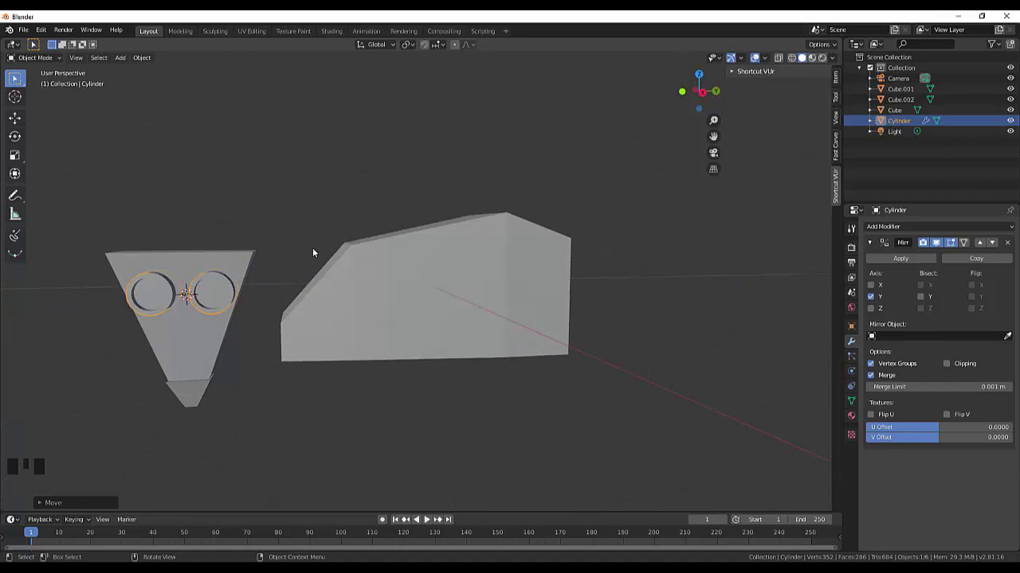
scroll("up", 3)
left_click_drag(326, 340, 344, 342)
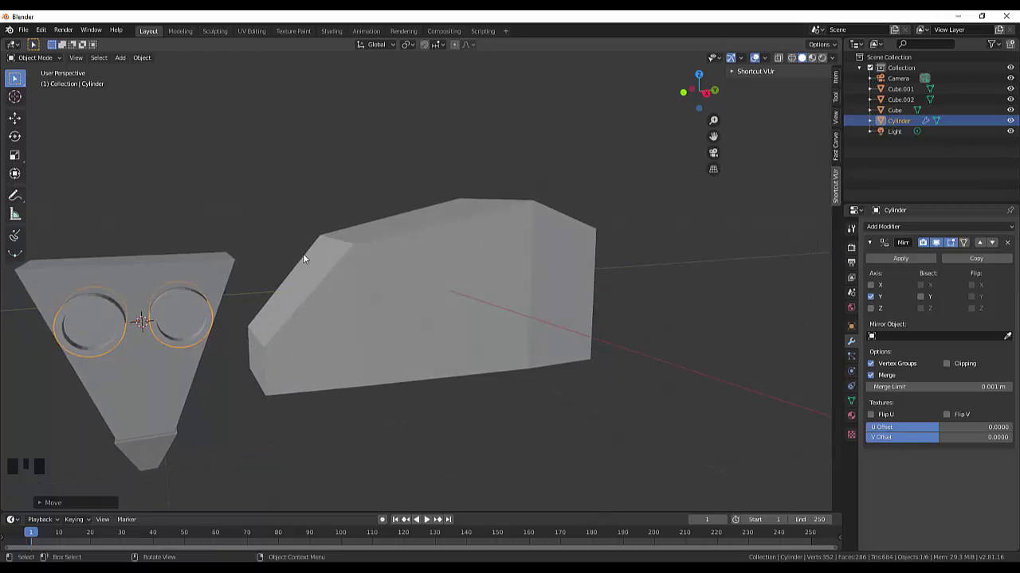
left_click_drag(309, 256, 384, 281)
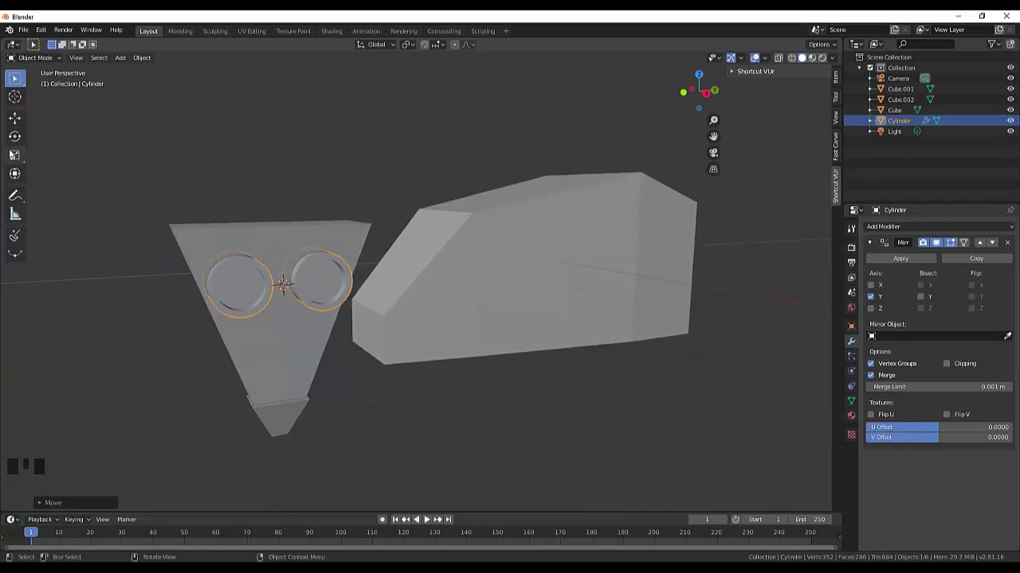
- Add a UV sphere and scale it down to about 0.28 as an eyeball
key("shift+a")
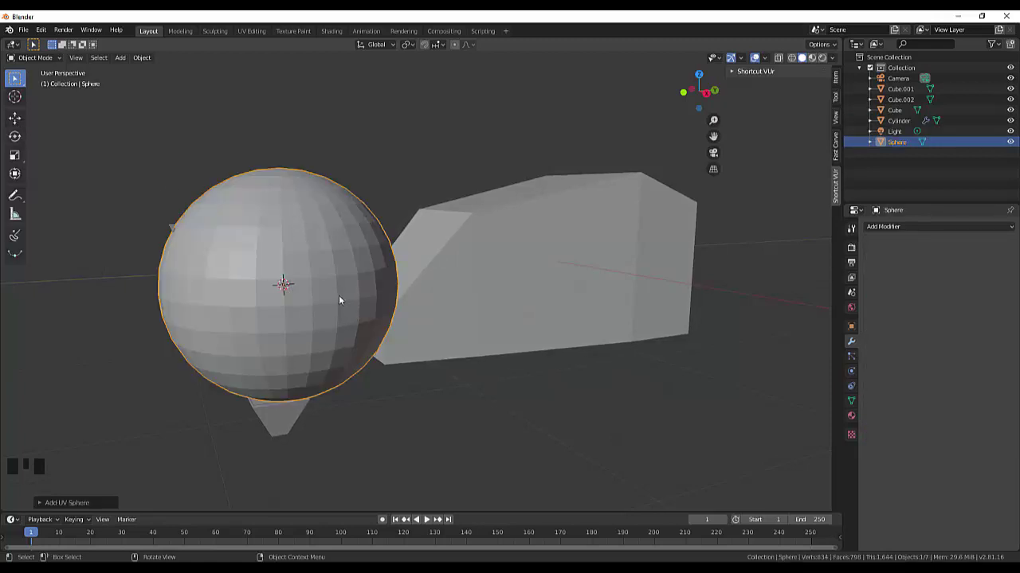
key("s")
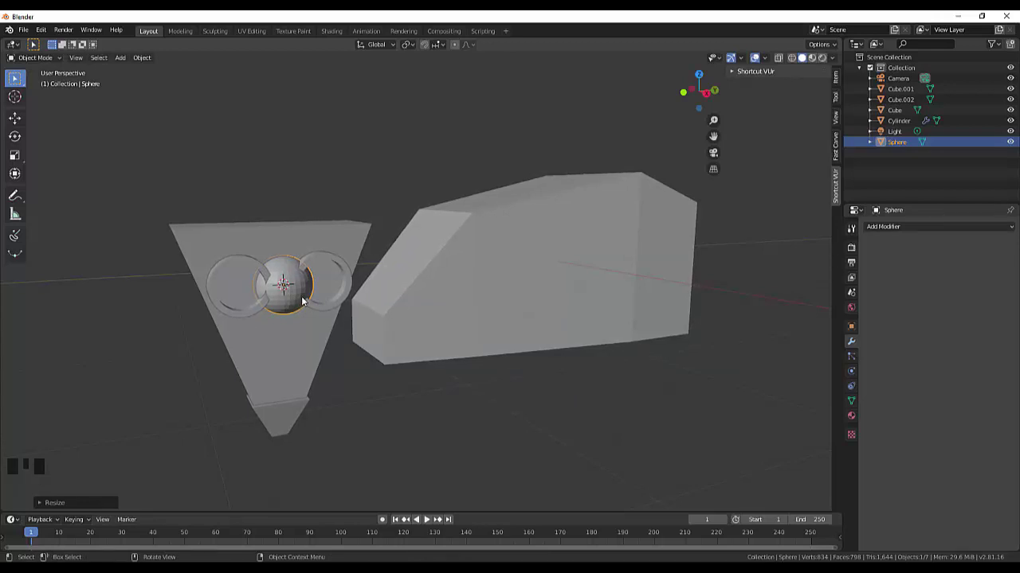
- From right-side view, move the sphere forward along X into the right-hand disc and resize it to fit
key("KP_3")
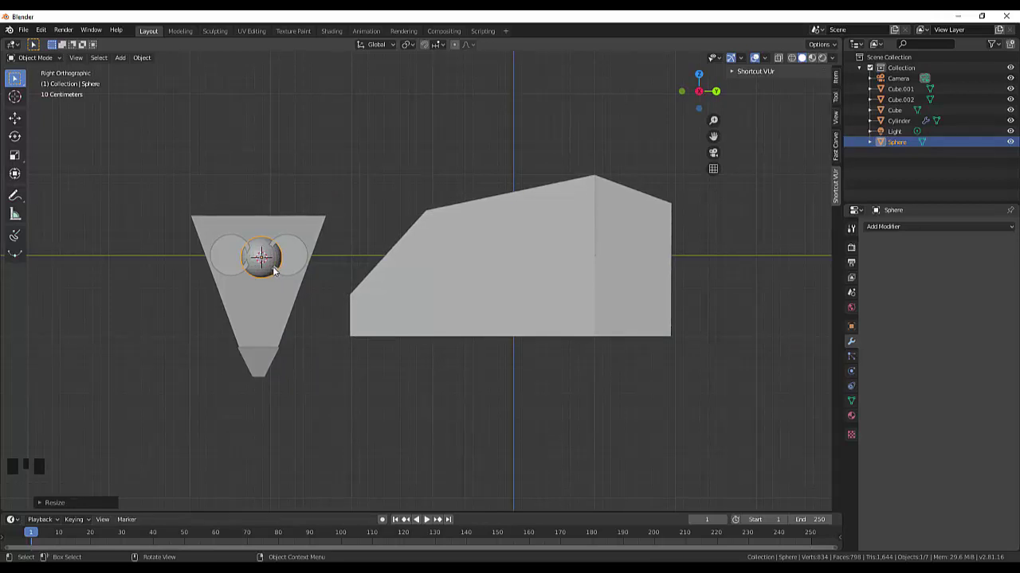
key("g")
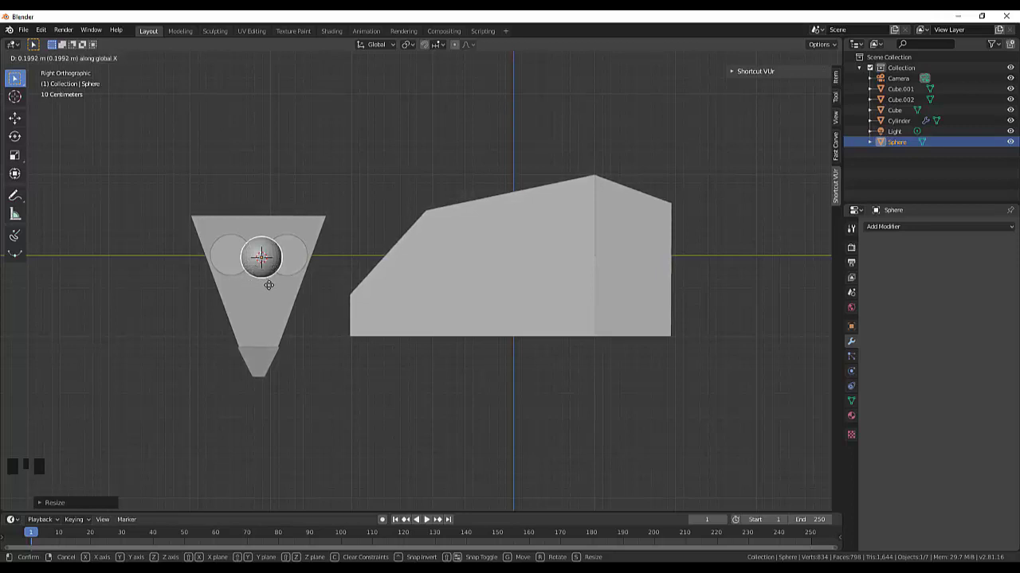
key("g")
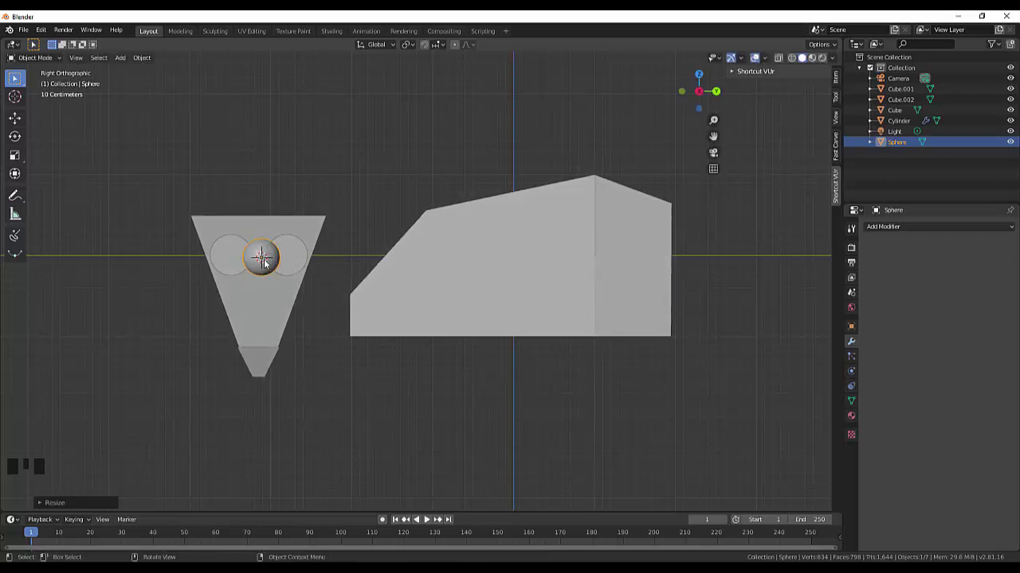
key("g")
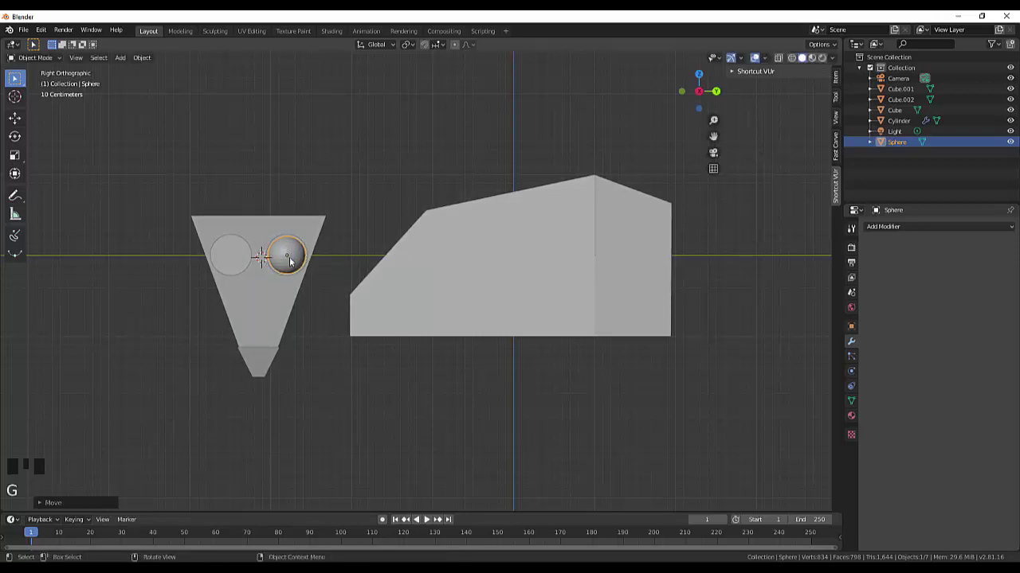
key("s")
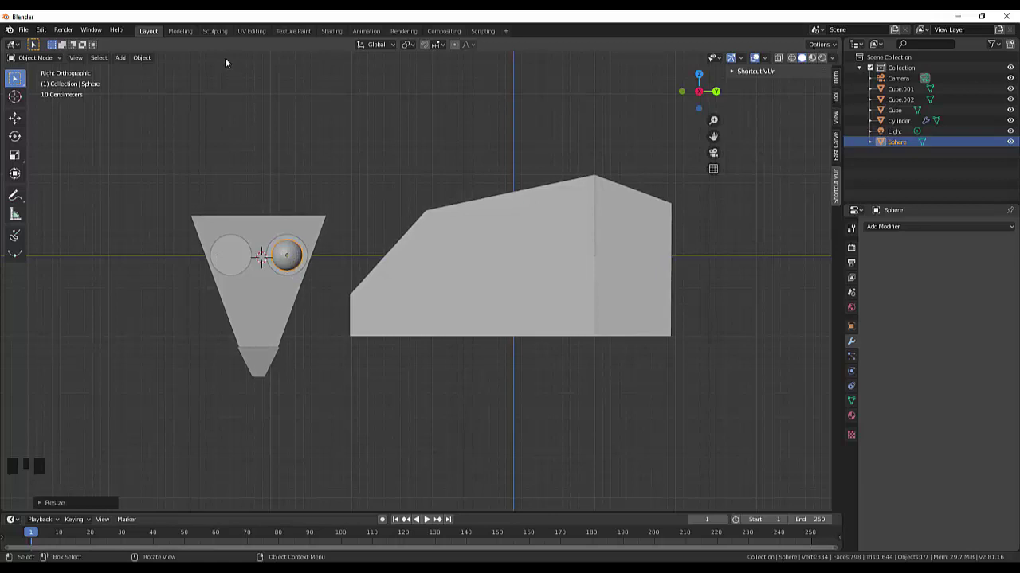
left_click_drag(151, 56, 153, 91)
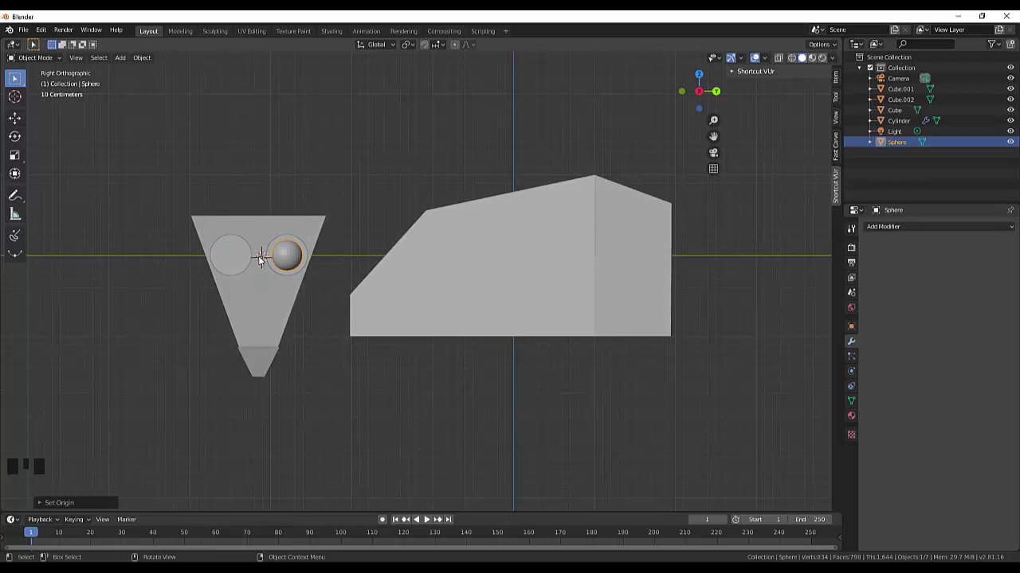
- Give the eye sphere a Mirror modifier on Y instead of X and tweak the eyes' spacing
left_click_drag(952, 226, 810, 335)
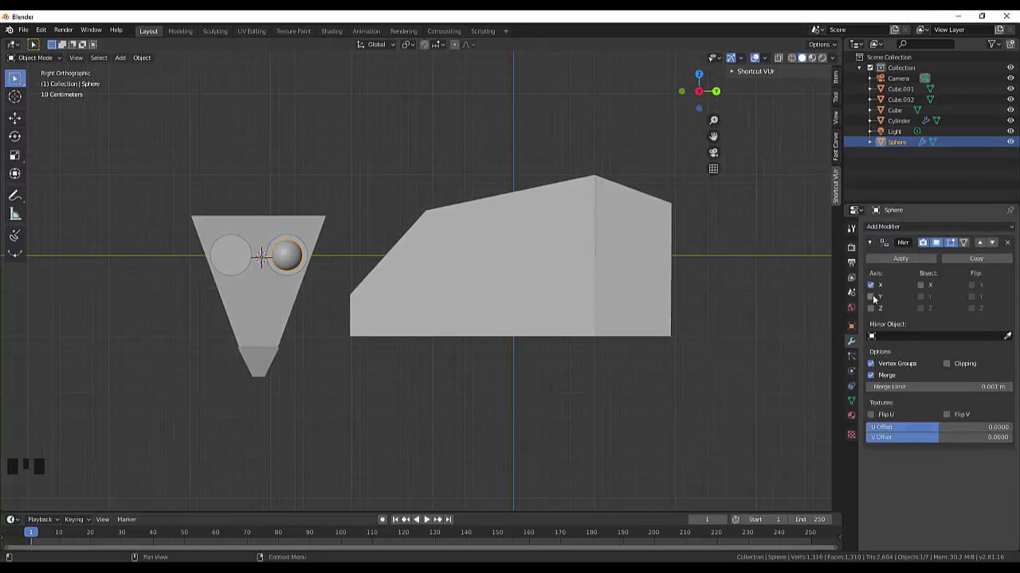
left_click(875, 297)
left_click(876, 284)
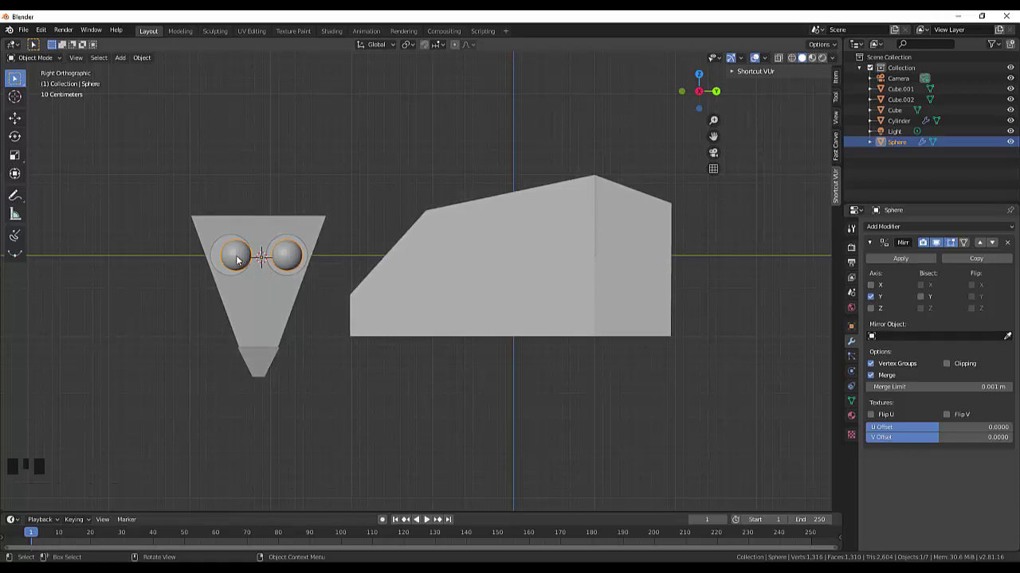
key("g")
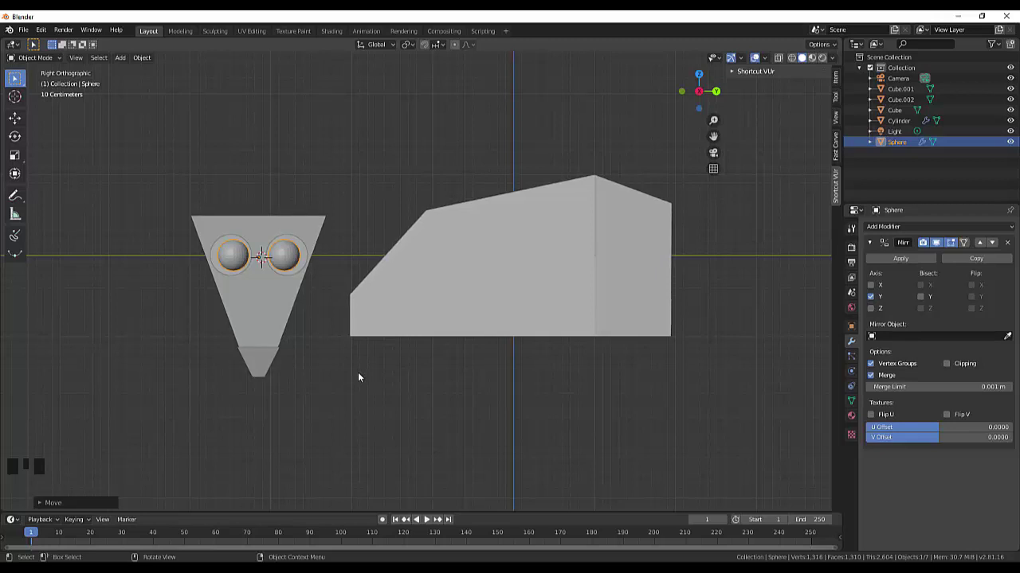
- Reselect the eye sphere, then deselect everything to review the mirrored eyes
left_click(352, 392)
left_click(235, 260)
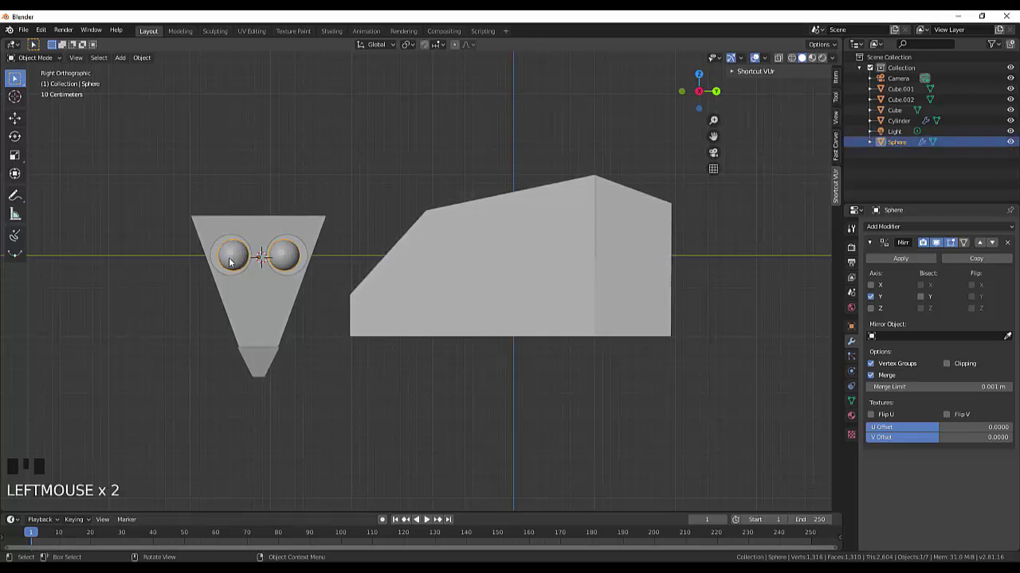
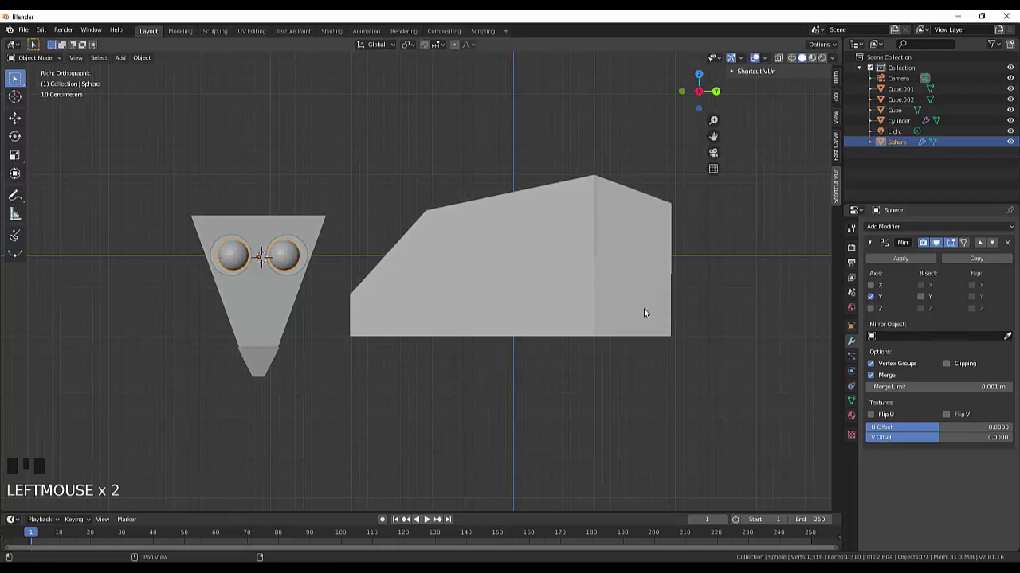
left_click(360, 417)
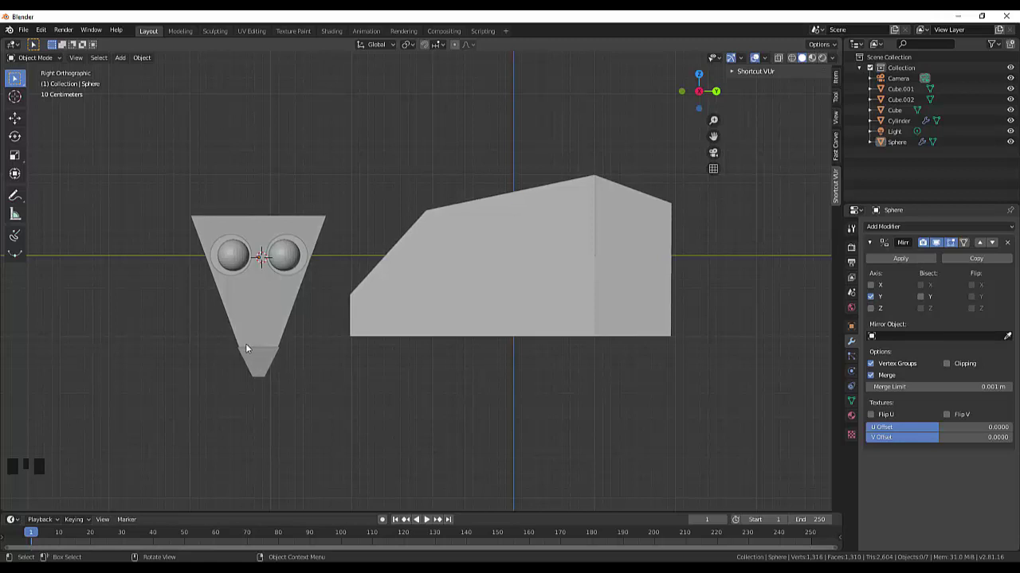
left_click(335, 401)
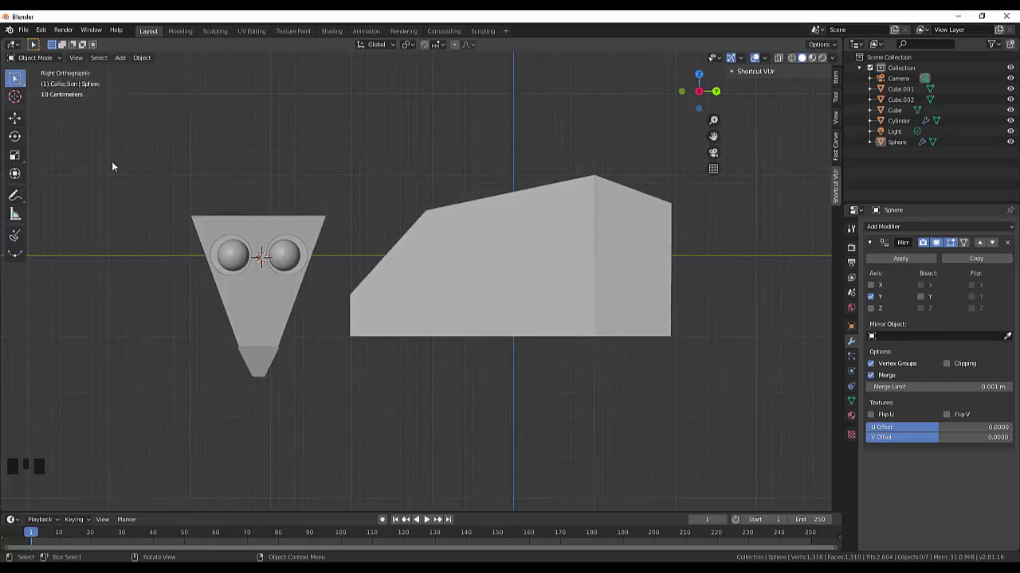
- Add a new cube, shrink it to about half size and move it up above the head
key("shift+a")
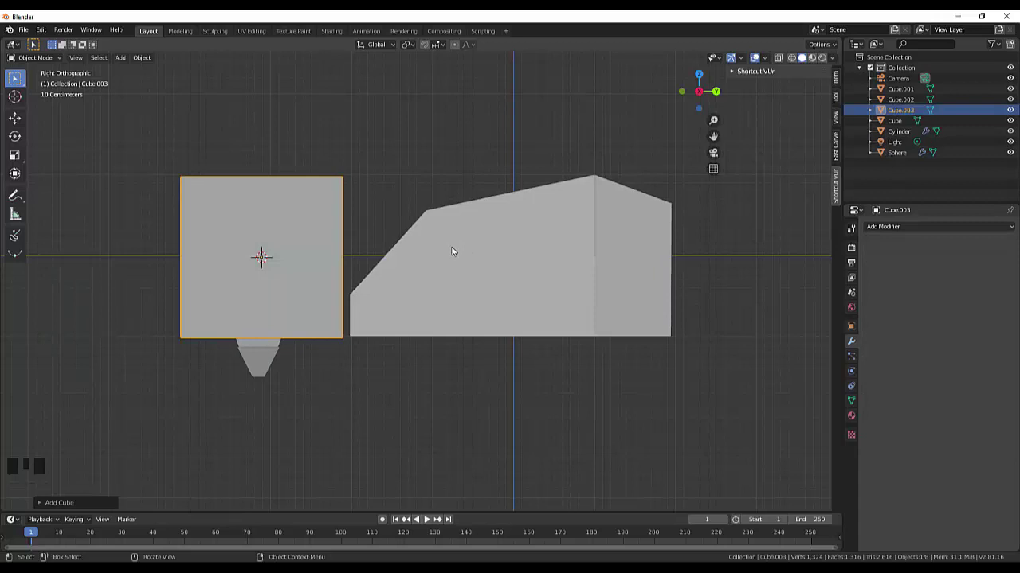
key("s")
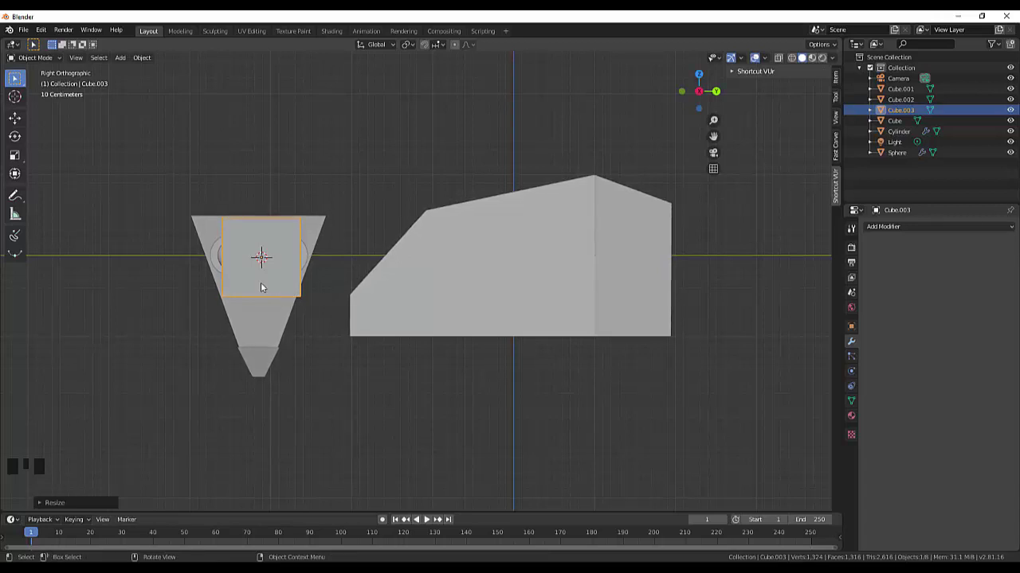
key("g")
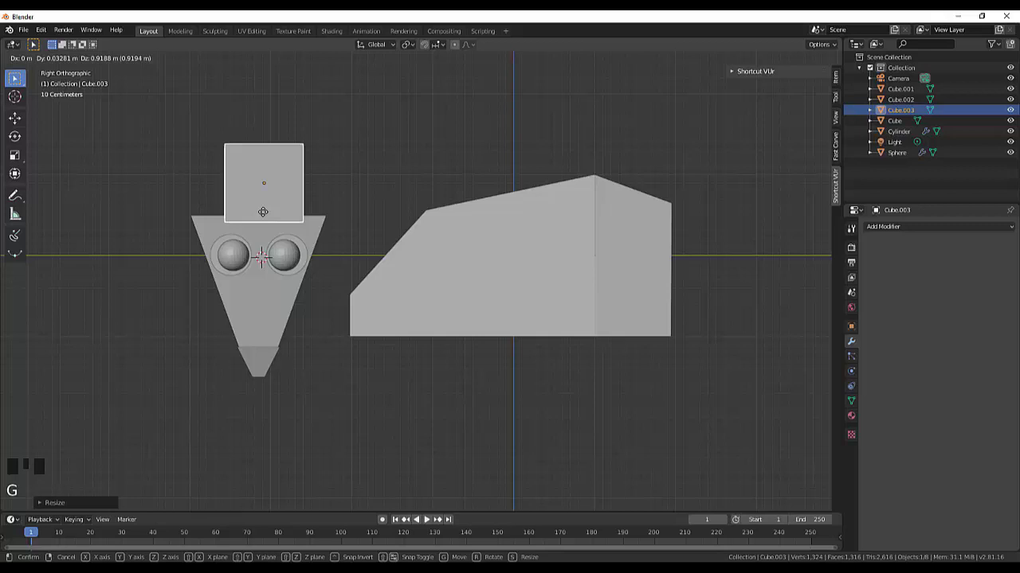
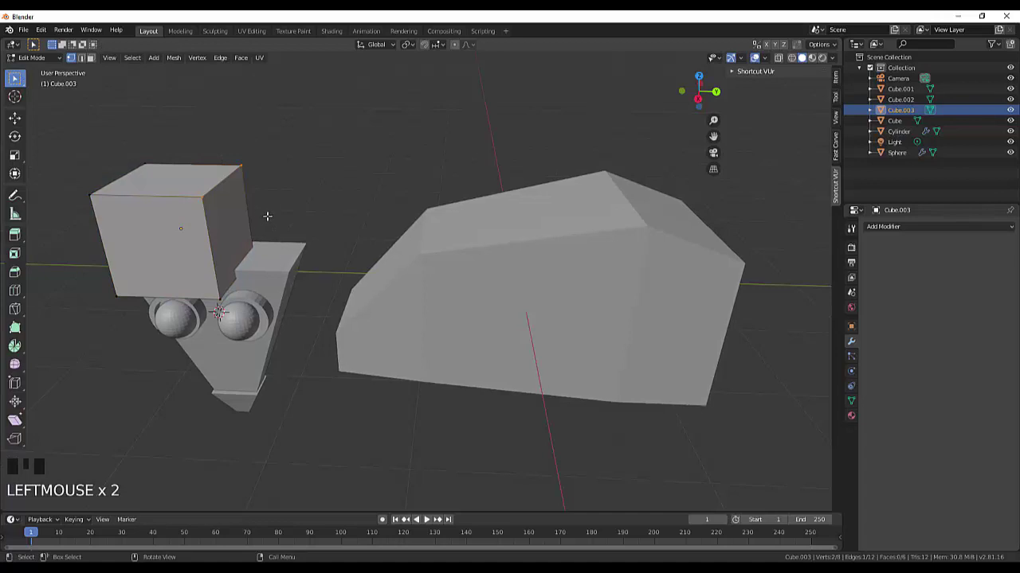
- Delete part of the ear block, undo it to restore the cube, and switch to side view
key("Delete")
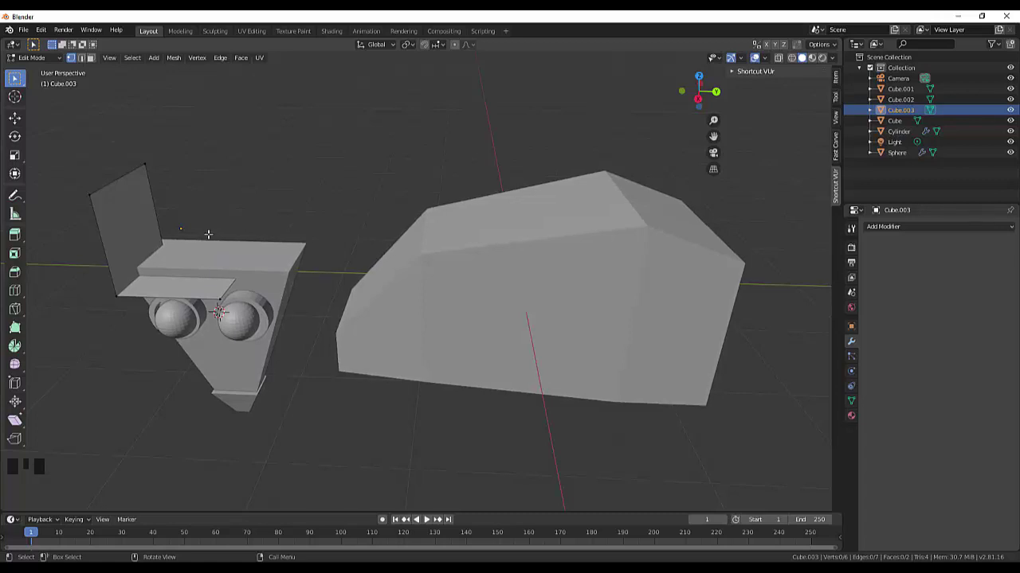
key("ctrl+z")
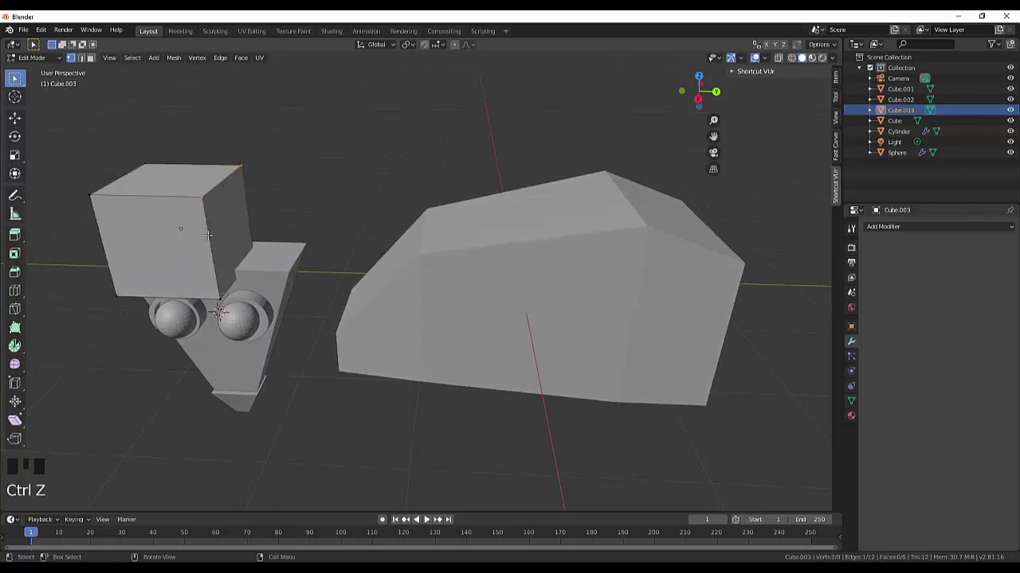
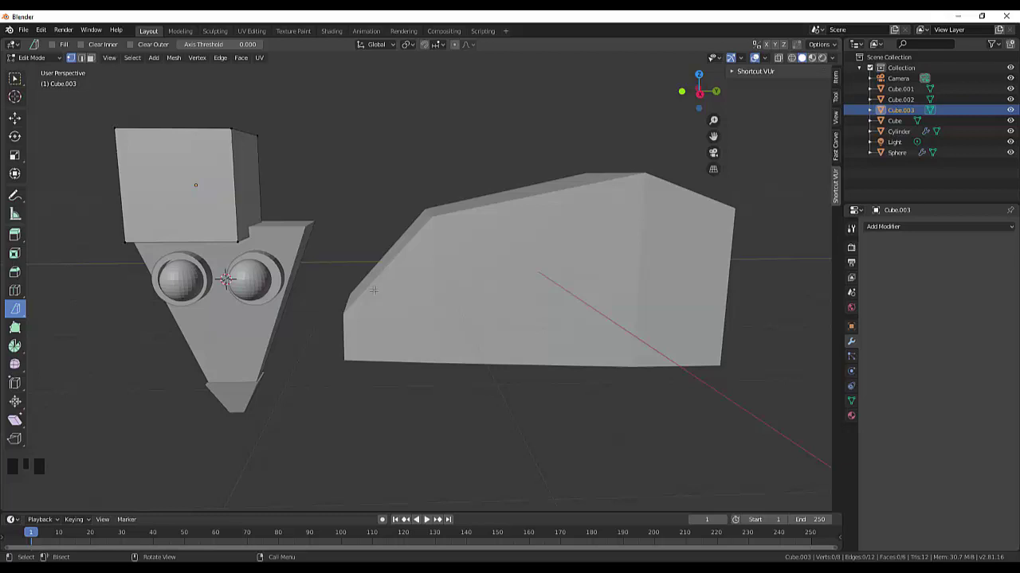
key("KP_3")
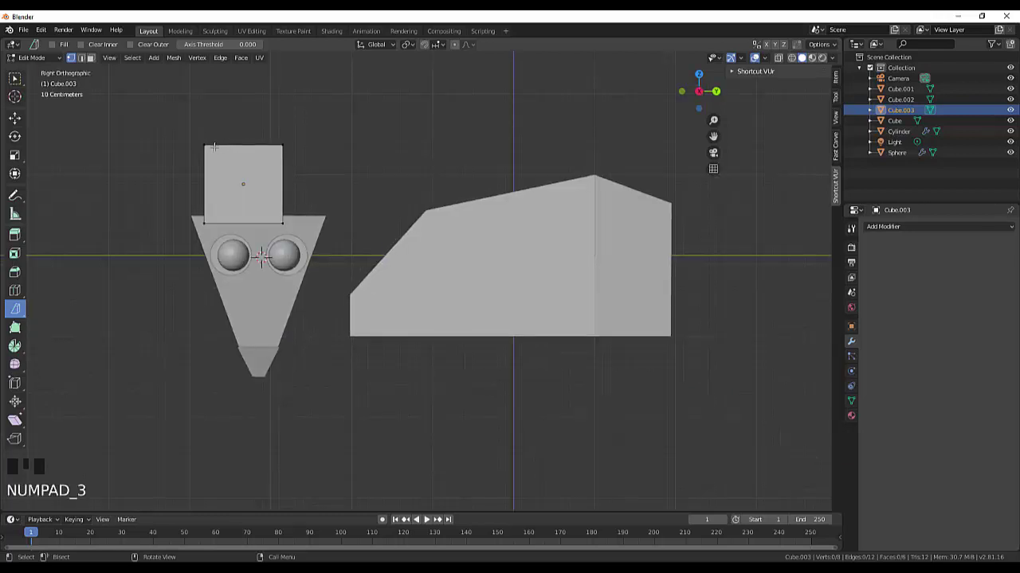
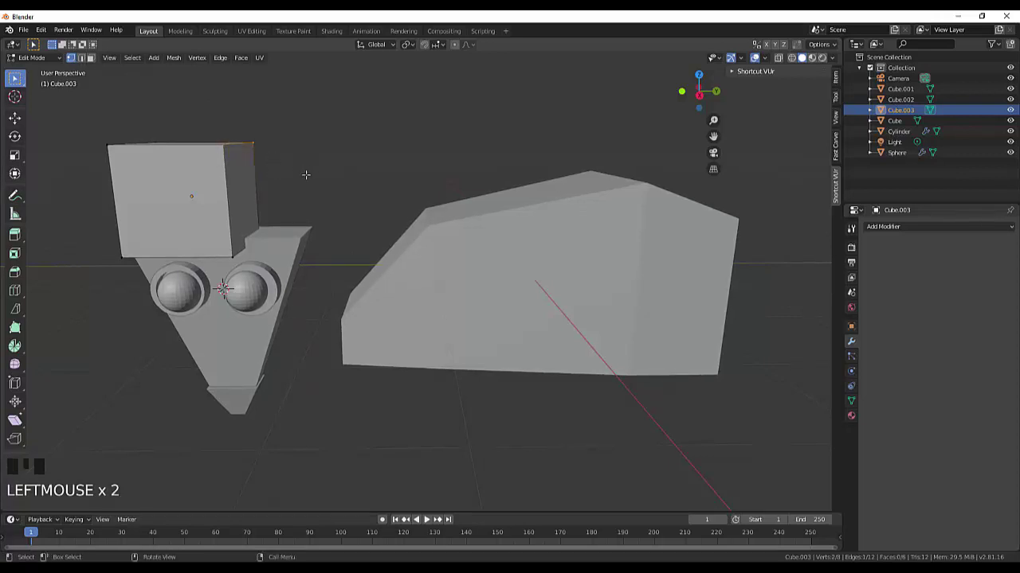
- In right-side view, shift the block's top edge sideways to slant it into a wedge
key("KP_3")
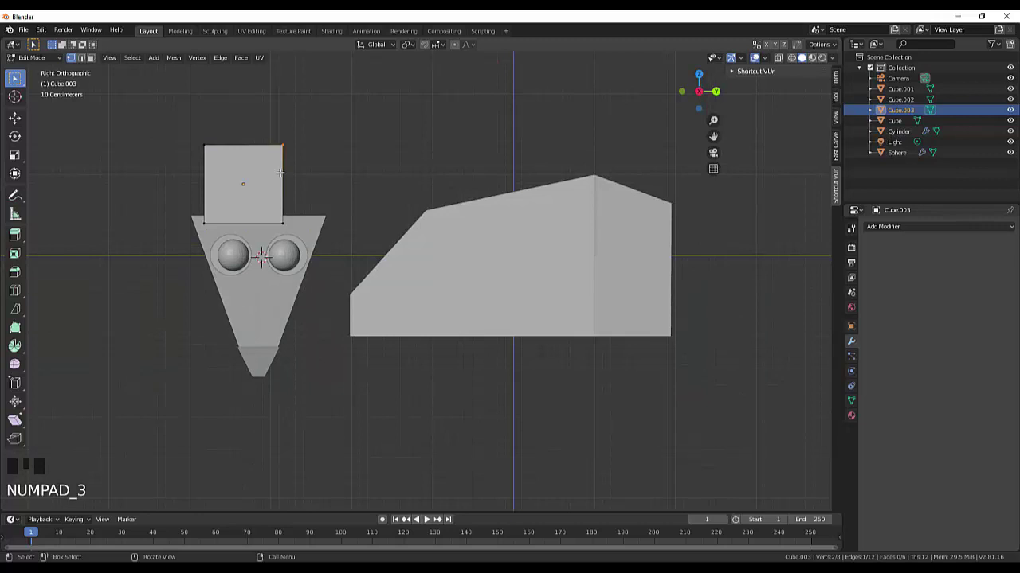
key("g")
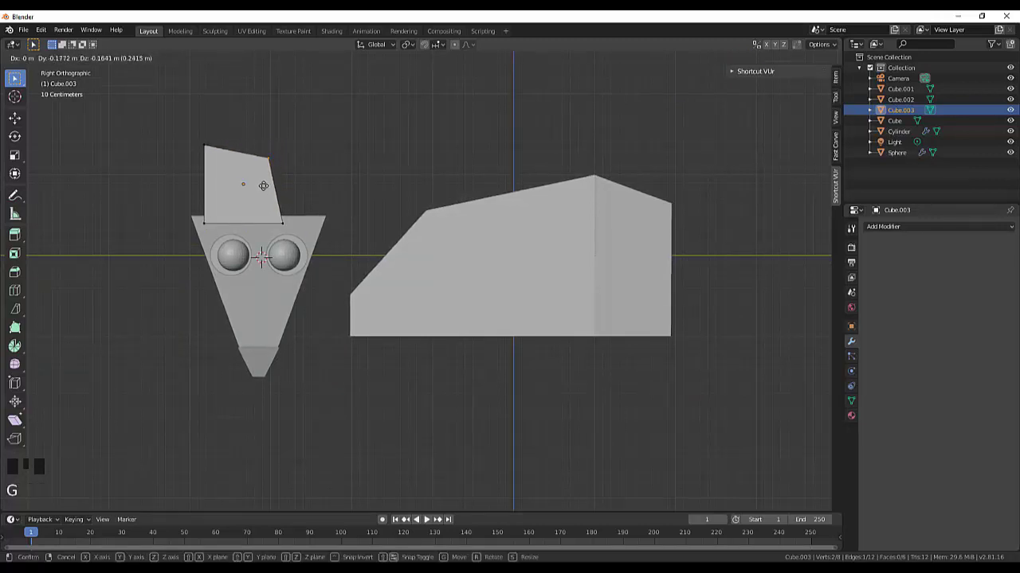
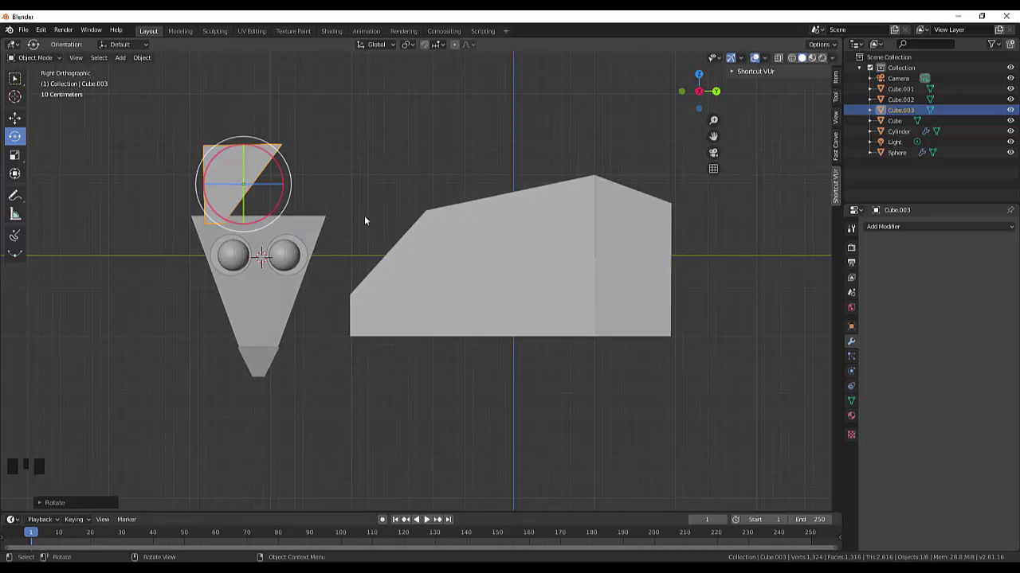
- Select the wedge and move it above the head's right side
left_click(370, 217)
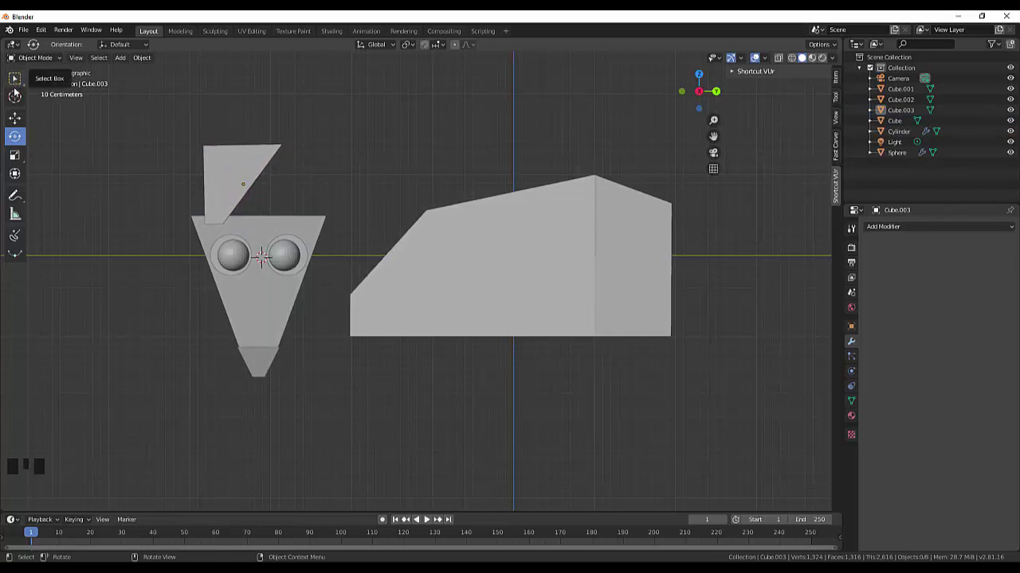
left_click(20, 81)
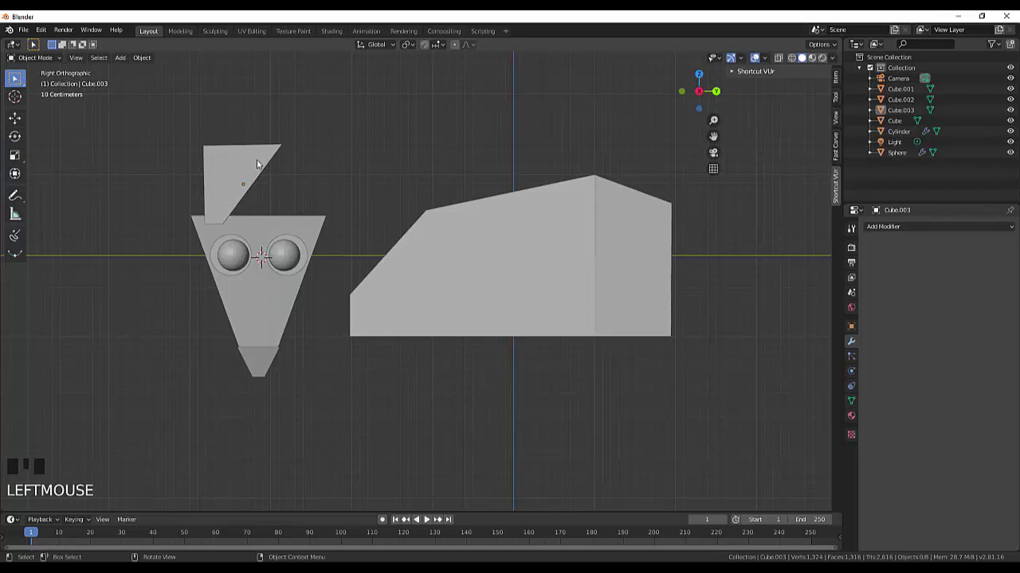
left_click(261, 166)
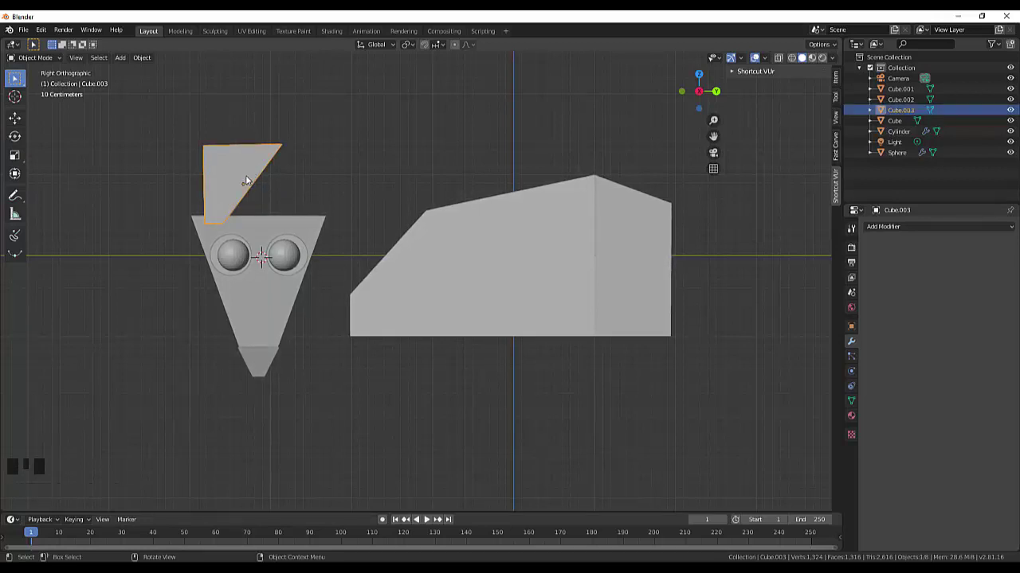
key("g")
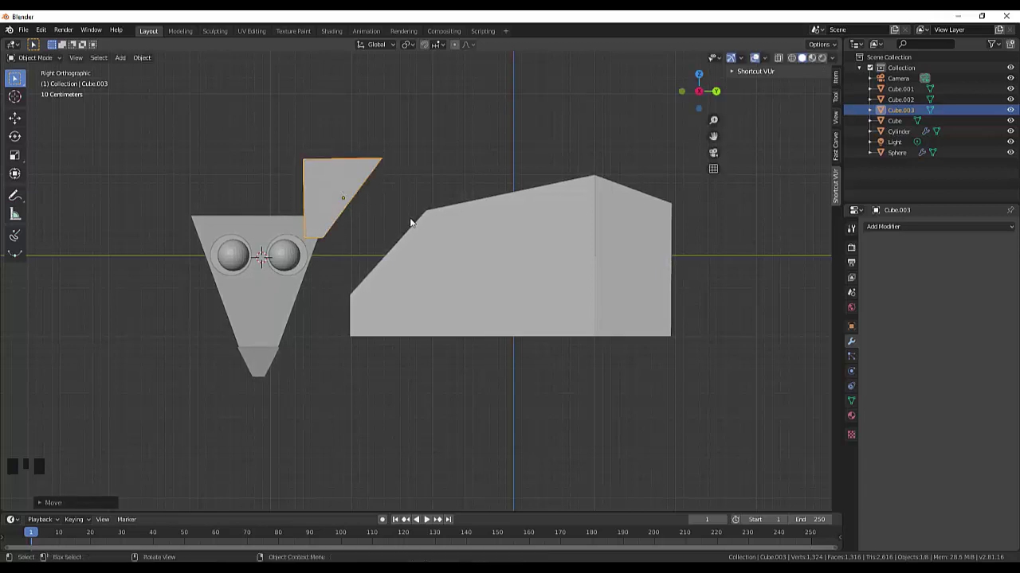
- Thin the wedge along X into a slab and nudge its position
left_click_drag(421, 189, 571, 246)
key("s")
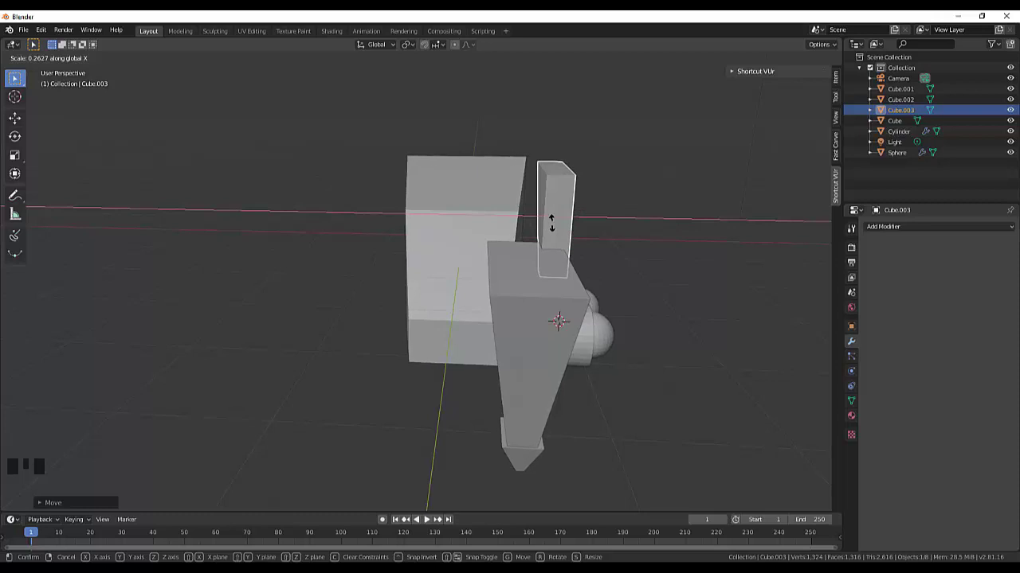
left_click_drag(682, 218, 555, 241)
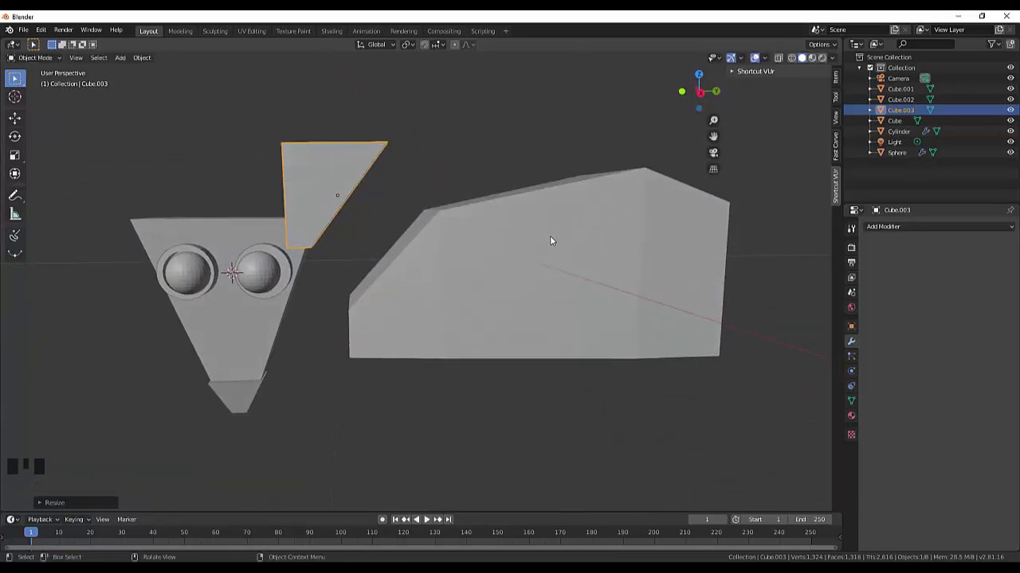
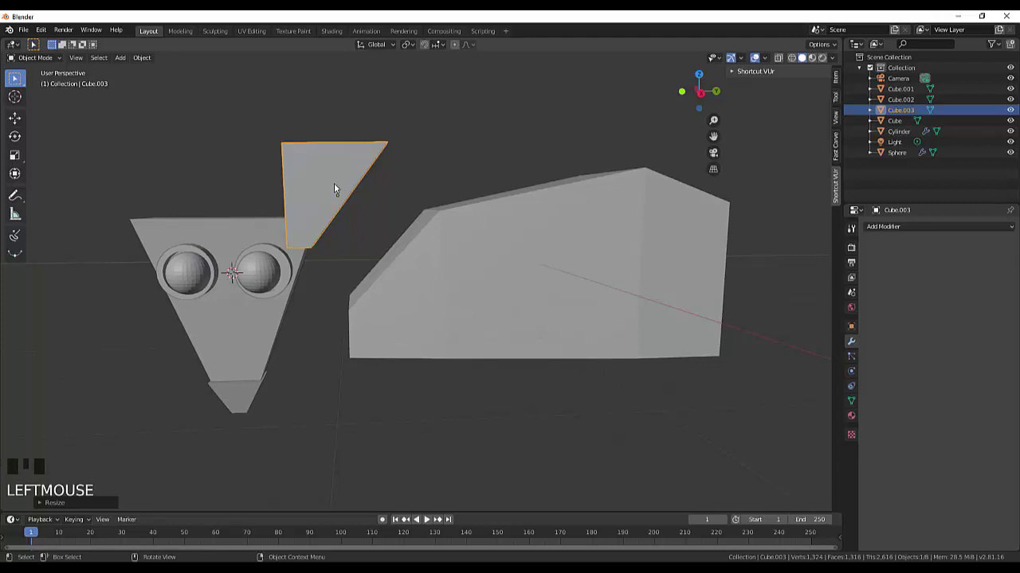
key("g")
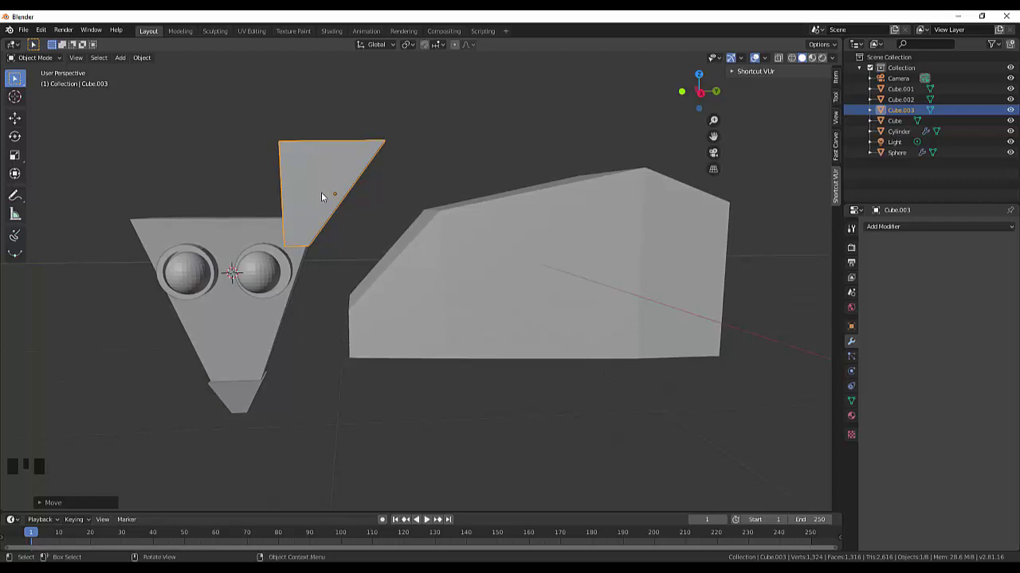
- Duplicate the ear wedge and adjust the copy from side view to mirror the first ear
key("shift+d")
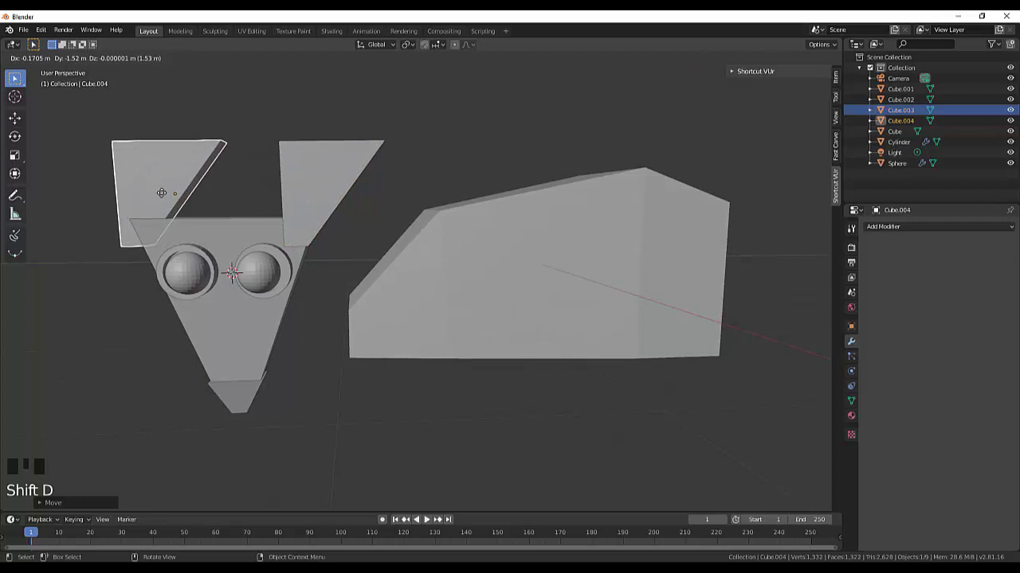
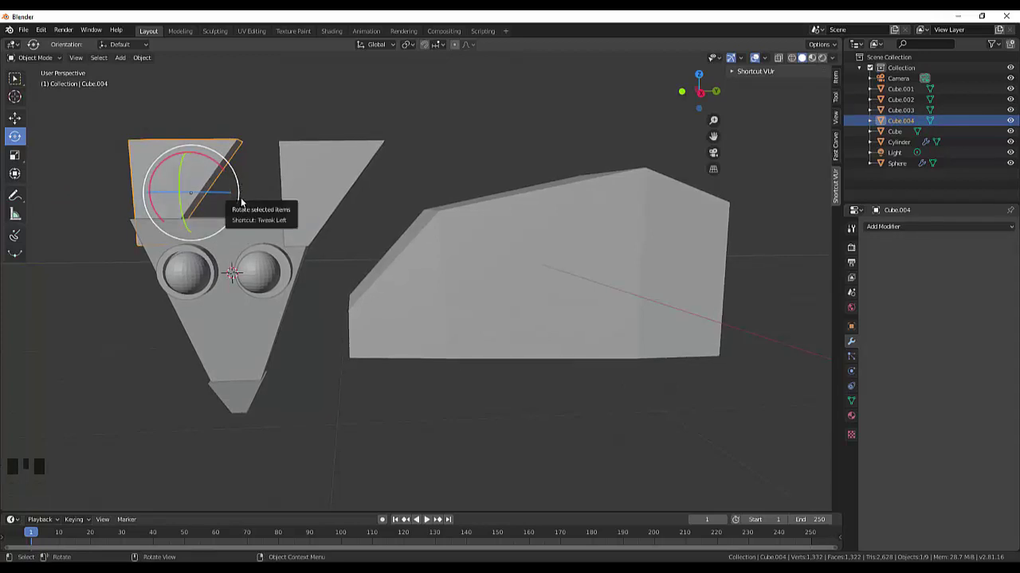
key("KP_3")
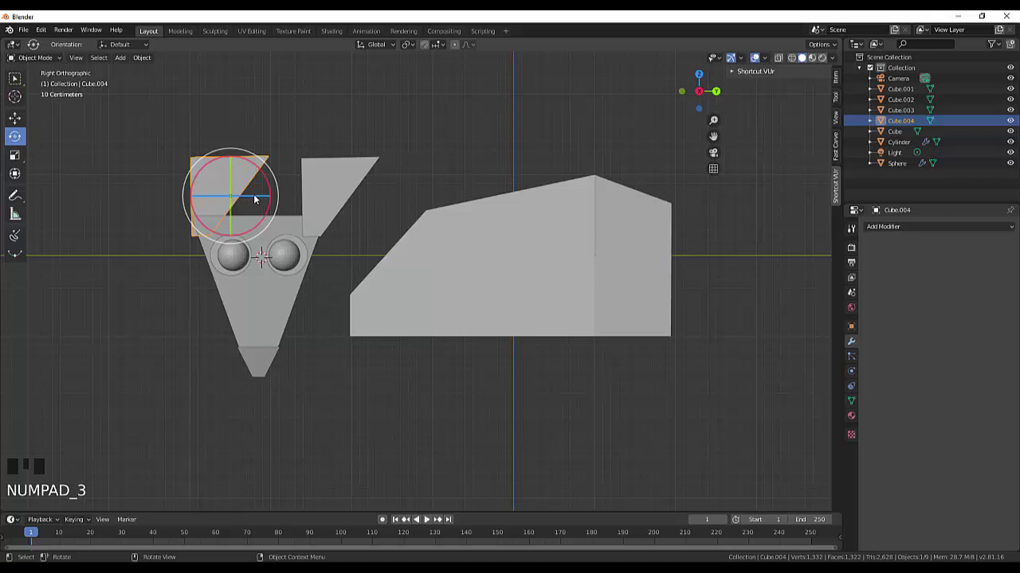
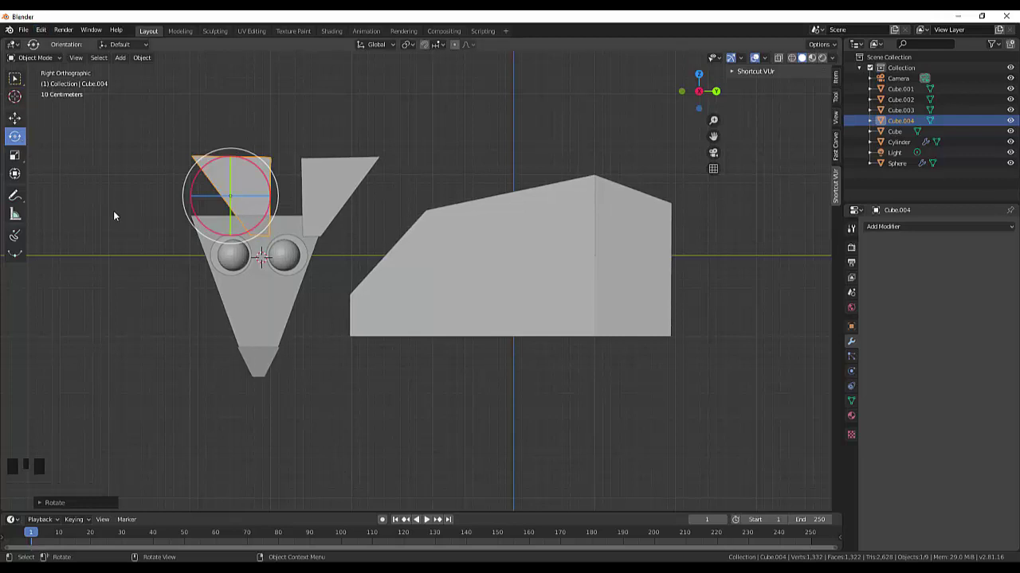
key("g")
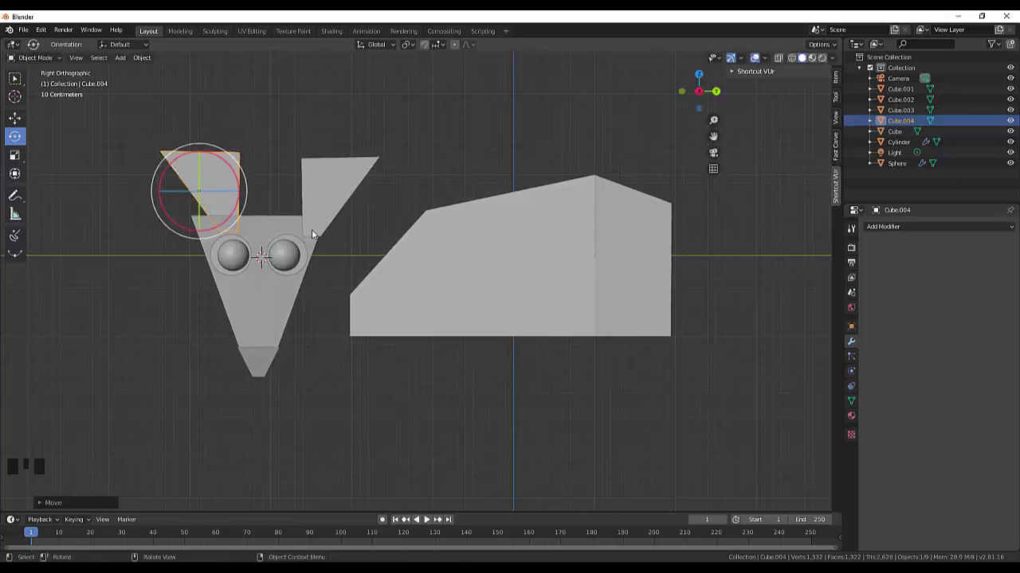
- Rotate the original ear slightly and move it along X into position
left_click(319, 232)
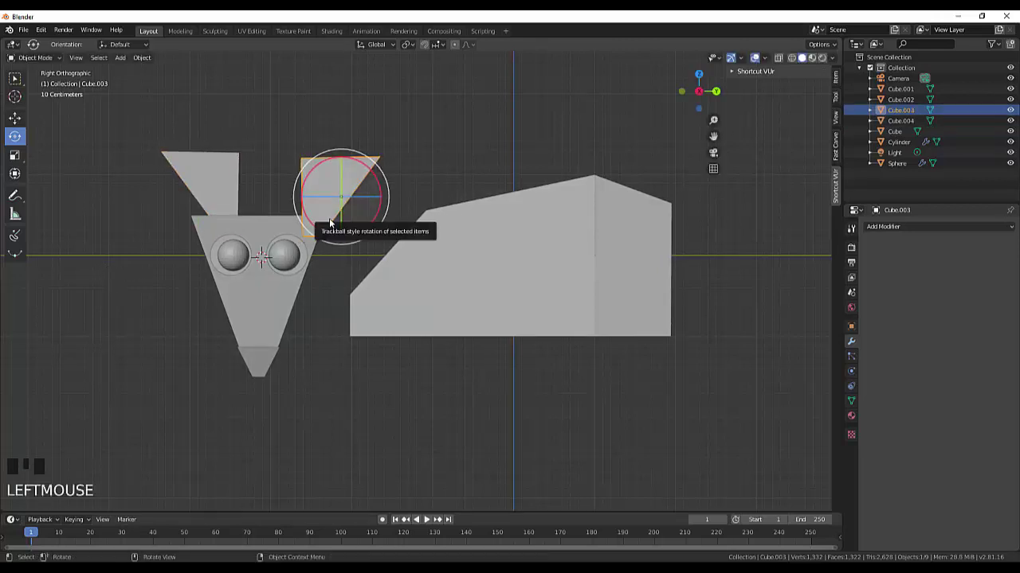
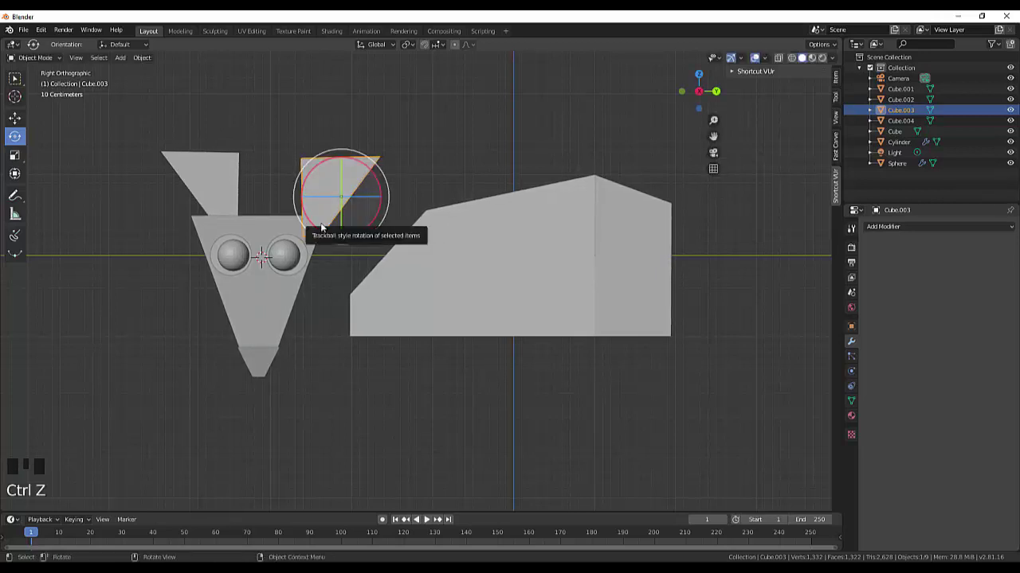
key("g")
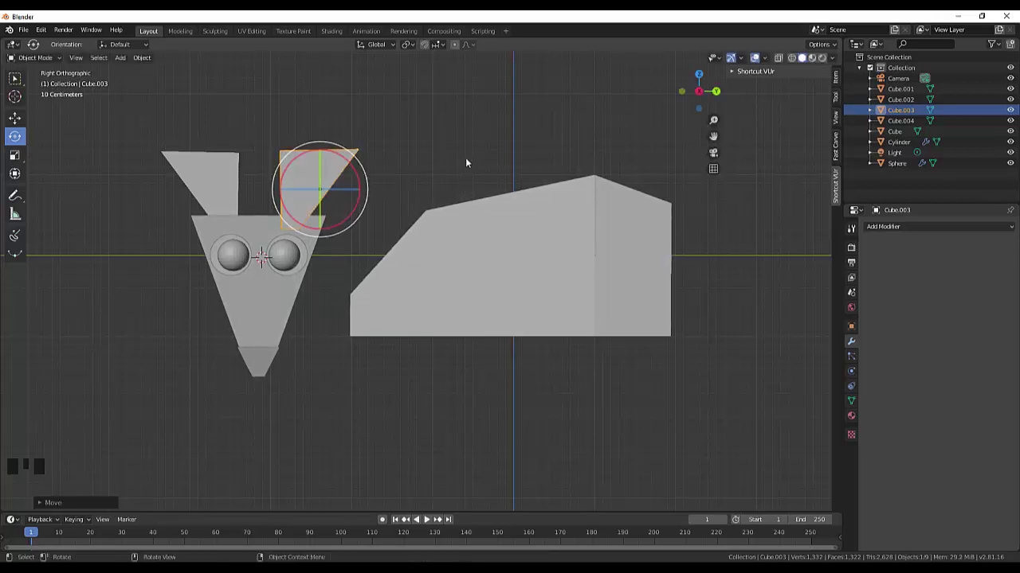
left_click_drag(476, 159, 296, 210)
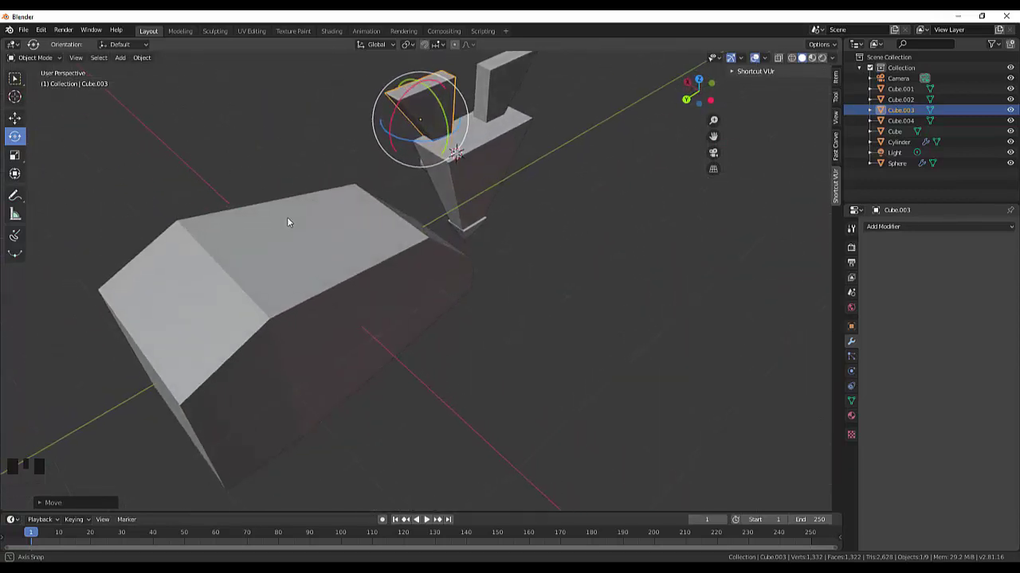
left_click(425, 110)
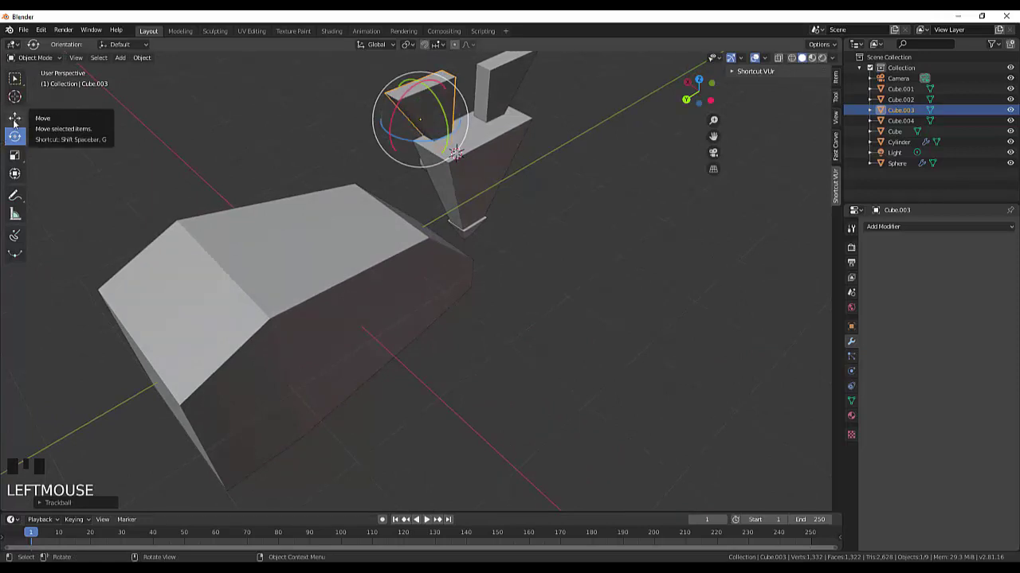
key("g")
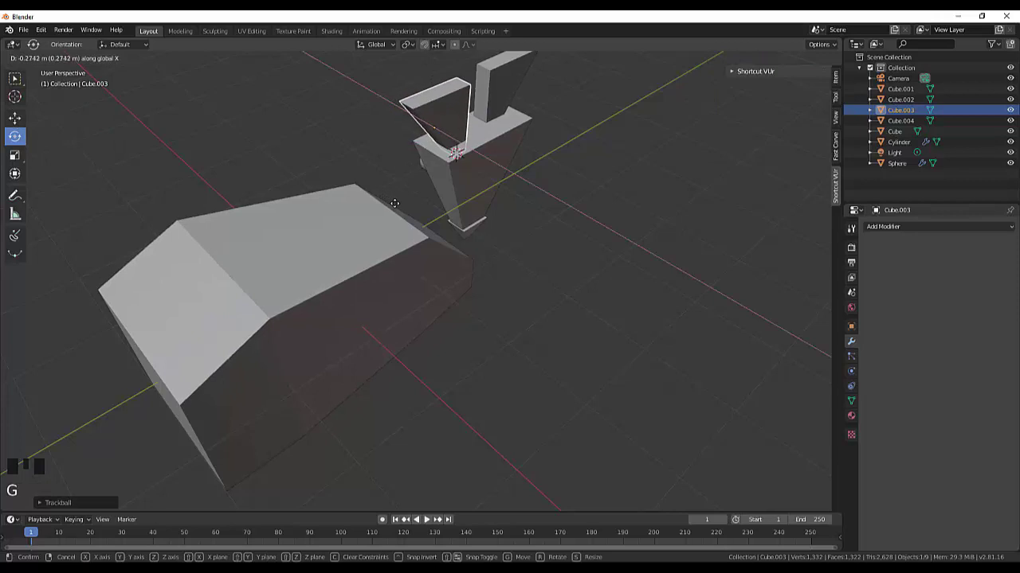
left_click(503, 95)
- Adjust the ear from top view, then select the right-hand triangular ear piece from the side
key("KP_7")
scroll("down", 3)
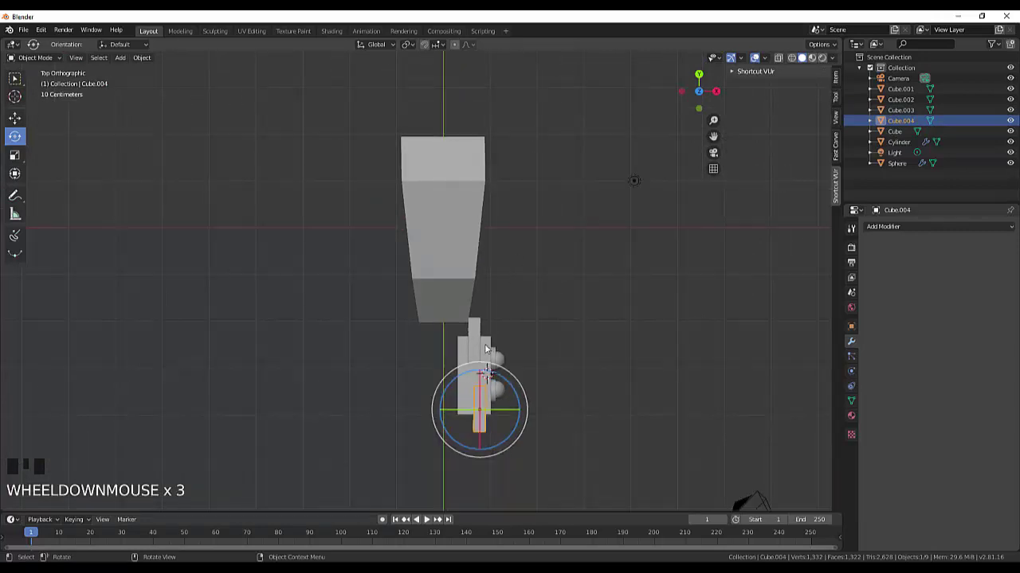
key("g")
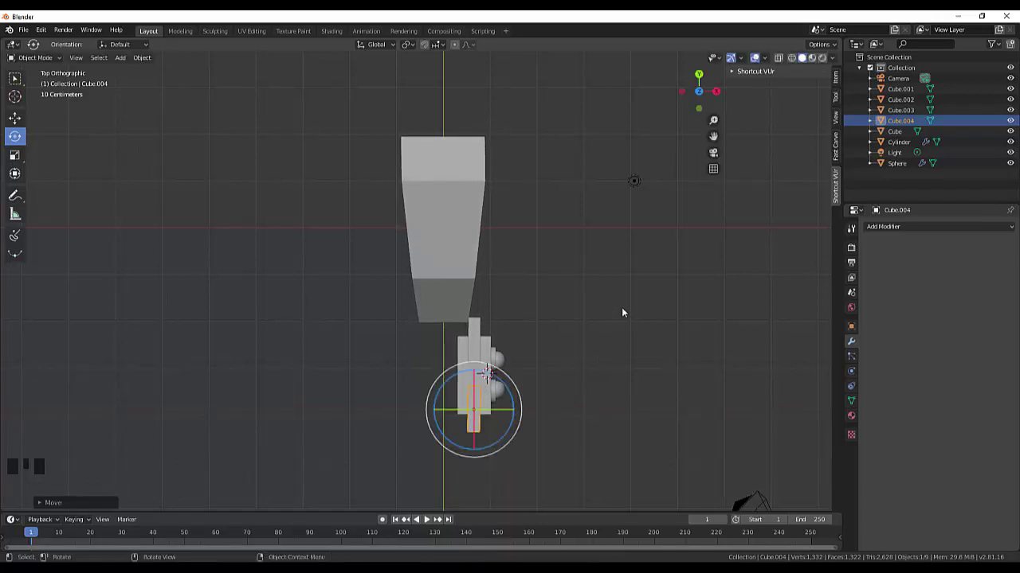
left_click_drag(628, 308, 524, 192)
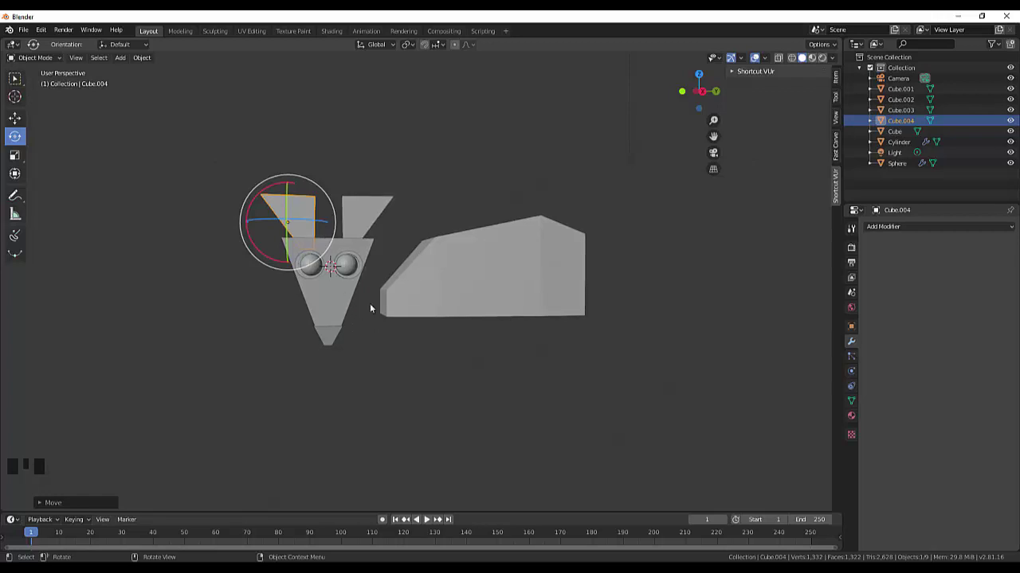
left_click(368, 228)
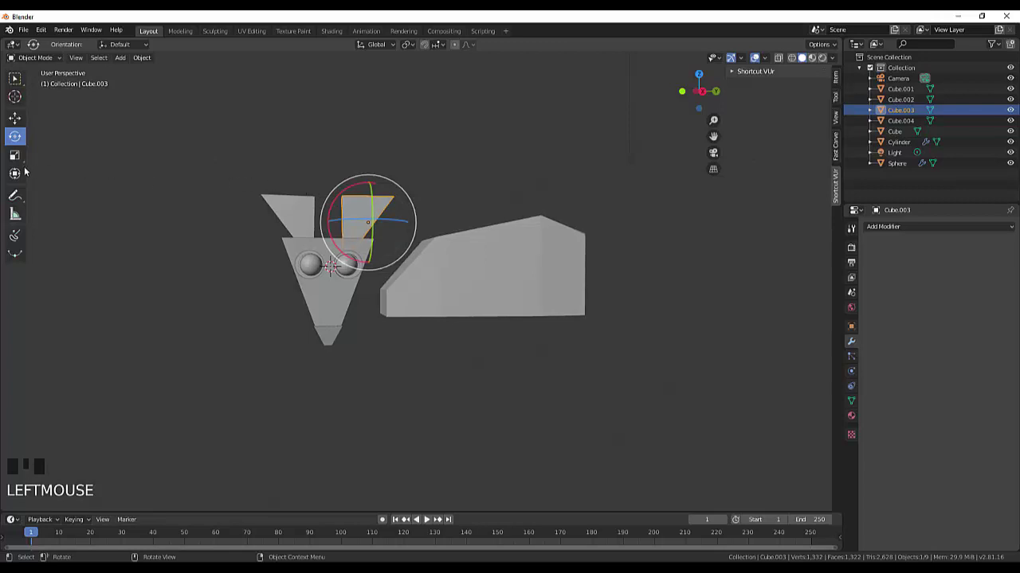
- Edit the ear piece's vertices and nudge the selected ones slightly
left_click_drag(47, 57, 168, 120)
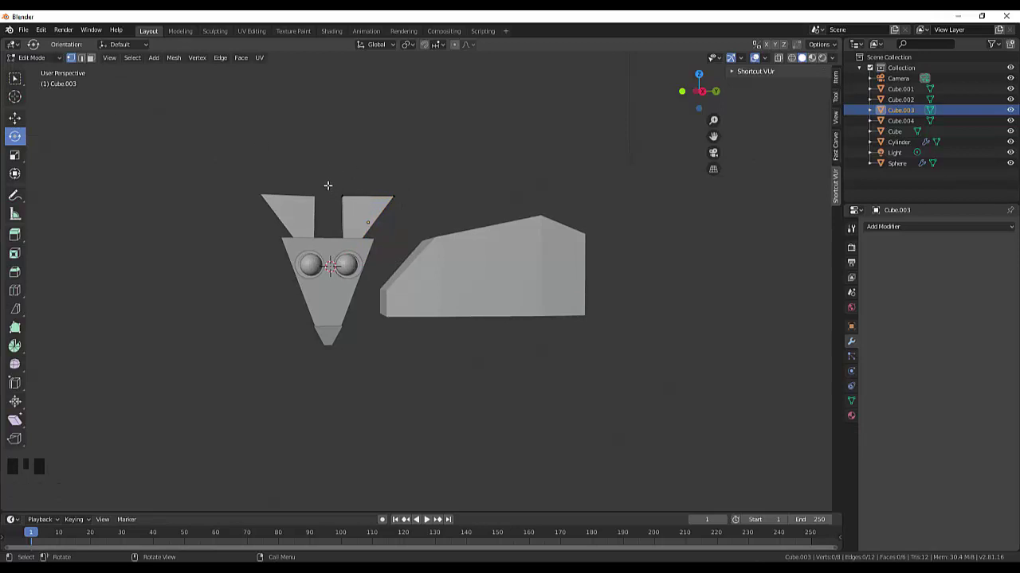
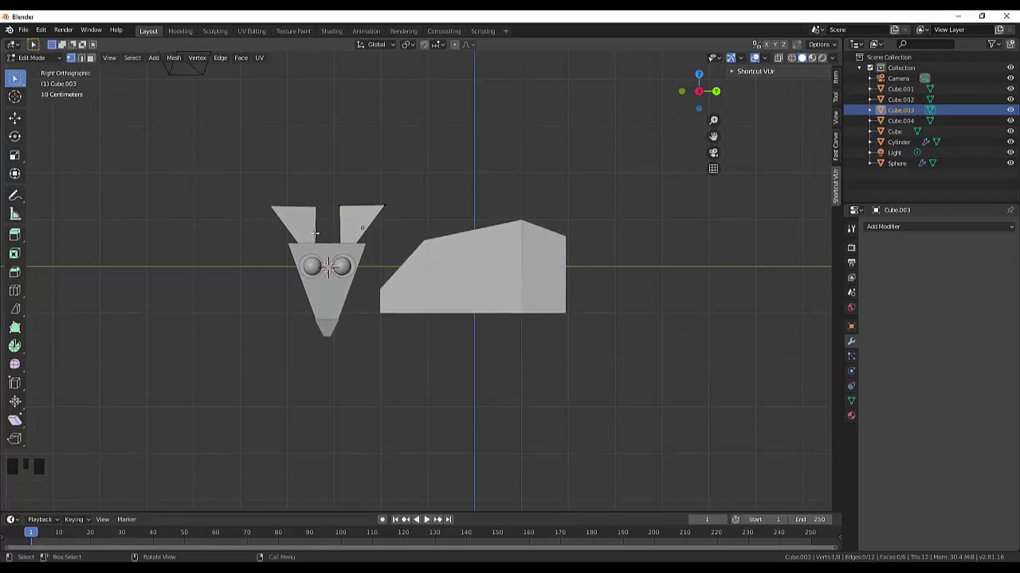
key("g")
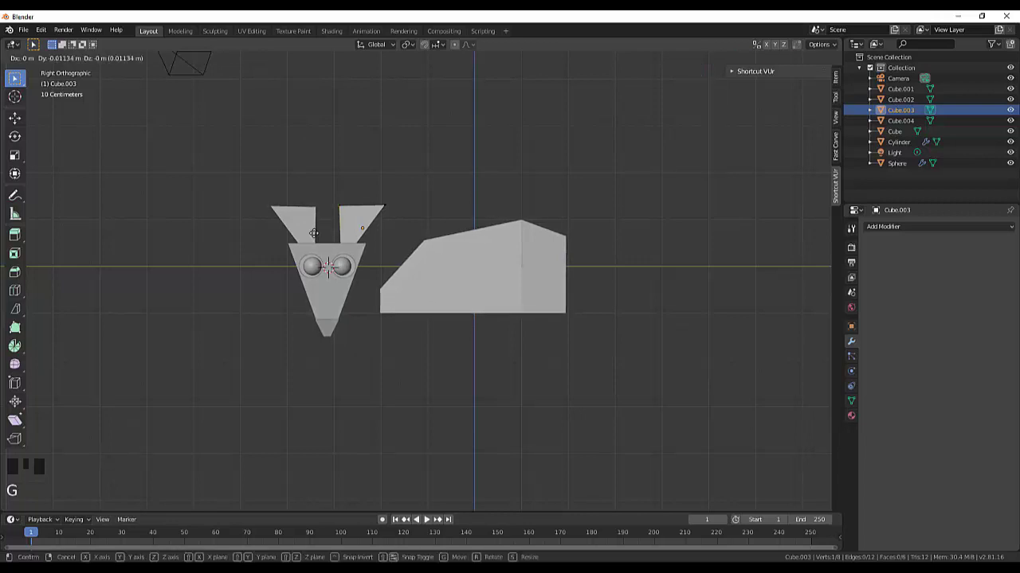
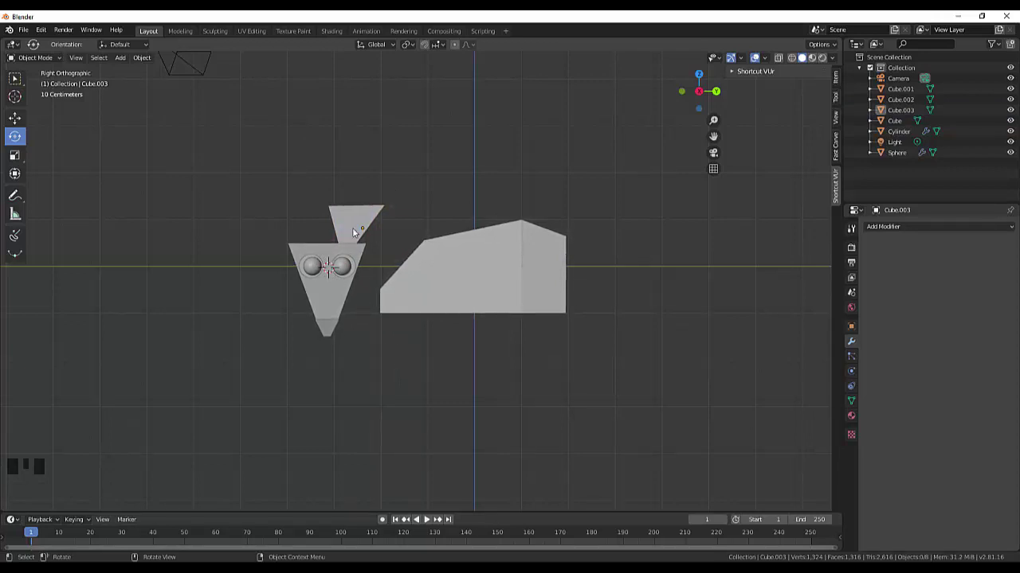
- Select the remaining triangular ear piece Cube.003 above the head
left_click(359, 233)
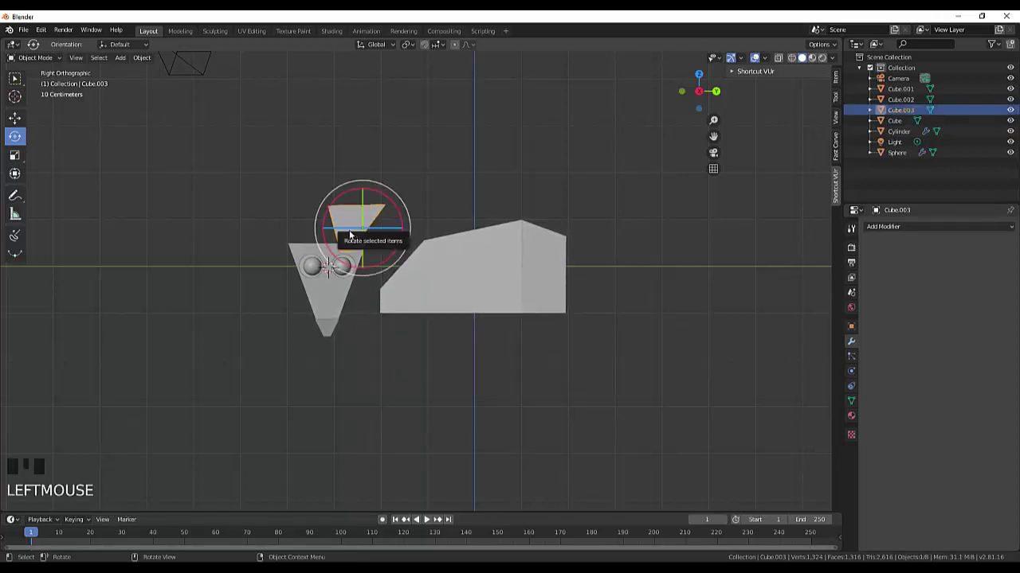
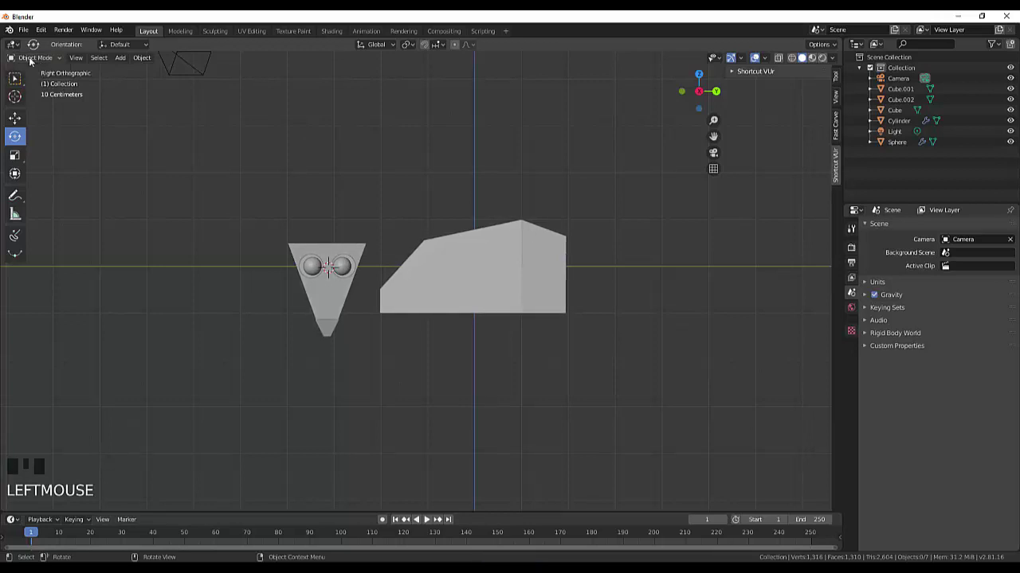
- Add a new cylinder at the head and view it from the front
key("shift+a")
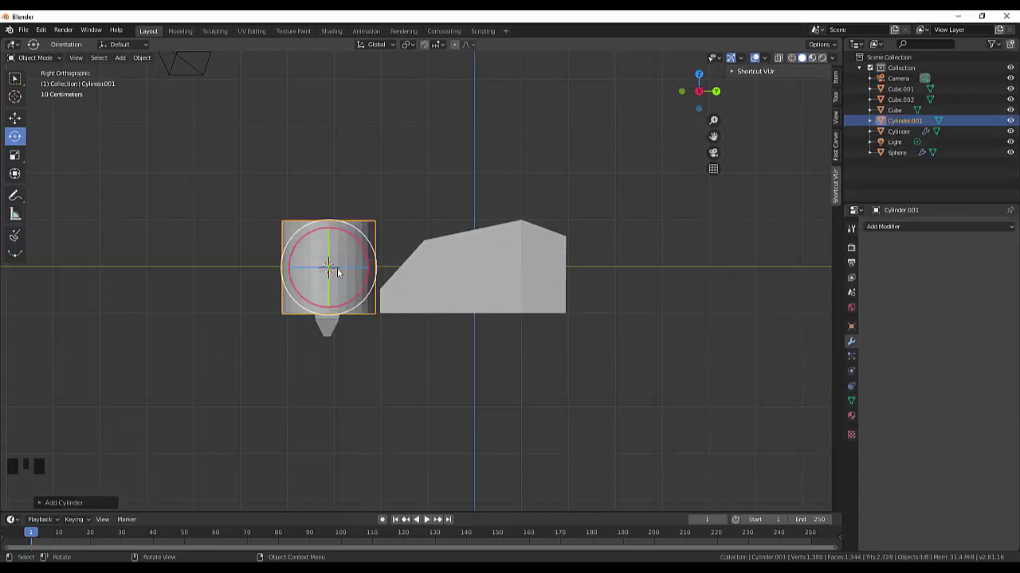
left_click_drag(335, 240, 334, 246)
key("r")
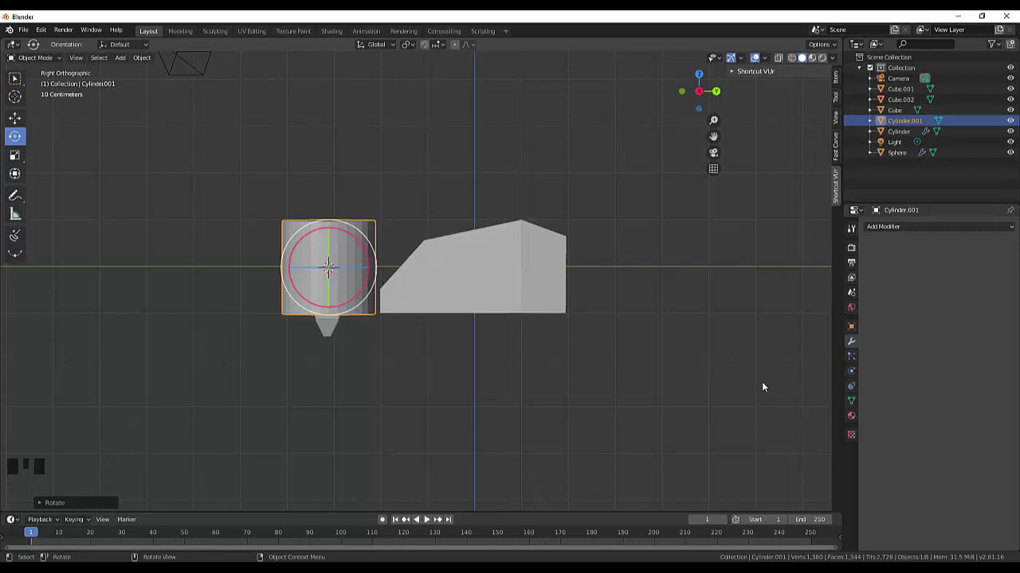
key("KP_1")
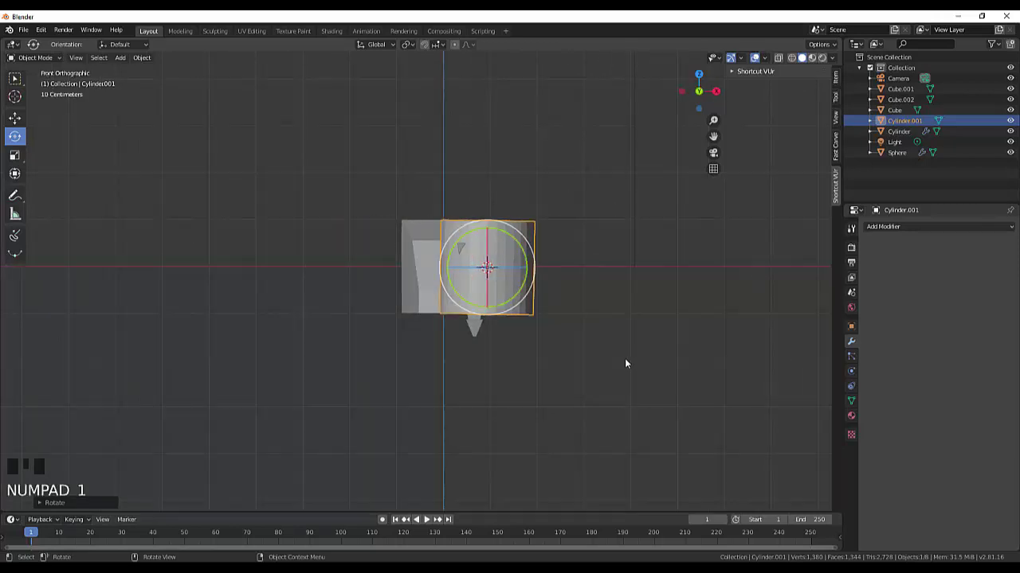
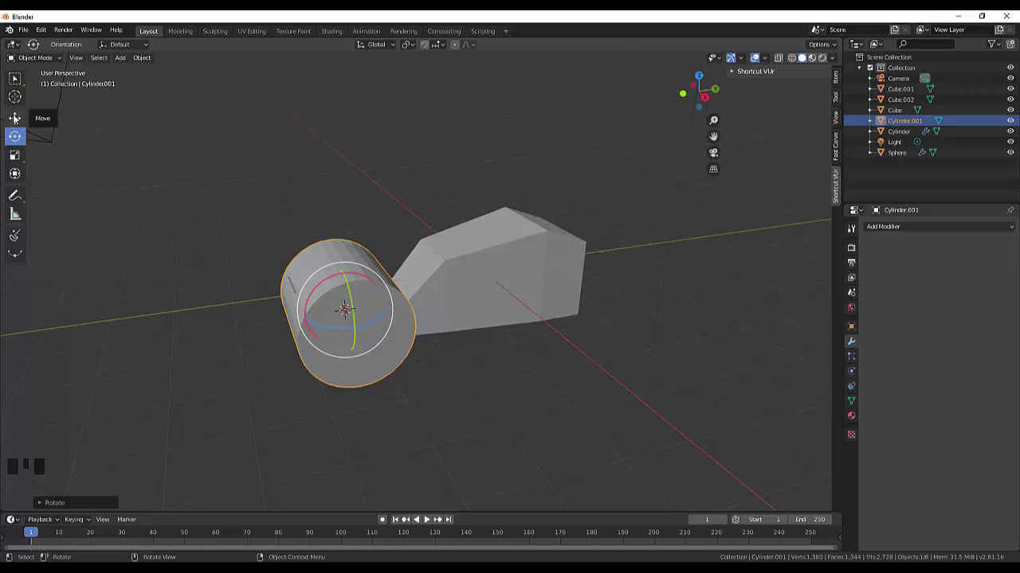
- Move the cylinder in beside the head with the Move tool
left_click(19, 119)
left_click(500, 324)
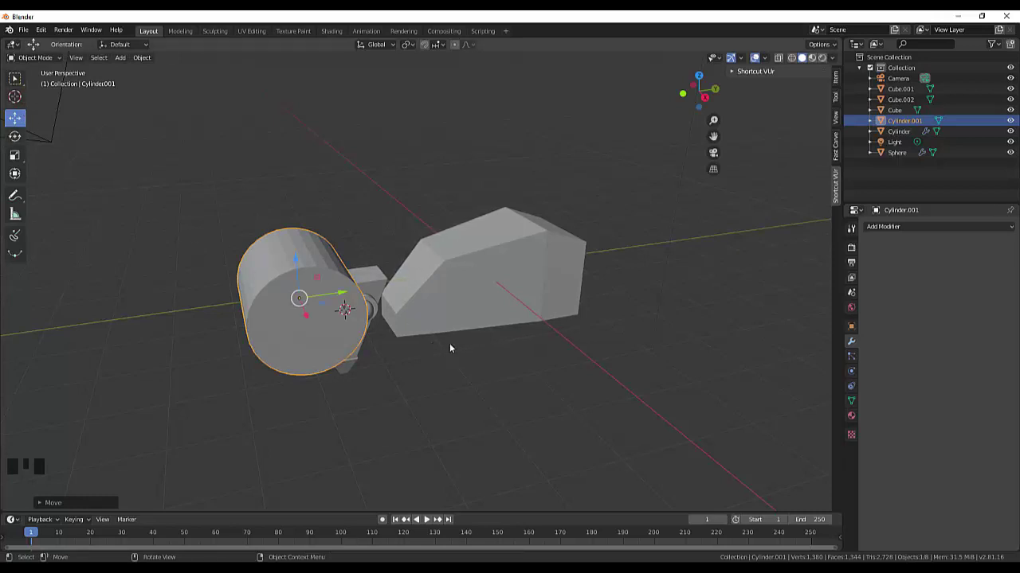
- Shrink the cylinder to about half size and flatten it along X into a thin ear disc
key("s")
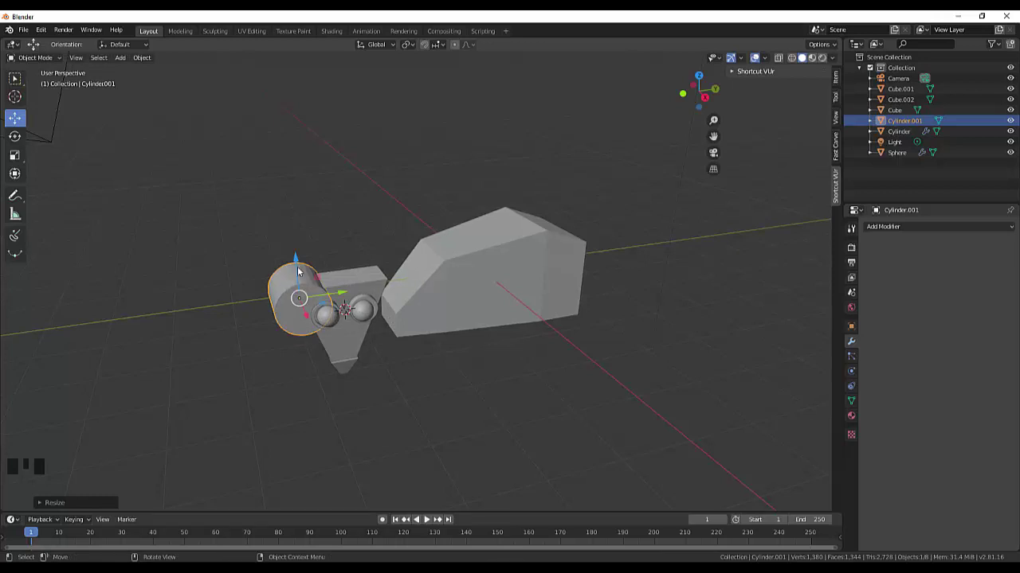
key("s")
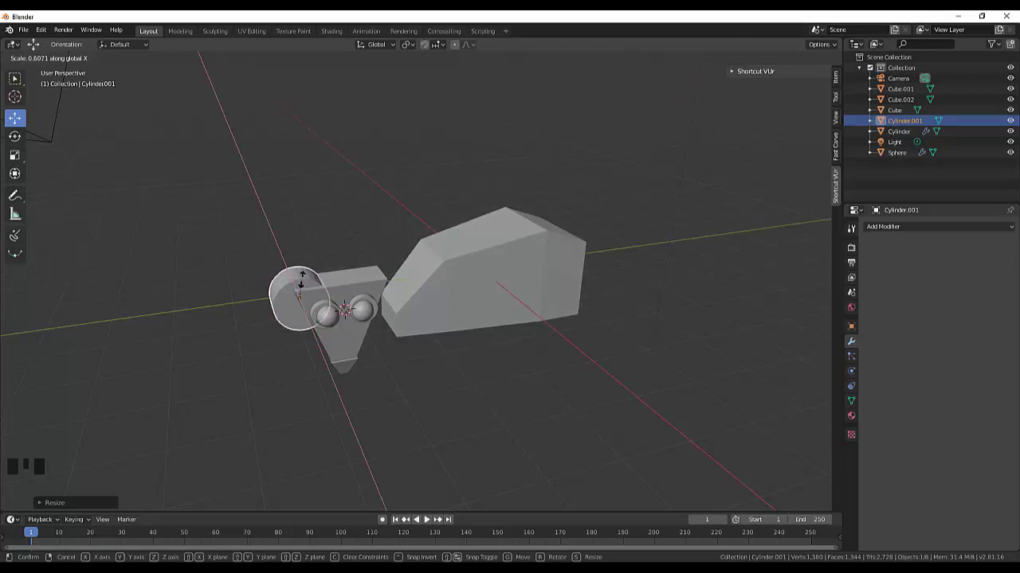
left_click_drag(605, 345, 583, 316)
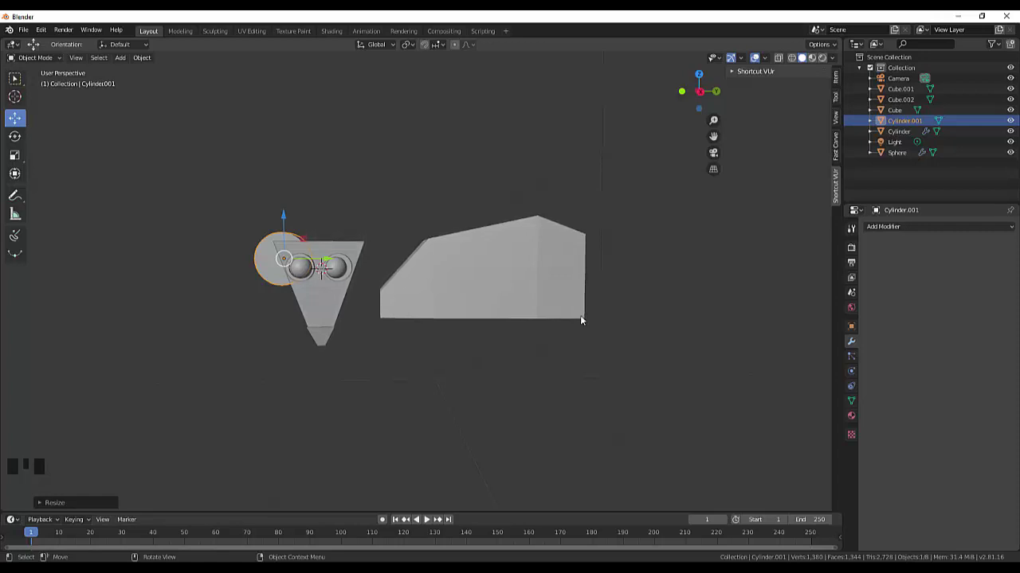
key("KP_1")
key("KP_3")
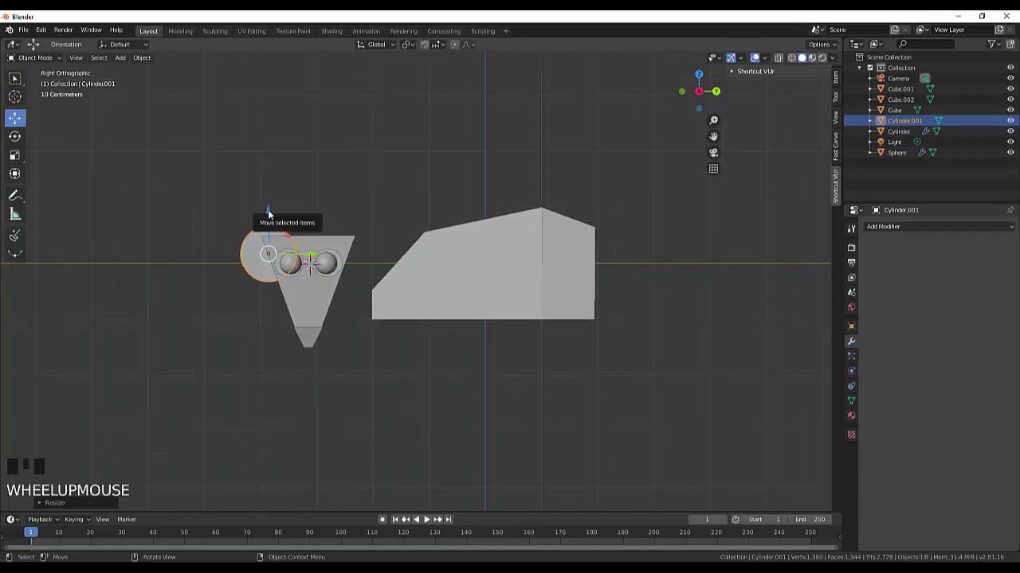
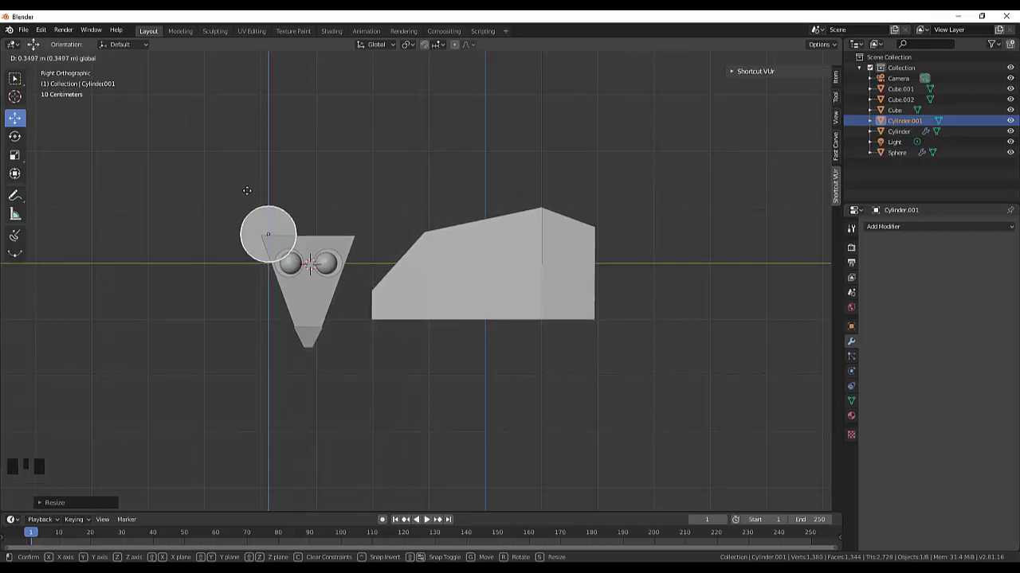
- Lower the eye spheres slightly and thin the ear further from the front view
left_click(298, 270)
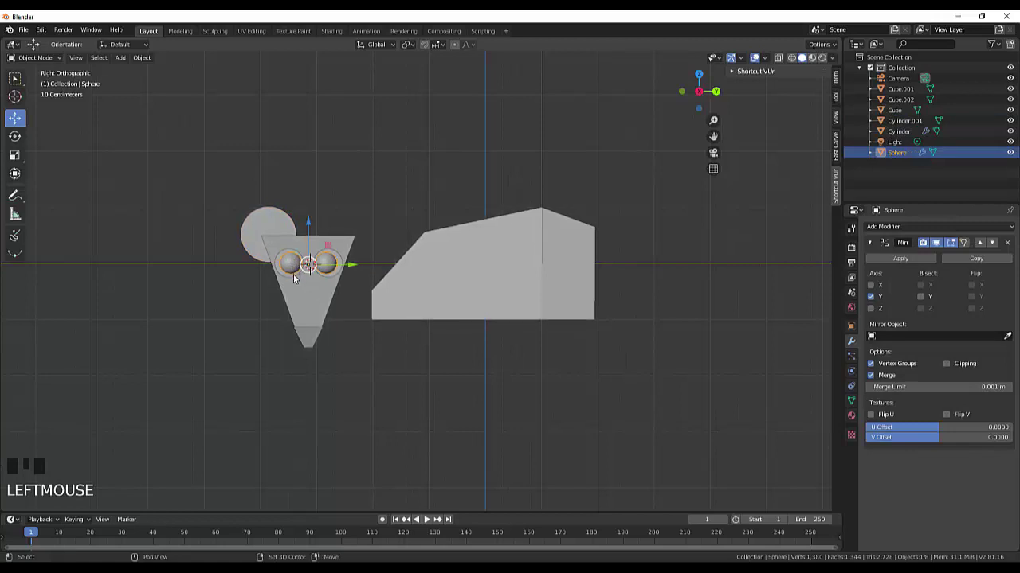
left_click(300, 279)
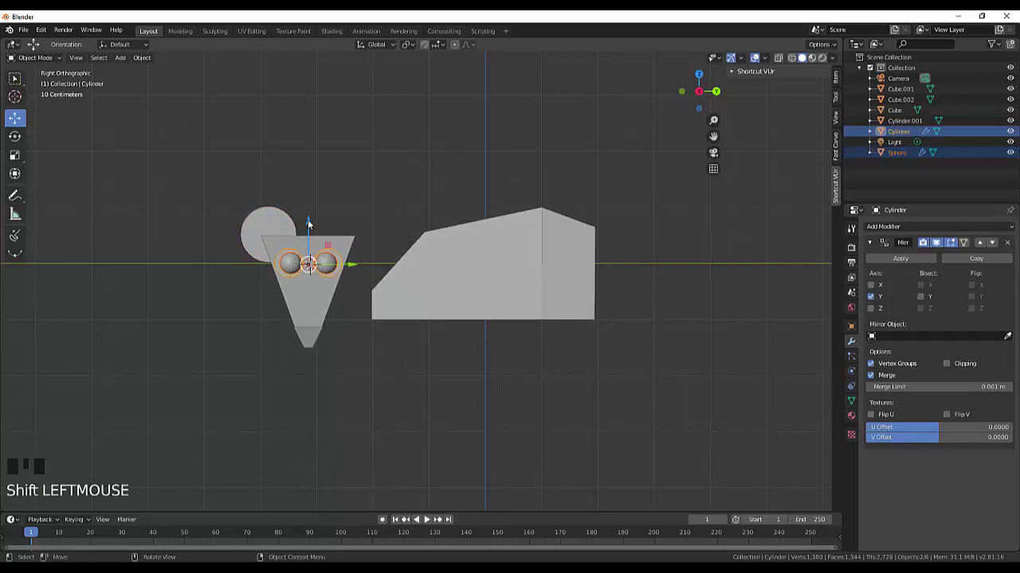
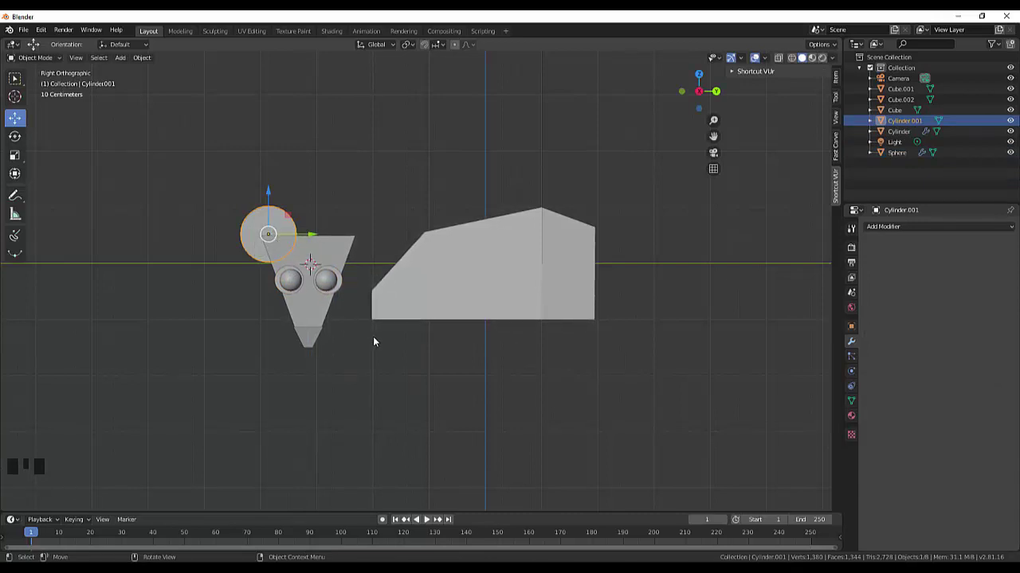
key("KP_1")
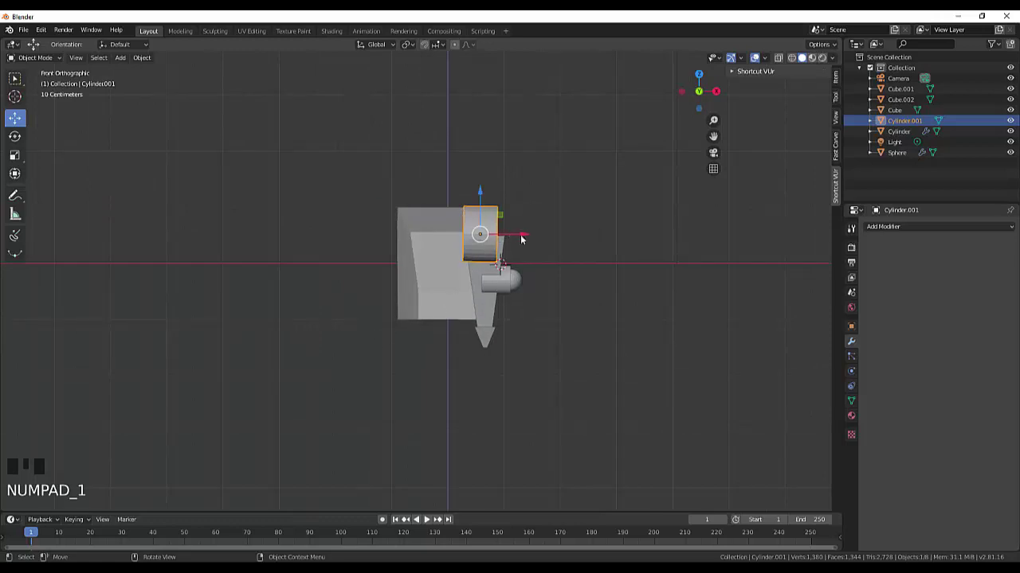
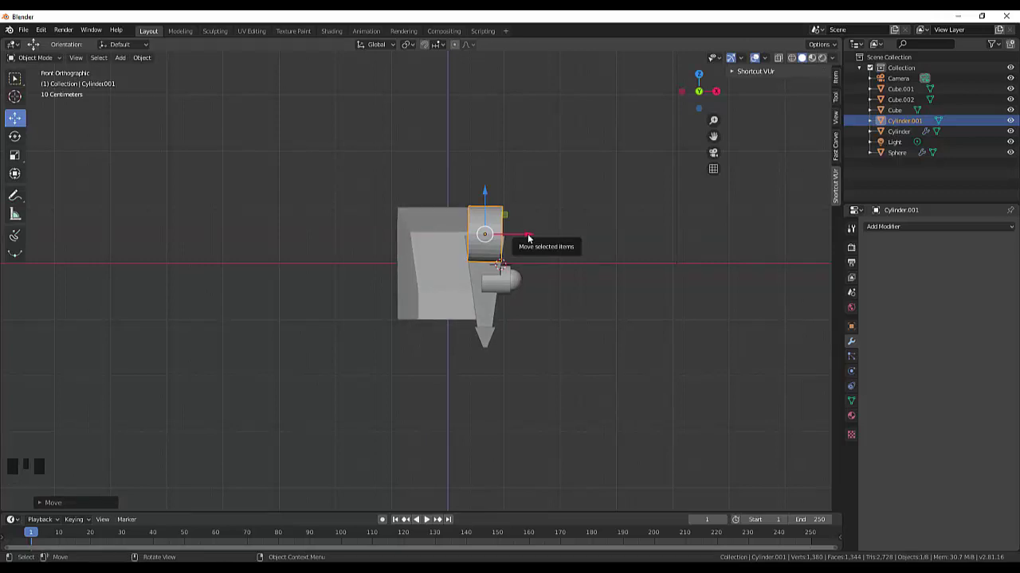
key("s")
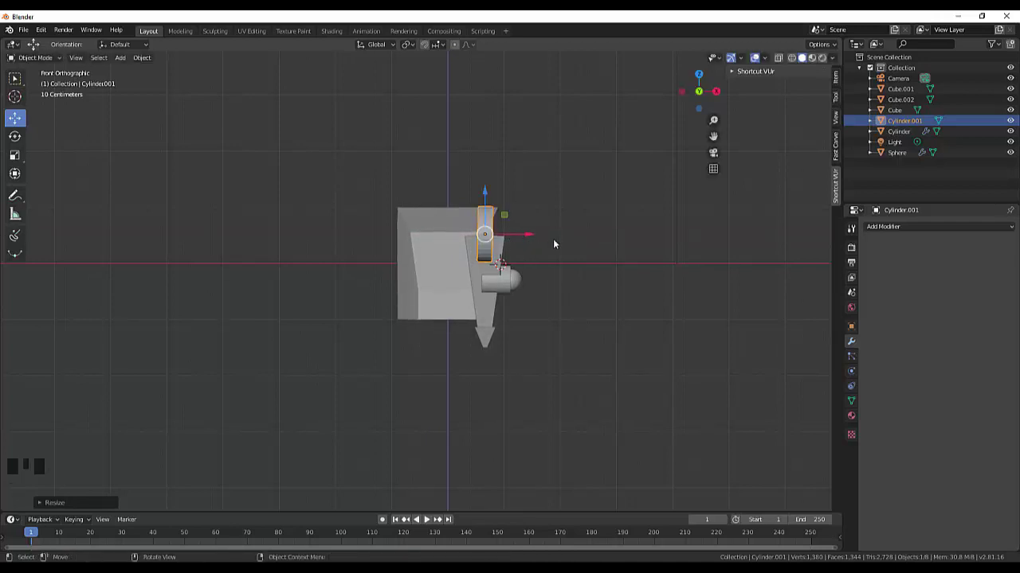
key("KP_3")
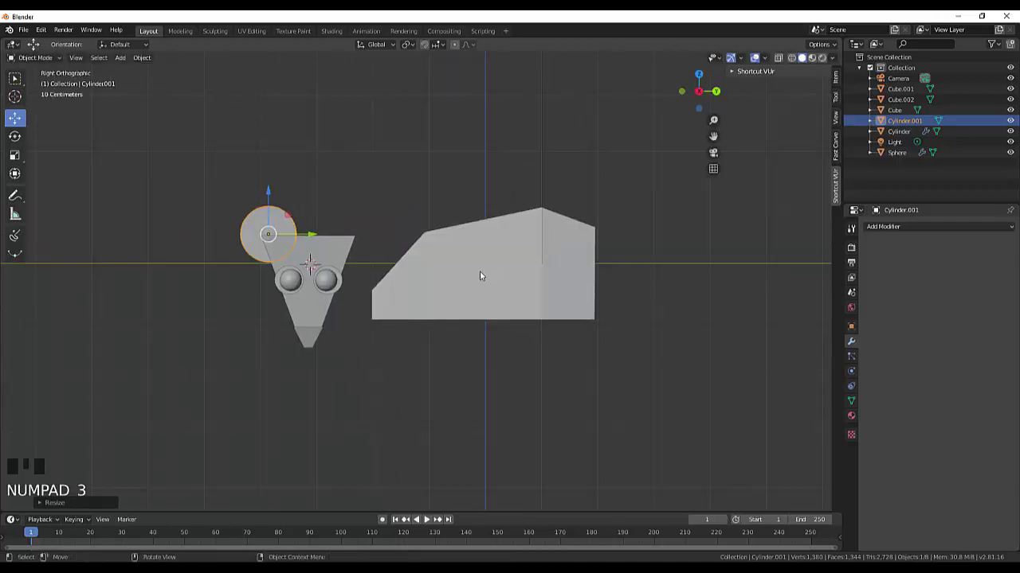
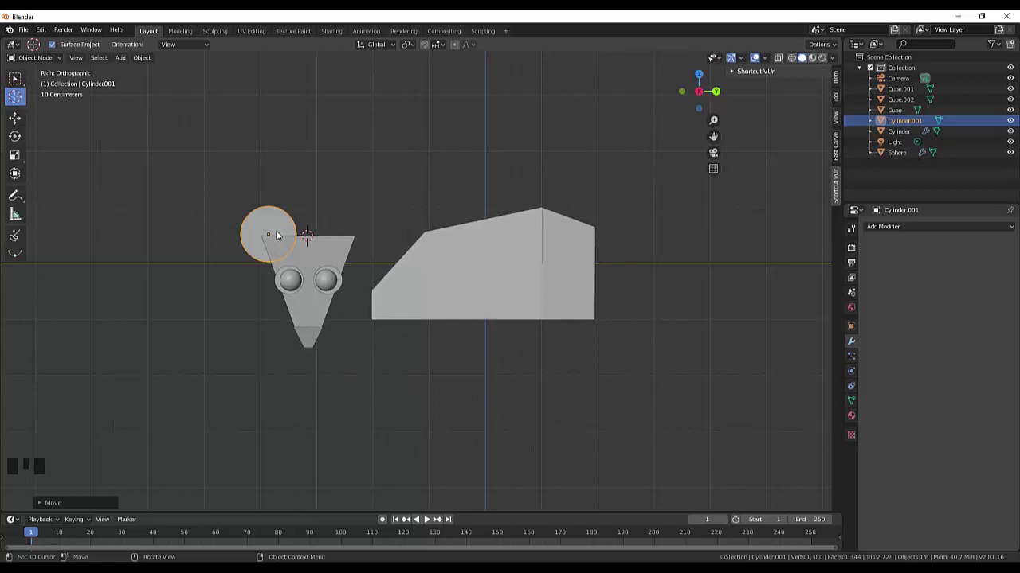
- Give Cylinder.001 a Mirror modifier on Y instead of X for a matching second ear
left_click_drag(150, 61, 268, 197)
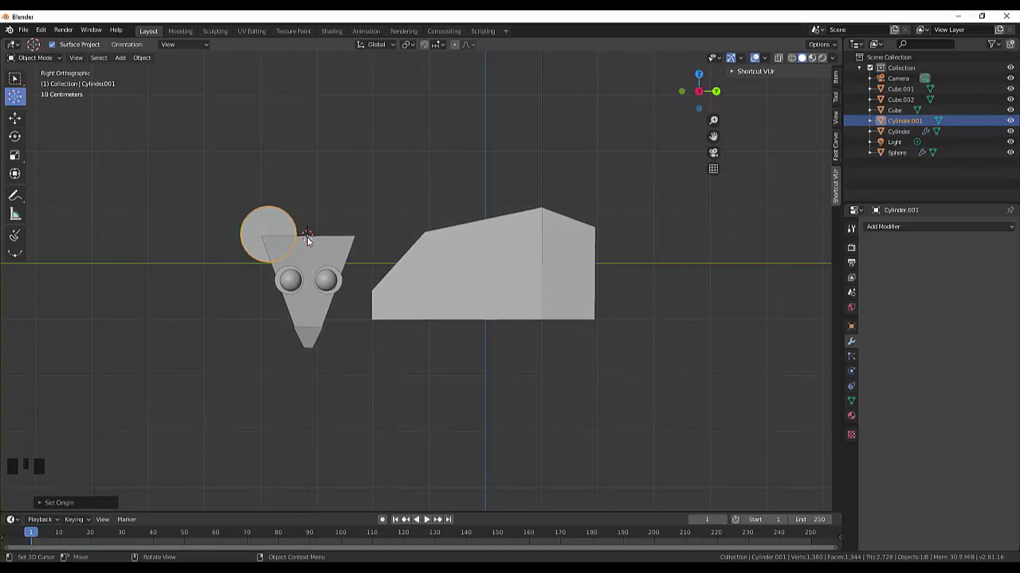
left_click_drag(924, 230, 799, 329)
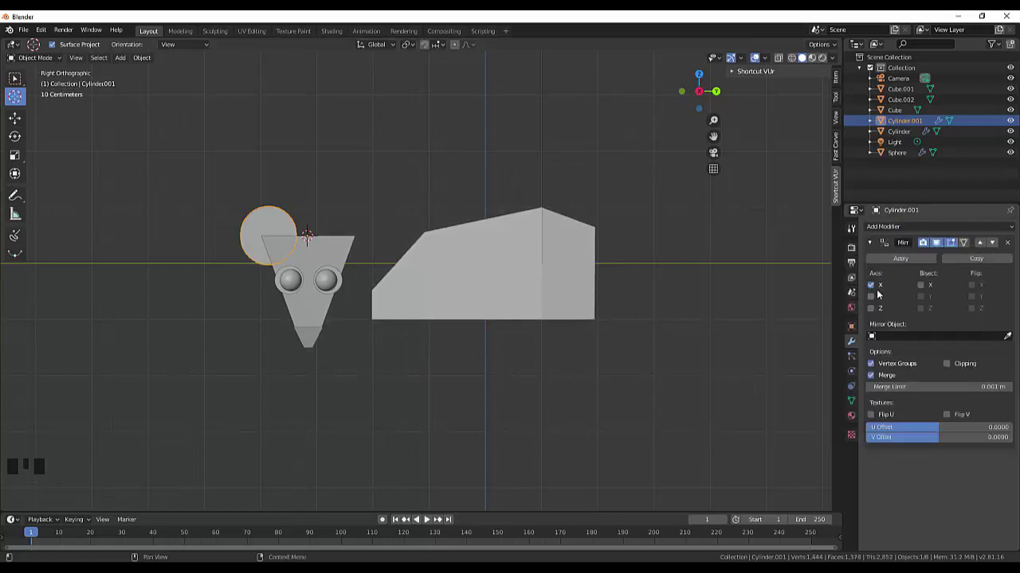
left_click(874, 297)
left_click(875, 288)
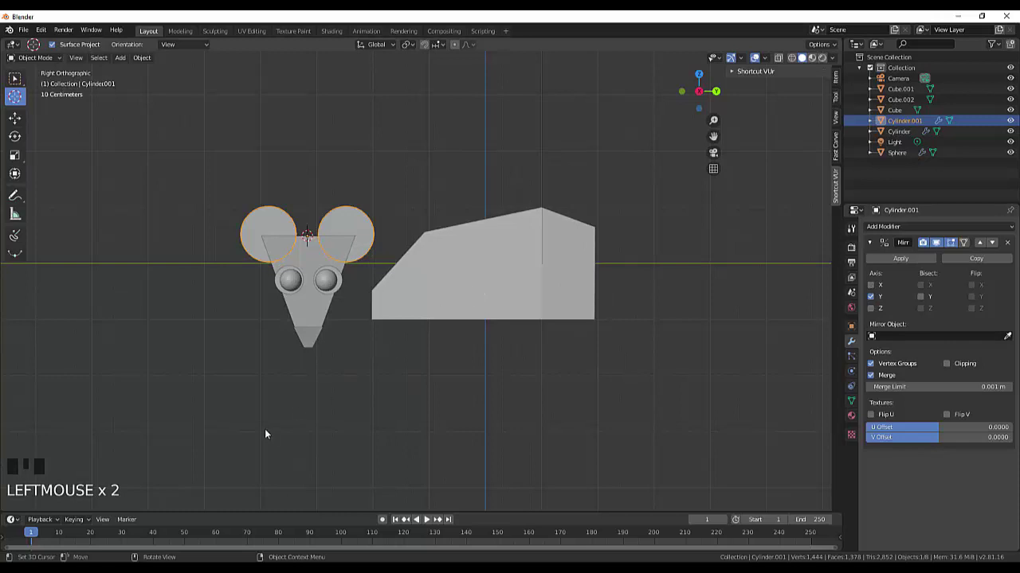
- Place the 3D cursor between the eyes, then lower on the head
scroll("up", 3)
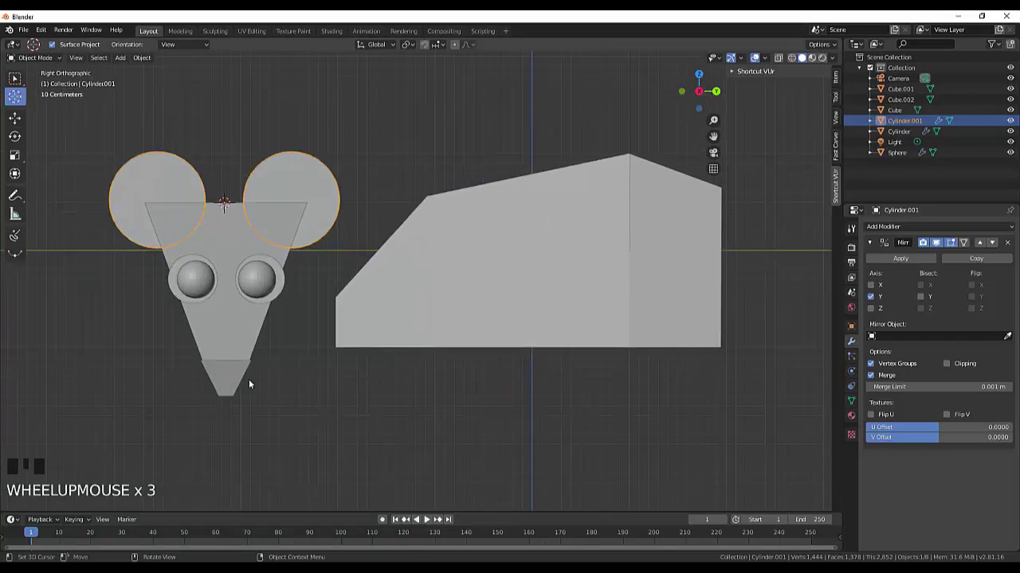
scroll("down", 3)
scroll("up", 3)
left_click(258, 284)
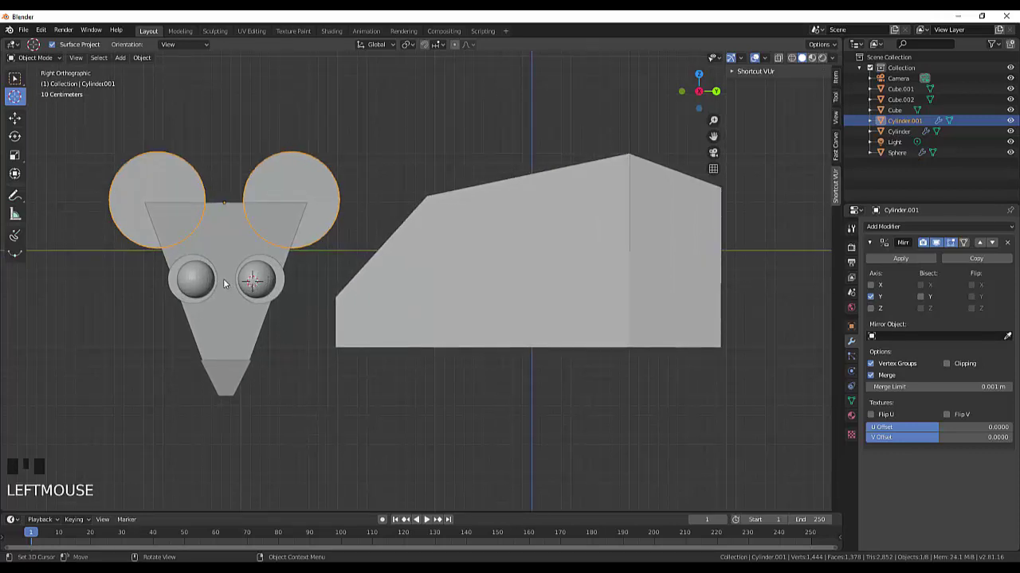
left_click(232, 284)
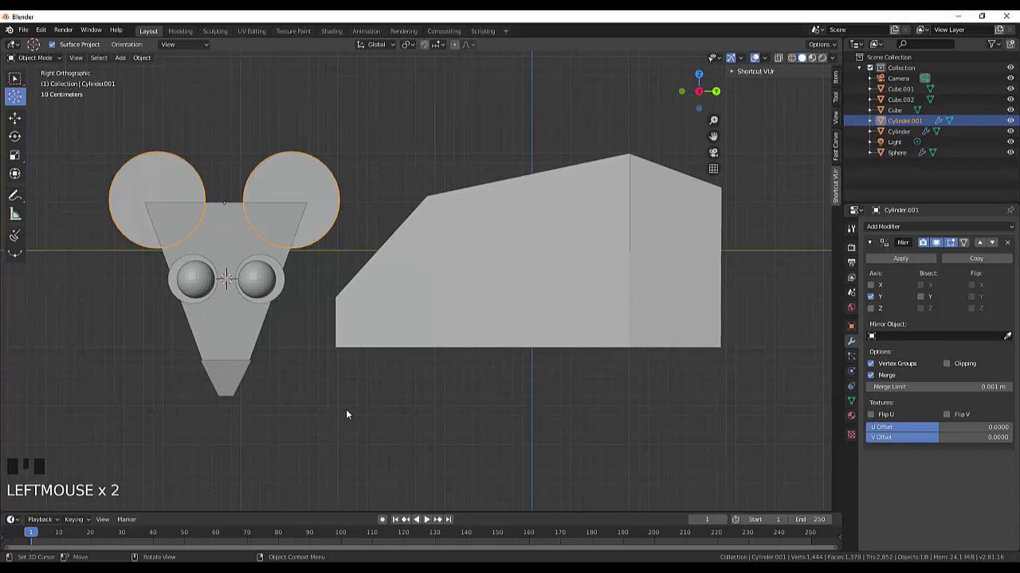
scroll("down", 3)
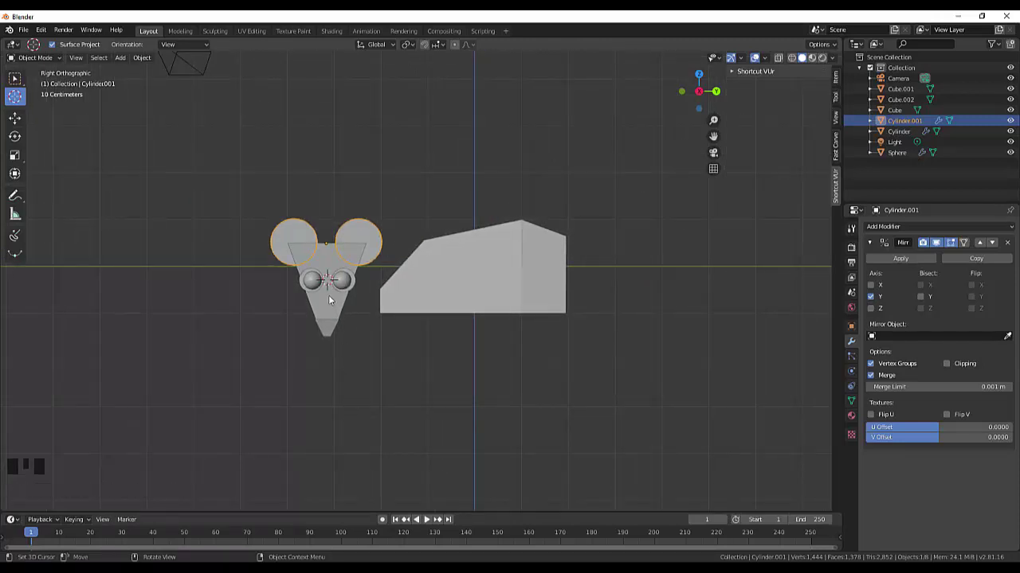
left_click(336, 312)
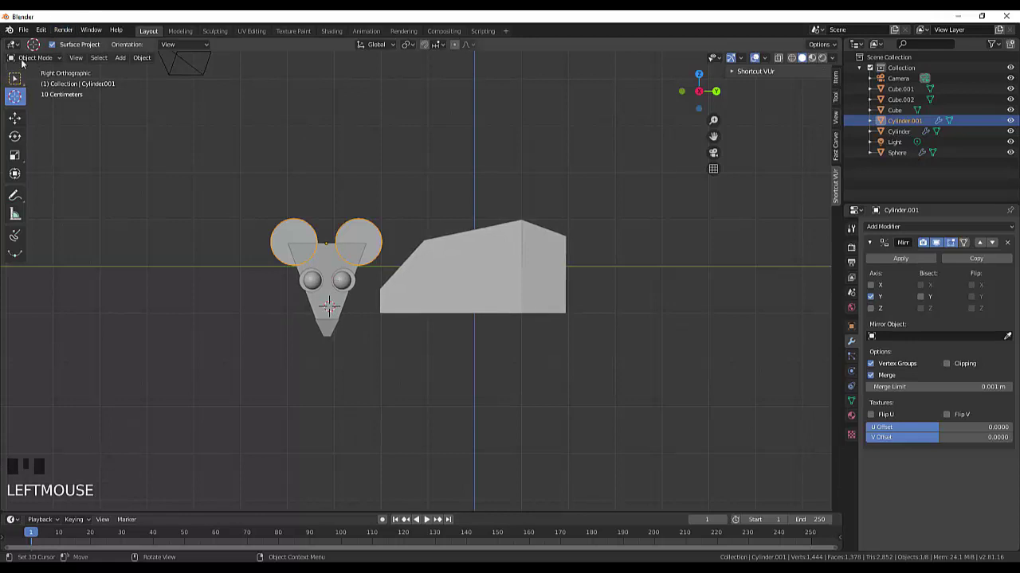
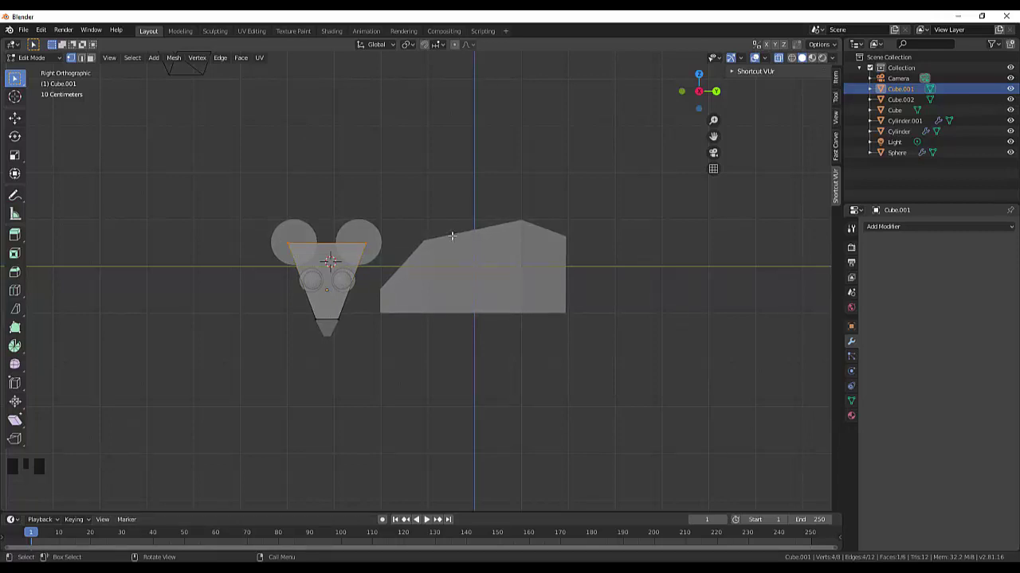
- Scale in the top edge of Cube.001 to narrow the trapezoid head slightly
key("s")
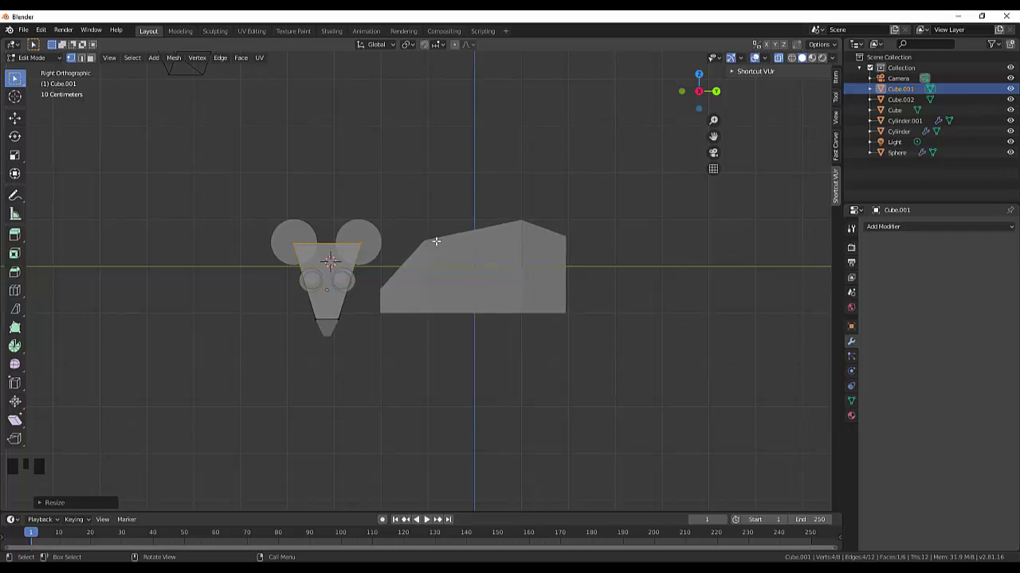
key("s")
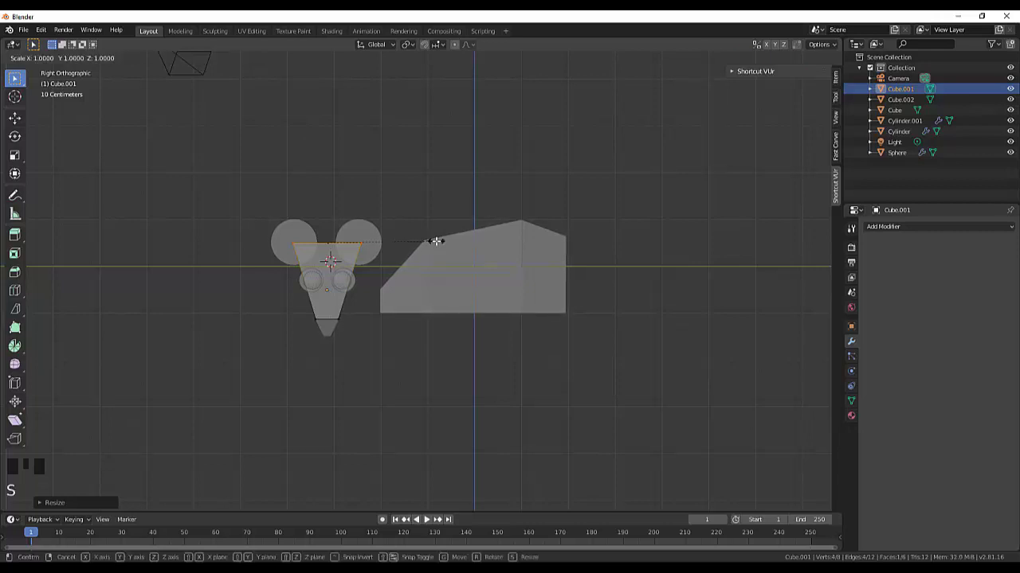
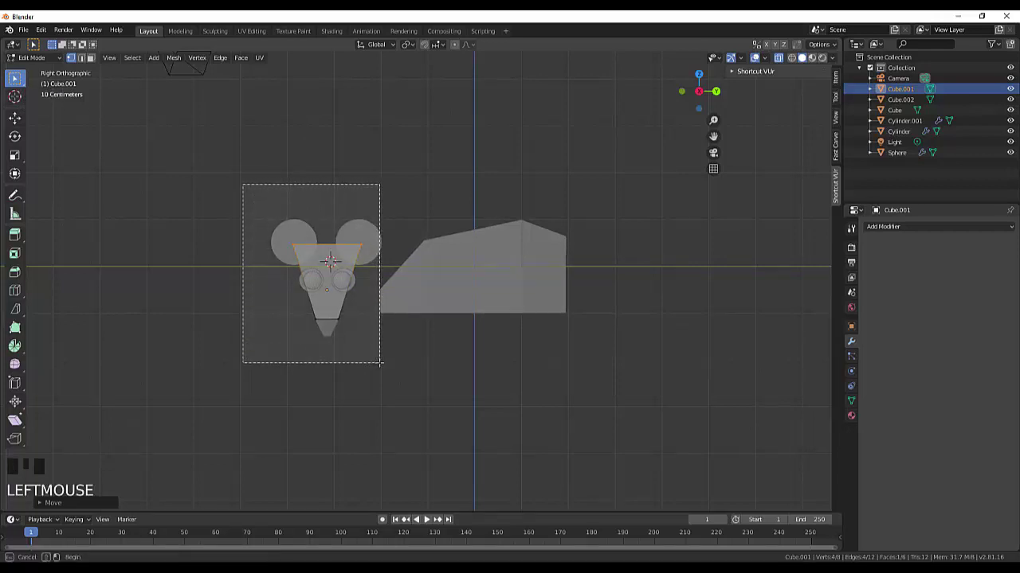
left_click(381, 356)
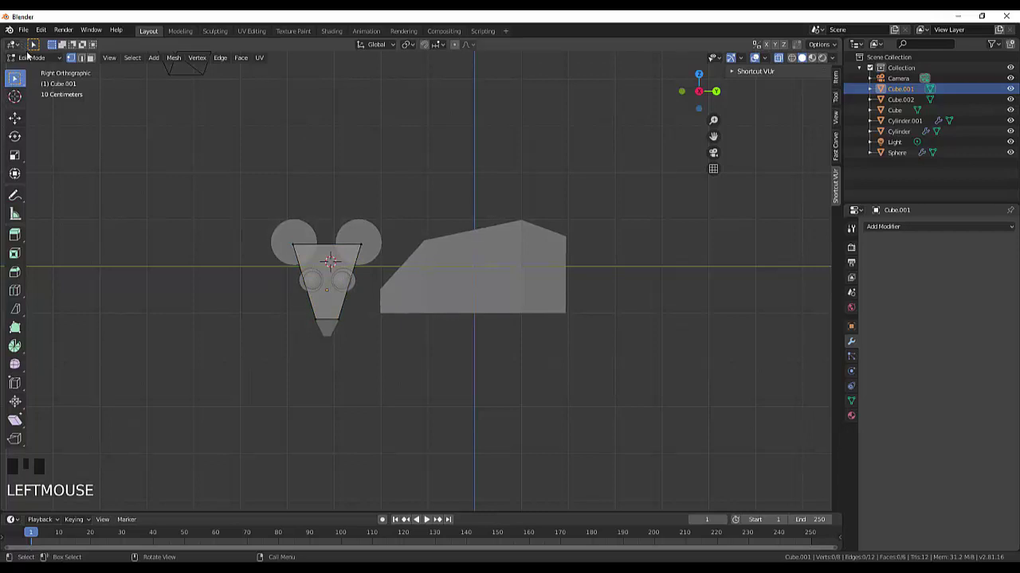
- Select ears, head, eyes and snout together and scale the group up
left_click_drag(37, 55, 300, 244)
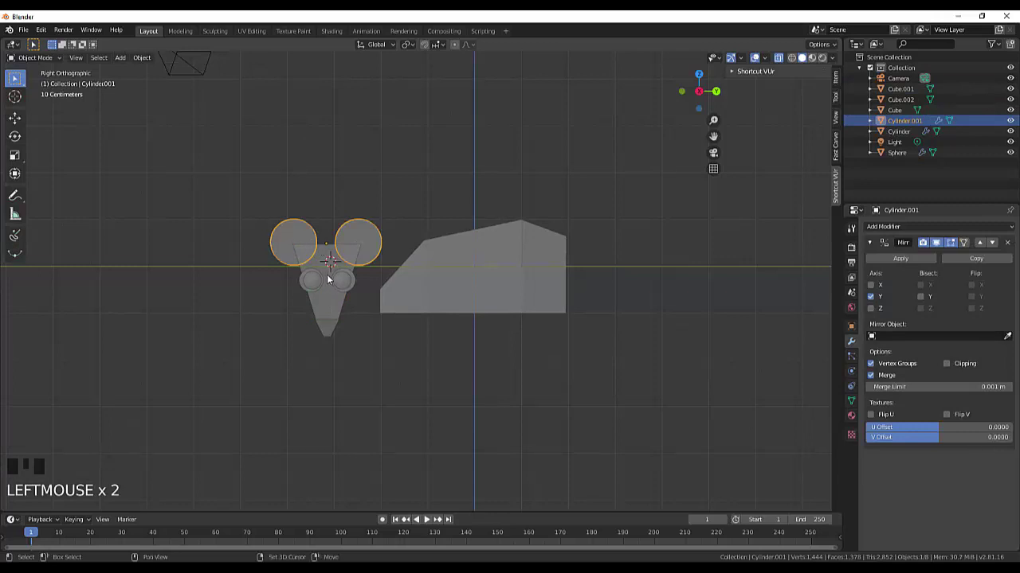
left_click(333, 277)
left_click(356, 287)
left_click(349, 282)
left_click(341, 303)
left_click(334, 326)
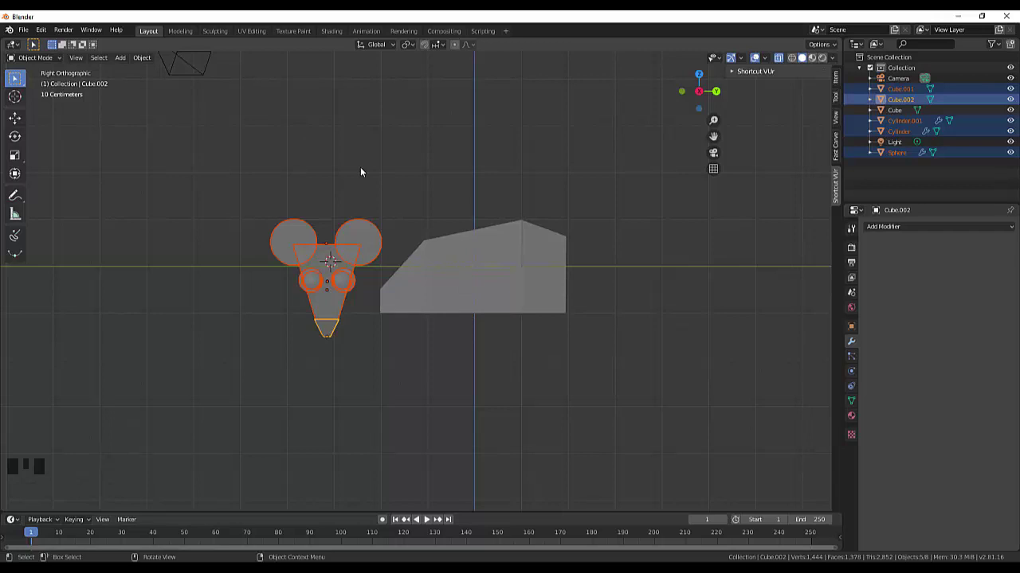
key("s")
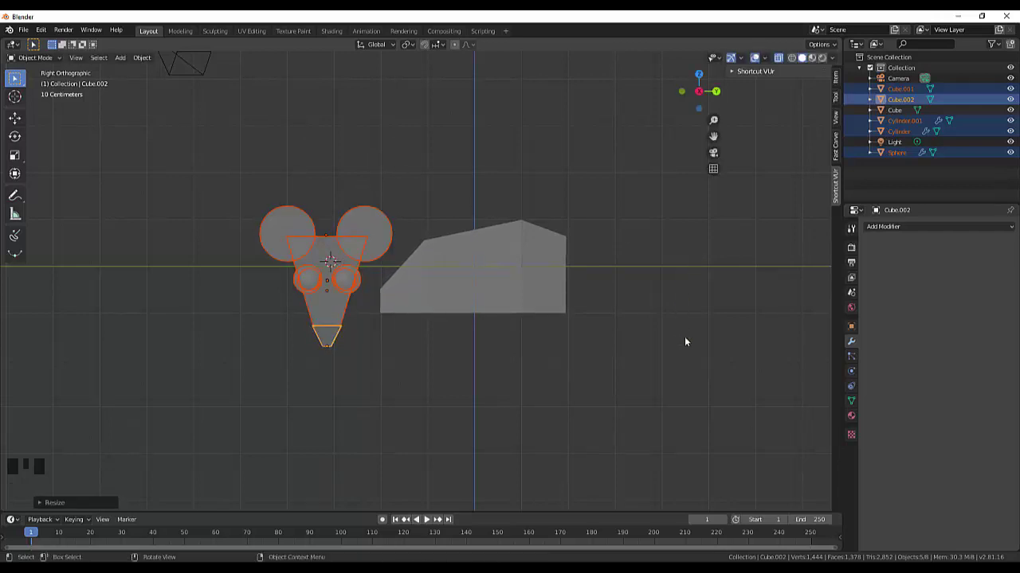
left_click(691, 341)
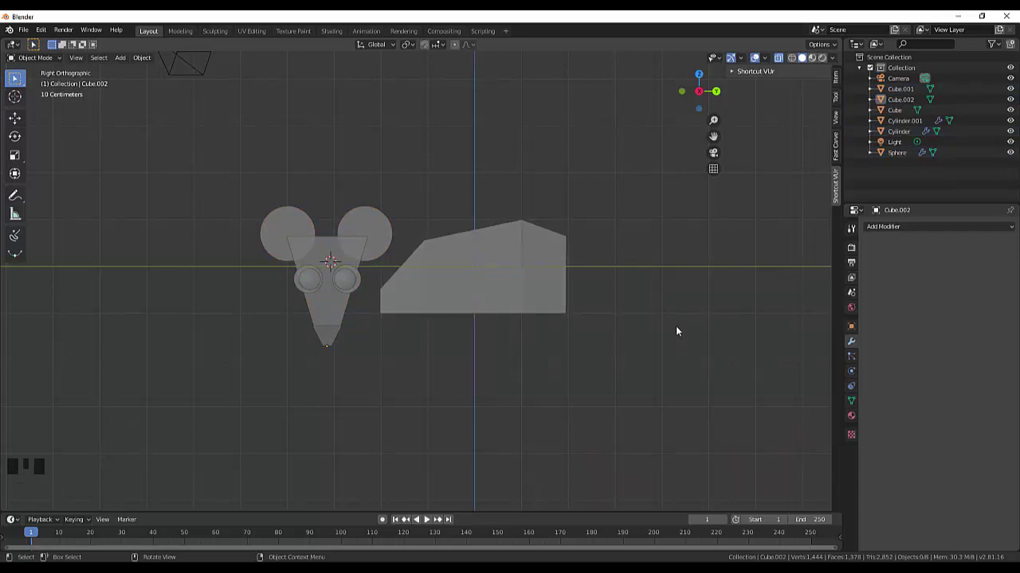
- Reselect the head group without the body block and adjust it to about 0.86 scale
left_click(245, 184)
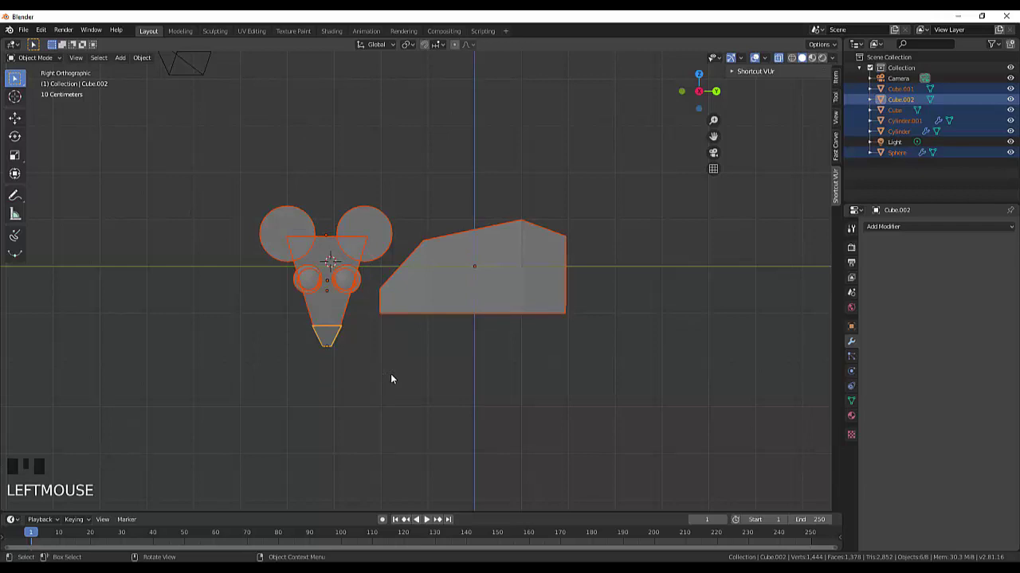
left_click(391, 380)
left_click_drag(265, 197, 281, 234)
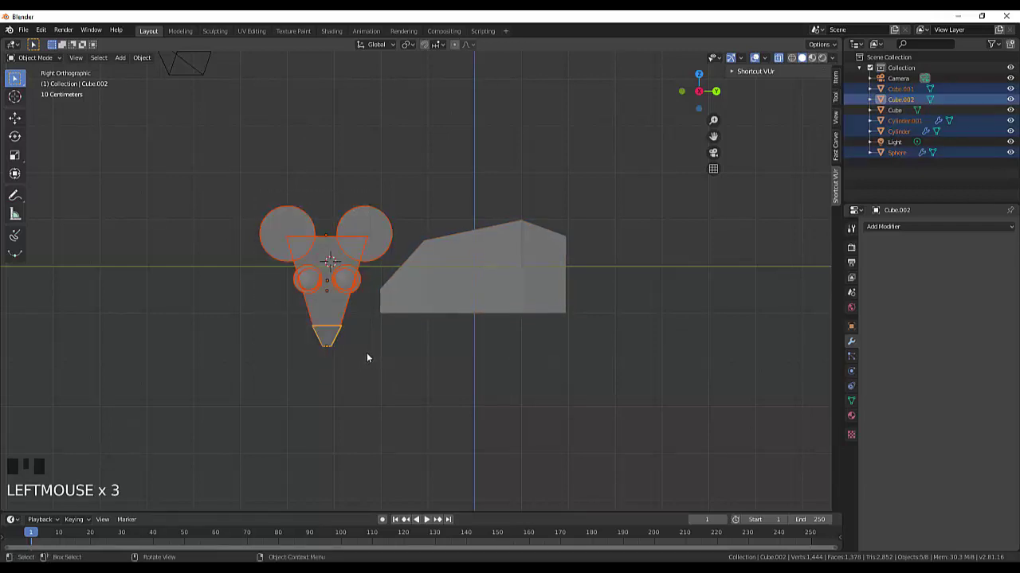
key("g")
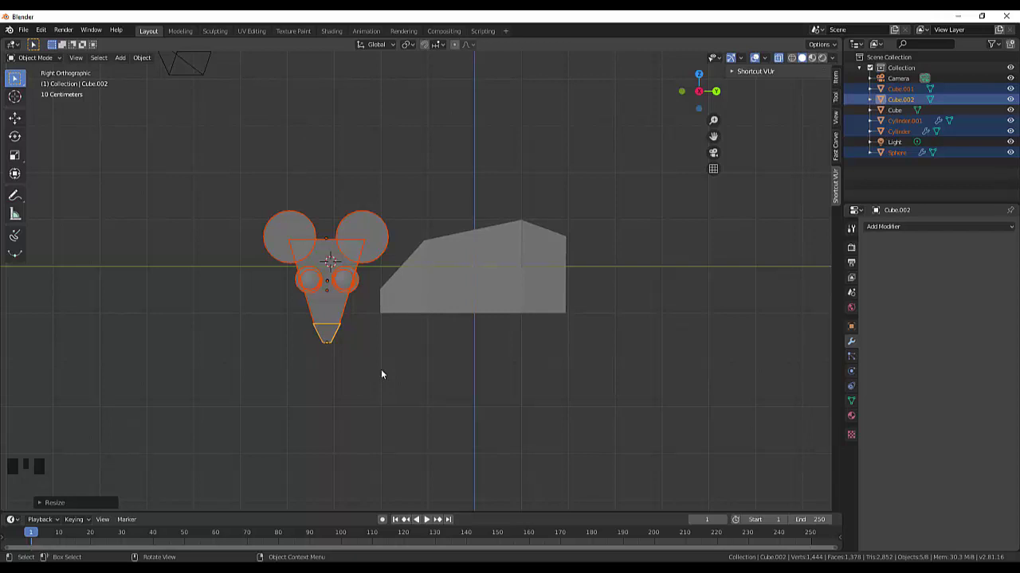
left_click(387, 370)
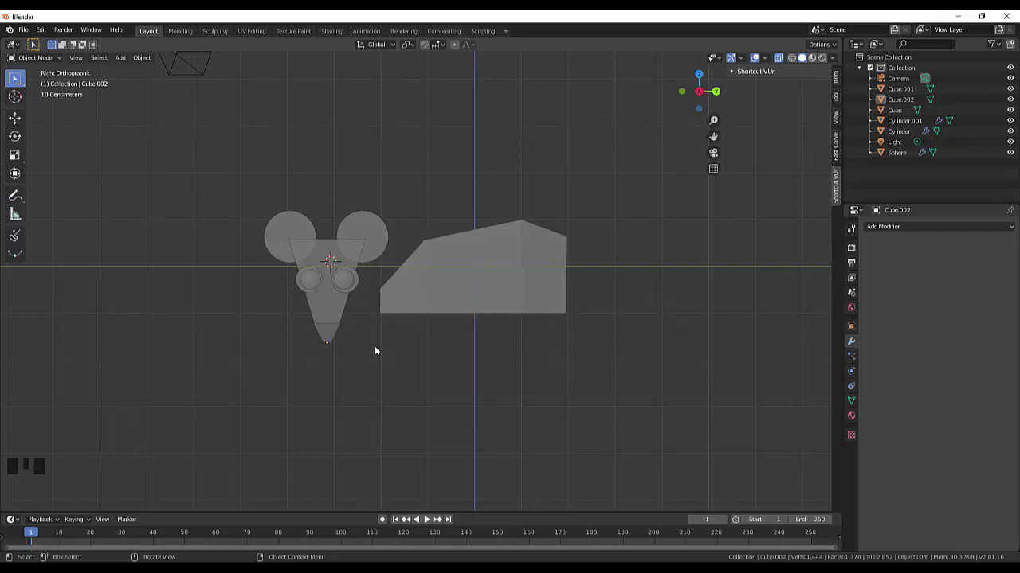
- Switch to the Flexi Draw Bezier tool, viewing the mouse head from the side
left_click_drag(386, 347, 472, 407)
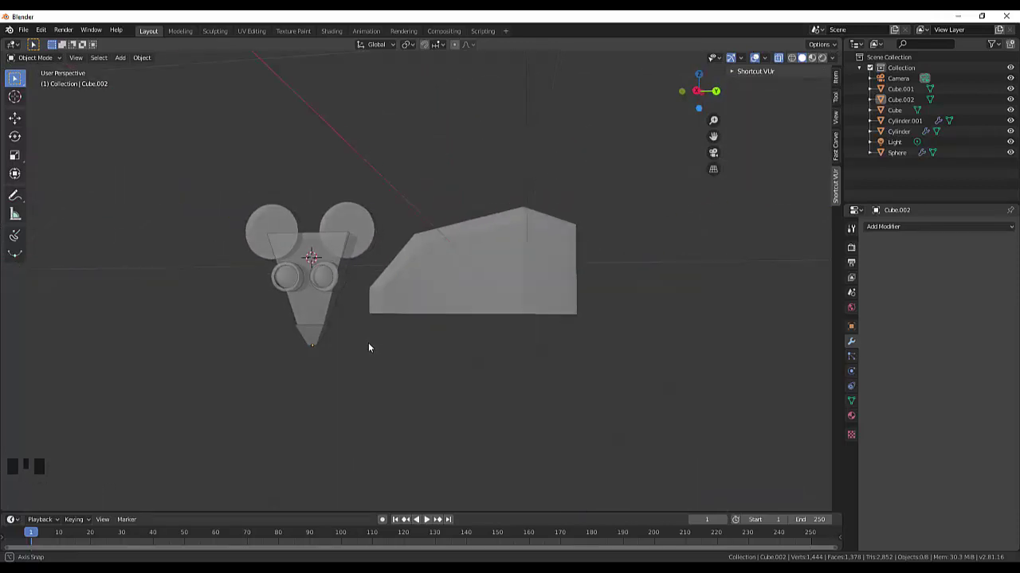
left_click(785, 61)
scroll("up", 3)
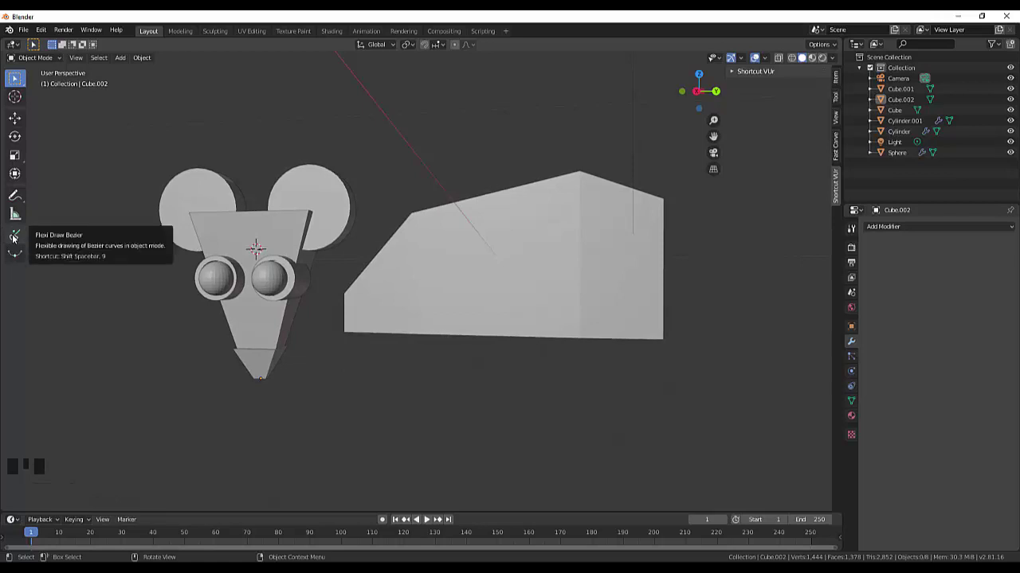
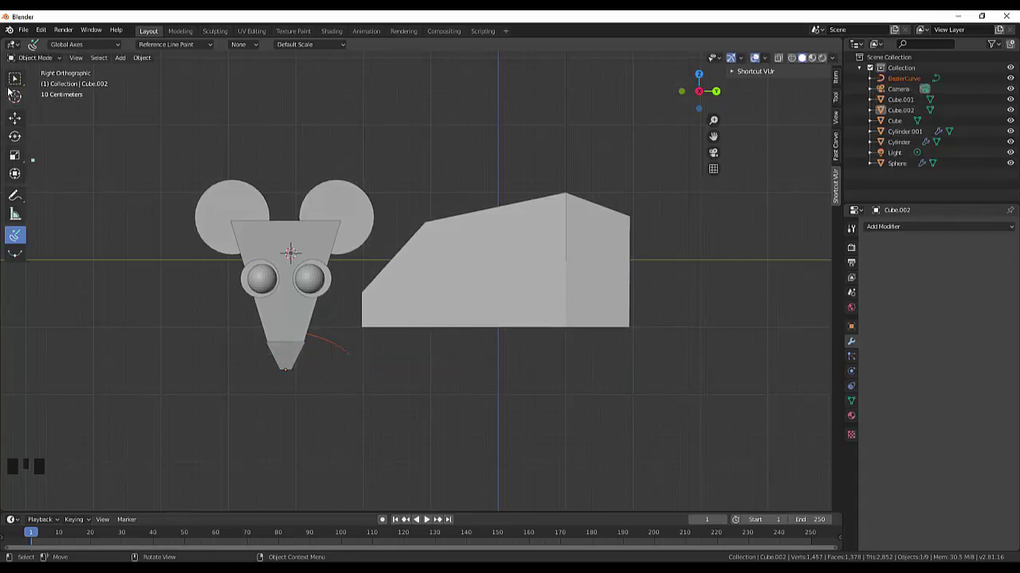
- Draw a short freehand Bezier curve beside the snout and select the new curve object
left_click_drag(20, 80, 336, 342)
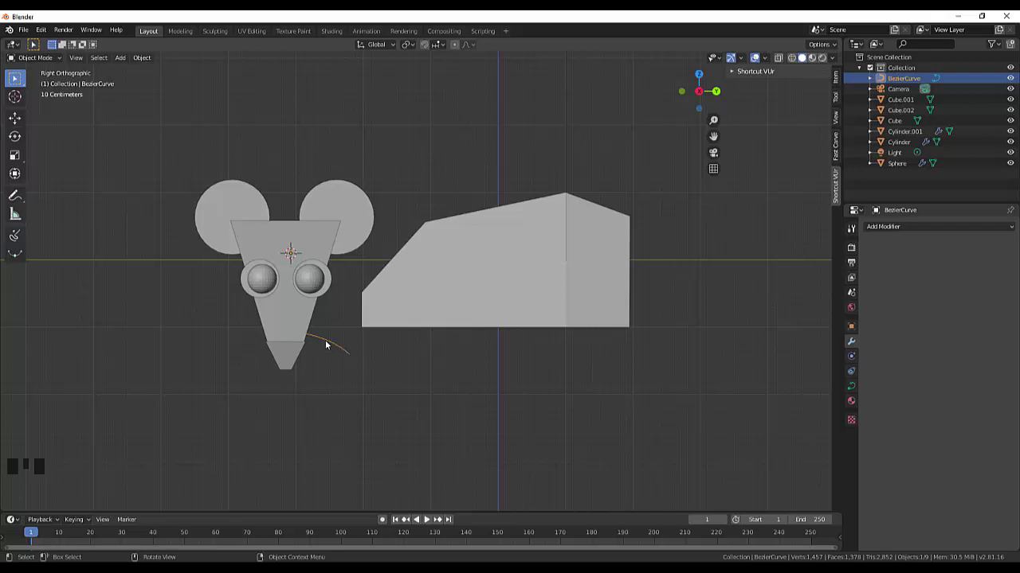
left_click_drag(333, 340, 310, 384)
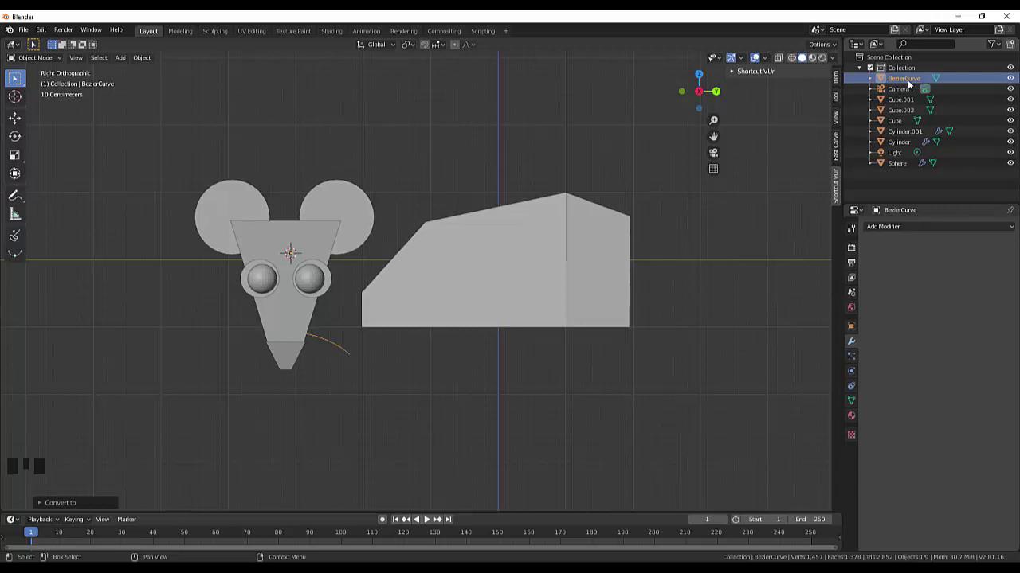
left_click(913, 83)
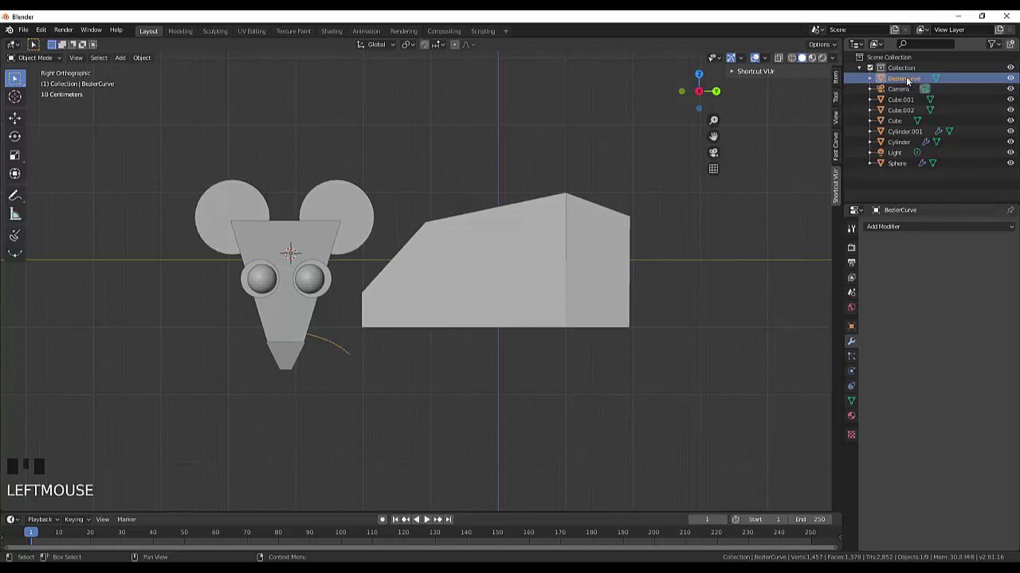